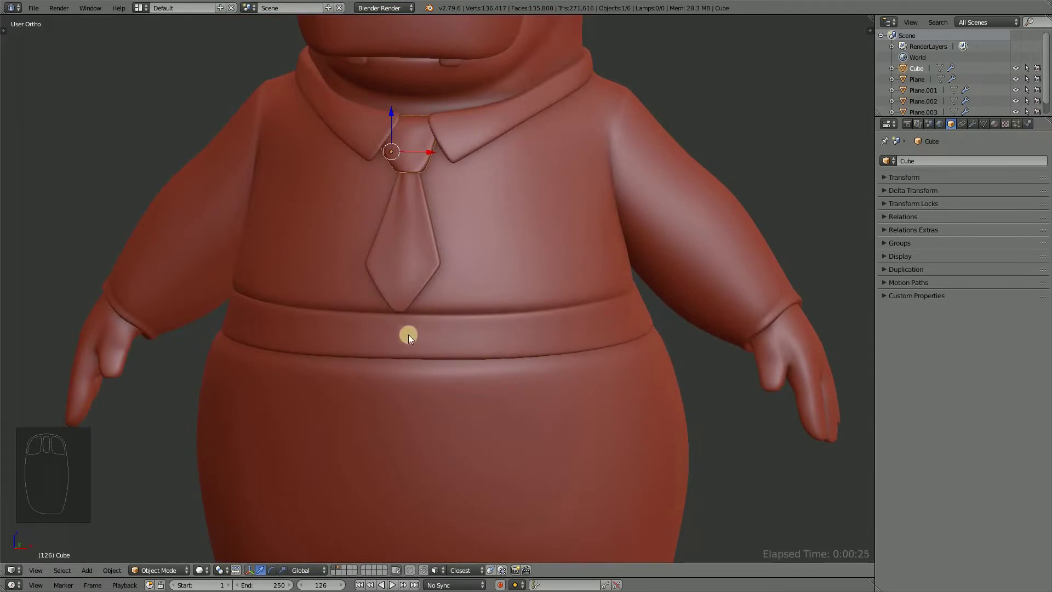
Frame a front-on view of the whole hippo centred on its torso and belt.
{"action": "left_click_drag", "start_coordinate": [513, 346], "coordinate": [529, 378]}
{"action": "left_click_drag", "start_coordinate": [482, 350], "coordinate": [529, 378]}
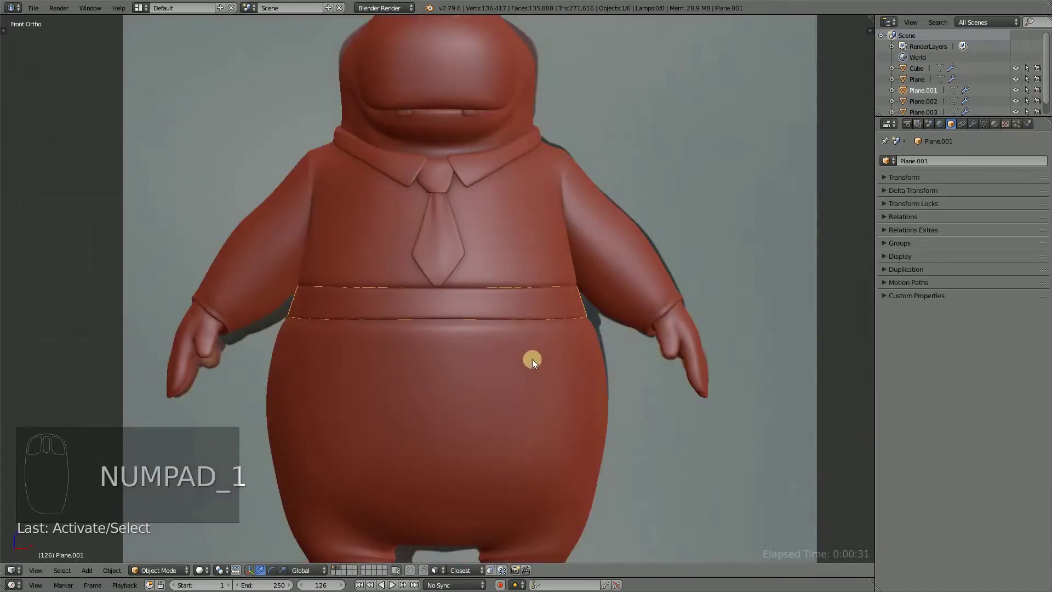
{"action": "key", "text": "z"}
{"action": "left_click_drag", "start_coordinate": [484, 323], "coordinate": [452, 327]}
{"action": "key", "text": "z"}
{"action": "left_click_drag", "start_coordinate": [445, 392], "coordinate": [498, 416]}
Add a mesh plane and shrink it to buckle size over the front of the belt.
{"action": "key", "text": "shift+a"}
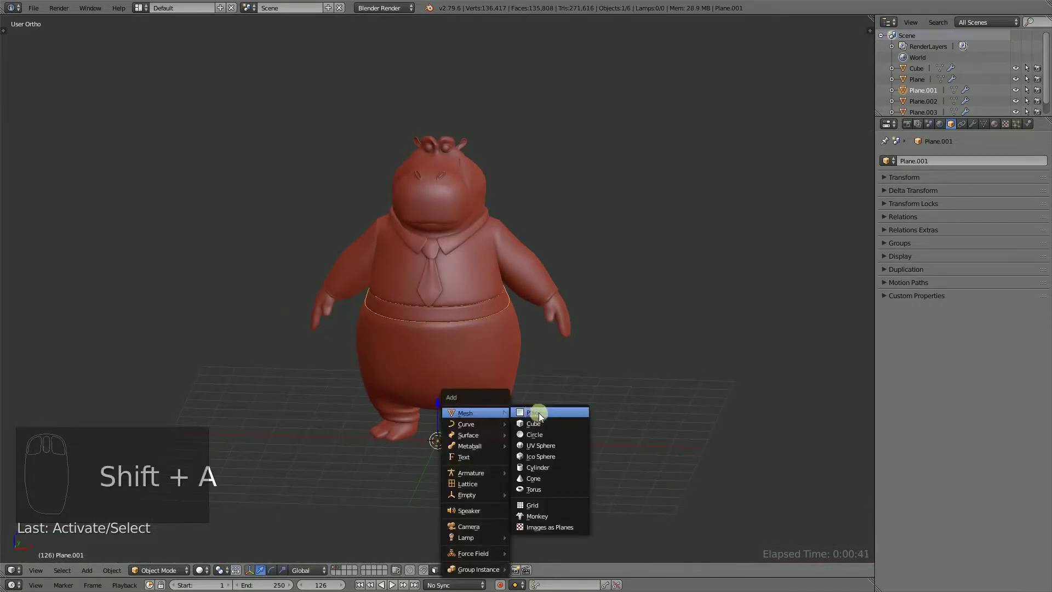
{"action": "key", "text": "r"}
{"action": "left_click_drag", "start_coordinate": [417, 428], "coordinate": [414, 417]}
{"action": "left_click_drag", "start_coordinate": [467, 434], "coordinate": [410, 317]}
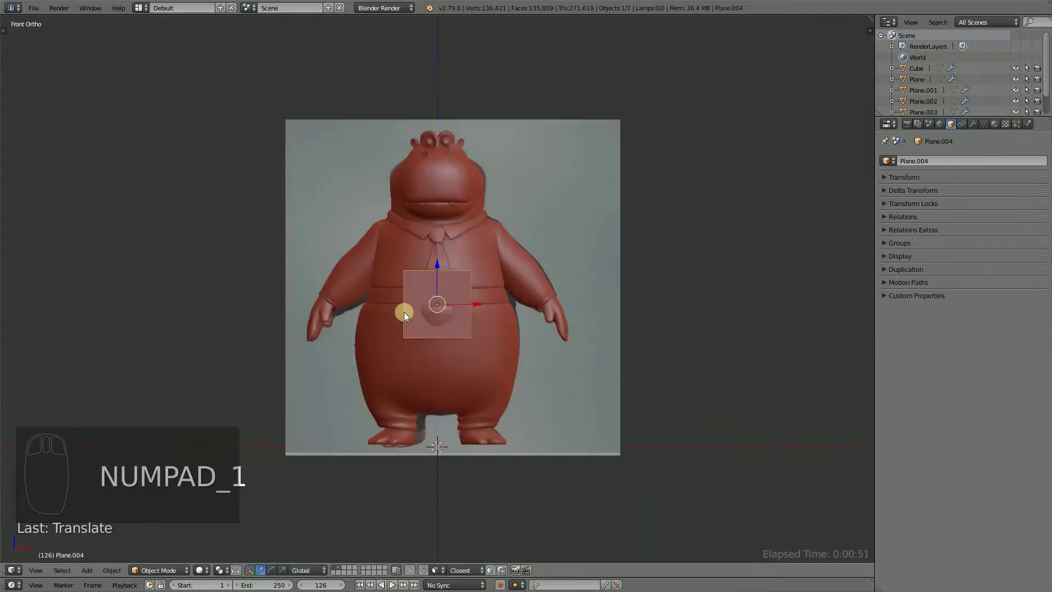
{"action": "left_click_drag", "start_coordinate": [549, 384], "coordinate": [445, 298]}
{"action": "left_click", "coordinate": [445, 299]}
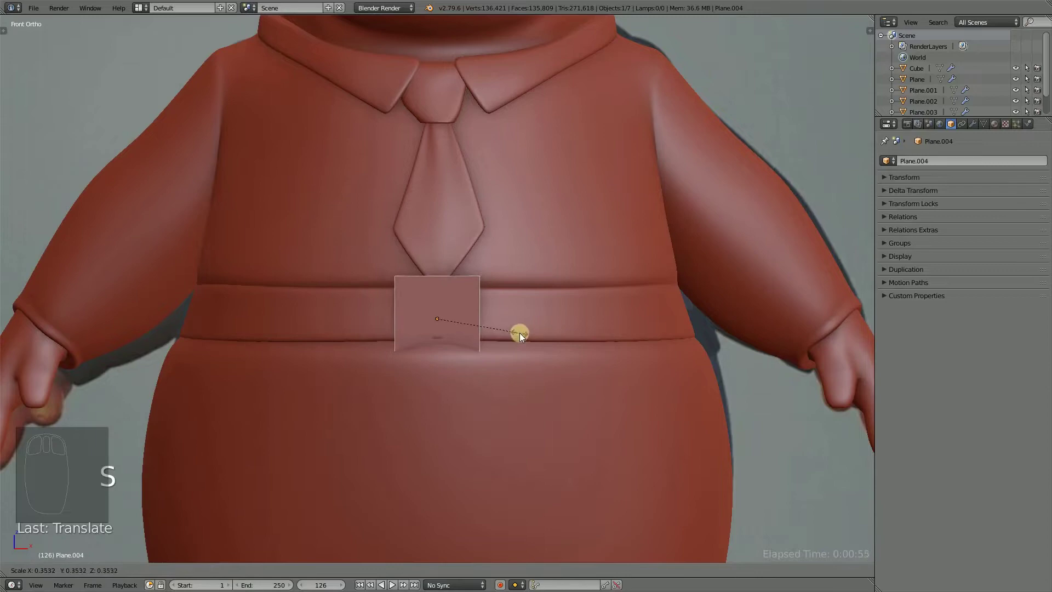
Scale the plane to the belt's height and start insetting its face in Edit Mode.
{"action": "left_click_drag", "start_coordinate": [513, 344], "coordinate": [545, 363]}
{"action": "key", "text": "z"}
{"action": "key", "text": "z"}
{"action": "key", "text": "s"}
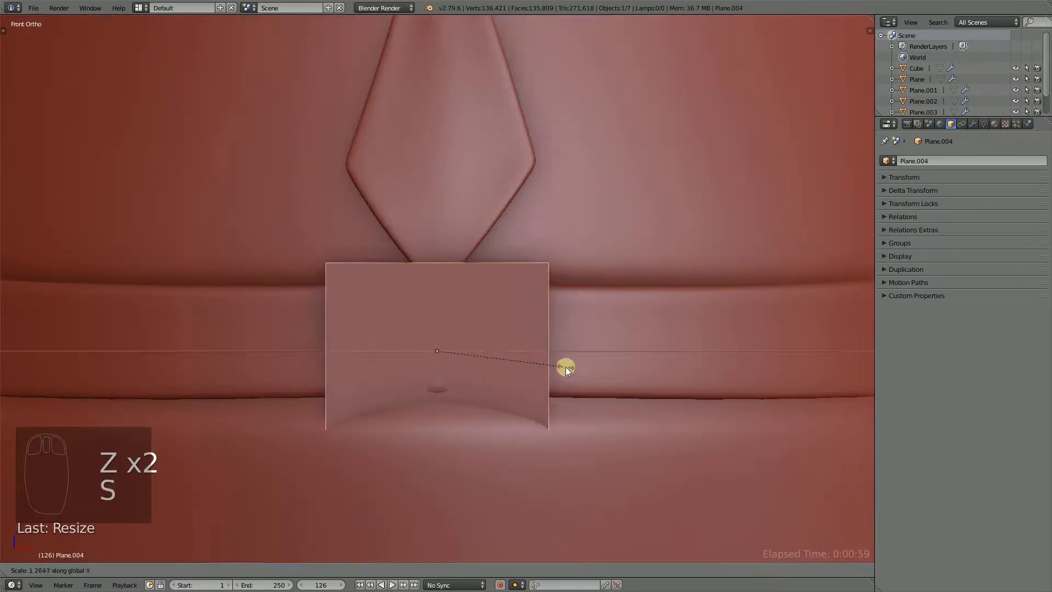
{"action": "left_click_drag", "start_coordinate": [513, 371], "coordinate": [579, 365]}
{"action": "key", "text": "Tab"}
{"action": "left_click_drag", "start_coordinate": [564, 373], "coordinate": [598, 336]}
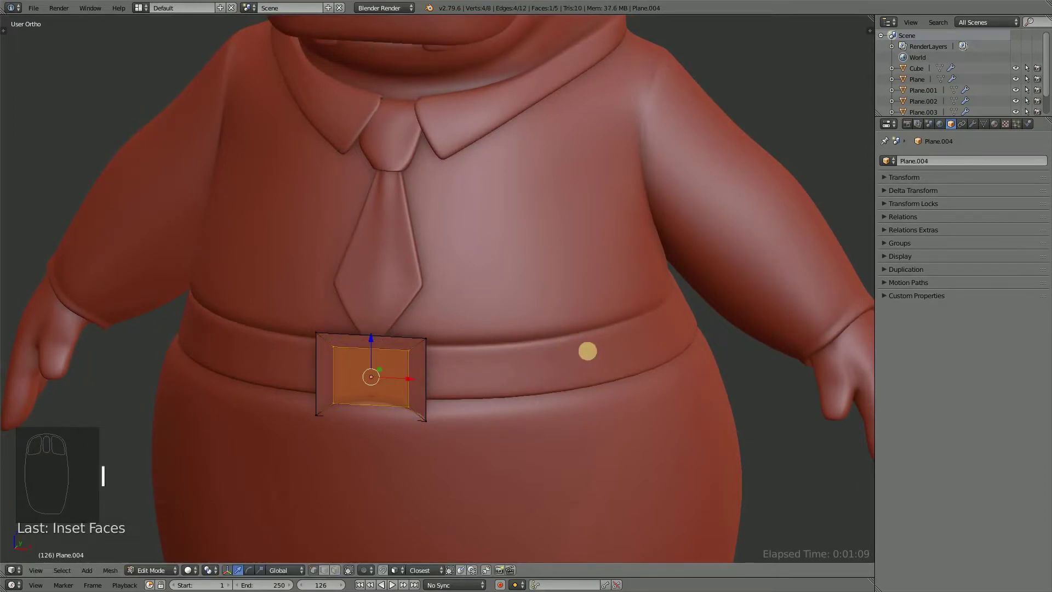
Inset the plane's face to set the border width of the buckle frame.
{"action": "left_click_drag", "start_coordinate": [407, 413], "coordinate": [546, 320]}
{"action": "key", "text": "z"}
{"action": "left_click_drag", "start_coordinate": [511, 314], "coordinate": [521, 295]}
{"action": "key", "text": "z"}
{"action": "key", "text": "l"}
{"action": "left_click", "coordinate": [442, 311]}
{"action": "key", "text": "s"}
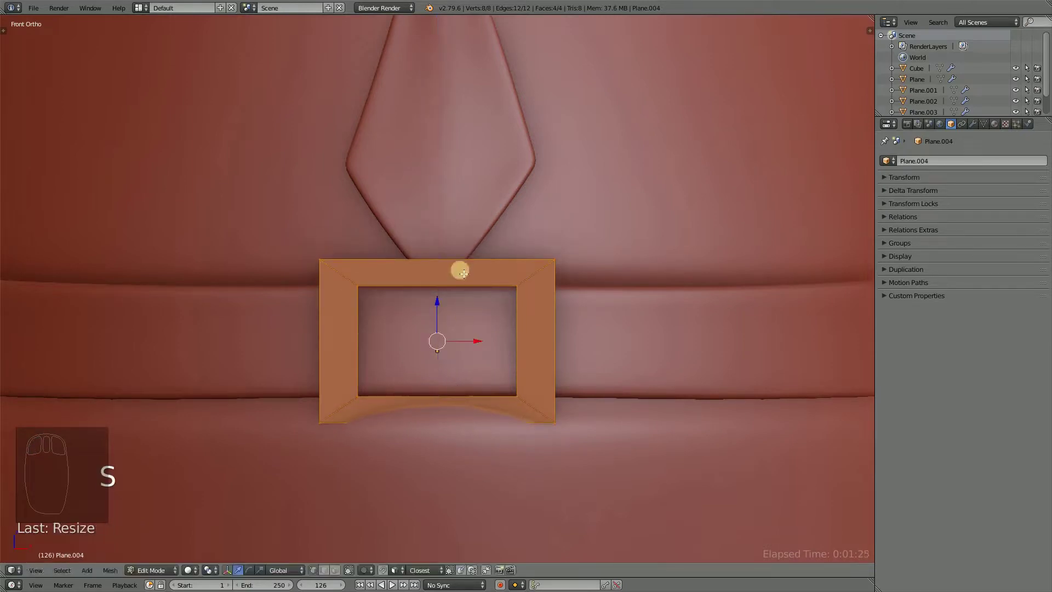
{"action": "left_click", "coordinate": [445, 302]}
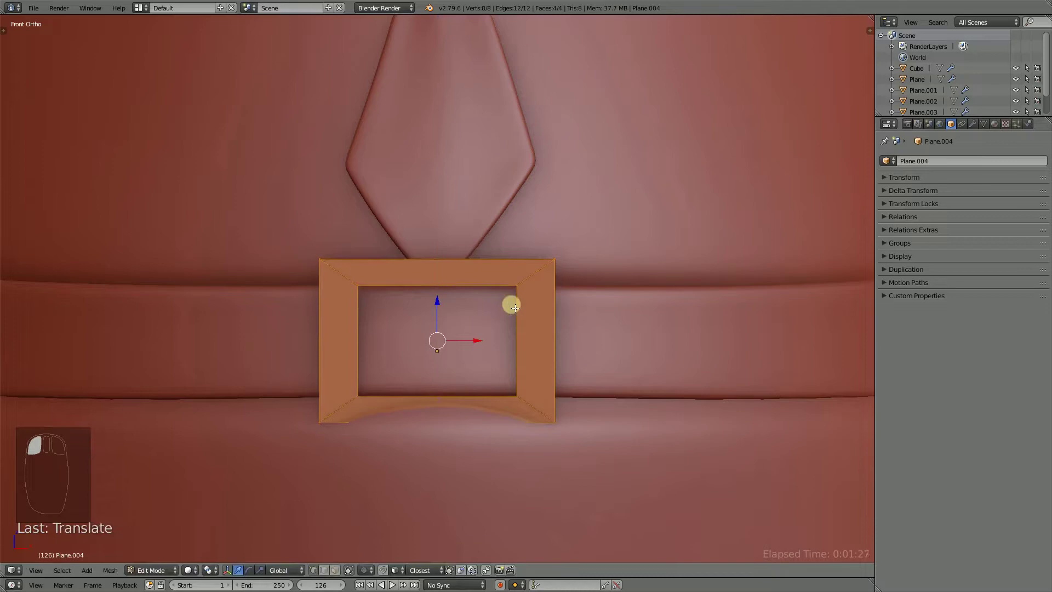
Stretch the frame wider across the belt and scale the hollow ring to buckle size.
{"action": "left_click_drag", "start_coordinate": [517, 319], "coordinate": [591, 320]}
{"action": "key", "text": "z"}
{"action": "scroll", "scroll_direction": "up", "scroll_amount": 3}
{"action": "key", "text": "z"}
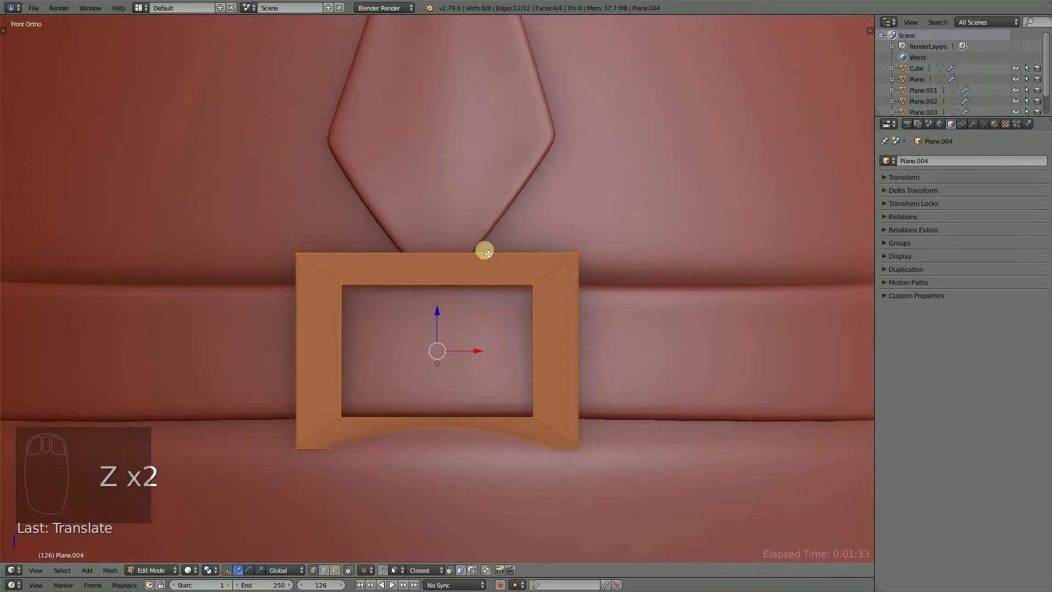
{"action": "left_click_drag", "start_coordinate": [490, 253], "coordinate": [656, 485]}
{"action": "key", "text": "s"}
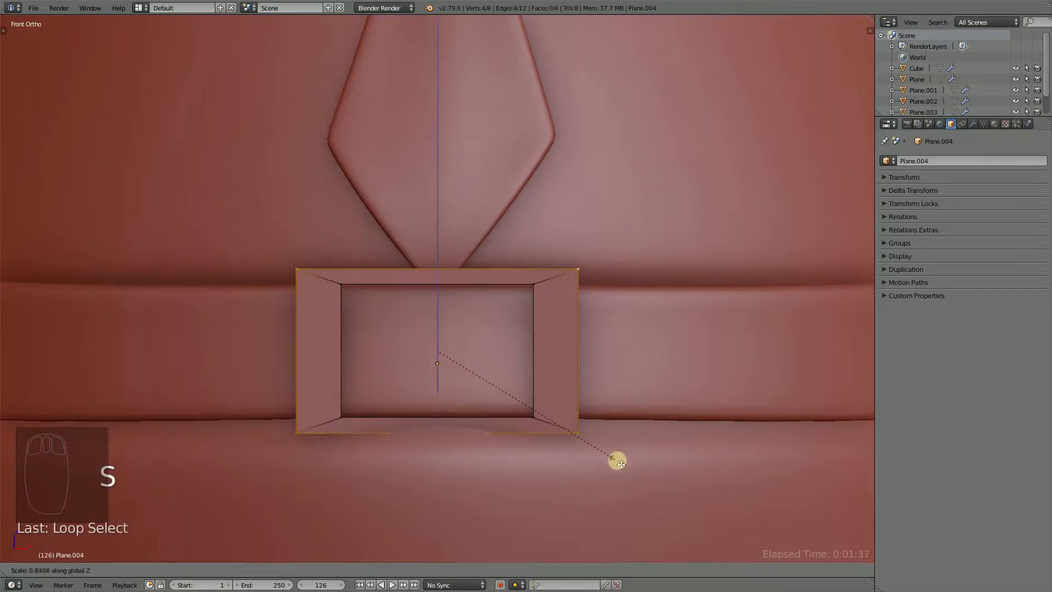
{"action": "left_click_drag", "start_coordinate": [540, 314], "coordinate": [546, 313]}
Delete the centre face, try and undo a corner bevel, then loop-cut the frame vertically through its middle.
{"action": "key", "text": "z"}
{"action": "key", "text": "z"}
{"action": "left_click_drag", "start_coordinate": [499, 324], "coordinate": [507, 349]}
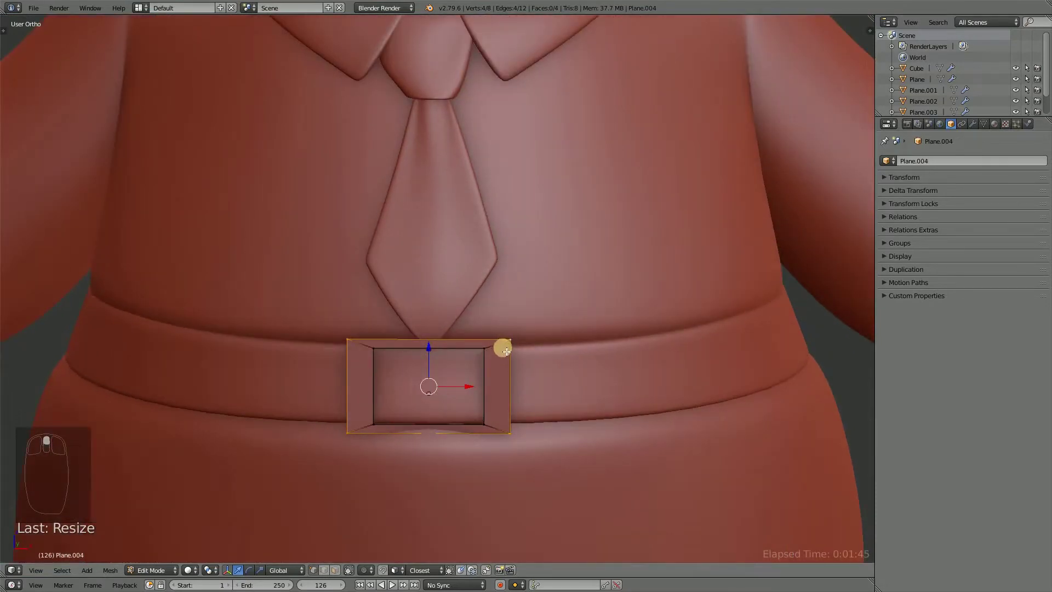
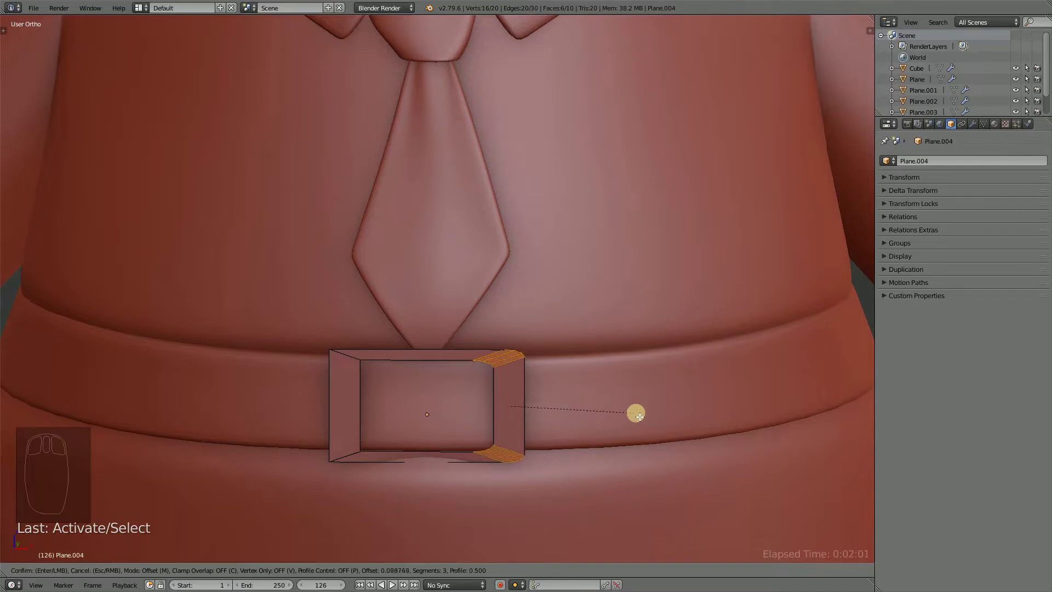
{"action": "left_click_drag", "start_coordinate": [535, 419], "coordinate": [467, 404]}
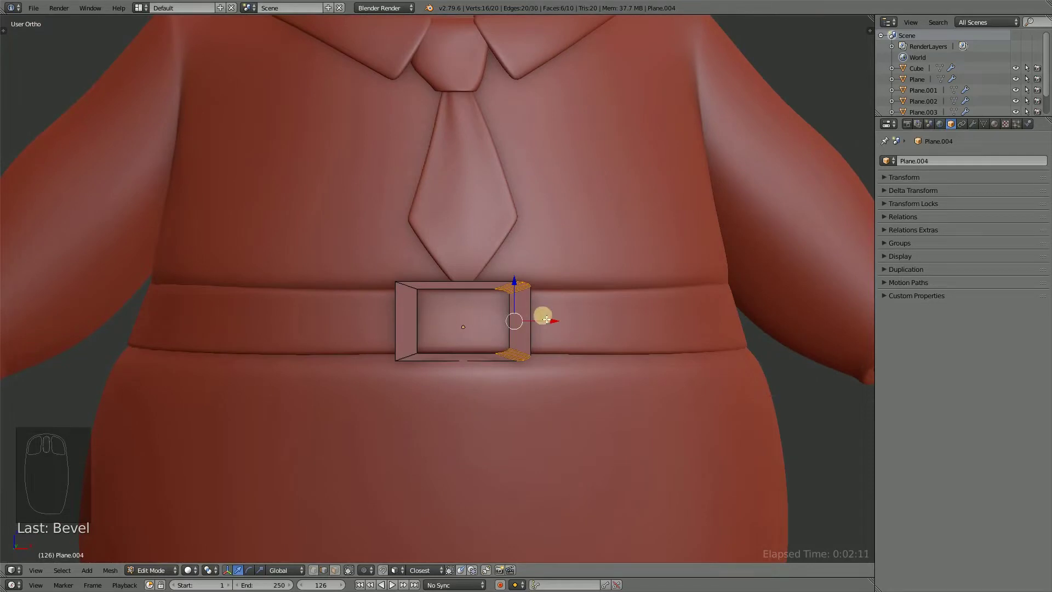
{"action": "key", "text": "ctrl+z"}
{"action": "left_click_drag", "start_coordinate": [557, 332], "coordinate": [444, 289]}
{"action": "key", "text": "ctrl+r"}
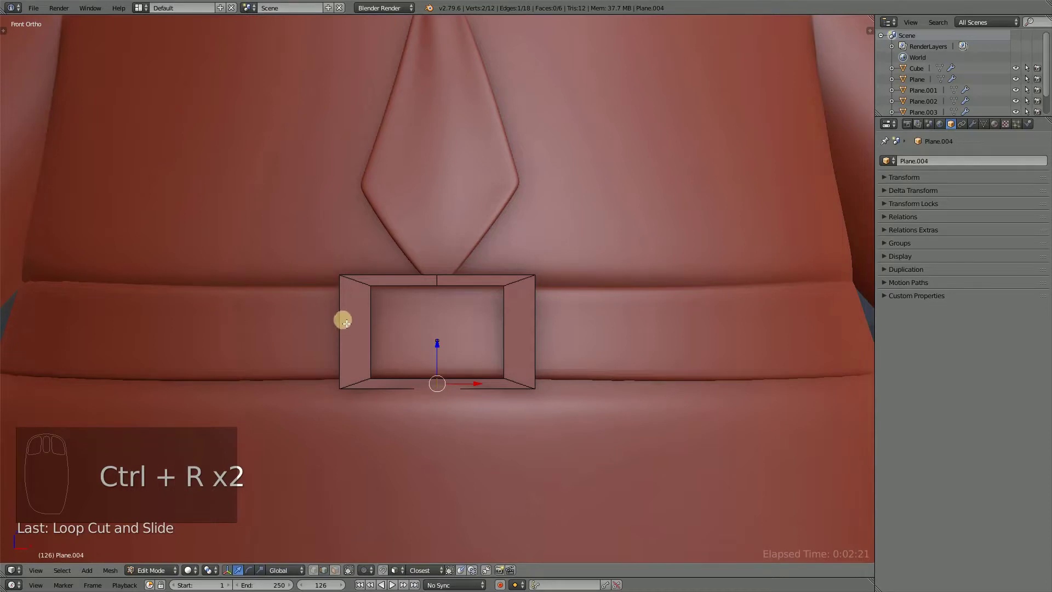
From the side view, move the frame's side vertices back so it follows the belt's curve.
{"action": "left_click_drag", "start_coordinate": [347, 321], "coordinate": [313, 381]}
{"action": "left_click_drag", "start_coordinate": [485, 348], "coordinate": [482, 288]}
{"action": "left_click", "coordinate": [482, 288]}
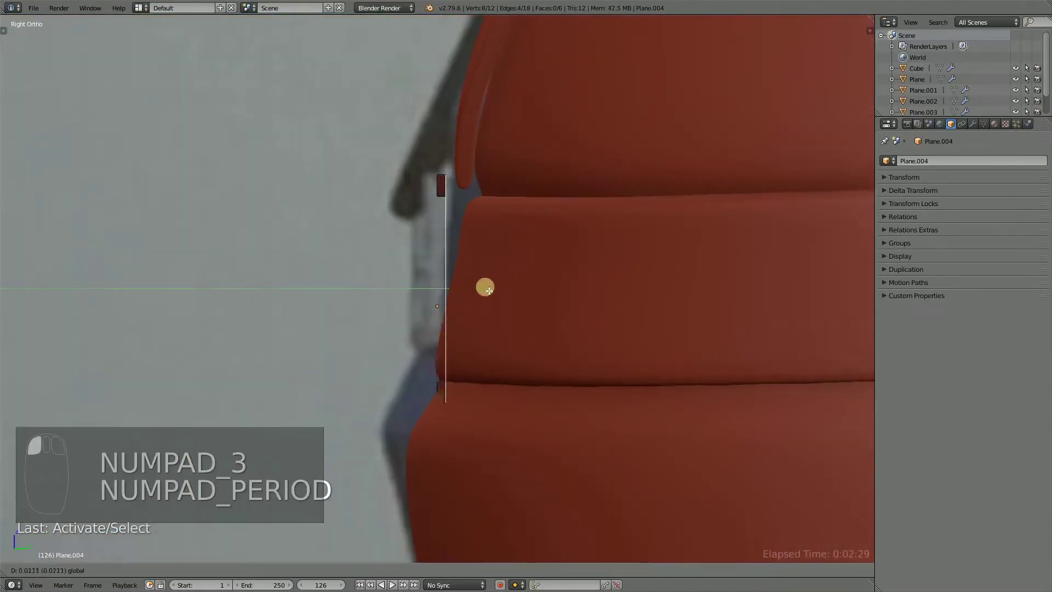
{"action": "left_click_drag", "start_coordinate": [455, 264], "coordinate": [593, 233]}
{"action": "key", "text": "a"}
{"action": "key", "text": "a"}
{"action": "key", "text": "r"}
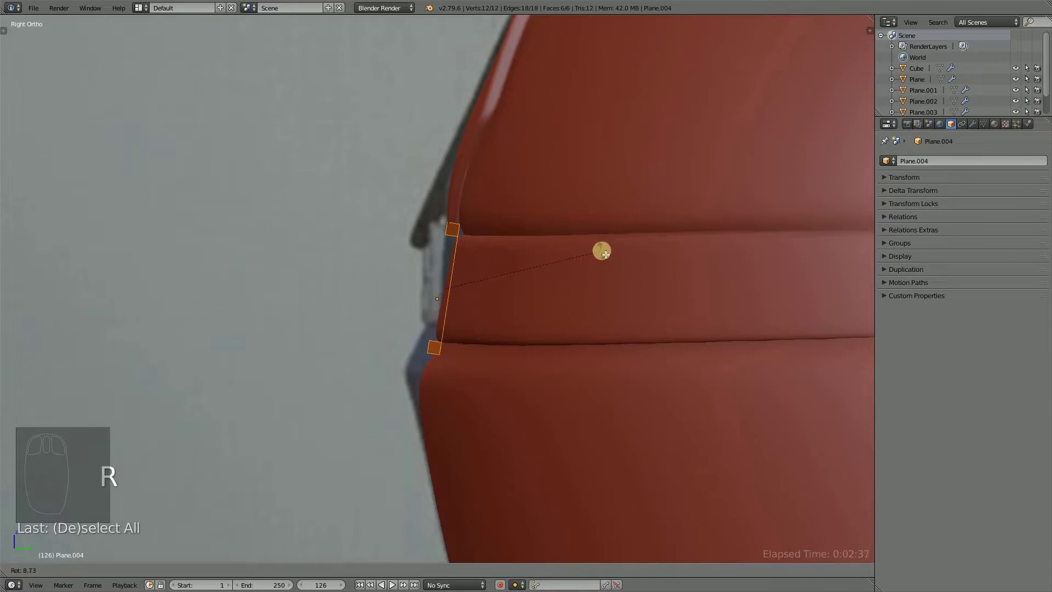
{"action": "left_click_drag", "start_coordinate": [452, 238], "coordinate": [539, 236]}
{"action": "key", "text": "Tab"}
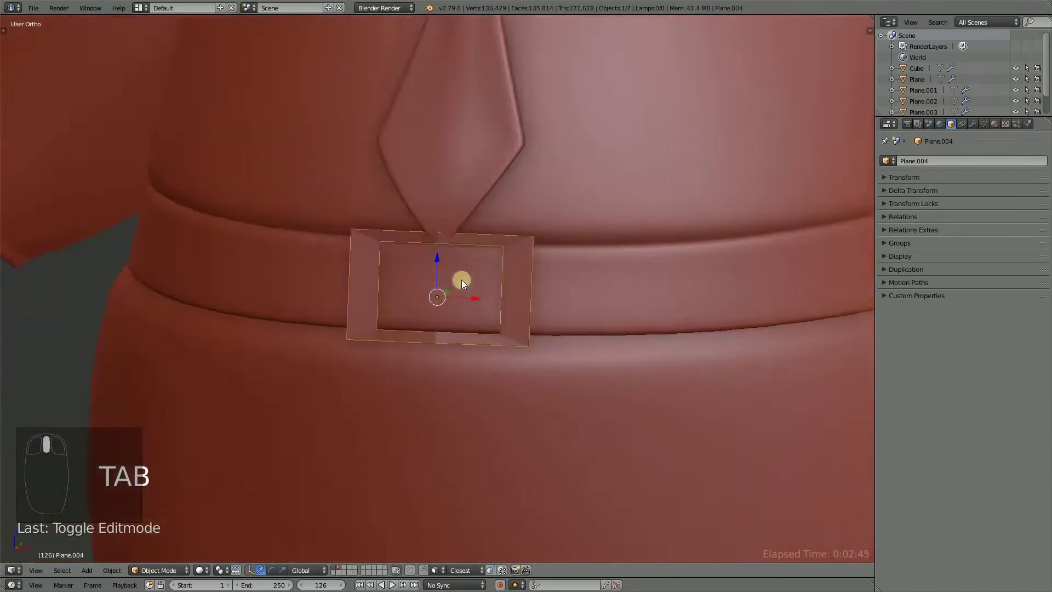
Add a Solidify modifier (thickness ~0.146) and a Subdivision Surface modifier to the buckle.
{"action": "left_click_drag", "start_coordinate": [520, 260], "coordinate": [937, 155]}
{"action": "key", "text": "Tab"}
{"action": "left_click_drag", "start_coordinate": [980, 127], "coordinate": [842, 336]}
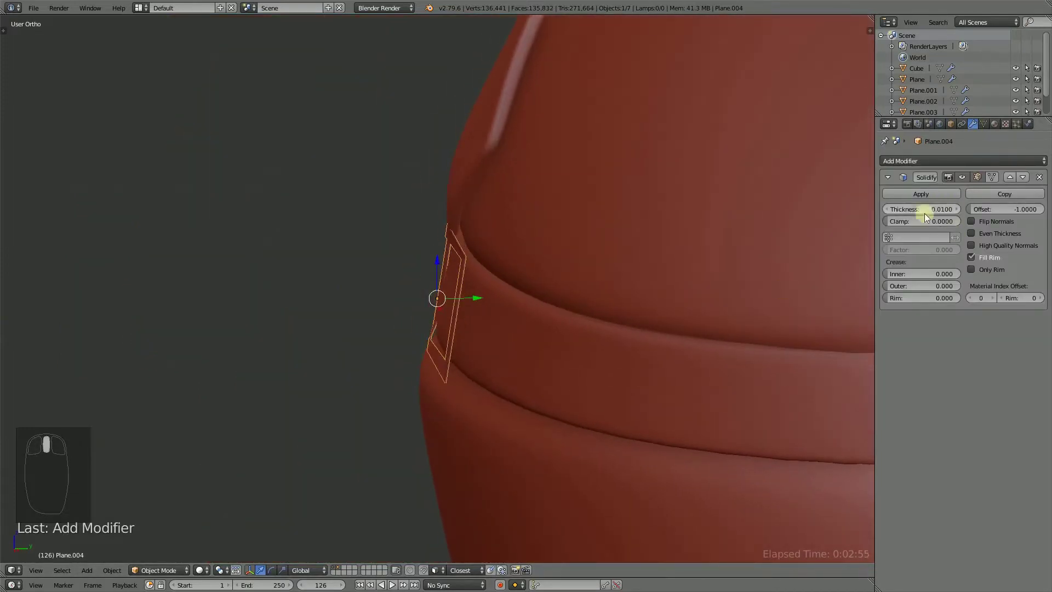
{"action": "middle_click", "coordinate": [938, 214]}
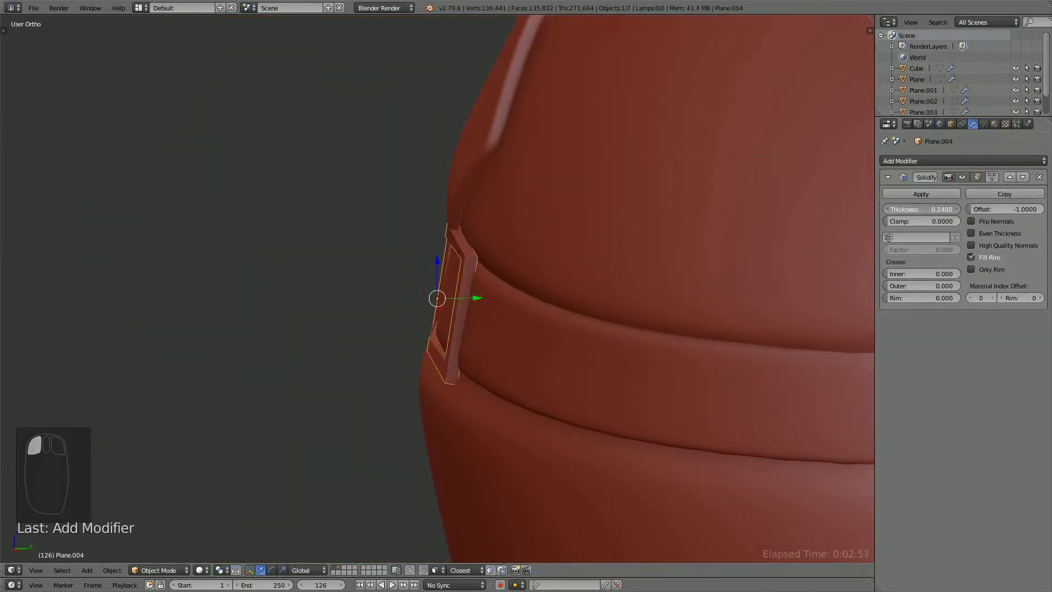
{"action": "left_click_drag", "start_coordinate": [661, 250], "coordinate": [938, 190]}
{"action": "left_click_drag", "start_coordinate": [515, 250], "coordinate": [953, 166]}
{"action": "left_click", "coordinate": [953, 167]}
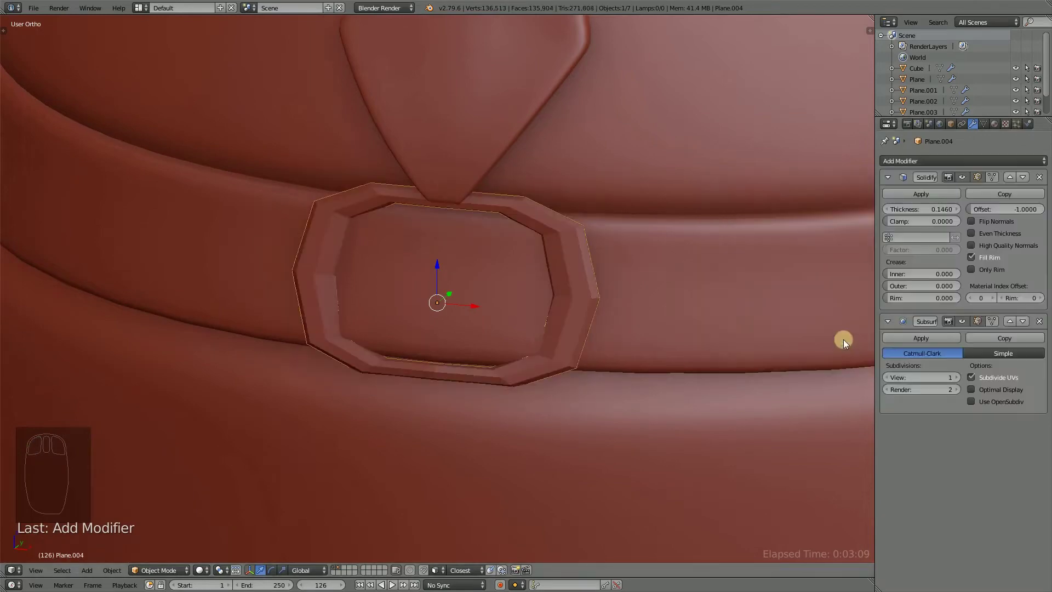
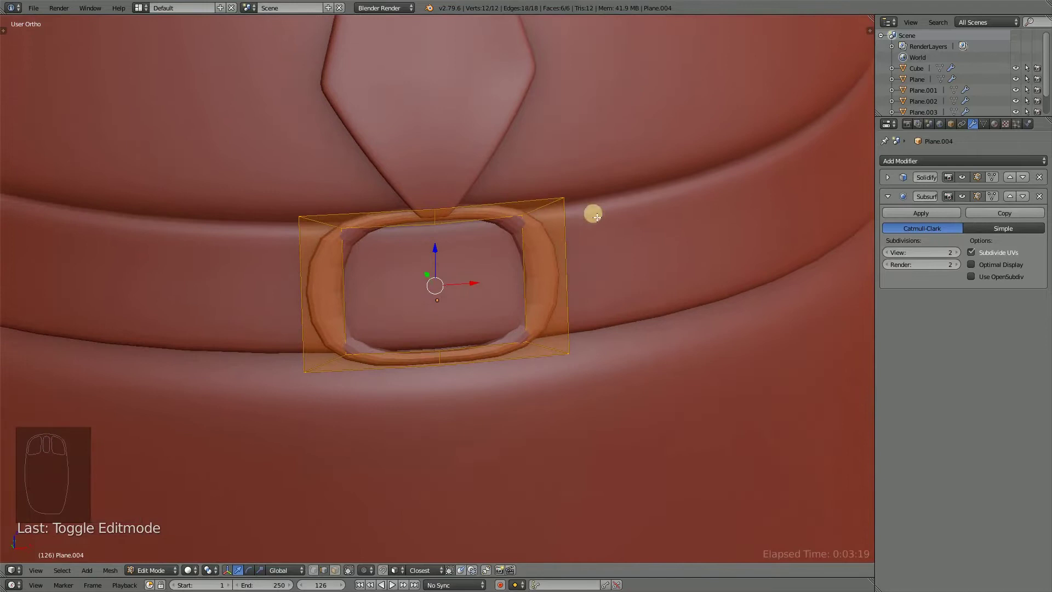
Add an edge loop near the frame's left end to tighten that corner.
{"action": "left_click_drag", "start_coordinate": [604, 259], "coordinate": [386, 284]}
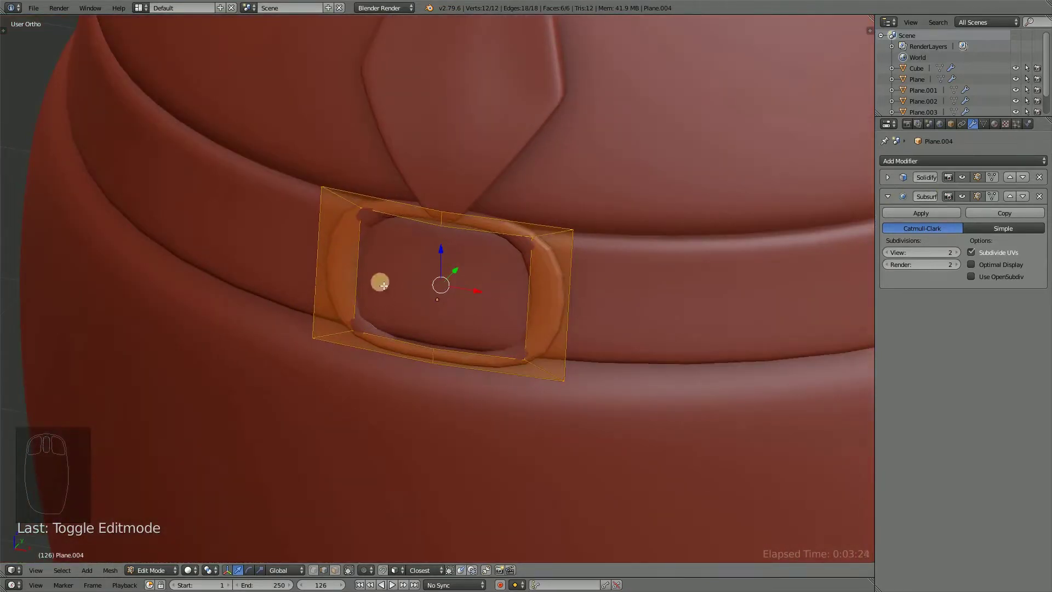
{"action": "key", "text": "ctrl+r"}
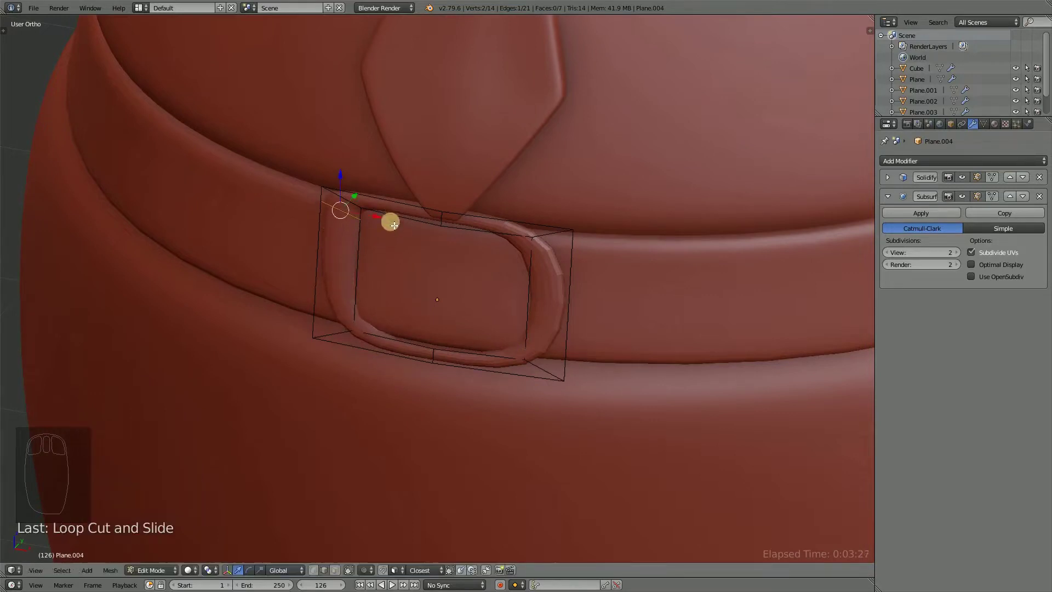
{"action": "key", "text": "ctrl+r"}
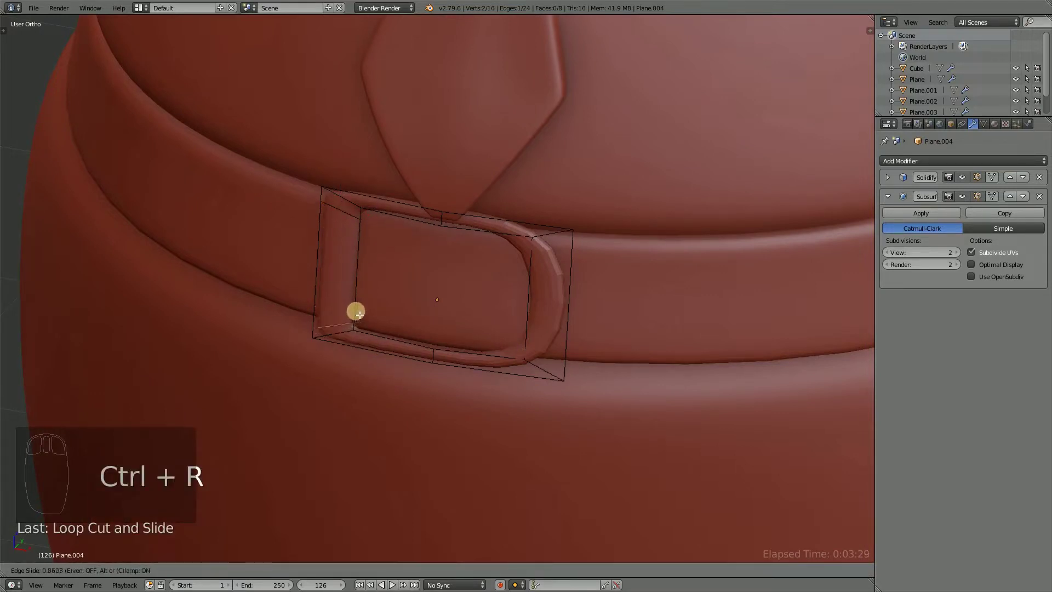
{"action": "left_click_drag", "start_coordinate": [468, 313], "coordinate": [623, 389]}
Bevel the frame's right end edges and return to Object Mode for smooth shading.
{"action": "left_click_drag", "start_coordinate": [553, 220], "coordinate": [629, 394]}
{"action": "key", "text": "ctrl+b"}
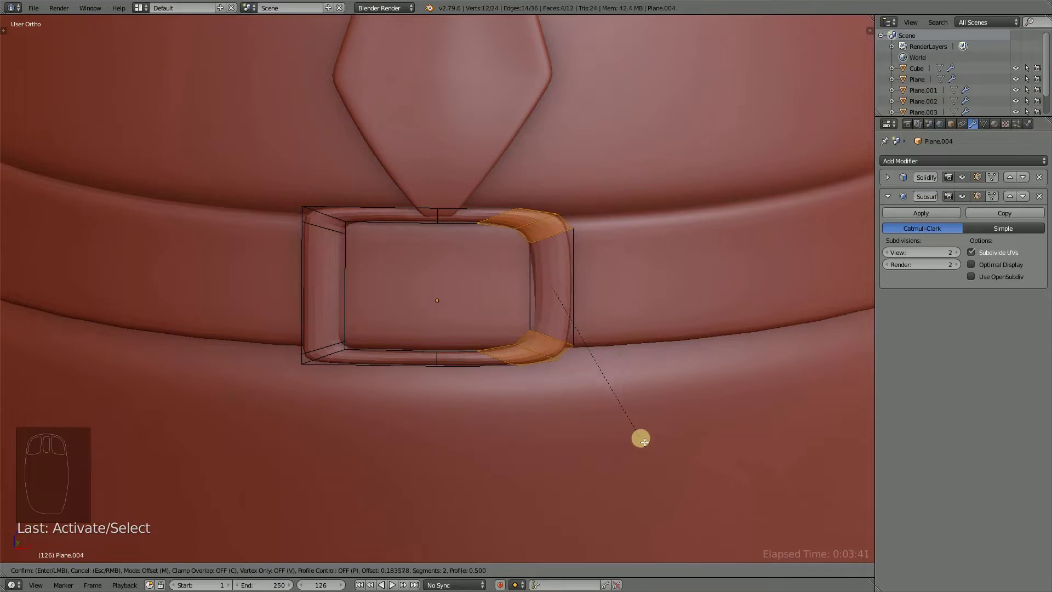
{"action": "left_click_drag", "start_coordinate": [550, 344], "coordinate": [33, 123]}
{"action": "key", "text": "Tab"}
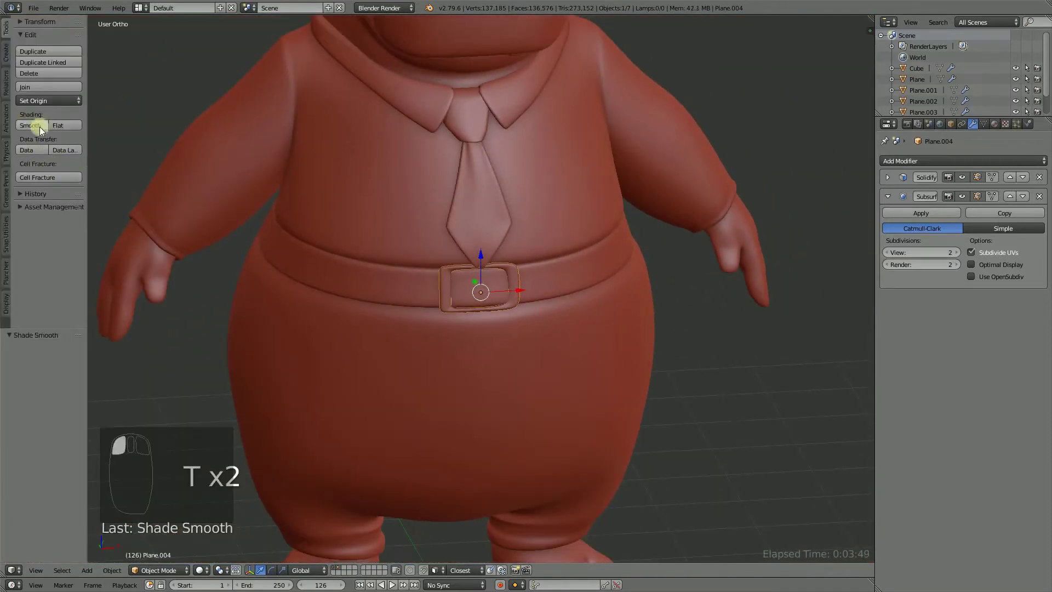
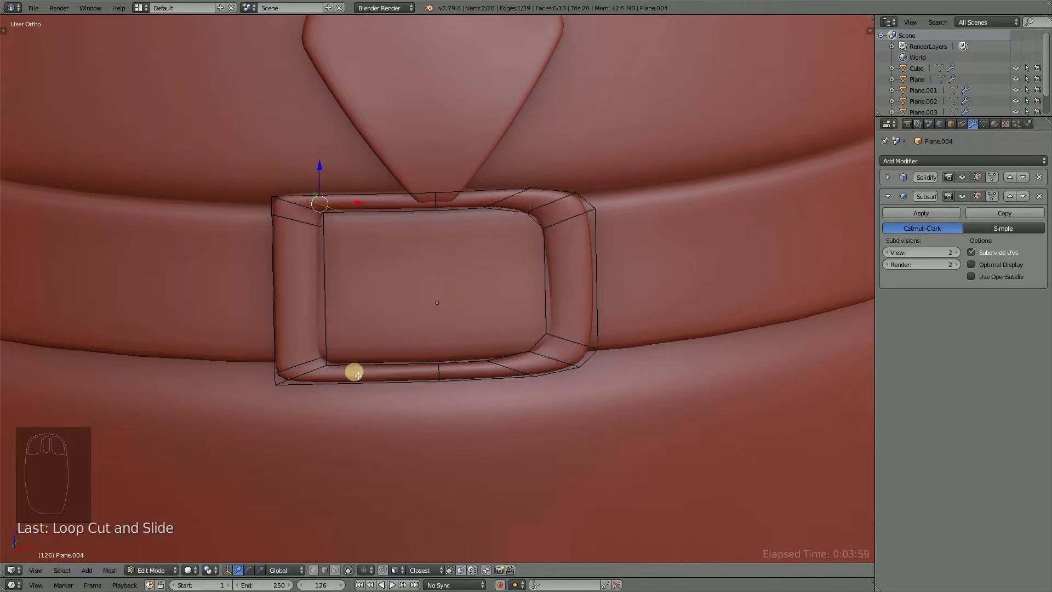
Add another edge loop to the frame and check the buckle from the side.
{"action": "key", "text": "ctrl+r"}
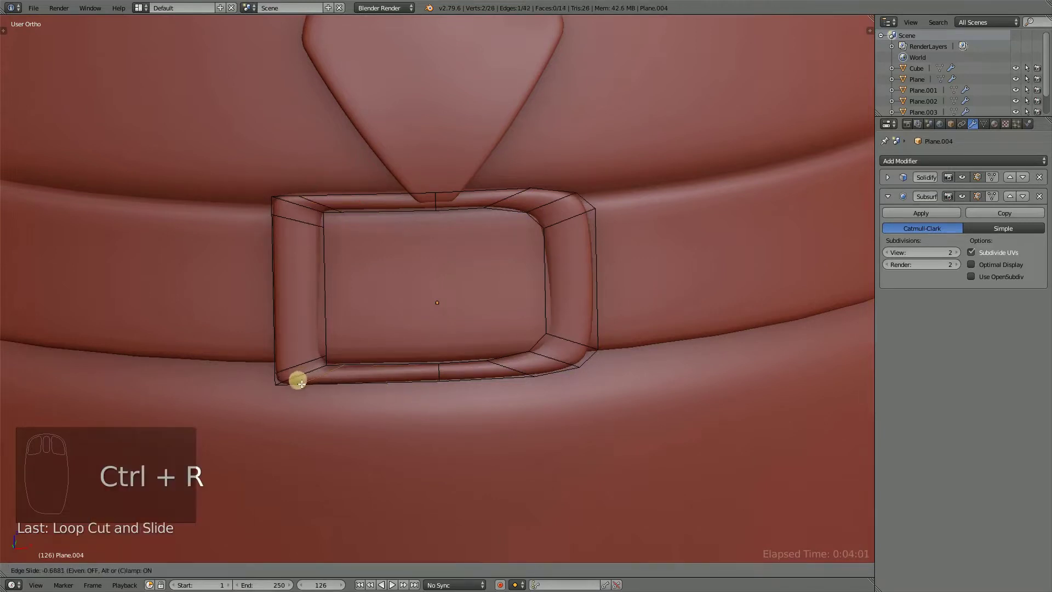
{"action": "left_click_drag", "start_coordinate": [479, 316], "coordinate": [480, 339]}
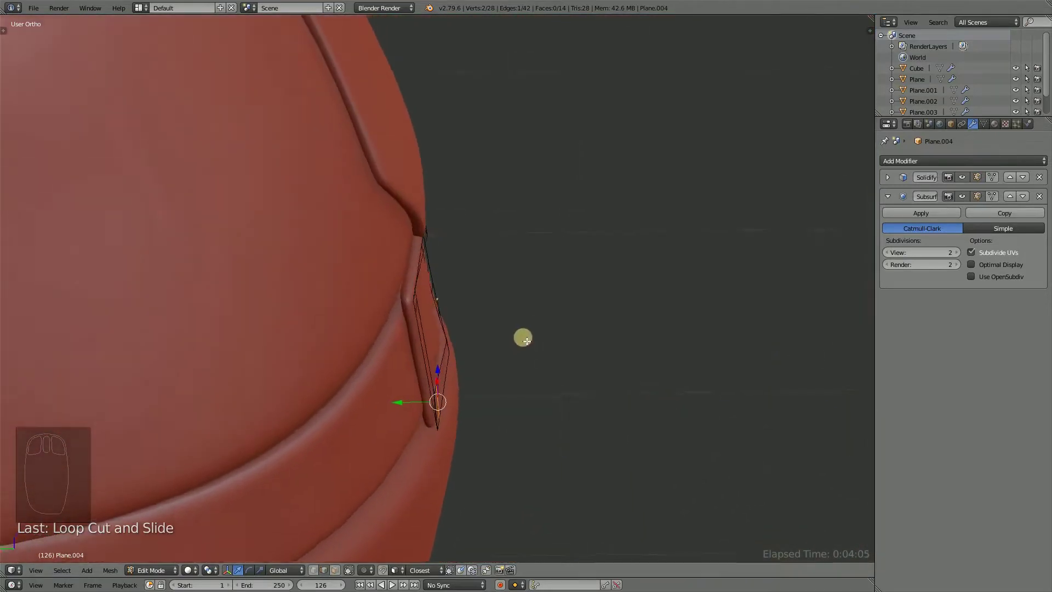
{"action": "key", "text": "Tab"}
{"action": "left_click_drag", "start_coordinate": [488, 309], "coordinate": [896, 200]}
{"action": "left_click_drag", "start_coordinate": [890, 200], "coordinate": [534, 289]}
{"action": "key", "text": "Tab"}
Apply the Solidify modifier so the buckle's thickness becomes real geometry.
{"action": "left_click_drag", "start_coordinate": [605, 291], "coordinate": [1002, 180]}
{"action": "left_click", "coordinate": [997, 181]}
{"action": "left_click_drag", "start_coordinate": [621, 276], "coordinate": [541, 254]}
{"action": "left_click", "coordinate": [608, 267]}
Place an edge loop around the buckle's rim and expand the Subsurf modifier settings.
{"action": "key", "text": "ctrl+r"}
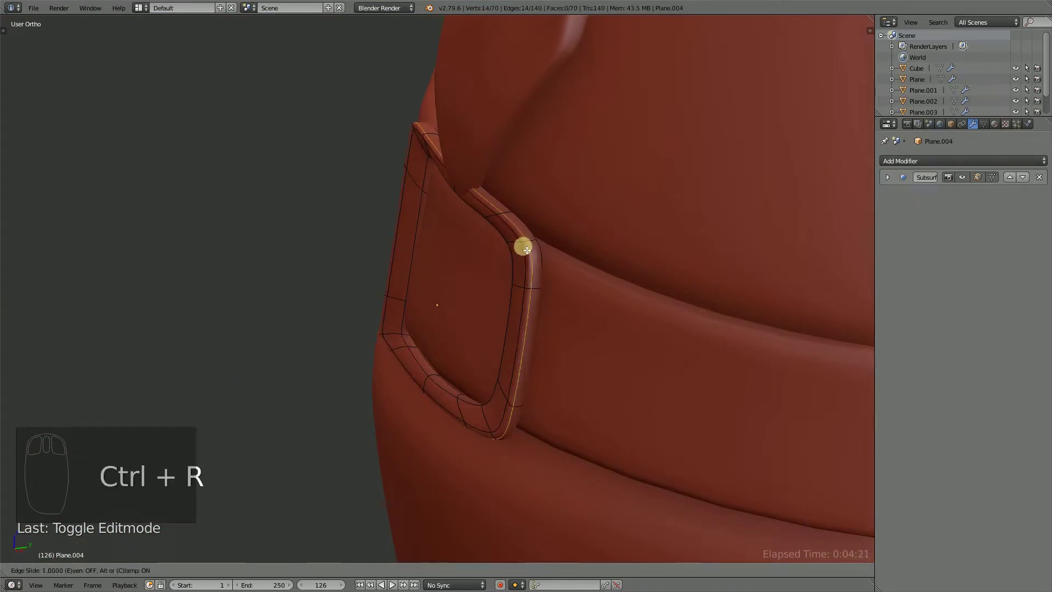
{"action": "left_click_drag", "start_coordinate": [597, 269], "coordinate": [522, 265]}
{"action": "key", "text": "Tab"}
{"action": "middle_click", "coordinate": [516, 267]}
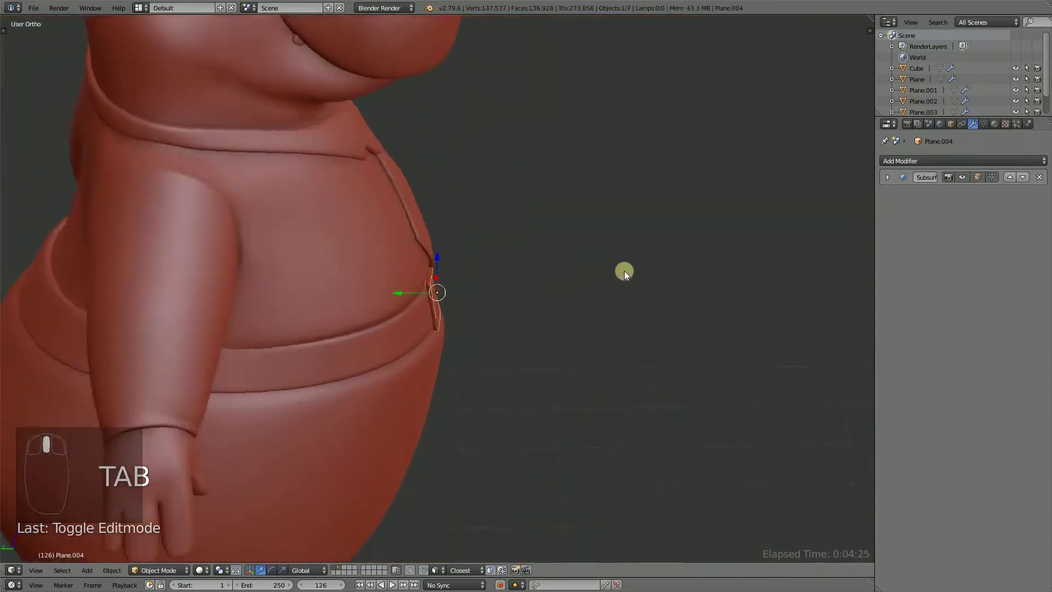
{"action": "left_click_drag", "start_coordinate": [458, 273], "coordinate": [884, 185]}
{"action": "key", "text": "Tab"}
{"action": "left_click", "coordinate": [889, 182]}
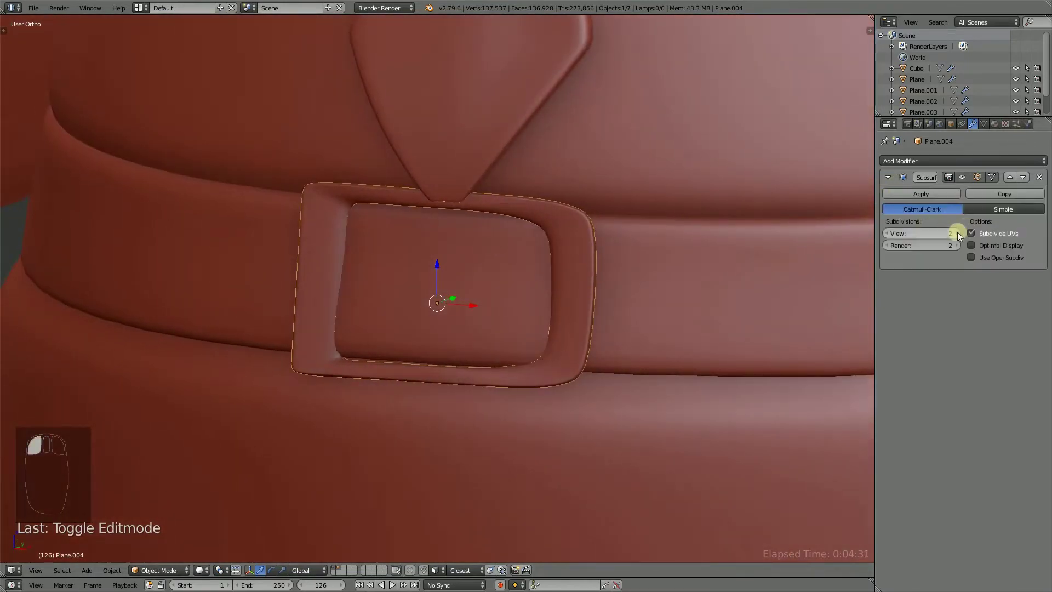
{"action": "left_click_drag", "start_coordinate": [542, 238], "coordinate": [498, 186]}
Add an edge loop around the frame's front face and slide it toward the edge.
{"action": "key", "text": "Tab"}
{"action": "key", "text": "ctrl+r"}
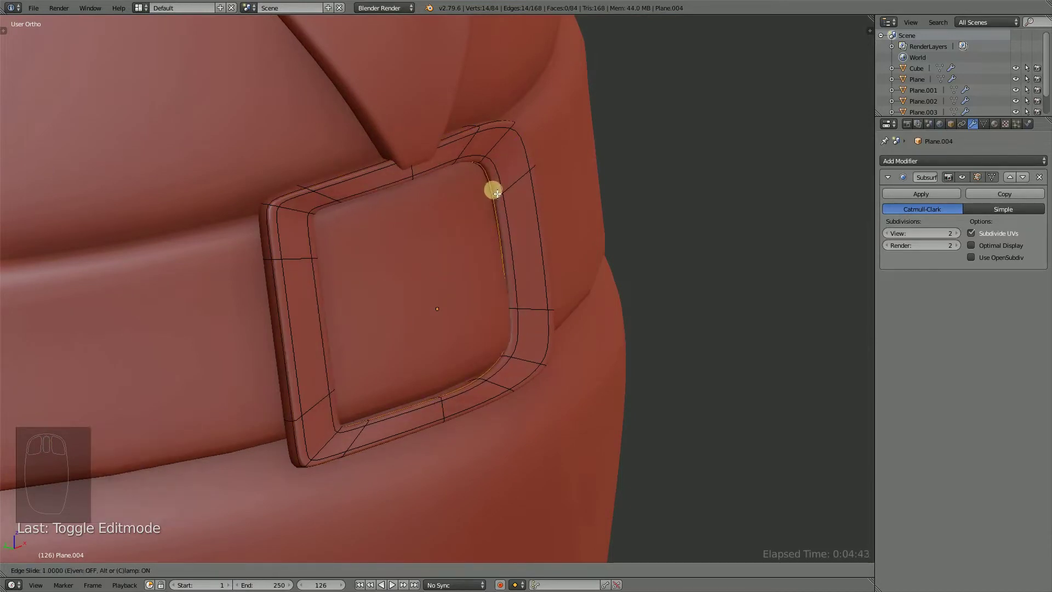
{"action": "left_click_drag", "start_coordinate": [558, 219], "coordinate": [387, 220]}
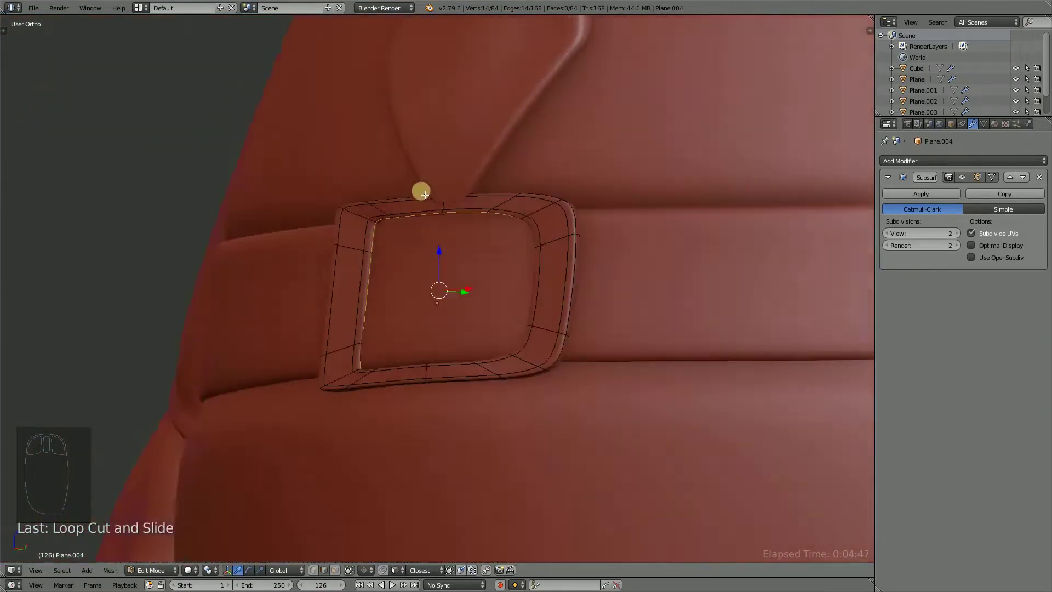
{"action": "left_click_drag", "start_coordinate": [519, 226], "coordinate": [581, 245]}
{"action": "left_click_drag", "start_coordinate": [576, 249], "coordinate": [638, 242]}
{"action": "key", "text": "ctrl+r"}
{"action": "left_click_drag", "start_coordinate": [638, 242], "coordinate": [631, 246]}
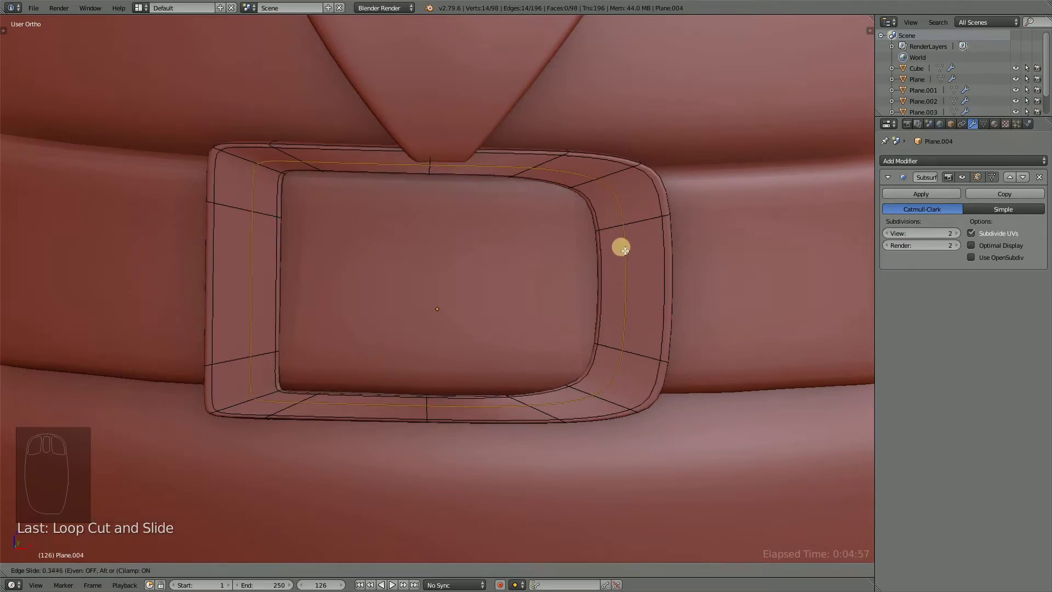
Inspect the smoothed buckle in Object Mode, then return to editing from a side view.
{"action": "key", "text": "Tab"}
{"action": "left_click_drag", "start_coordinate": [505, 259], "coordinate": [571, 256]}
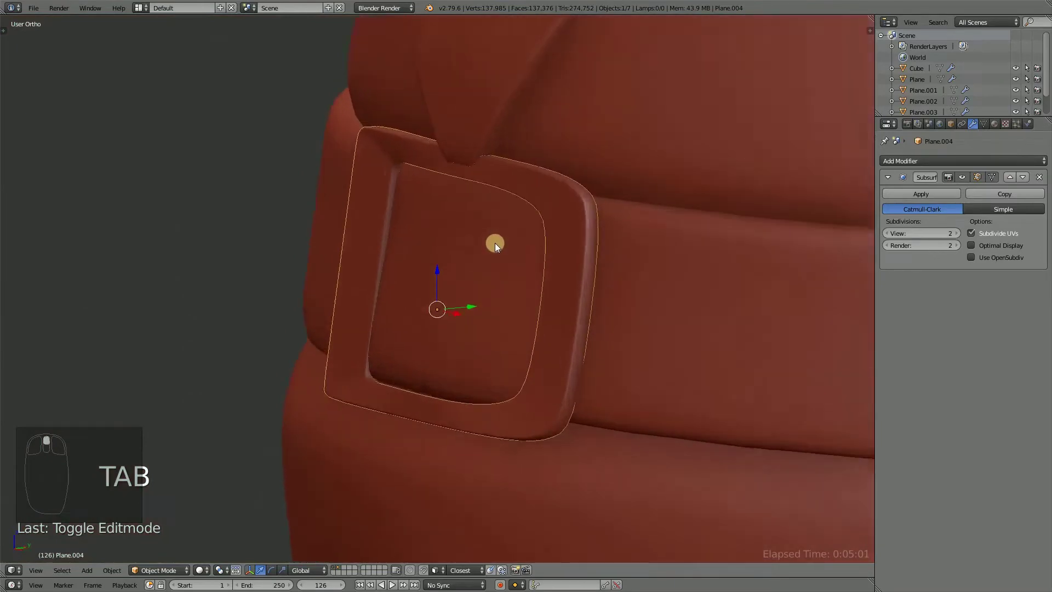
{"action": "left_click_drag", "start_coordinate": [630, 244], "coordinate": [631, 271]}
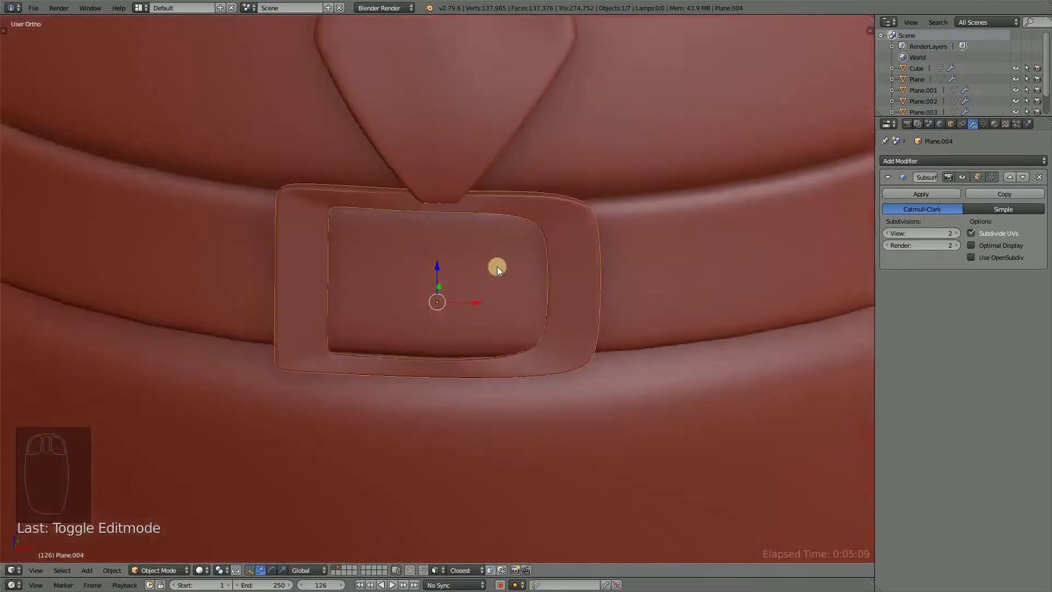
{"action": "key", "text": "Tab"}
{"action": "left_click_drag", "start_coordinate": [563, 246], "coordinate": [522, 249]}
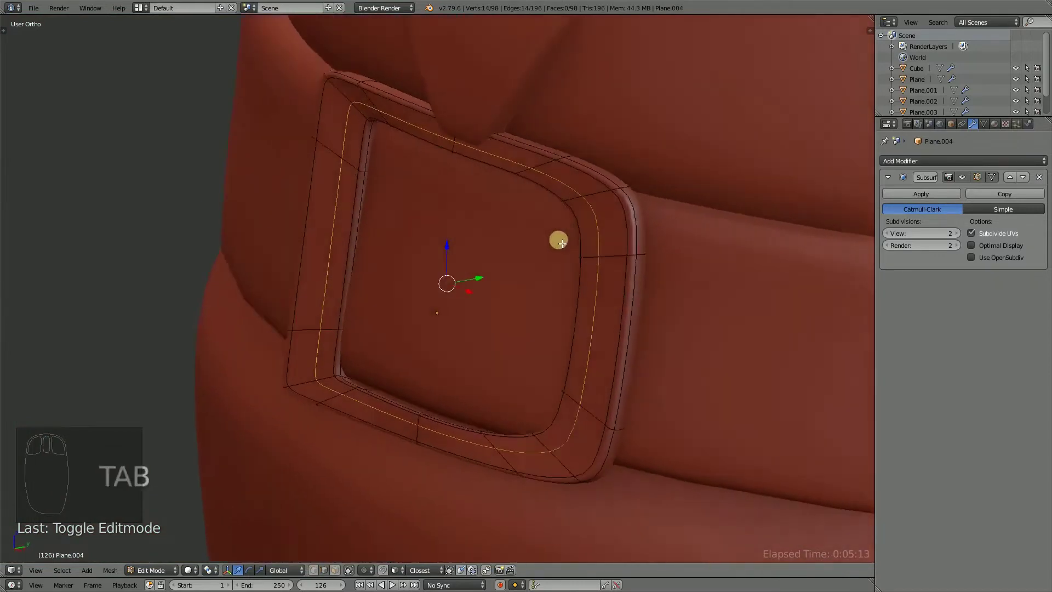
{"action": "left_click_drag", "start_coordinate": [610, 236], "coordinate": [588, 281]}
{"action": "key", "text": "x"}
{"action": "left_click_drag", "start_coordinate": [564, 289], "coordinate": [698, 307]}
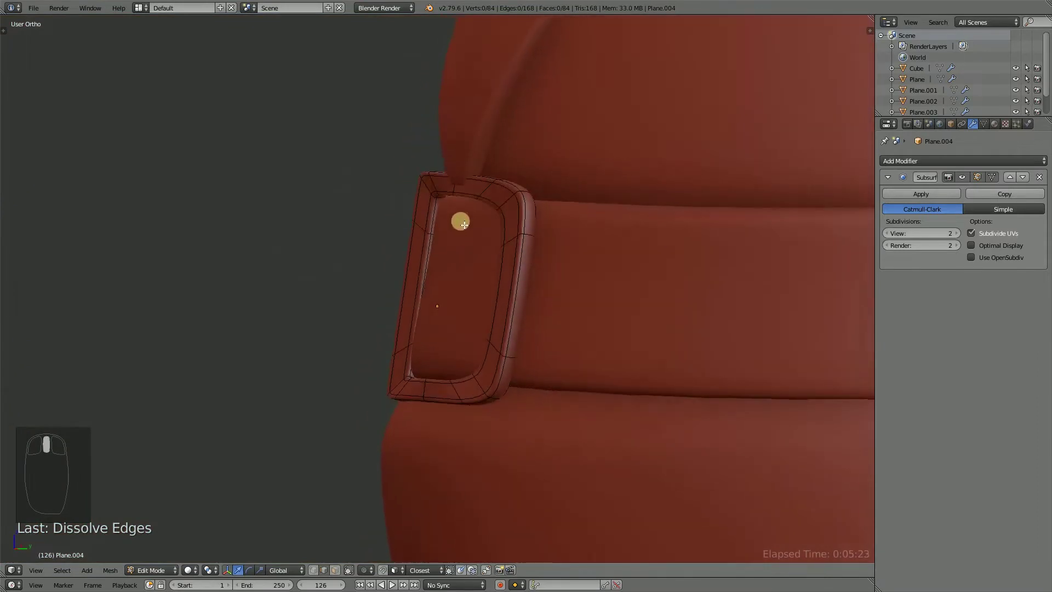
Select a ring of buckle edges and push them back along Y toward the belt.
{"action": "middle_click", "coordinate": [492, 187]}
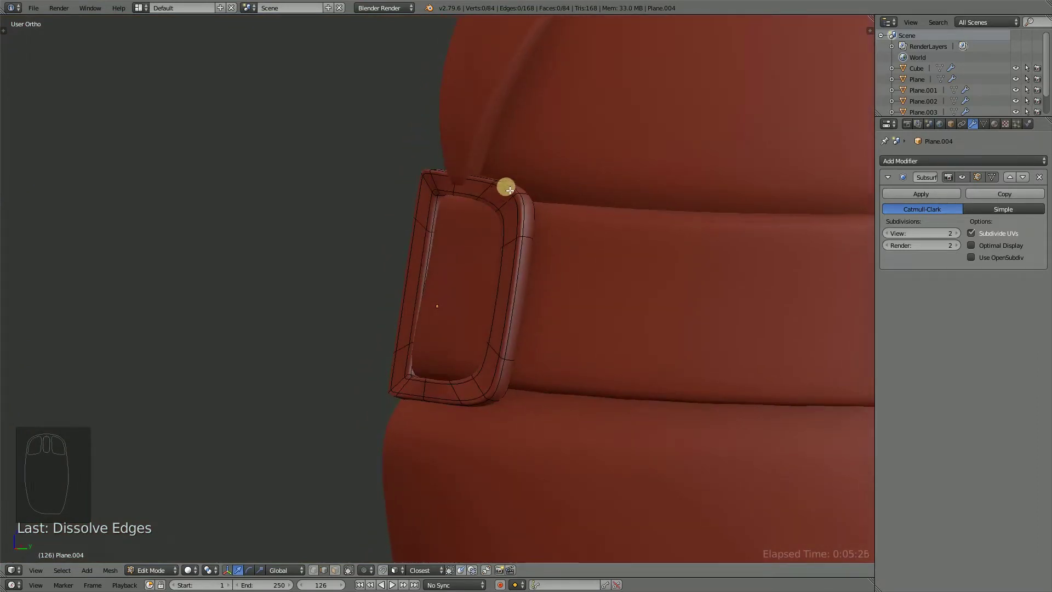
{"action": "left_click_drag", "start_coordinate": [511, 189], "coordinate": [498, 286]}
{"action": "left_click_drag", "start_coordinate": [524, 219], "coordinate": [500, 287]}
{"action": "left_click", "coordinate": [495, 285]}
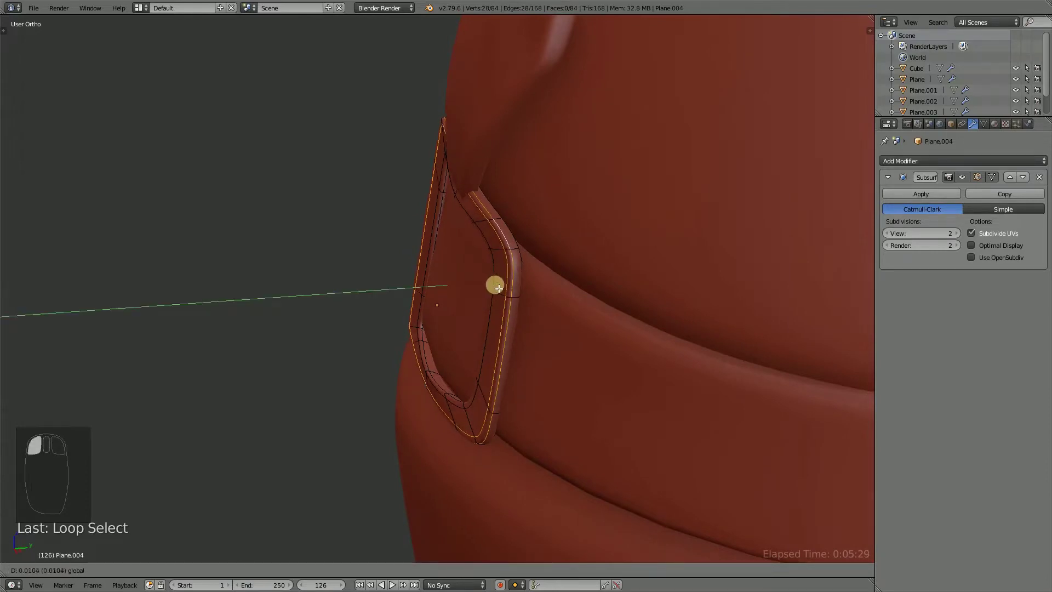
{"action": "left_click_drag", "start_coordinate": [572, 265], "coordinate": [697, 255]}
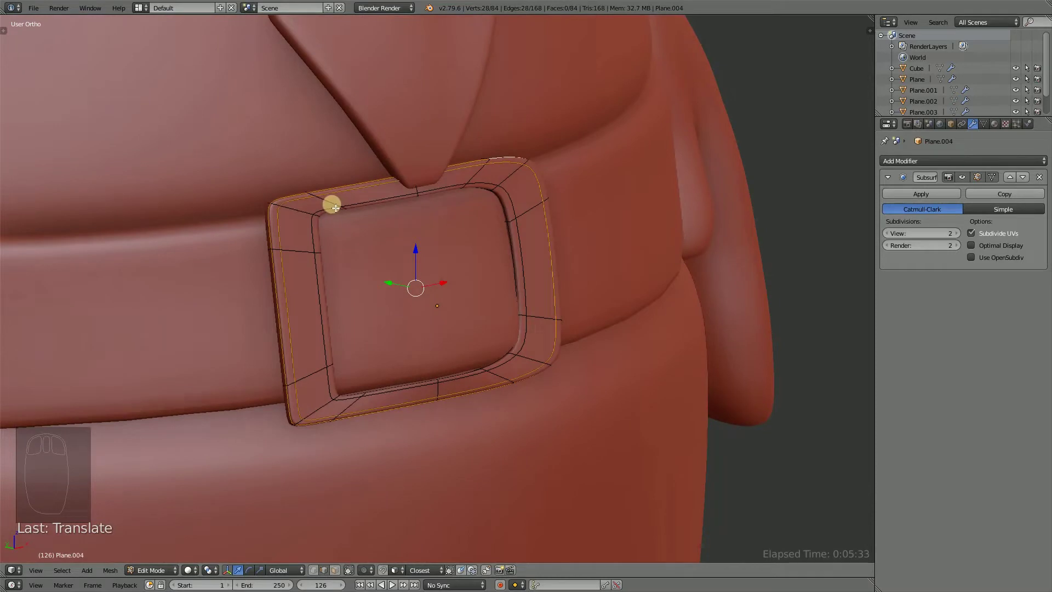
{"action": "left_click_drag", "start_coordinate": [337, 206], "coordinate": [429, 237]}
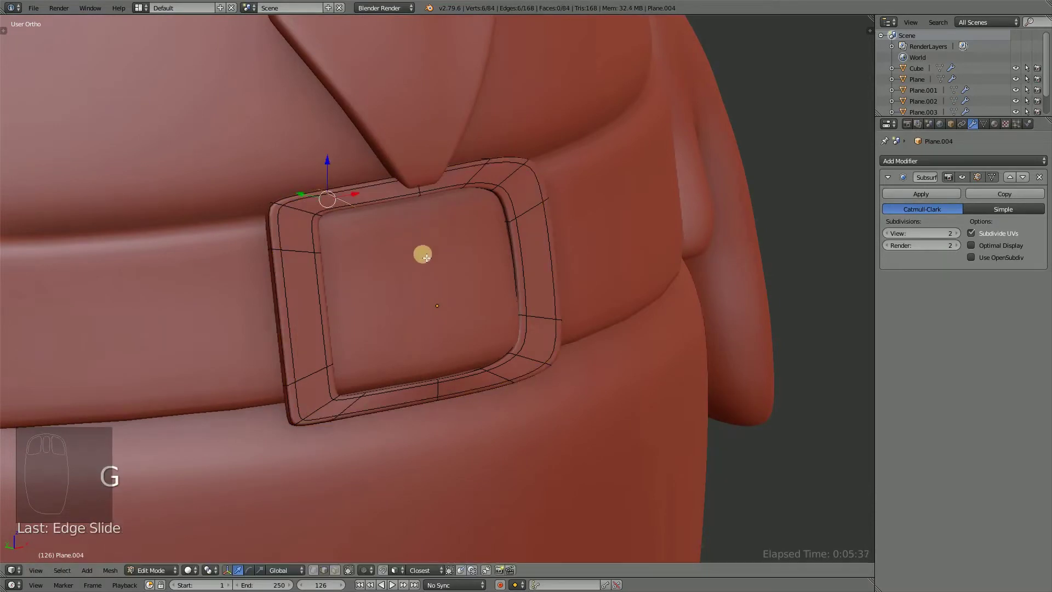
{"action": "left_click_drag", "start_coordinate": [357, 407], "coordinate": [444, 382]}
Adjust a second edge ring so the buckle sits snug, then view it in Object Mode.
{"action": "key", "text": "Tab"}
{"action": "left_click_drag", "start_coordinate": [494, 320], "coordinate": [324, 231]}
{"action": "left_click_drag", "start_coordinate": [323, 231], "coordinate": [332, 386]}
{"action": "left_click_drag", "start_coordinate": [427, 477], "coordinate": [333, 388]}
{"action": "left_click", "coordinate": [328, 386]}
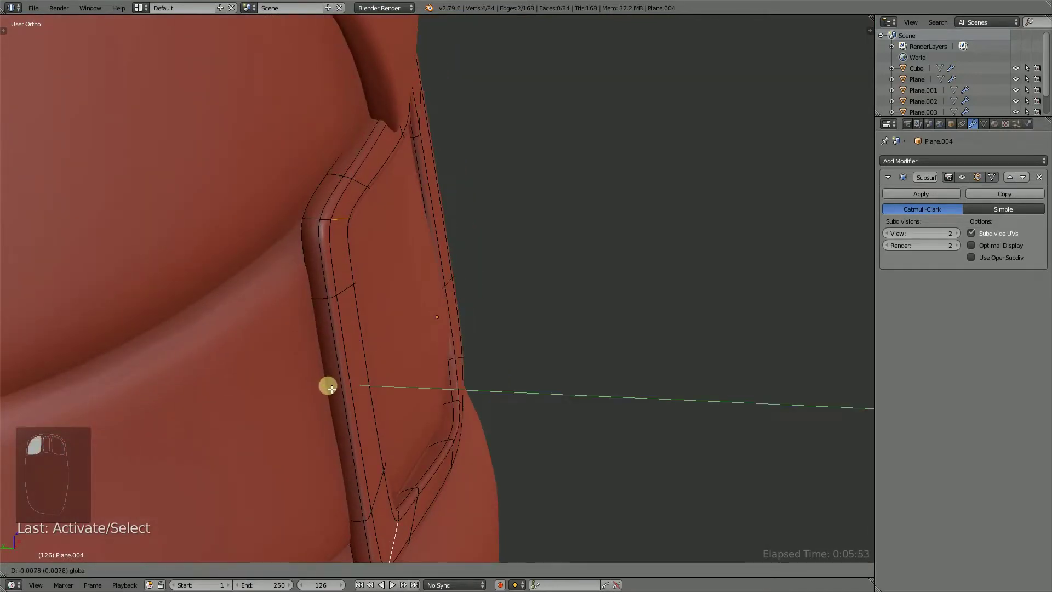
{"action": "key", "text": "Tab"}
{"action": "left_click_drag", "start_coordinate": [368, 340], "coordinate": [547, 270]}
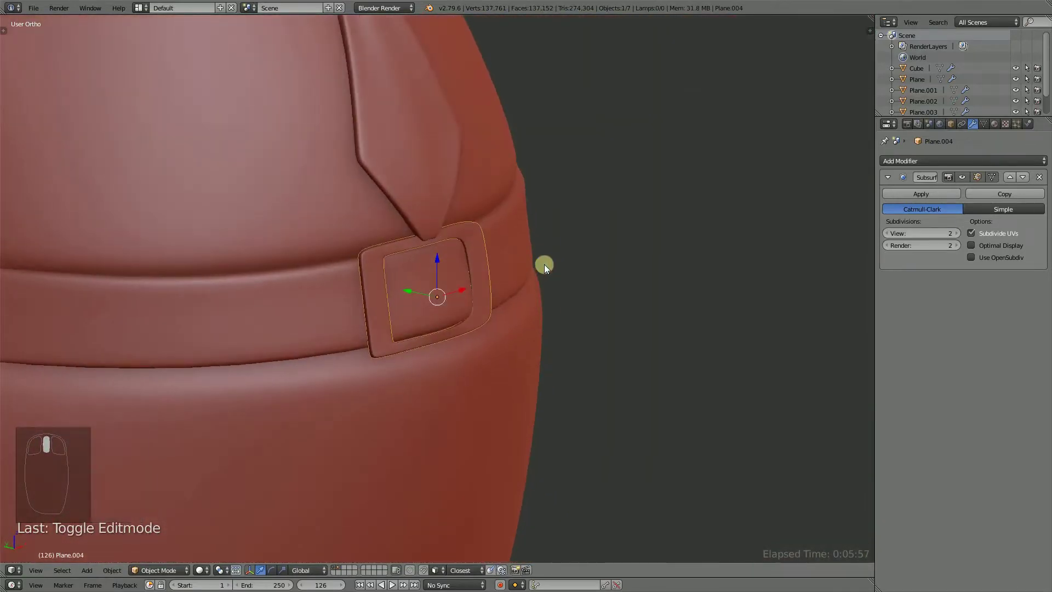
{"action": "key", "text": "ctrl+s"}
{"action": "middle_click", "coordinate": [501, 321]}
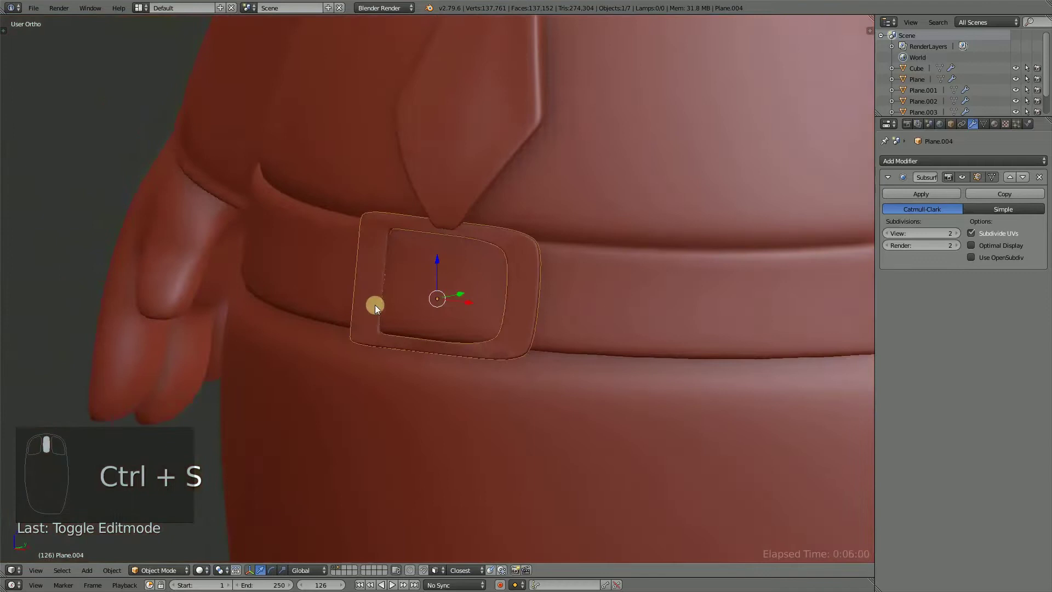
{"action": "middle_click", "coordinate": [473, 324]}
{"action": "key", "text": "Tab"}
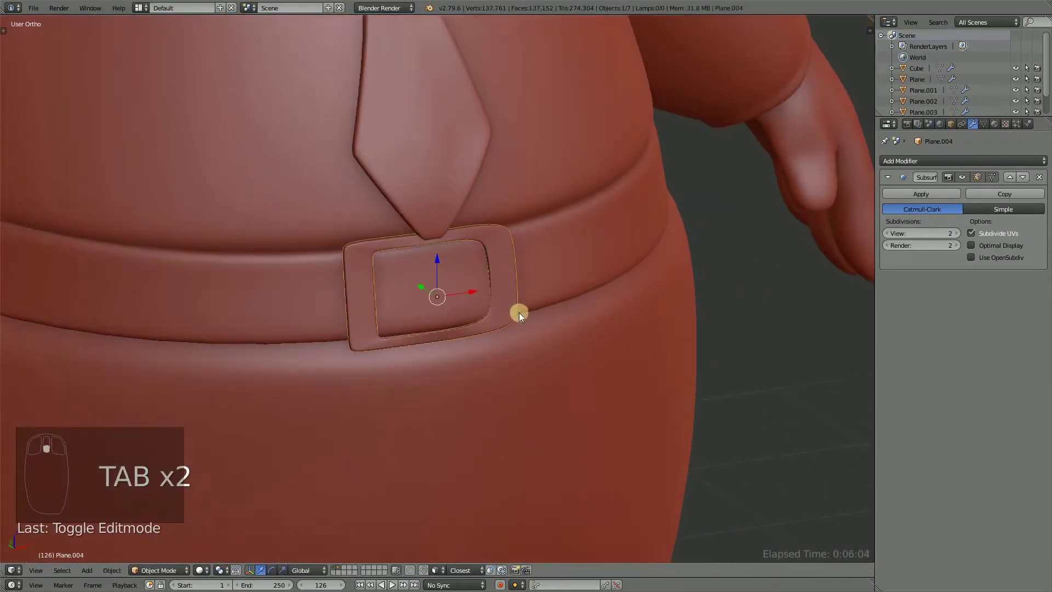
{"action": "key", "text": "shift+s"}
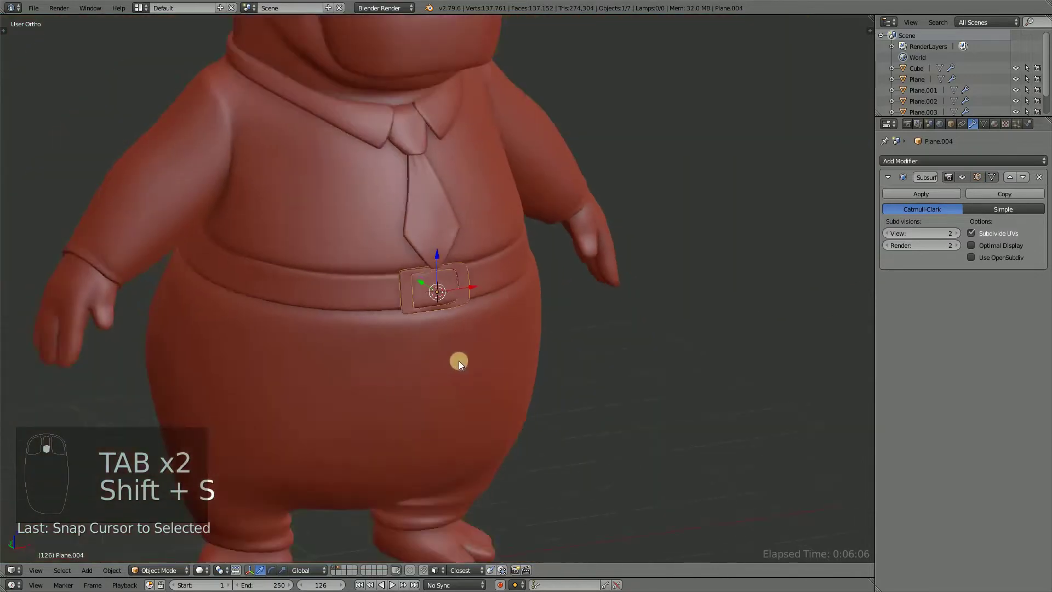
{"action": "key", "text": "Tab"}
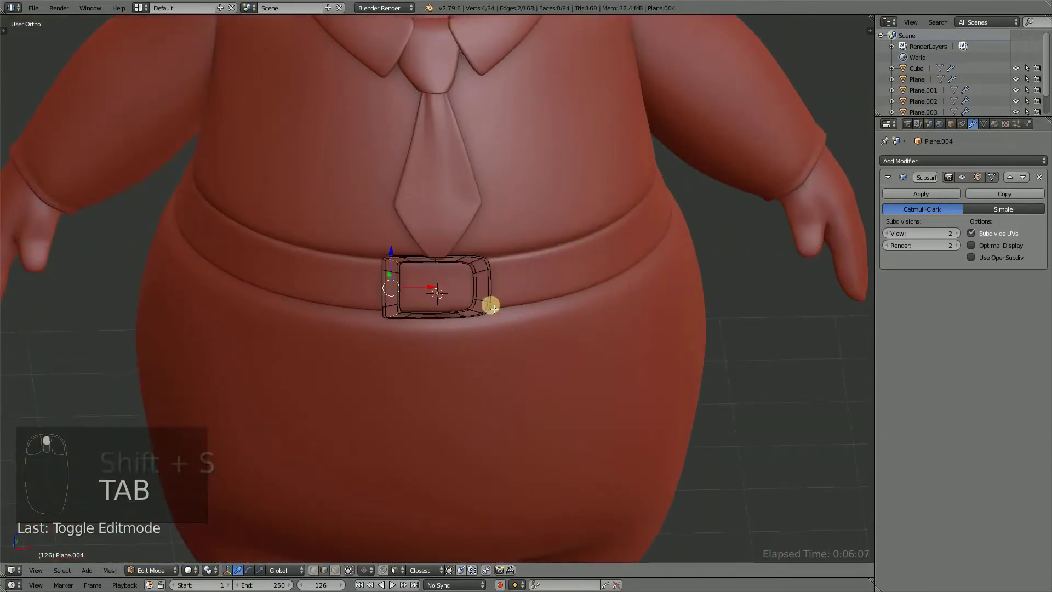
{"action": "key", "text": "a"}
{"action": "key", "text": "shift+a"}
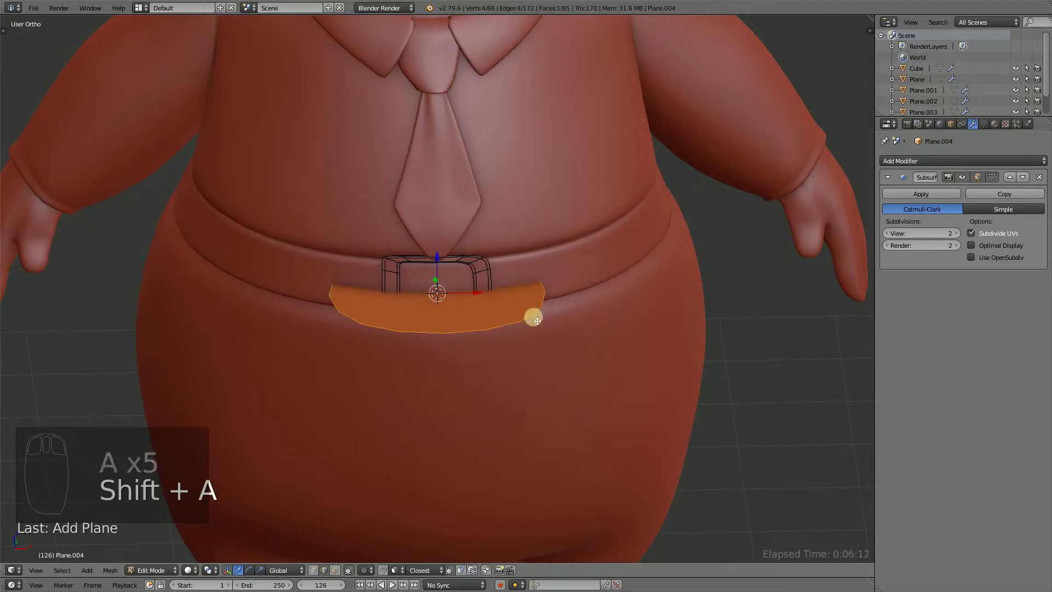
{"action": "key", "text": "x"}
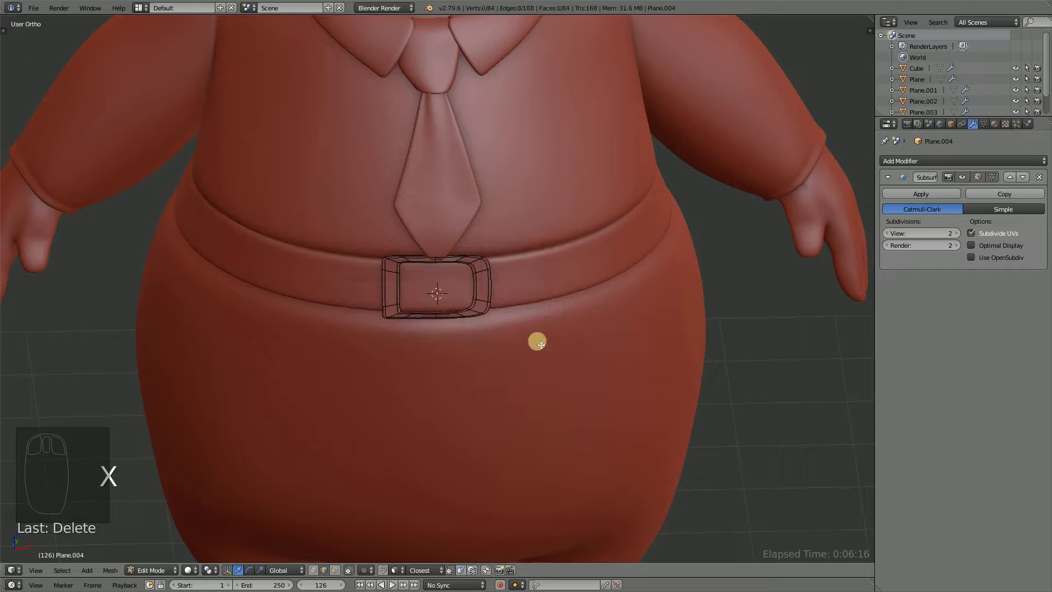
Add a mesh cube and shrink it down inside the buckle's opening.
{"action": "key", "text": "shift+a"}
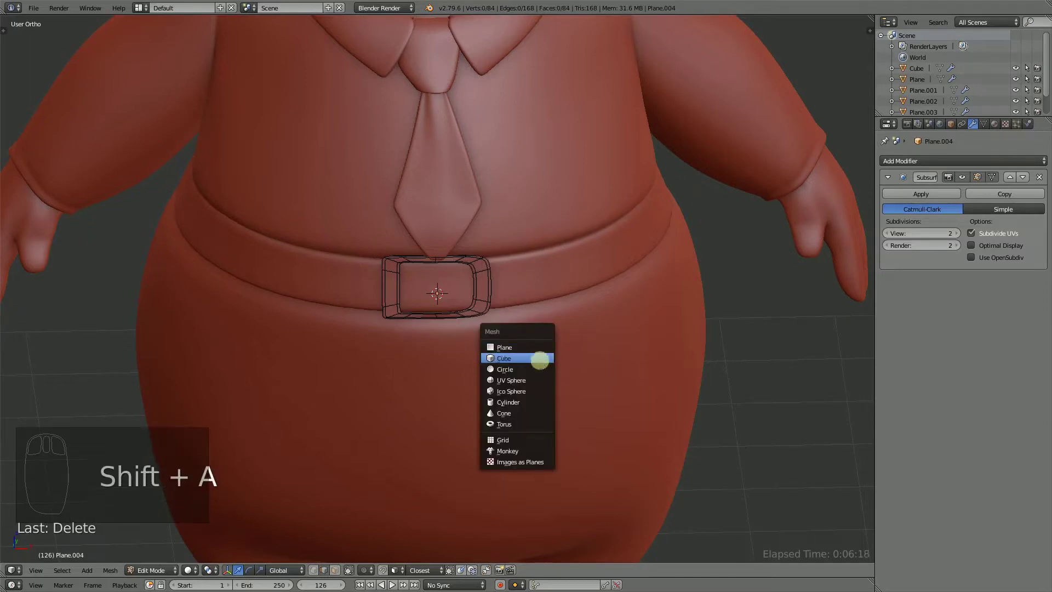
{"action": "key", "text": "s"}
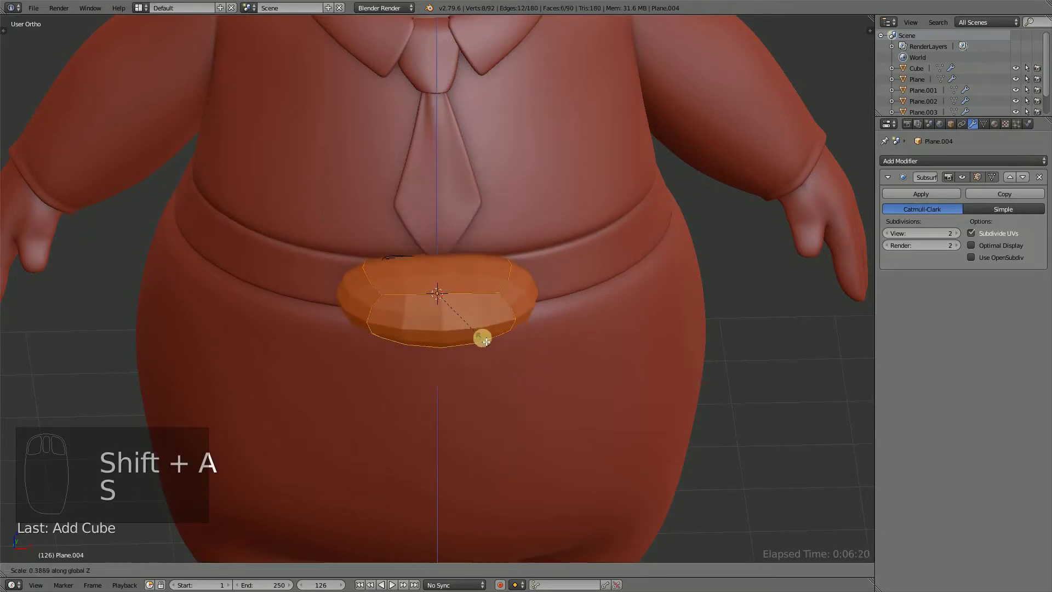
{"action": "key", "text": "s"}
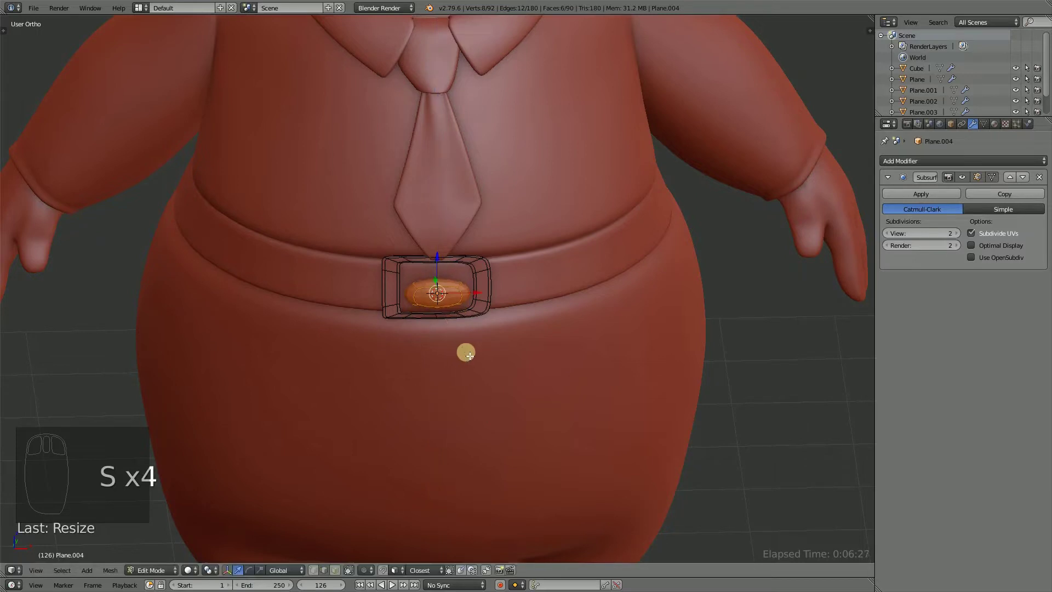
{"action": "left_click_drag", "start_coordinate": [483, 355], "coordinate": [483, 309]}
{"action": "left_click", "coordinate": [483, 309]}
{"action": "left_click_drag", "start_coordinate": [408, 313], "coordinate": [395, 353]}
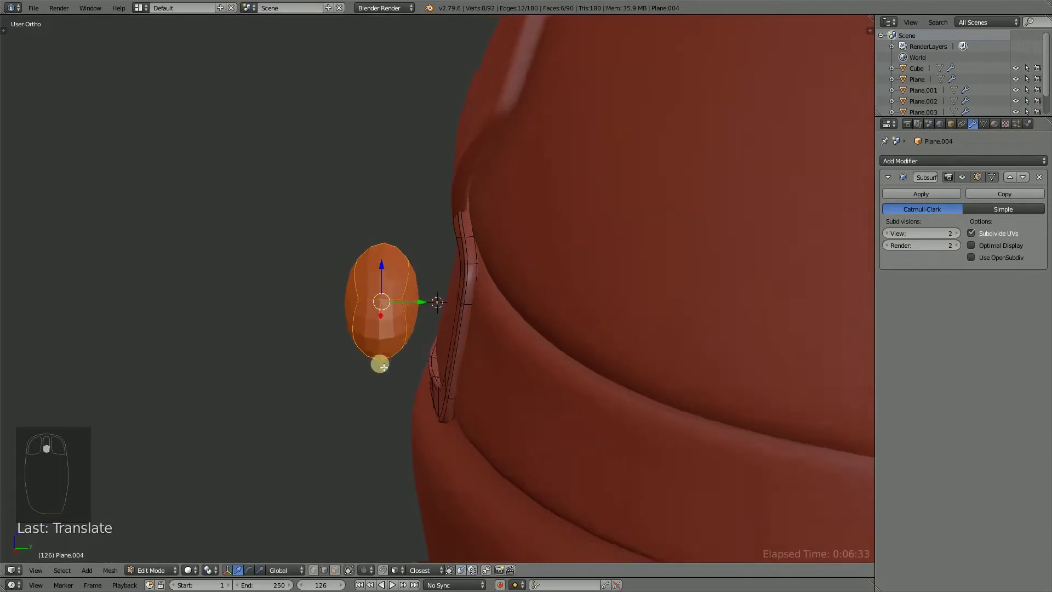
{"action": "left_click_drag", "start_coordinate": [373, 379], "coordinate": [341, 575]}
{"action": "left_click", "coordinate": [342, 575]}
Loop-cut the block and stretch it wider across the buckle.
{"action": "left_click_drag", "start_coordinate": [411, 312], "coordinate": [509, 371]}
{"action": "key", "text": "x"}
{"action": "left_click_drag", "start_coordinate": [354, 345], "coordinate": [479, 305]}
{"action": "key", "text": "ctrl+r"}
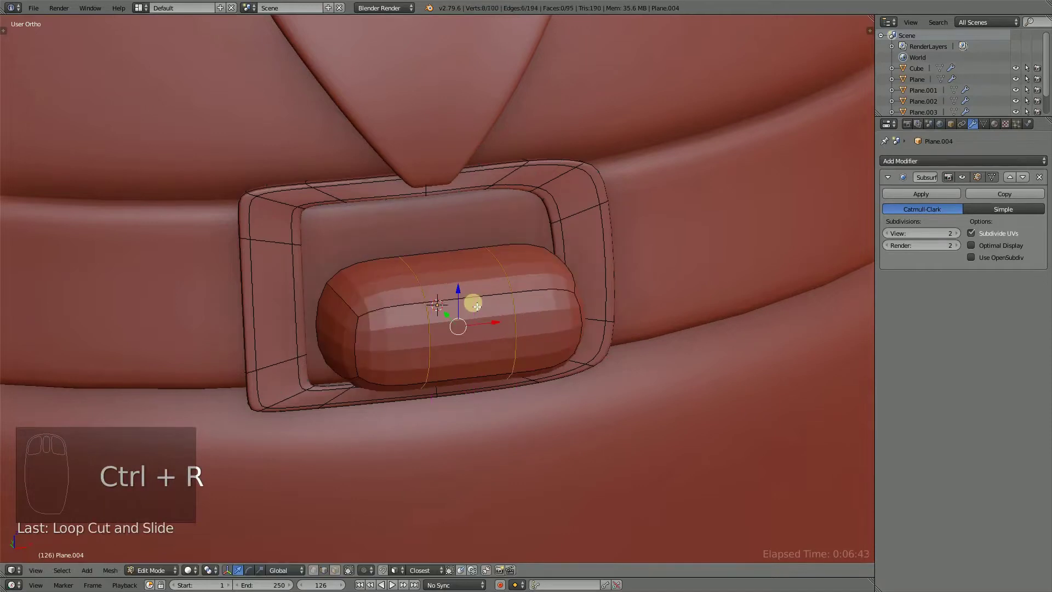
{"action": "key", "text": "s"}
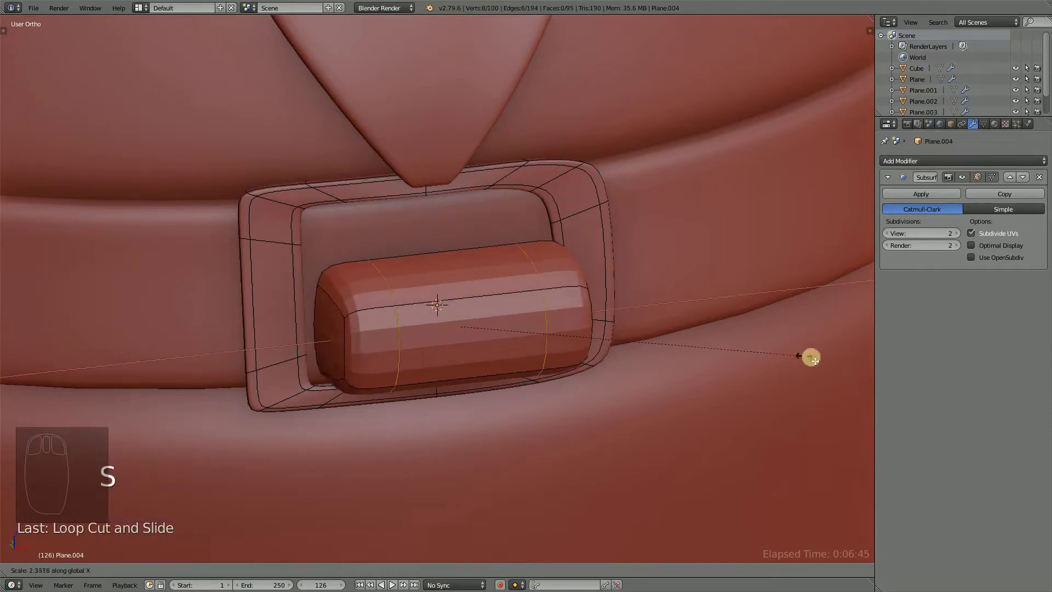
{"action": "left_click_drag", "start_coordinate": [490, 305], "coordinate": [452, 343]}
Add another loop cut and flatten the block's depth and height into a thin bar.
{"action": "key", "text": "ctrl+r"}
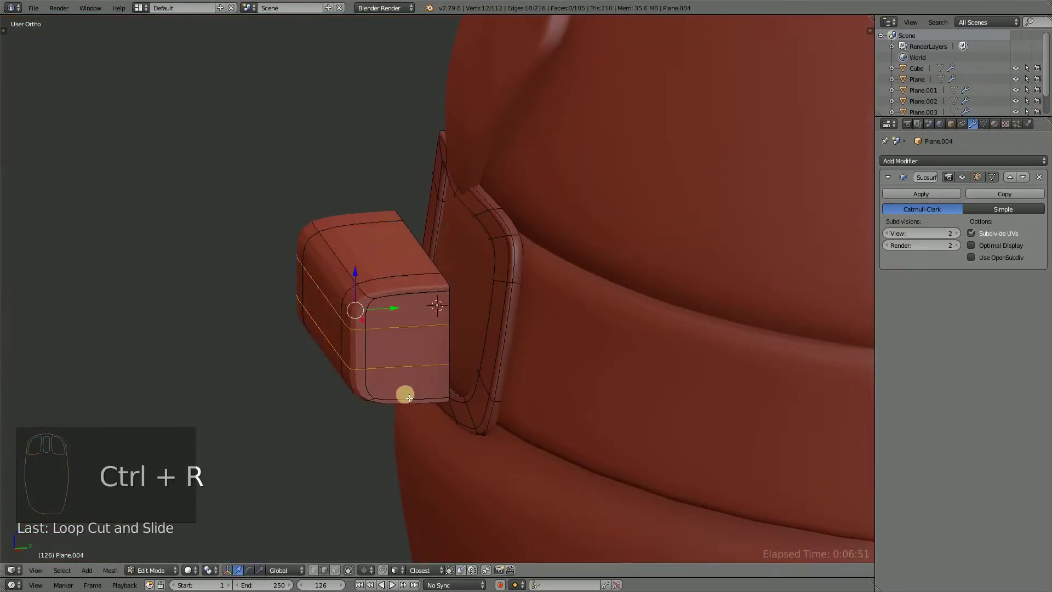
{"action": "left_click_drag", "start_coordinate": [402, 307], "coordinate": [480, 344]}
{"action": "key", "text": "l"}
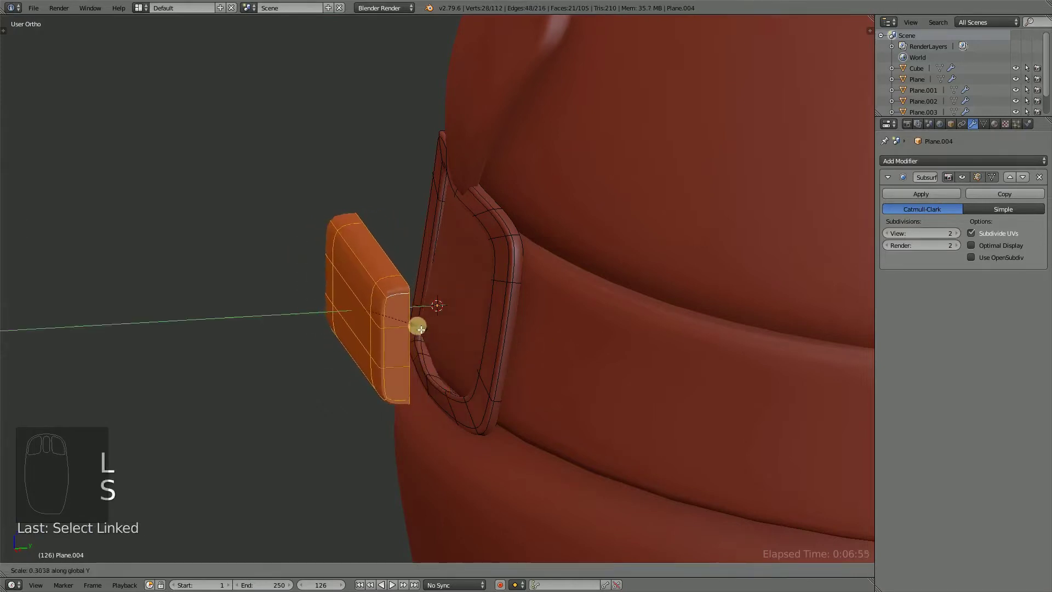
{"action": "key", "text": "s"}
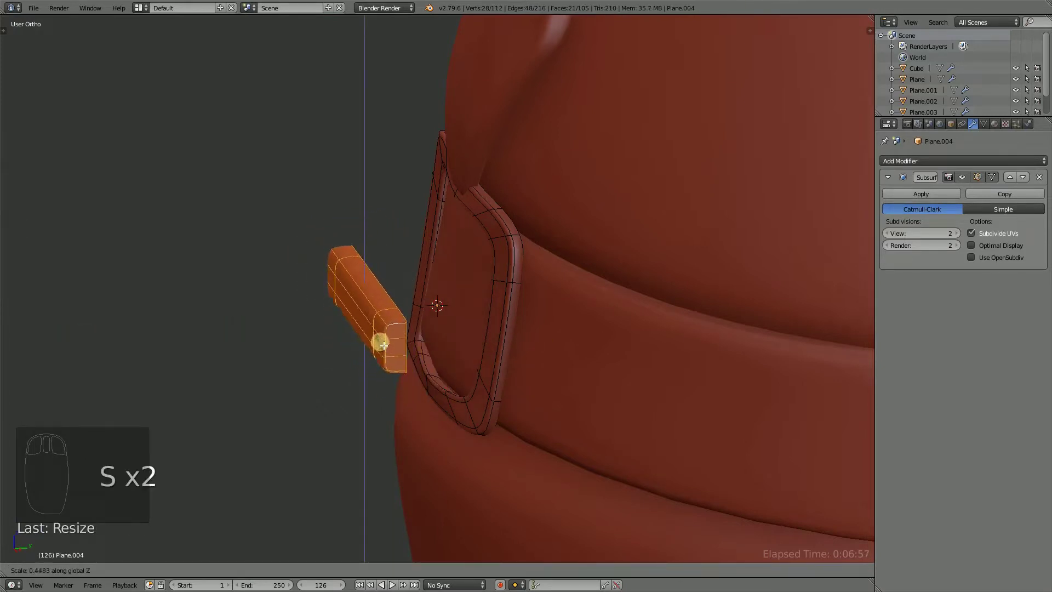
{"action": "left_click_drag", "start_coordinate": [479, 372], "coordinate": [583, 341]}
From the front view, scale, widen and rotate the crossbar so it fits inside the buckle opening.
{"action": "key", "text": "s"}
{"action": "key", "text": "z"}
{"action": "left_click_drag", "start_coordinate": [553, 377], "coordinate": [478, 319]}
{"action": "key", "text": "z"}
{"action": "left_click_drag", "start_coordinate": [495, 311], "coordinate": [434, 310]}
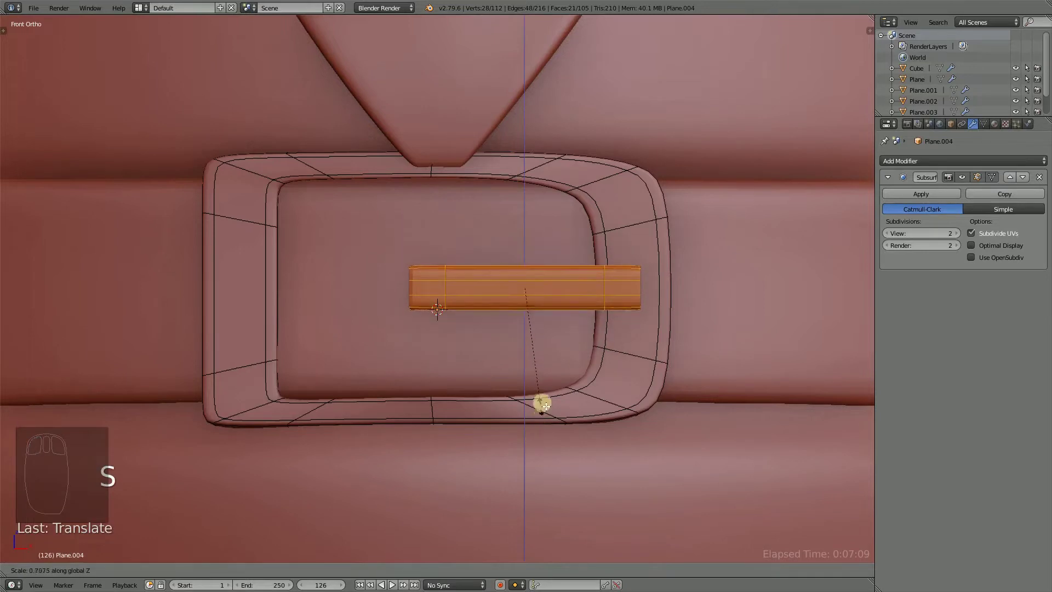
{"action": "key", "text": "s"}
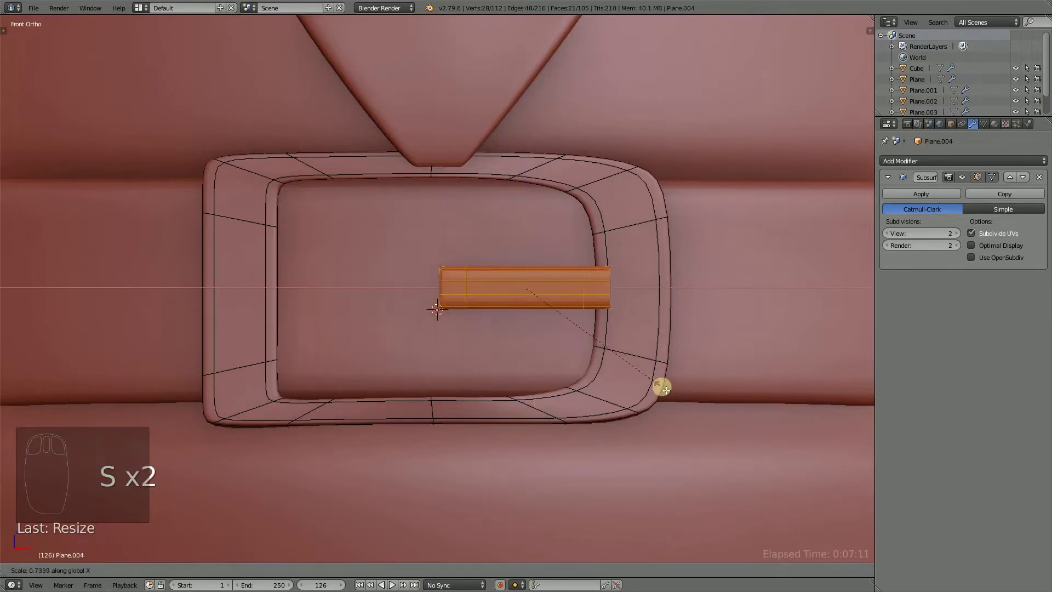
{"action": "left_click_drag", "start_coordinate": [621, 369], "coordinate": [517, 330]}
{"action": "left_click", "coordinate": [545, 287]}
{"action": "left_click", "coordinate": [448, 344]}
{"action": "left_click_drag", "start_coordinate": [535, 377], "coordinate": [711, 437]}
{"action": "key", "text": "r"}
{"action": "left_click", "coordinate": [538, 339]}
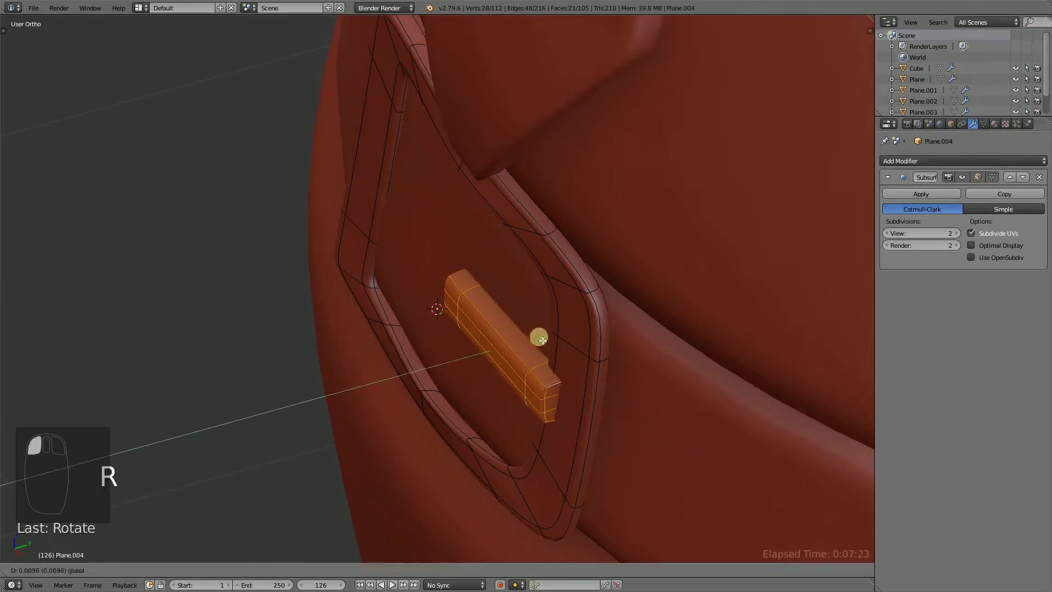
Leave Edit Mode, save, and raise the bar's Subdivision Surface viewport level to 3.
{"action": "key", "text": "Tab"}
{"action": "left_click_drag", "start_coordinate": [421, 365], "coordinate": [369, 317]}
{"action": "key", "text": "ctrl+s"}
{"action": "key", "text": "t"}
{"action": "left_click", "coordinate": [33, 126]}
{"action": "key", "text": "t"}
{"action": "left_click_drag", "start_coordinate": [438, 279], "coordinate": [965, 230]}
{"action": "left_click", "coordinate": [963, 237]}
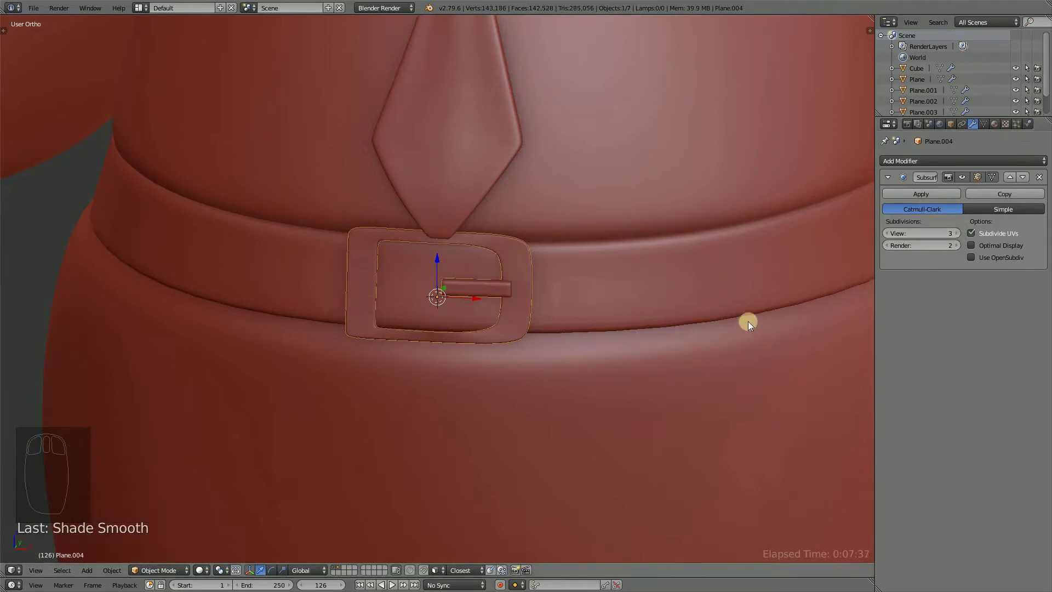
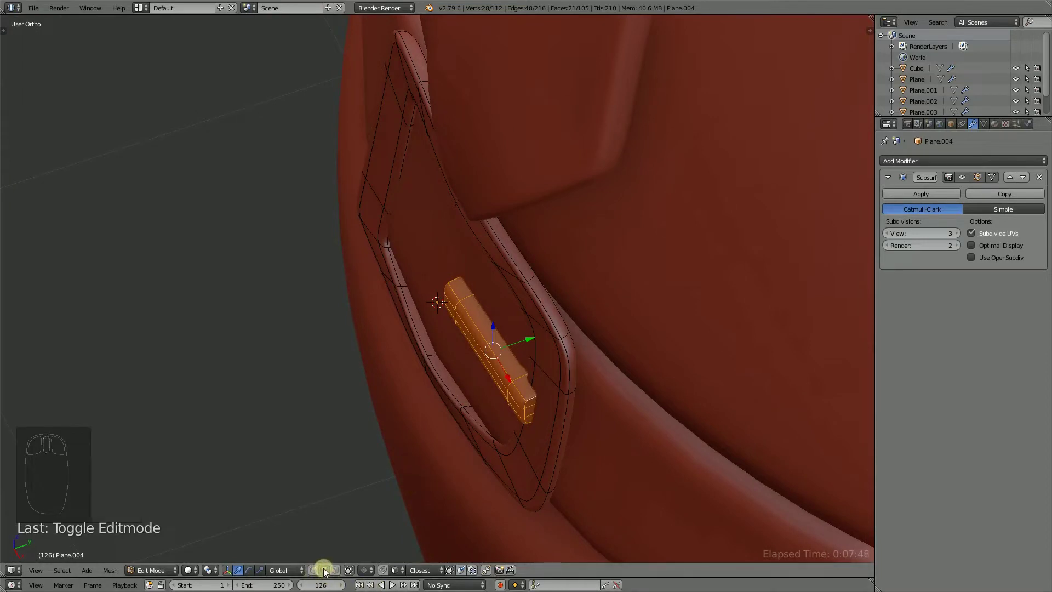
In Front Ortho, grab, scale and extrude the crossbar's end vertices toward the buckle frame, then save.
{"action": "left_click", "coordinate": [326, 574]}
{"action": "left_click_drag", "start_coordinate": [438, 358], "coordinate": [468, 192]}
{"action": "left_click_drag", "start_coordinate": [445, 367], "coordinate": [502, 283]}
{"action": "left_click_drag", "start_coordinate": [454, 187], "coordinate": [443, 322]}
{"action": "left_click", "coordinate": [496, 282]}
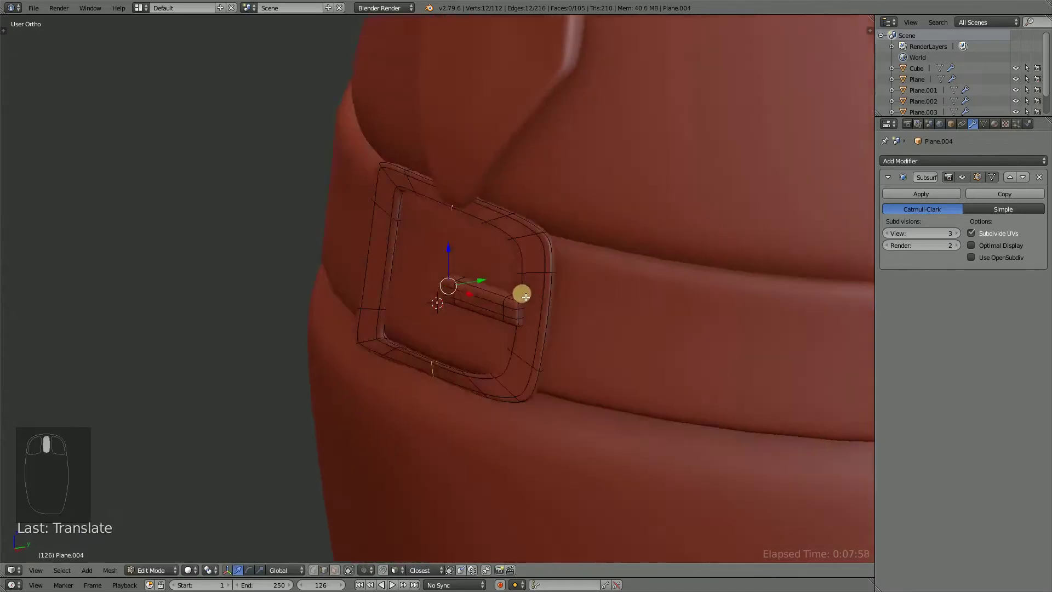
{"action": "left_click_drag", "start_coordinate": [600, 291], "coordinate": [499, 293]}
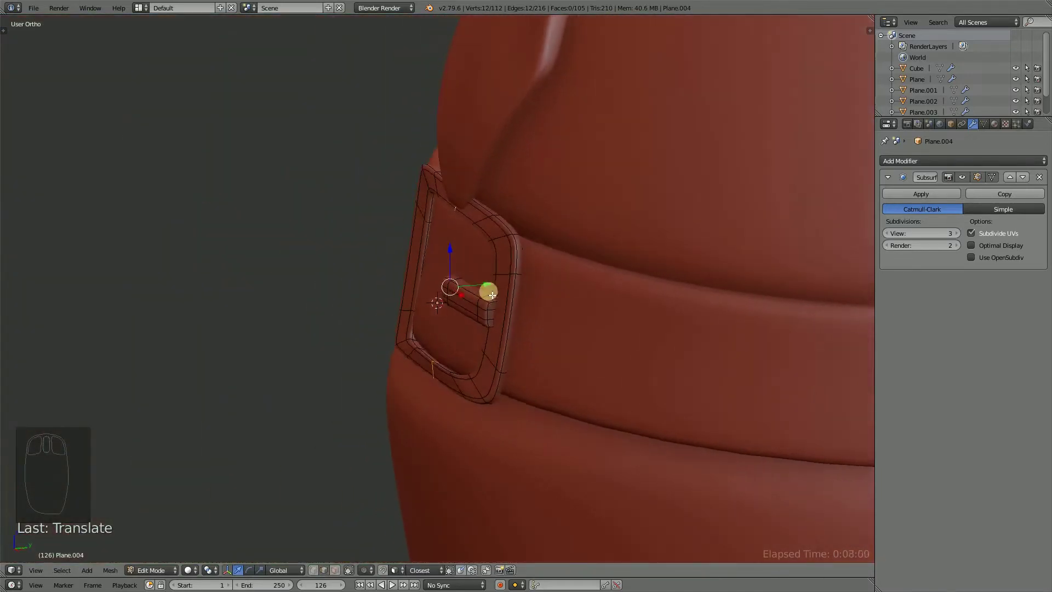
{"action": "left_click_drag", "start_coordinate": [445, 328], "coordinate": [428, 327]}
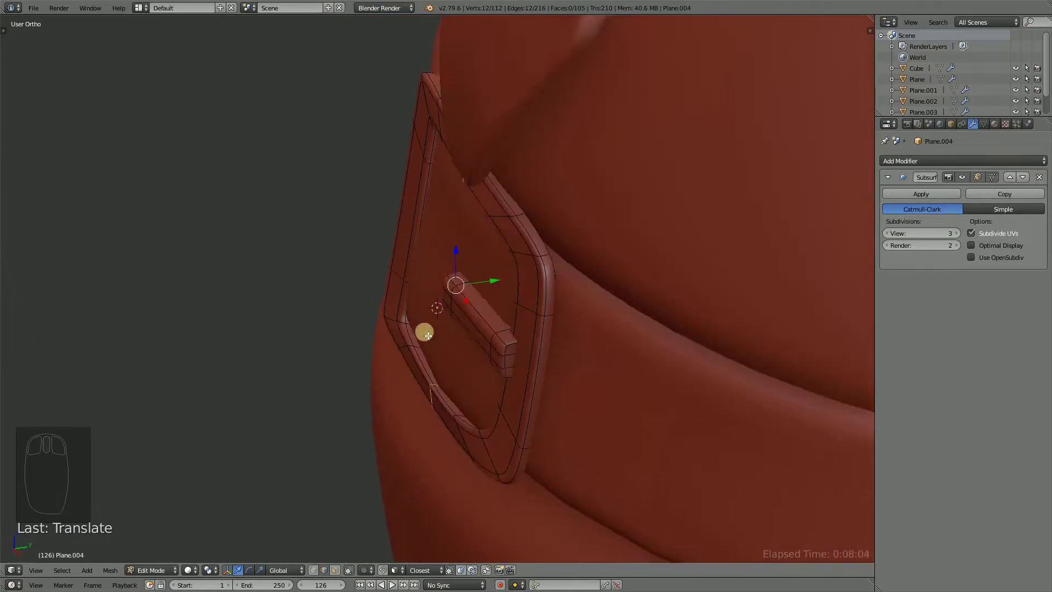
{"action": "left_click_drag", "start_coordinate": [436, 397], "coordinate": [655, 405]}
{"action": "key", "text": "r"}
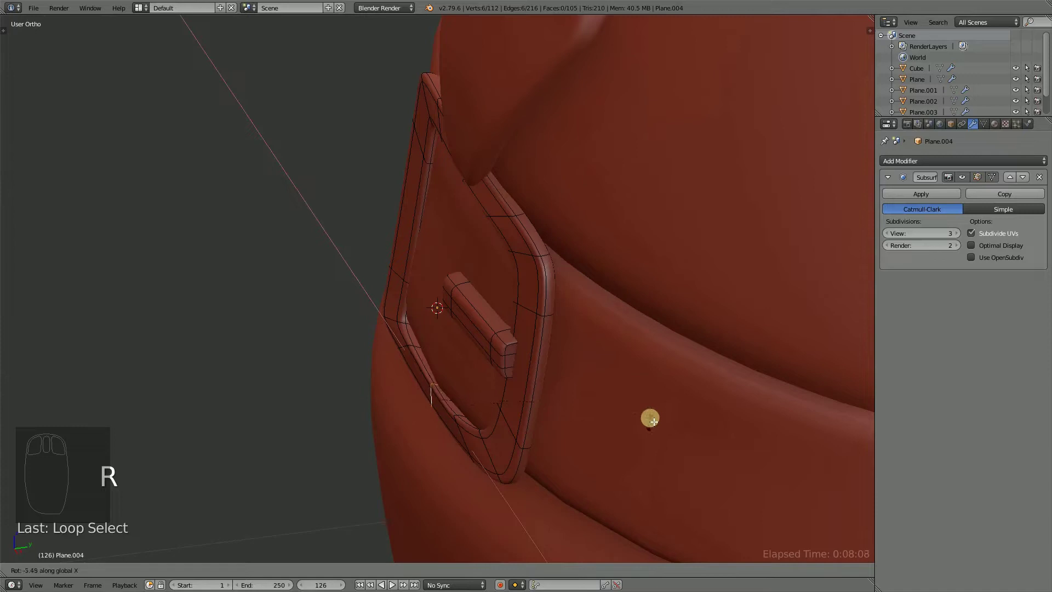
{"action": "left_click_drag", "start_coordinate": [473, 190], "coordinate": [508, 313]}
{"action": "key", "text": "a"}
{"action": "key", "text": "Tab"}
{"action": "key", "text": "ctrl+s"}
Check from Right Ortho, nudge the rounded end to rest against the frame, leave Edit Mode and save.
{"action": "middle_click", "coordinate": [441, 310]}
{"action": "middle_click", "coordinate": [468, 313]}
{"action": "left_click_drag", "start_coordinate": [513, 311], "coordinate": [481, 298]}
{"action": "key", "text": "Tab"}
{"action": "left_click_drag", "start_coordinate": [480, 298], "coordinate": [512, 285]}
{"action": "key", "text": "l"}
{"action": "left_click_drag", "start_coordinate": [512, 284], "coordinate": [616, 271]}
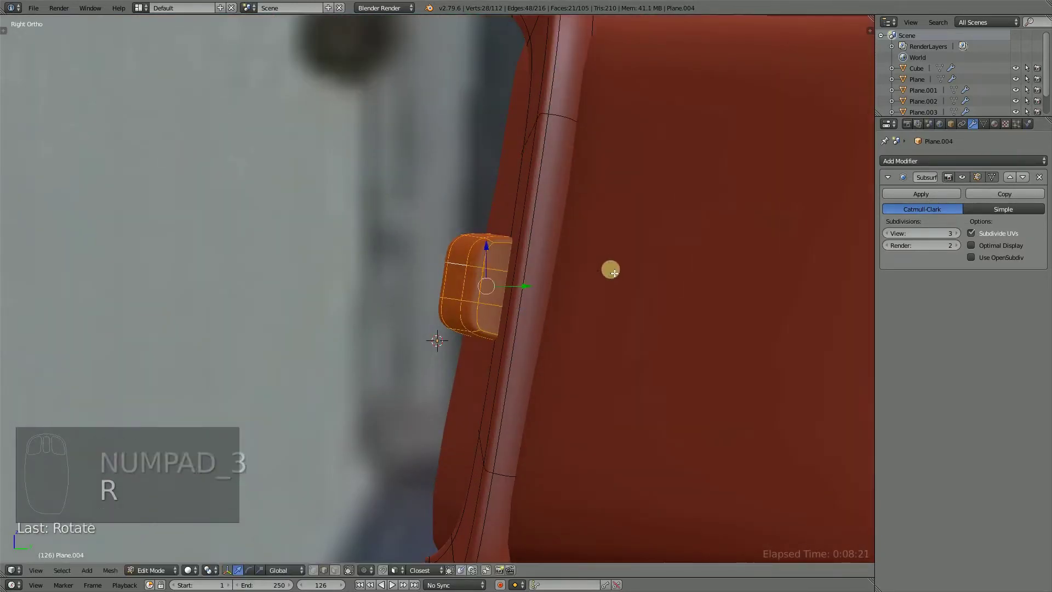
{"action": "left_click", "coordinate": [532, 288]}
{"action": "left_click_drag", "start_coordinate": [404, 371], "coordinate": [543, 326]}
{"action": "key", "text": "a"}
{"action": "key", "text": "Tab"}
{"action": "key", "text": "ctrl+s"}
{"action": "left_click_drag", "start_coordinate": [614, 356], "coordinate": [543, 260]}
{"action": "key", "text": "z"}
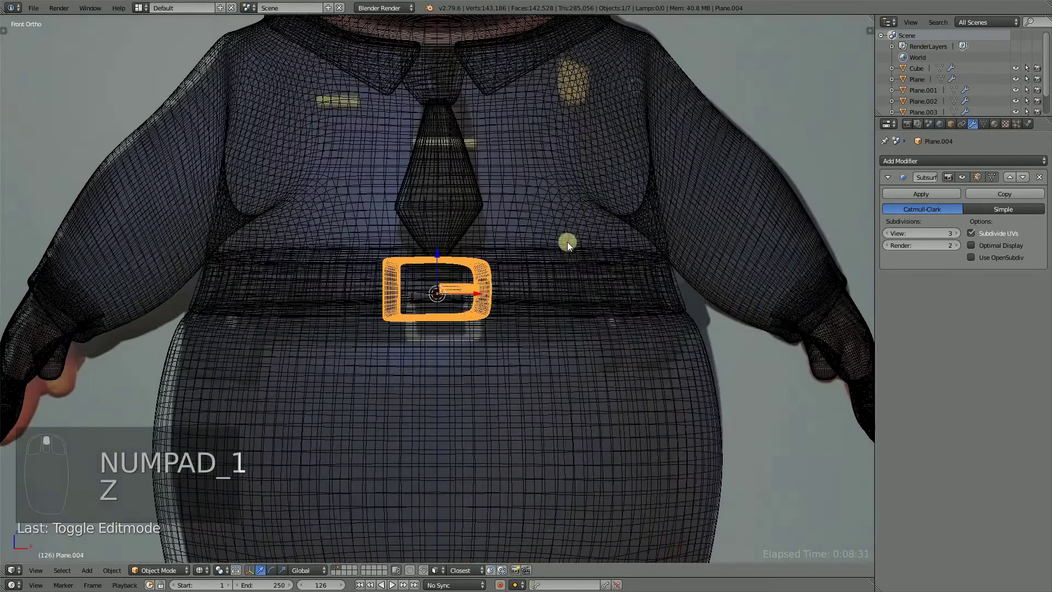
Return to solid shading, save the scene and bring up the Add menu with Shift+A.
{"action": "left_click_drag", "start_coordinate": [515, 320], "coordinate": [480, 355]}
{"action": "key", "text": "z"}
{"action": "key", "text": "ctrl+s"}
{"action": "key", "text": "shift+a"}
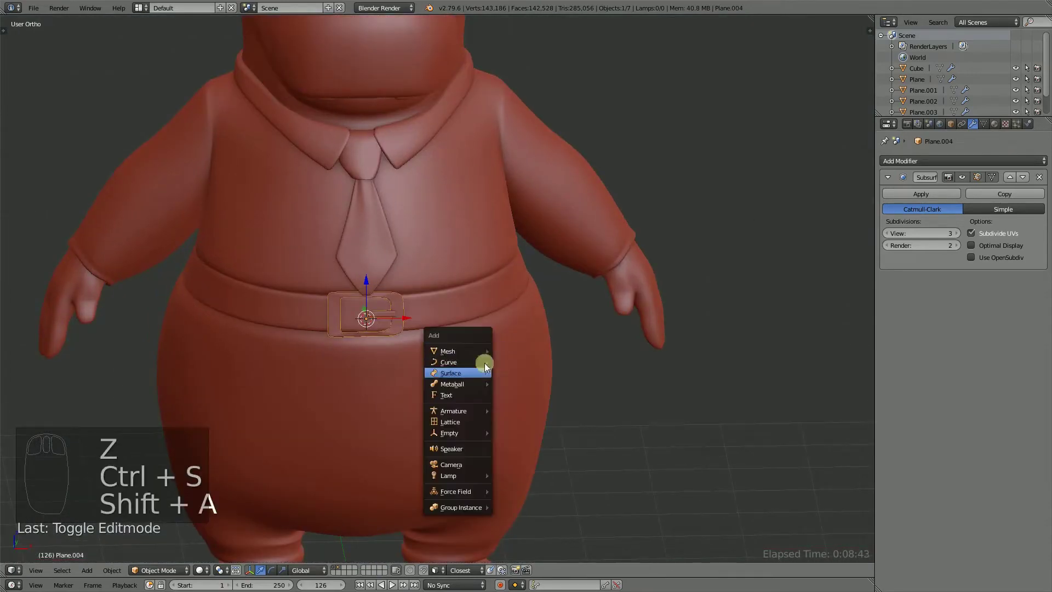
Add a cube, shrink it to pouch size and move it onto the belt beside the buckle.
{"action": "left_click_drag", "start_coordinate": [495, 362], "coordinate": [672, 313]}
{"action": "key", "text": "s"}
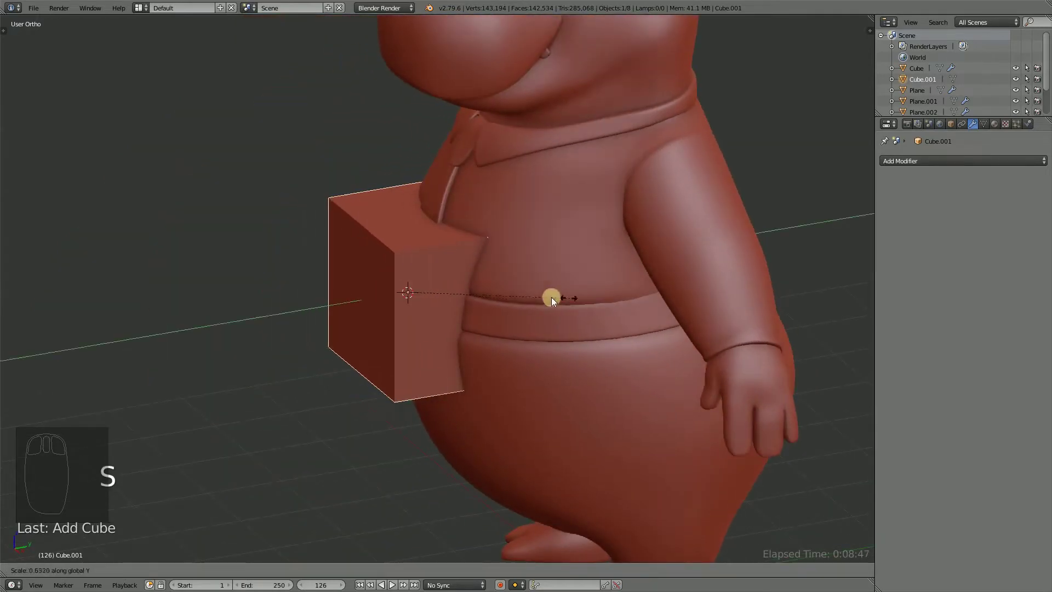
{"action": "key", "text": "s"}
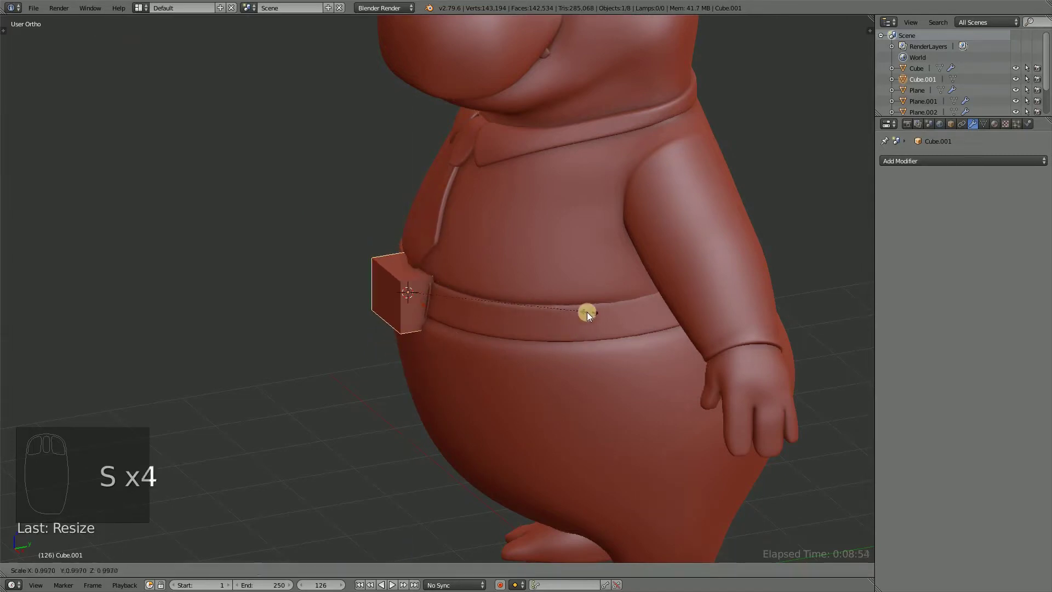
{"action": "left_click_drag", "start_coordinate": [471, 315], "coordinate": [546, 319]}
{"action": "left_click", "coordinate": [430, 319]}
{"action": "key", "text": "s"}
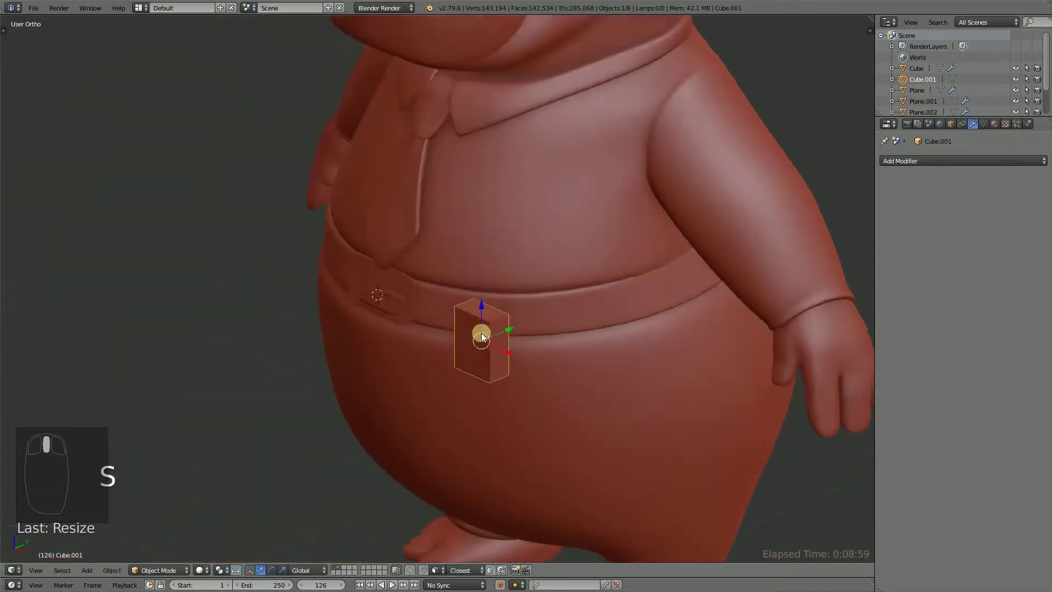
{"action": "left_click_drag", "start_coordinate": [480, 348], "coordinate": [497, 415]}
In Edit Mode stretch the box taller and delete its top face to leave it open.
{"action": "key", "text": "Tab"}
{"action": "left_click_drag", "start_coordinate": [489, 430], "coordinate": [338, 573]}
{"action": "left_click", "coordinate": [338, 573]}
{"action": "middle_click", "coordinate": [489, 355]}
{"action": "right_click", "coordinate": [489, 355]}
{"action": "left_click", "coordinate": [554, 351]}
Add loop cuts and extrude the top faces outward to start the pouch flap.
{"action": "key", "text": "x"}
{"action": "right_click", "coordinate": [552, 353]}
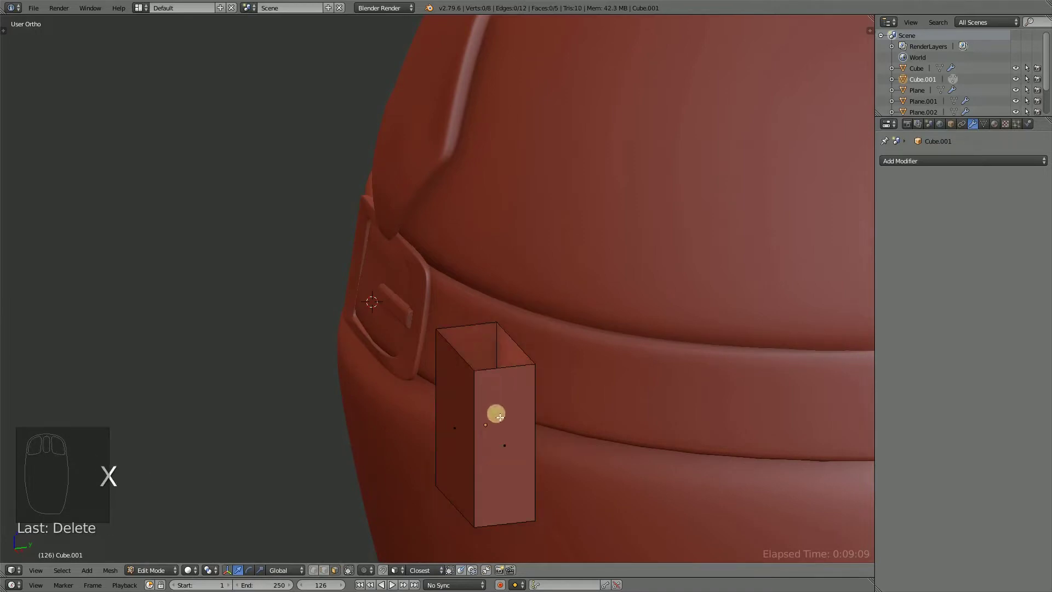
{"action": "key", "text": "a"}
{"action": "key", "text": "s"}
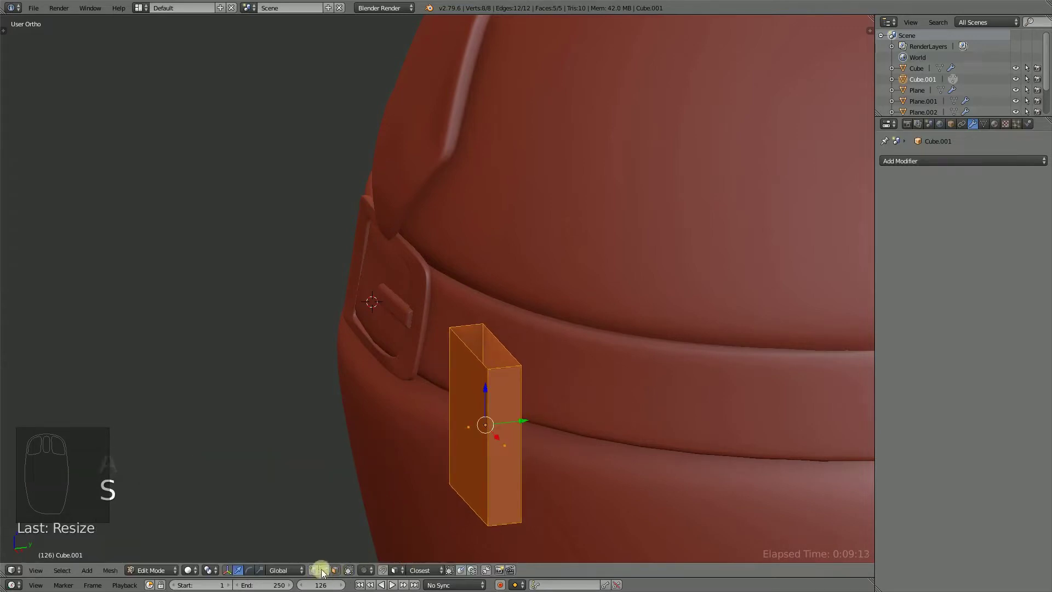
{"action": "left_click", "coordinate": [328, 571]}
{"action": "left_click_drag", "start_coordinate": [508, 350], "coordinate": [509, 349]}
{"action": "left_click_drag", "start_coordinate": [487, 343], "coordinate": [563, 292]}
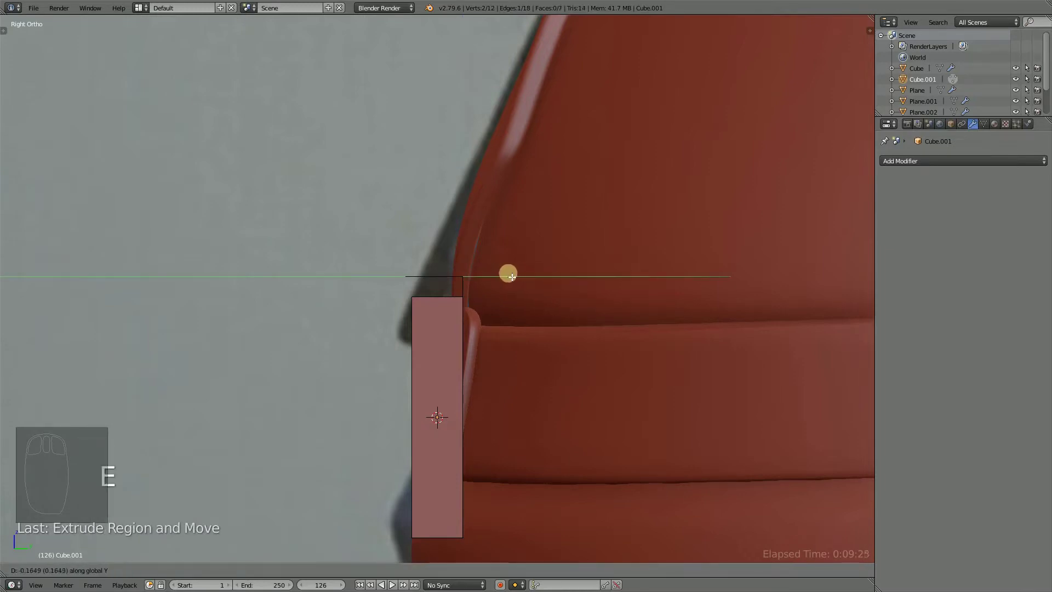
{"action": "key", "text": "e"}
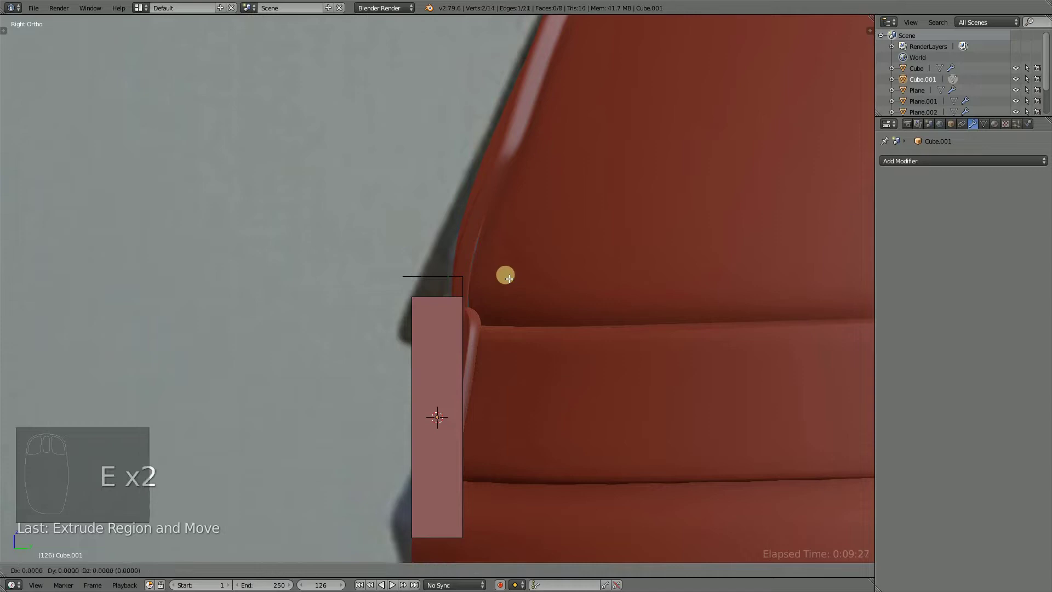
{"action": "left_click_drag", "start_coordinate": [454, 330], "coordinate": [436, 306]}
{"action": "left_click_drag", "start_coordinate": [472, 310], "coordinate": [638, 390]}
{"action": "left_click_drag", "start_coordinate": [524, 343], "coordinate": [651, 403]}
Bevel and fold the flap over the pouch's top edge, check it in Object Mode and save.
{"action": "key", "text": "ctrl+b"}
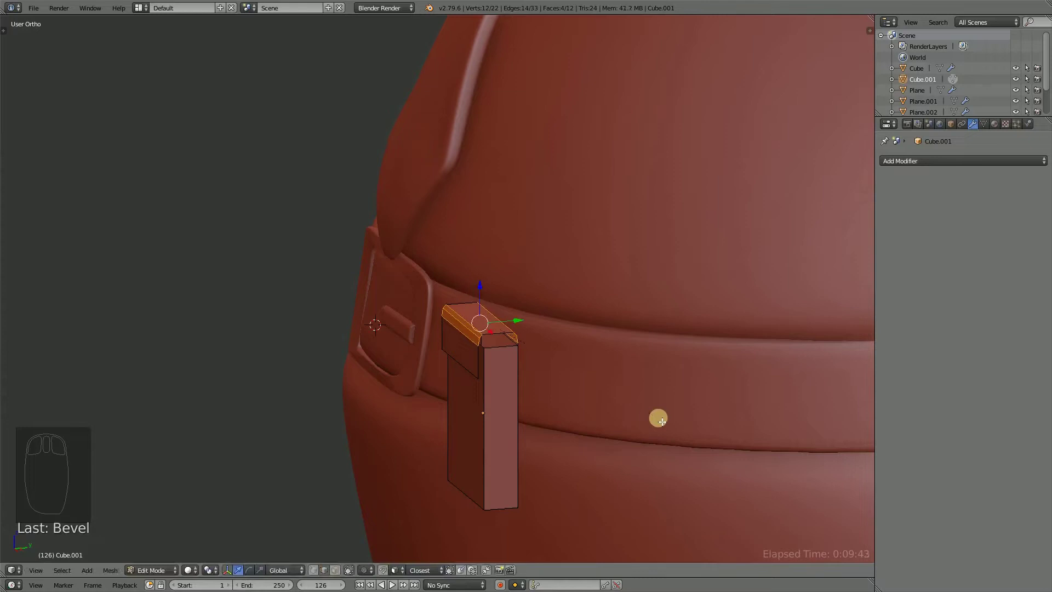
{"action": "left_click_drag", "start_coordinate": [521, 372], "coordinate": [615, 326]}
{"action": "key", "text": "a"}
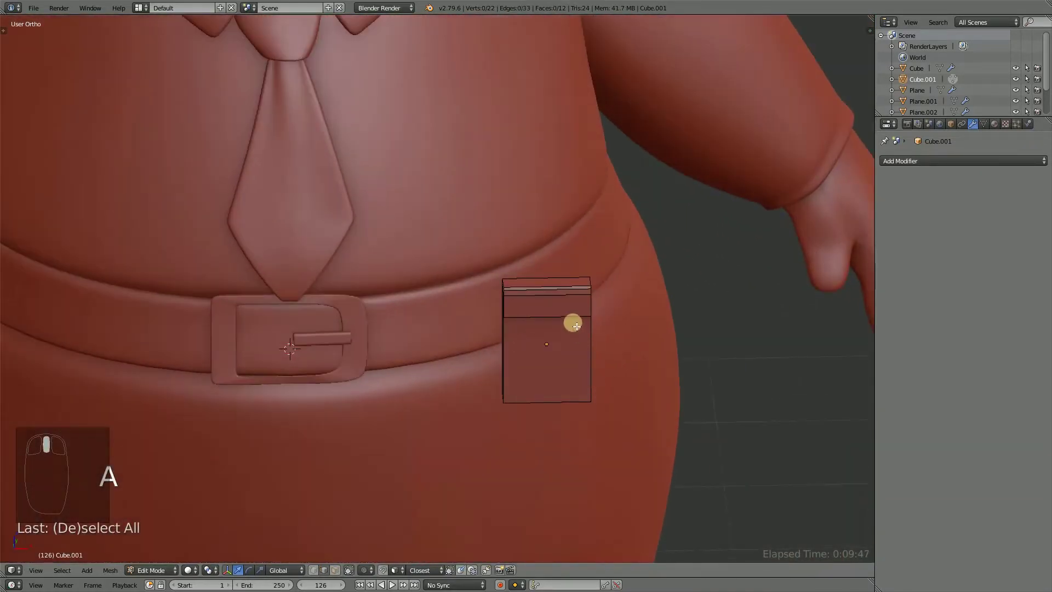
{"action": "key", "text": "Tab"}
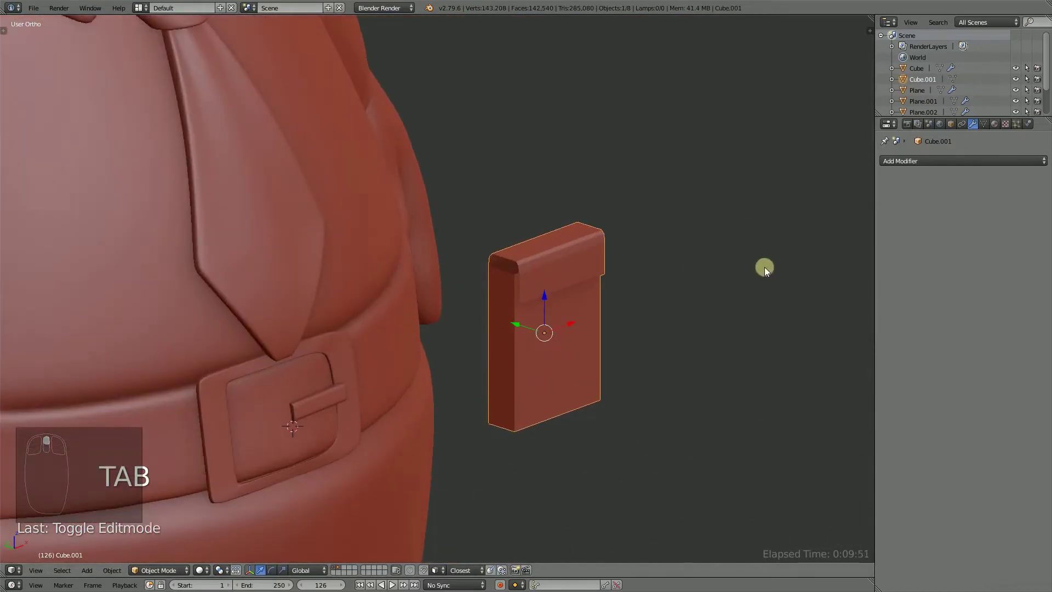
{"action": "left_click_drag", "start_coordinate": [610, 344], "coordinate": [565, 315]}
{"action": "key", "text": "Tab"}
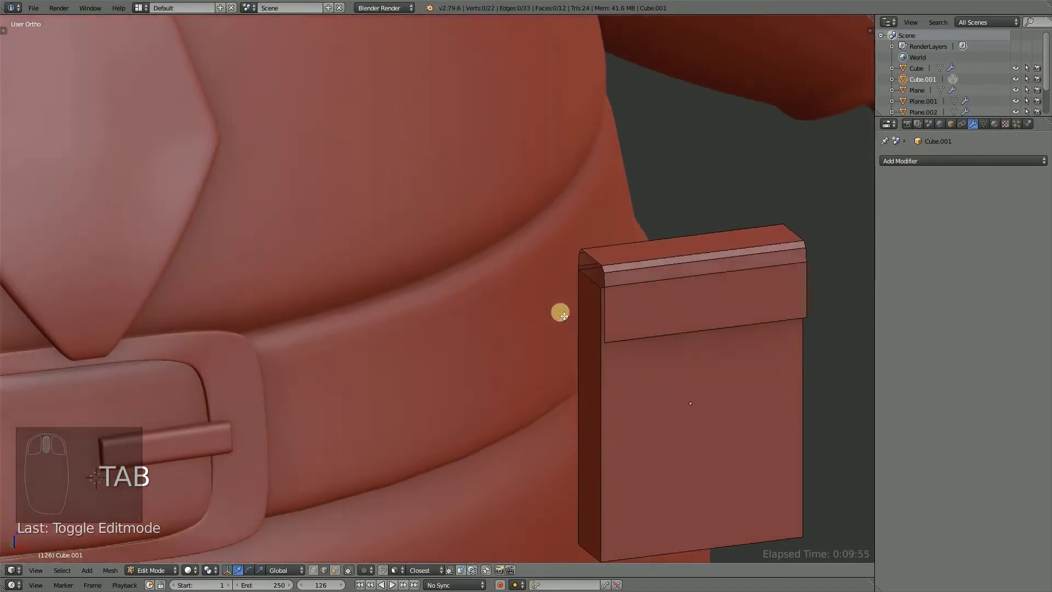
{"action": "left_click_drag", "start_coordinate": [642, 351], "coordinate": [606, 359]}
{"action": "key", "text": "Tab"}
{"action": "key", "text": "ctrl+s"}
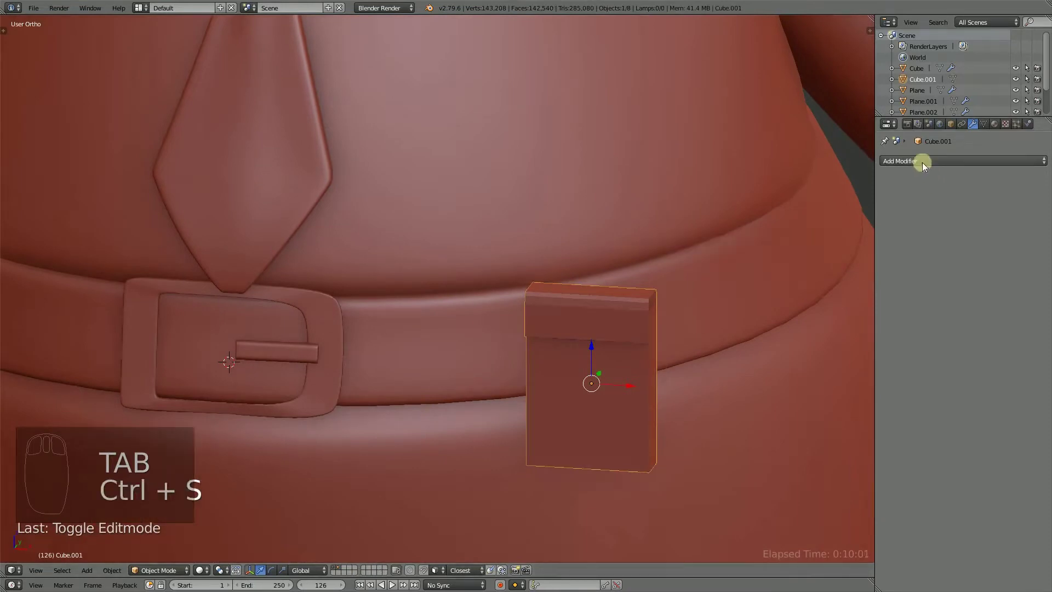
Add Subdivision Surface and Solidify modifiers to the pouch and adjust the wall Thickness.
{"action": "left_click", "coordinate": [929, 163]}
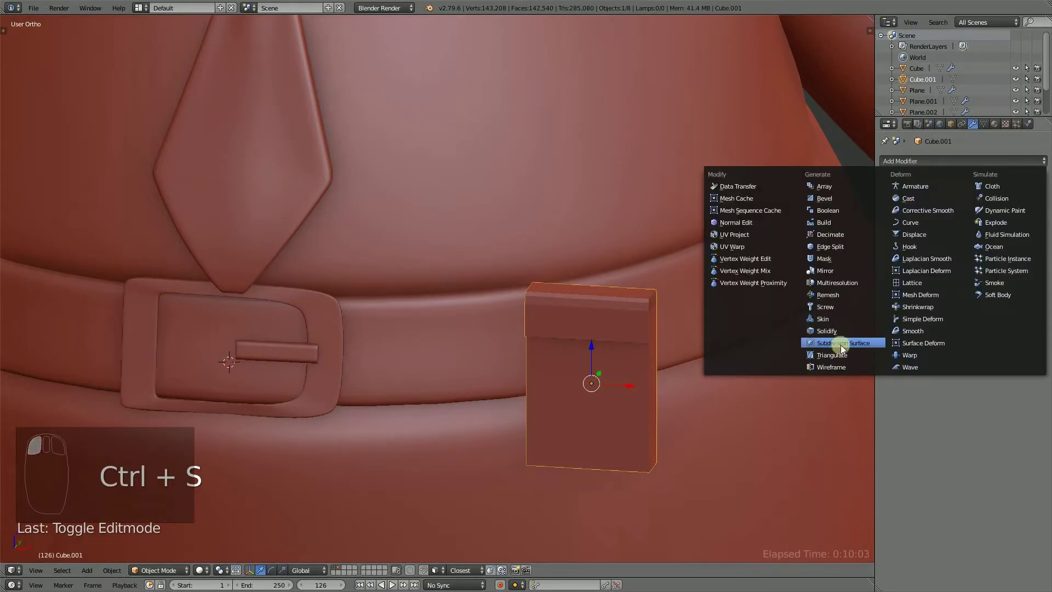
{"action": "left_click_drag", "start_coordinate": [887, 178], "coordinate": [846, 194]}
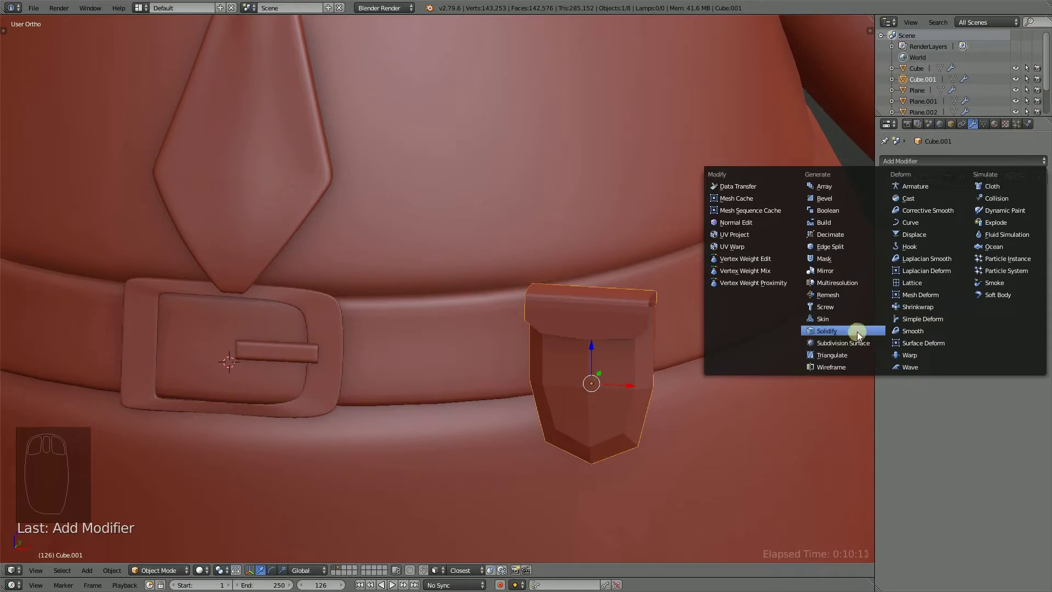
{"action": "left_click_drag", "start_coordinate": [1015, 199], "coordinate": [232, 363]}
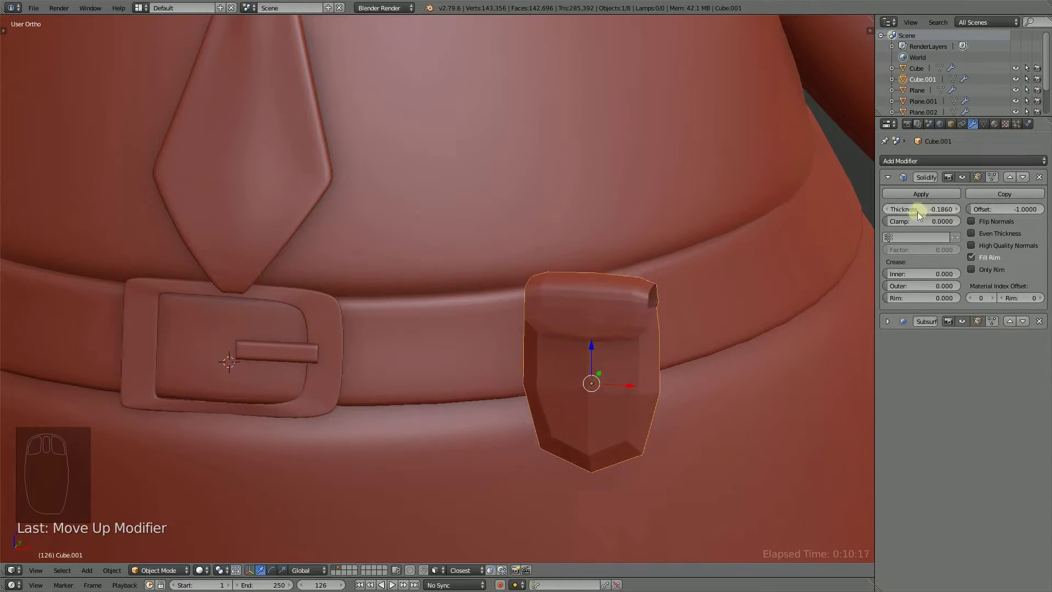
{"action": "left_click_drag", "start_coordinate": [541, 308], "coordinate": [615, 427]}
Add supporting Ctrl+R loop cuts in Edit Mode to crisp the pouch edges, then return to Object Mode.
{"action": "key", "text": "Tab"}
{"action": "key", "text": "ctrl+r"}
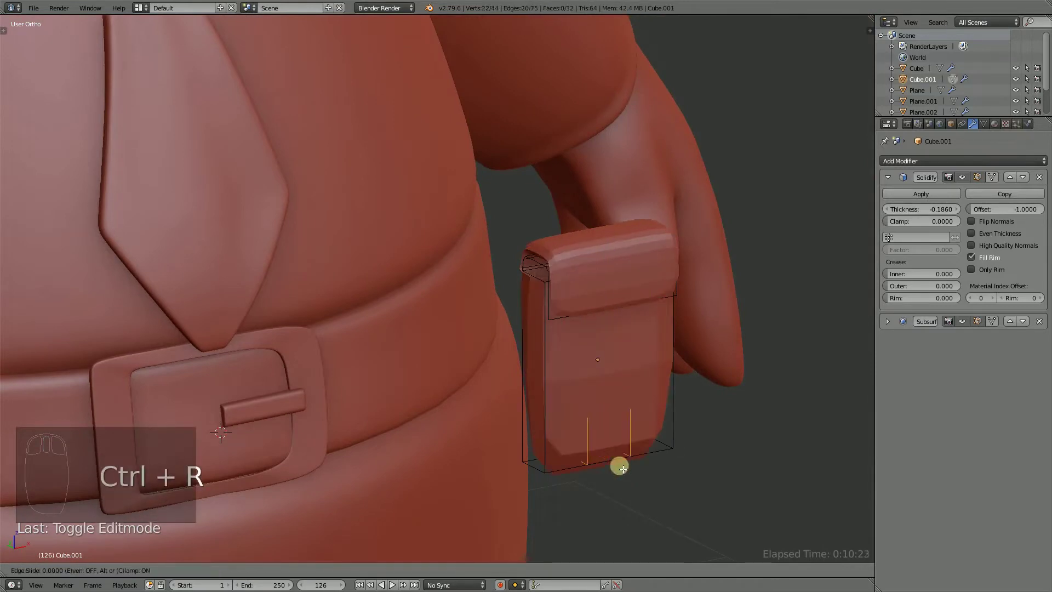
{"action": "left_click_drag", "start_coordinate": [659, 406], "coordinate": [538, 428]}
{"action": "key", "text": "ctrl+r"}
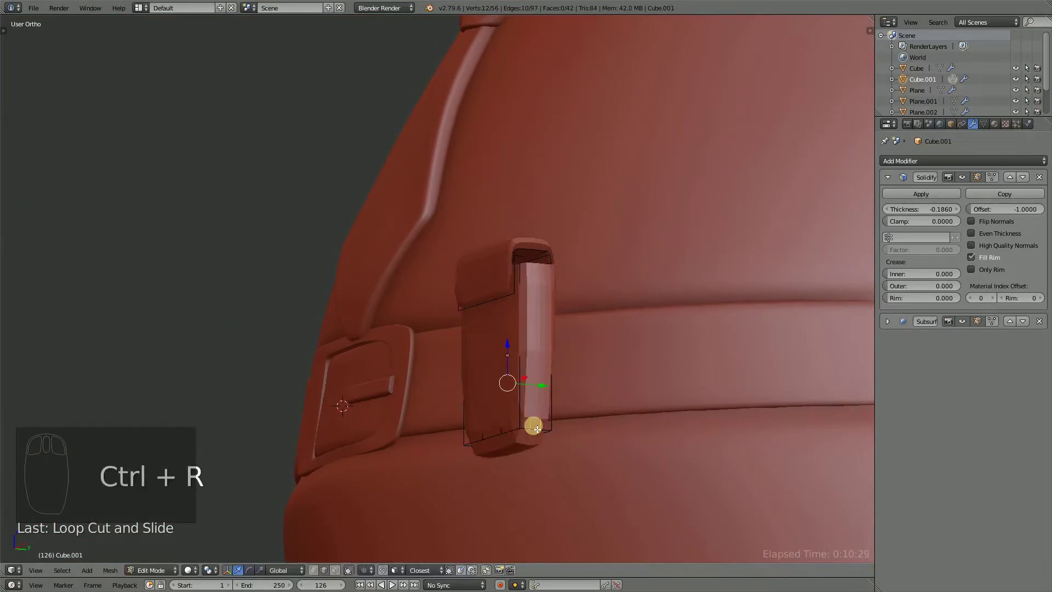
{"action": "left_click_drag", "start_coordinate": [553, 398], "coordinate": [918, 295]}
{"action": "left_click_drag", "start_coordinate": [891, 325], "coordinate": [661, 334]}
{"action": "left_click_drag", "start_coordinate": [649, 313], "coordinate": [941, 209]}
{"action": "key", "text": "Tab"}
{"action": "left_click", "coordinate": [941, 209]}
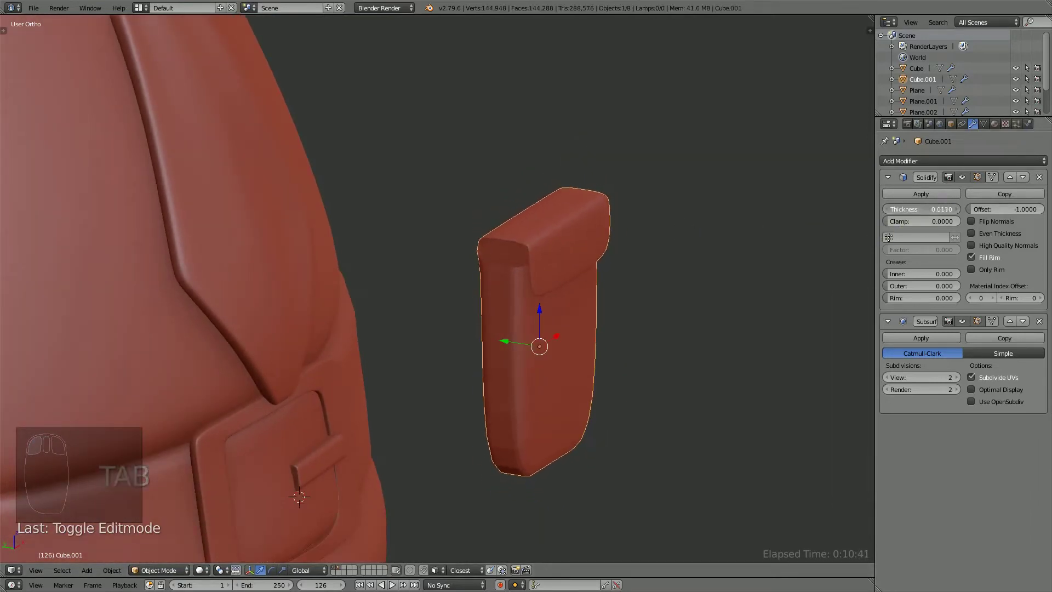
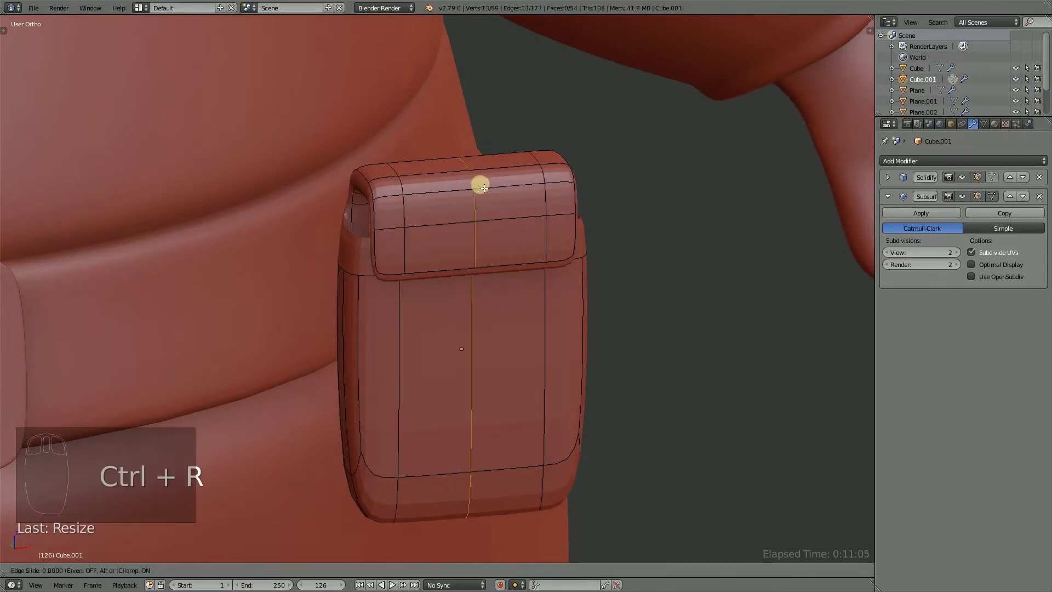
Orbit around the pouch, toggling shading to inspect its body under the flap.
{"action": "left_click_drag", "start_coordinate": [477, 183], "coordinate": [464, 229]}
{"action": "left_click_drag", "start_coordinate": [463, 229], "coordinate": [462, 397]}
{"action": "middle_click", "coordinate": [475, 312]}
{"action": "key", "text": "z"}
{"action": "key", "text": "c"}
{"action": "key", "text": "z"}
{"action": "middle_click", "coordinate": [466, 271]}
{"action": "left_click", "coordinate": [439, 186]}
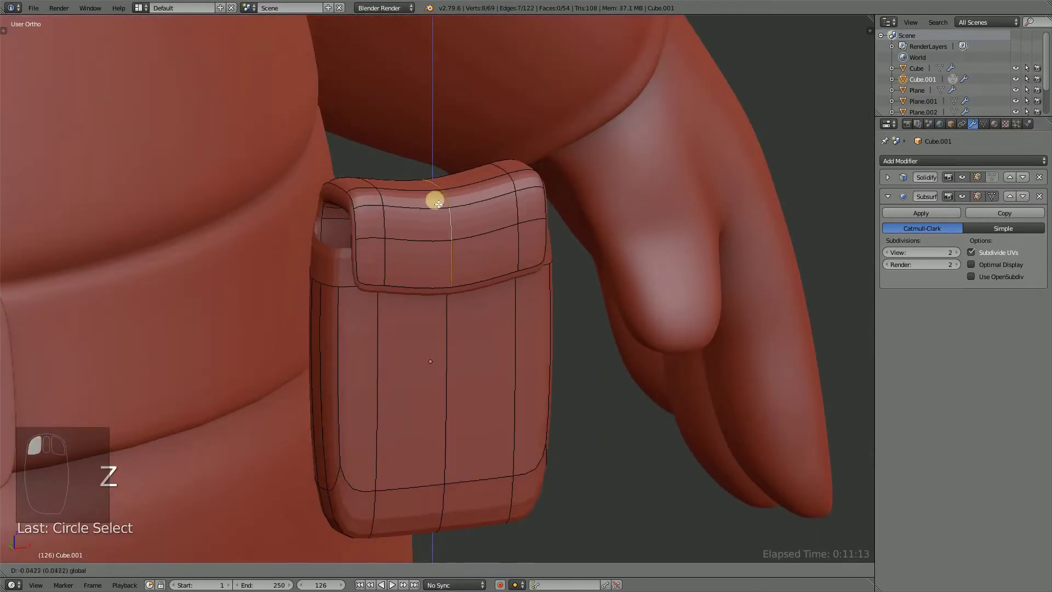
Select the pouch body and place new horizontal edge loops near its top and bottom.
{"action": "left_click_drag", "start_coordinate": [506, 275], "coordinate": [545, 192]}
{"action": "left_click_drag", "start_coordinate": [549, 216], "coordinate": [507, 346]}
{"action": "left_click_drag", "start_coordinate": [597, 252], "coordinate": [488, 339]}
{"action": "left_click_drag", "start_coordinate": [481, 312], "coordinate": [624, 207]}
{"action": "left_click_drag", "start_coordinate": [552, 332], "coordinate": [605, 205]}
{"action": "left_click", "coordinate": [631, 213]}
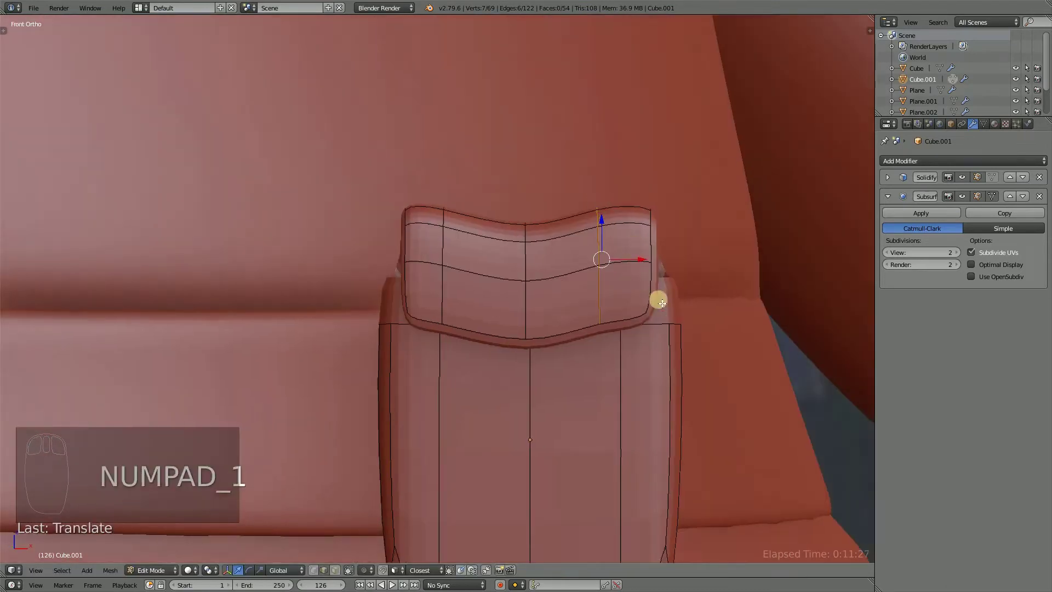
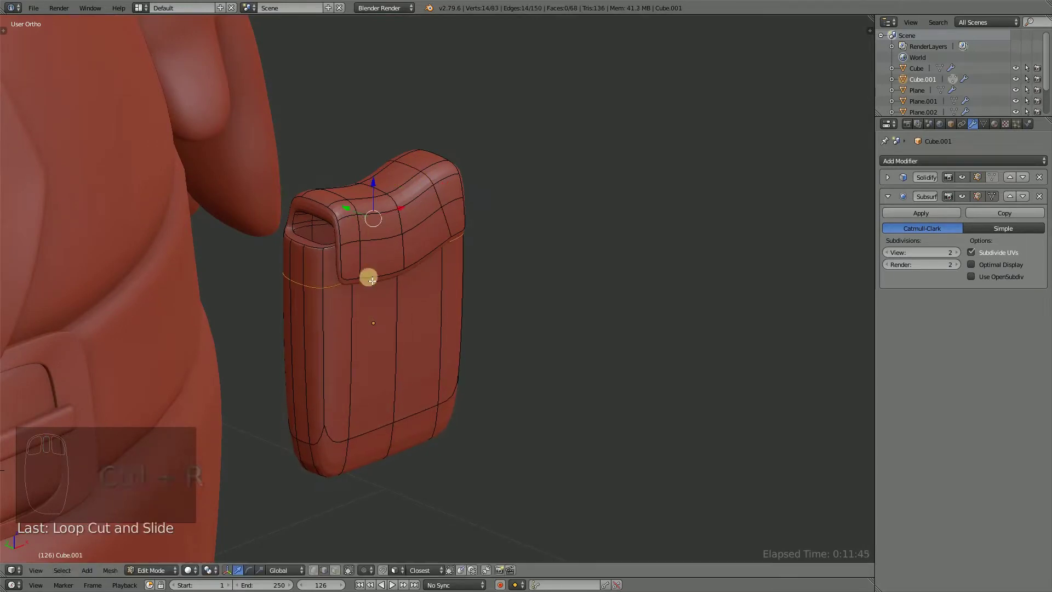
{"action": "key", "text": "ctrl+r"}
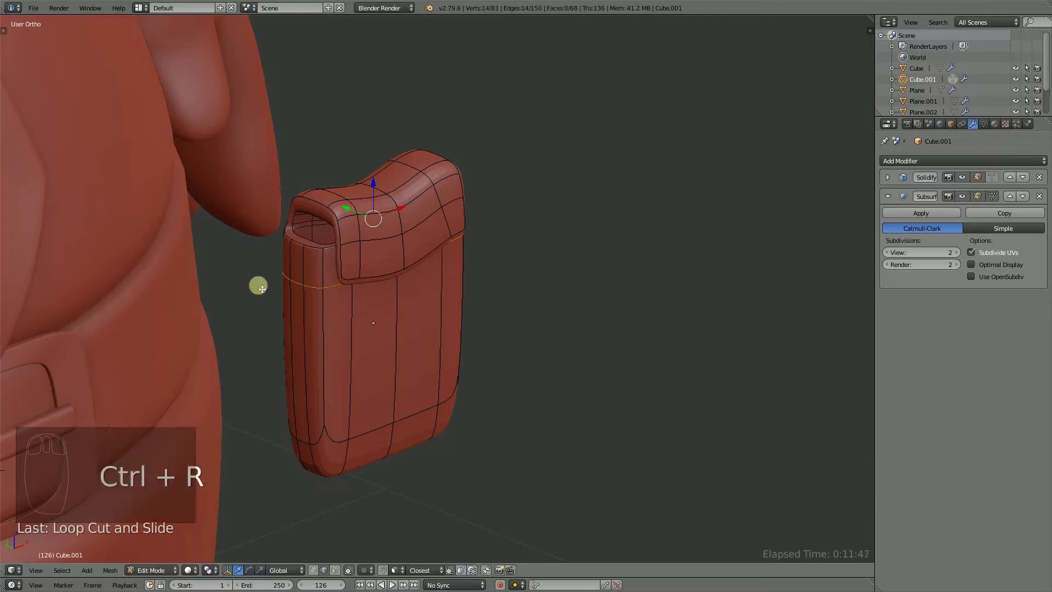
{"action": "left_click_drag", "start_coordinate": [426, 320], "coordinate": [389, 416]}
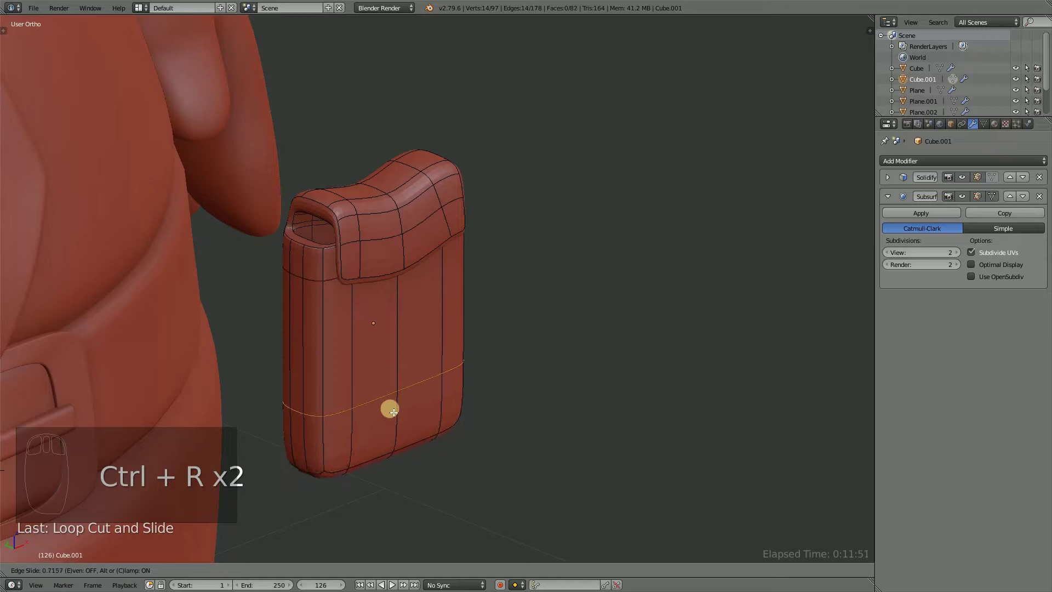
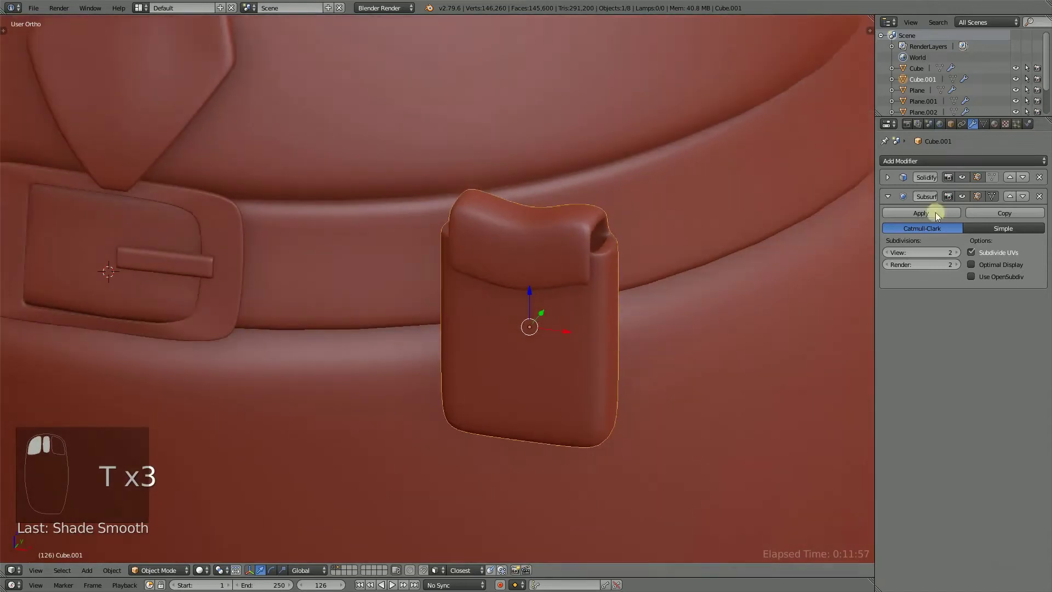
Lower the pouch's Solidify thickness to -0.0717, save, and go into its mesh.
{"action": "left_click_drag", "start_coordinate": [884, 181], "coordinate": [940, 213]}
{"action": "left_click", "coordinate": [937, 210]}
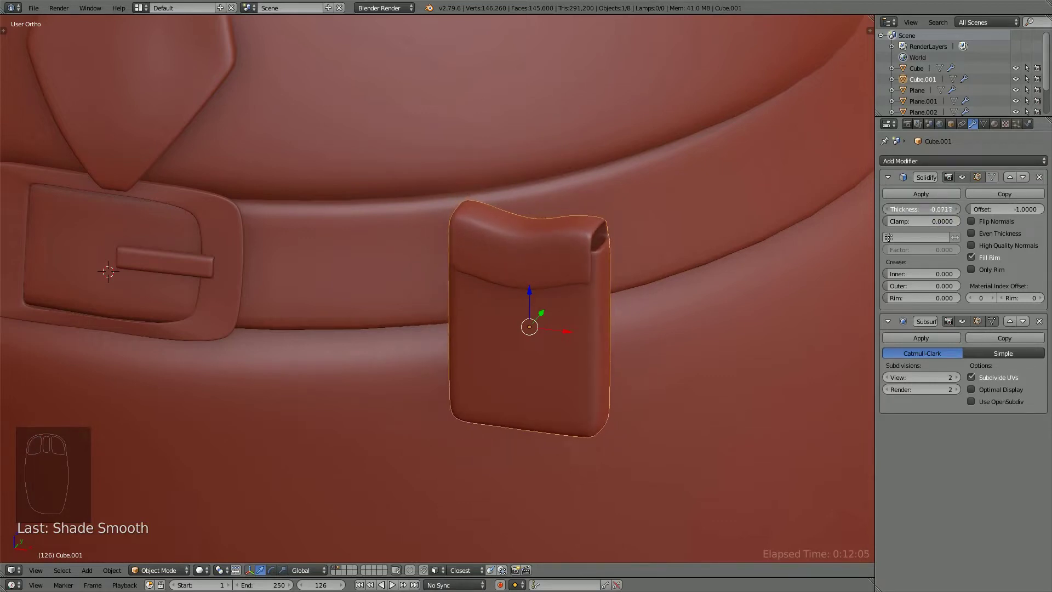
{"action": "key", "text": "ctrl+s"}
{"action": "left_click_drag", "start_coordinate": [480, 270], "coordinate": [431, 245]}
{"action": "key", "text": "Tab"}
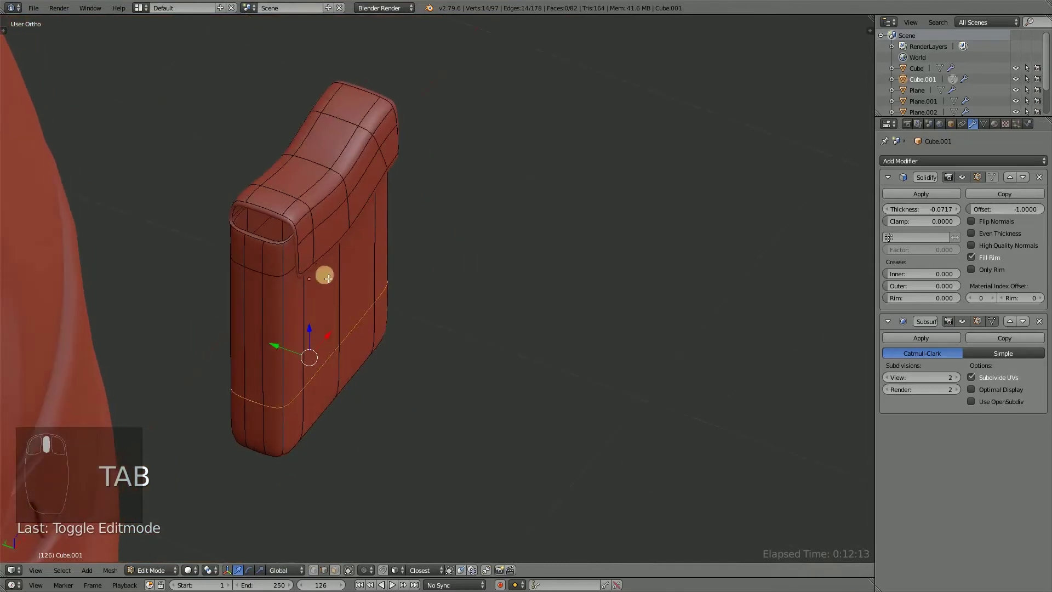
Select the whole flap's faces and move them forward past the pouch top.
{"action": "left_click", "coordinate": [335, 570]}
{"action": "left_click_drag", "start_coordinate": [285, 203], "coordinate": [362, 105]}
{"action": "key", "text": "ctrl+KP_Add"}
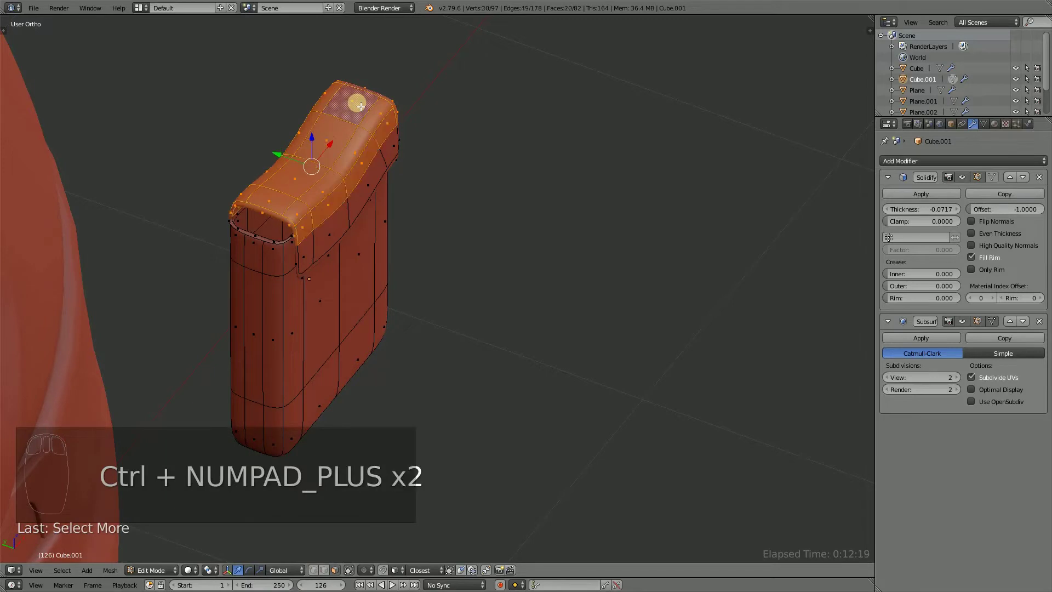
{"action": "left_click_drag", "start_coordinate": [359, 200], "coordinate": [345, 198]}
{"action": "key", "text": "ctrl+n"}
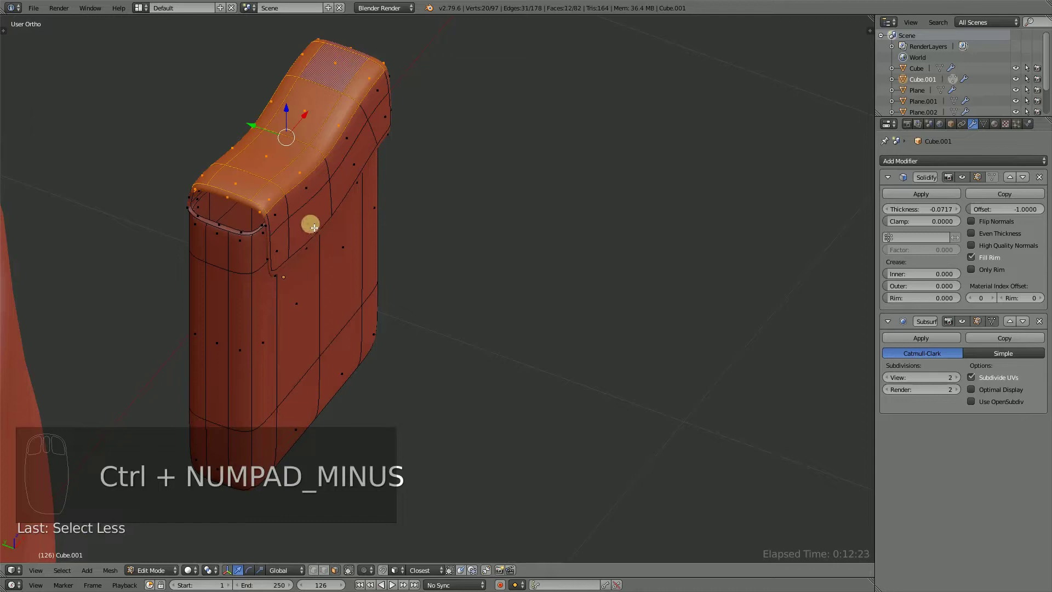
{"action": "left_click_drag", "start_coordinate": [295, 204], "coordinate": [304, 135]}
{"action": "left_click", "coordinate": [305, 130]}
Bend the flap down over the pouch front and adjust its position along X.
{"action": "left_click_drag", "start_coordinate": [373, 233], "coordinate": [677, 269]}
{"action": "left_click", "coordinate": [677, 269]}
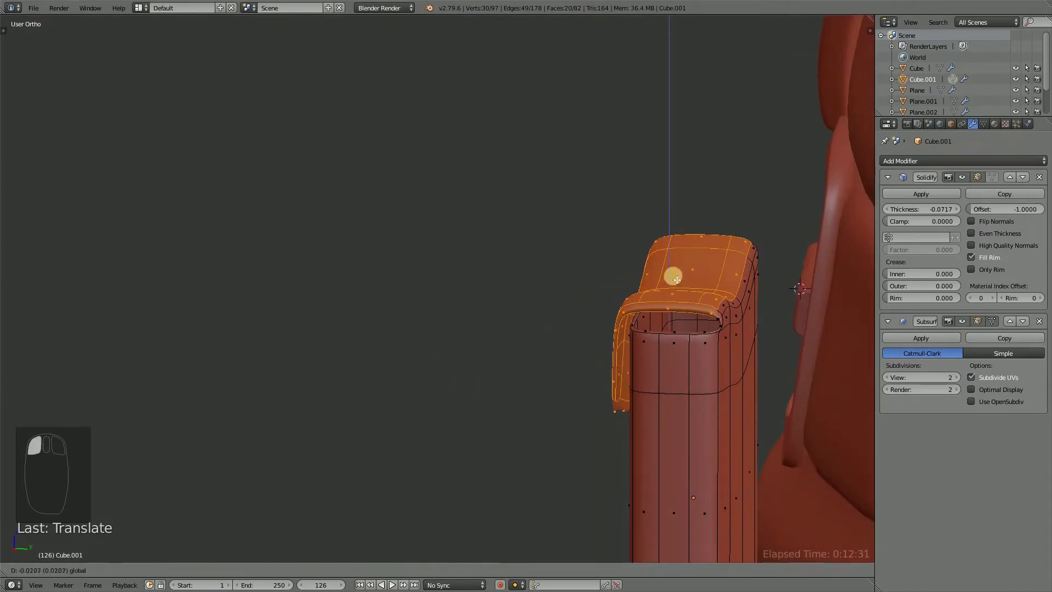
{"action": "left_click_drag", "start_coordinate": [564, 330], "coordinate": [540, 439]}
{"action": "scroll", "scroll_direction": "up", "scroll_amount": 3}
{"action": "left_click_drag", "start_coordinate": [420, 370], "coordinate": [534, 134]}
{"action": "left_click", "coordinate": [535, 134]}
{"action": "left_click_drag", "start_coordinate": [566, 189], "coordinate": [316, 574]}
{"action": "left_click", "coordinate": [316, 575]}
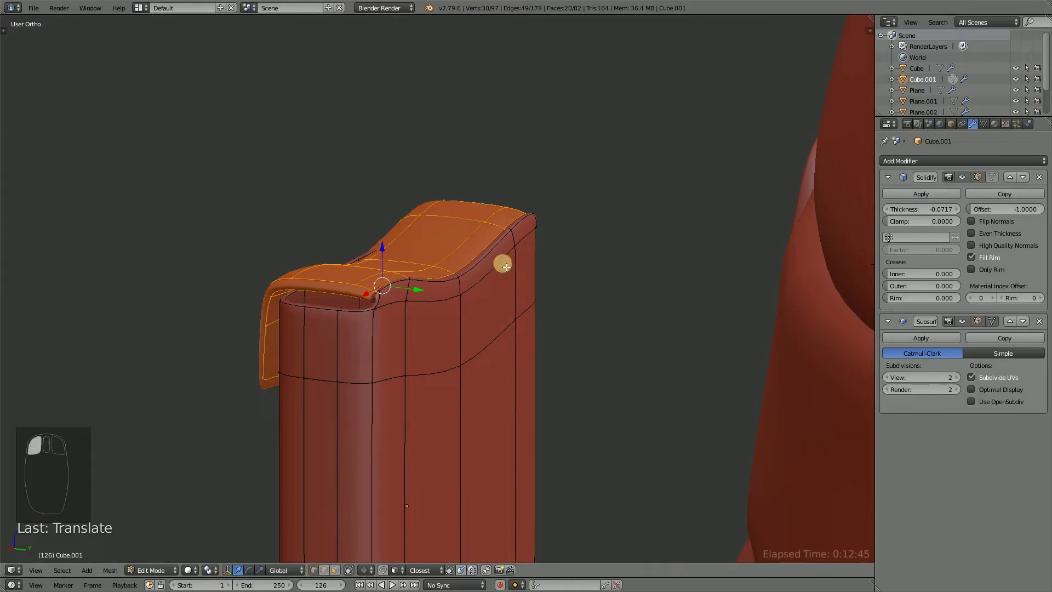
{"action": "left_click_drag", "start_coordinate": [495, 259], "coordinate": [658, 422]}
{"action": "key", "text": "x"}
{"action": "left_click_drag", "start_coordinate": [459, 364], "coordinate": [497, 354]}
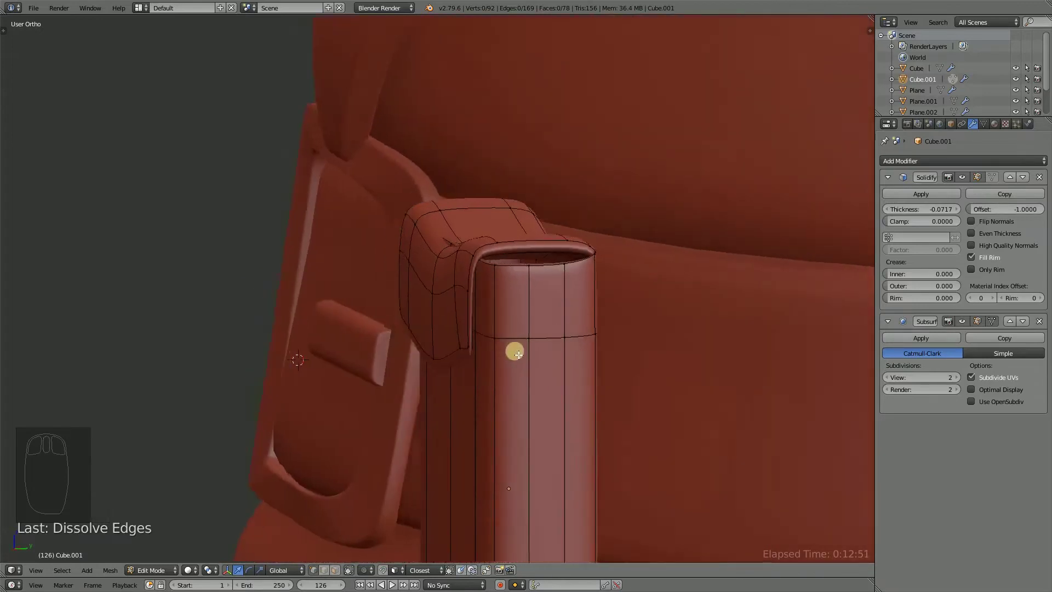
Reshape the flap's lower edge so it hangs cleanly down the front.
{"action": "key", "text": "Tab"}
{"action": "left_click_drag", "start_coordinate": [468, 317], "coordinate": [664, 329]}
{"action": "key", "text": "Tab"}
{"action": "left_click_drag", "start_coordinate": [664, 330], "coordinate": [599, 219]}
{"action": "left_click", "coordinate": [598, 227]}
{"action": "left_click_drag", "start_coordinate": [603, 266], "coordinate": [586, 383]}
{"action": "key", "text": "a"}
Add a horizontal edge loop across the pouch's middle with Ctrl+R.
{"action": "key", "text": "ctrl+r"}
{"action": "left_click_drag", "start_coordinate": [587, 382], "coordinate": [586, 367]}
{"action": "left_click_drag", "start_coordinate": [586, 367], "coordinate": [638, 393]}
{"action": "key", "text": "ctrl+r"}
{"action": "key", "text": "s"}
{"action": "left_click", "coordinate": [558, 365]}
{"action": "left_click_drag", "start_coordinate": [556, 418], "coordinate": [432, 362]}
{"action": "left_click_drag", "start_coordinate": [501, 399], "coordinate": [551, 381]}
Back in Object Mode, duplicate the pouch and start sliding the copy along the belt axis.
{"action": "key", "text": "ctrl+s"}
{"action": "key", "text": "Tab"}
{"action": "left_click_drag", "start_coordinate": [496, 358], "coordinate": [675, 394]}
{"action": "key", "text": "s"}
{"action": "middle_click", "coordinate": [675, 394]}
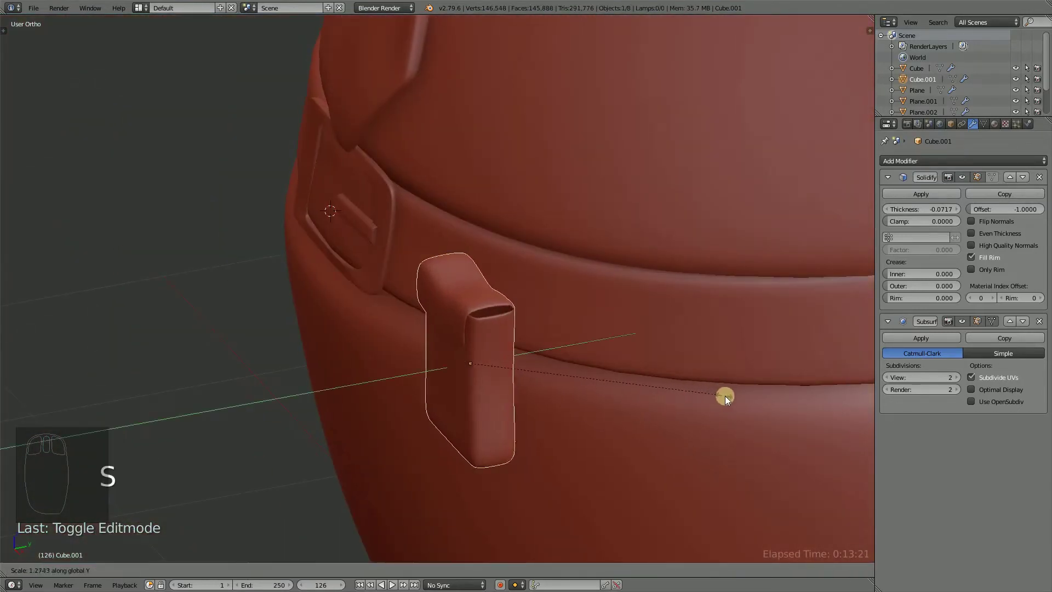
Settle the pouch copy beside the first pouch on the belt and save.
{"action": "left_click_drag", "start_coordinate": [541, 354], "coordinate": [476, 374]}
{"action": "key", "text": "s"}
{"action": "left_click_drag", "start_coordinate": [518, 379], "coordinate": [648, 381]}
{"action": "key", "text": "ctrl+s"}
{"action": "key", "text": "shift+d"}
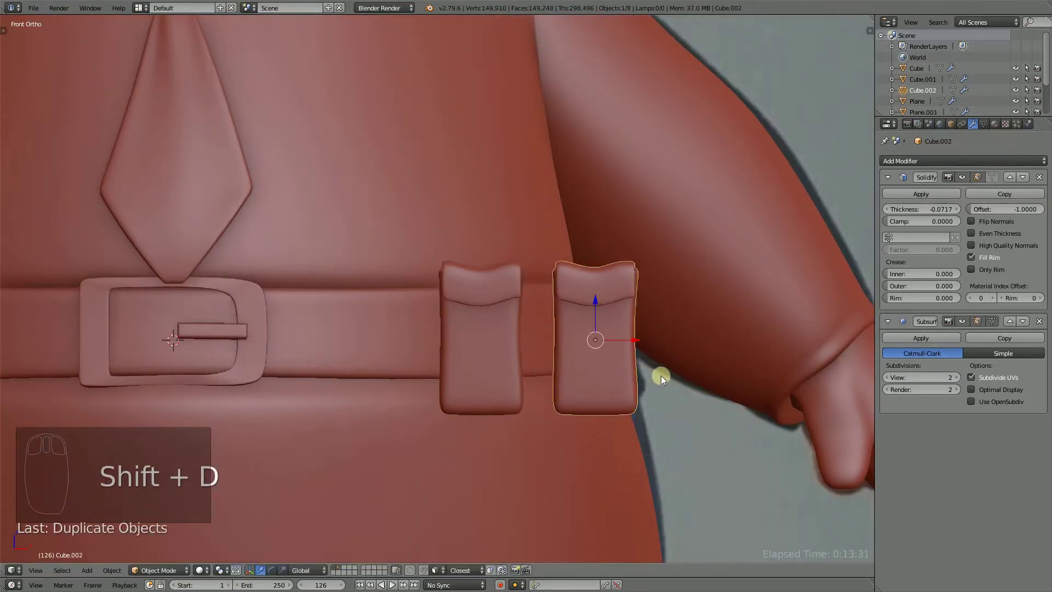
Scale the second pouch wider along a single axis and save.
{"action": "key", "text": "s"}
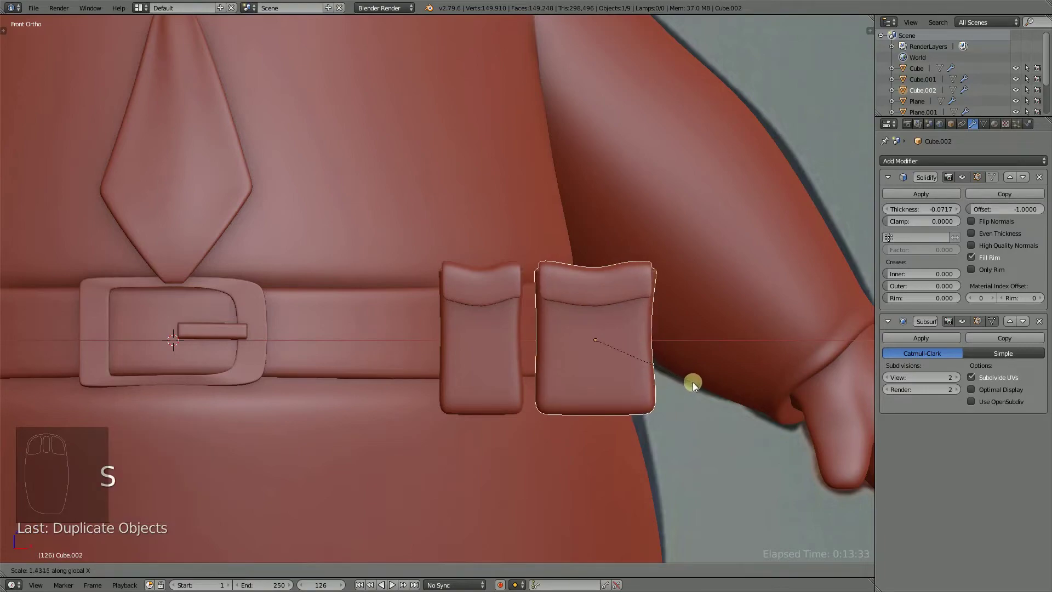
{"action": "middle_click", "coordinate": [552, 323]}
{"action": "middle_click", "coordinate": [506, 349]}
{"action": "key", "text": "ctrl+s"}
{"action": "middle_click", "coordinate": [513, 353]}
{"action": "key", "text": "z"}
{"action": "left_click_drag", "start_coordinate": [503, 357], "coordinate": [503, 357]}
{"action": "key", "text": "z"}
Enter the wider pouch's mesh and bring up the Shift+S snapping menu.
{"action": "key", "text": "Tab"}
{"action": "middle_click", "coordinate": [507, 320]}
{"action": "left_click_drag", "start_coordinate": [722, 311], "coordinate": [730, 394]}
{"action": "key", "text": "shift+s"}
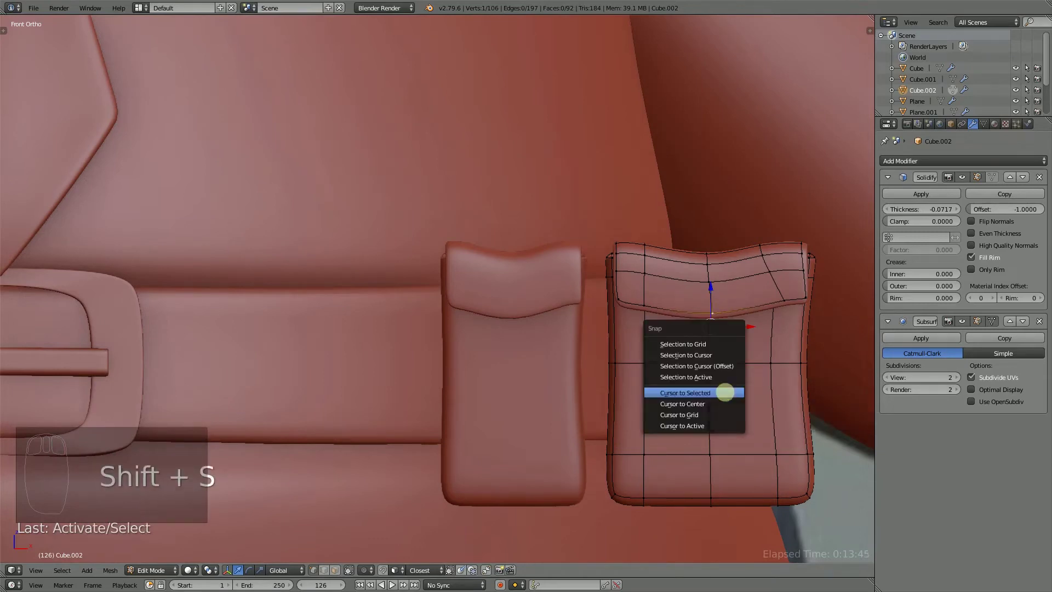
Snap the cursor to the selection and add a cylinder with Cap Fill set to Nothing.
{"action": "key", "text": "shift+a"}
{"action": "left_click_drag", "start_coordinate": [660, 440], "coordinate": [639, 486]}
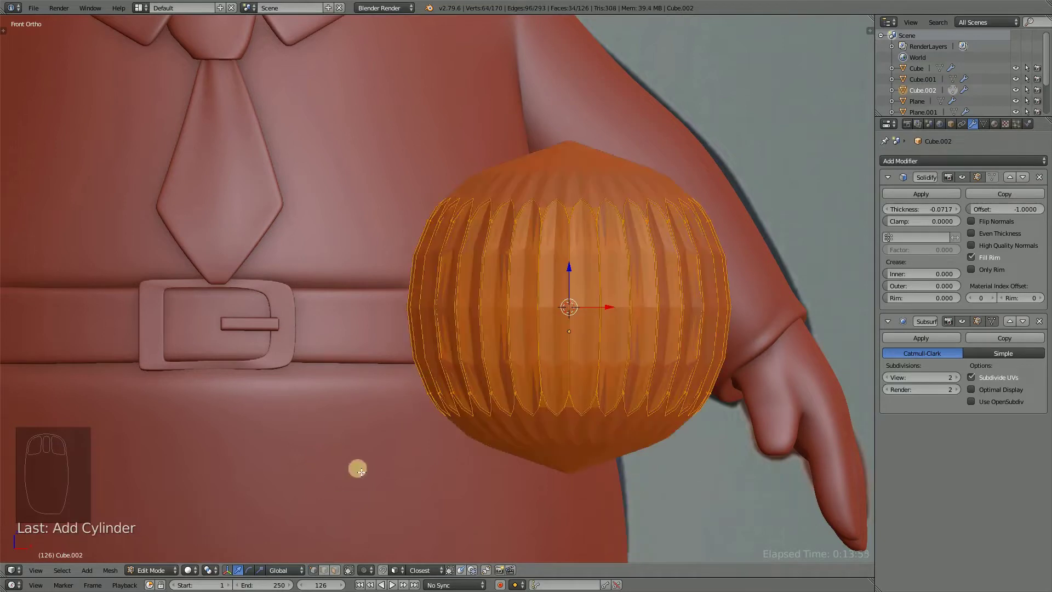
{"action": "key", "text": "F6"}
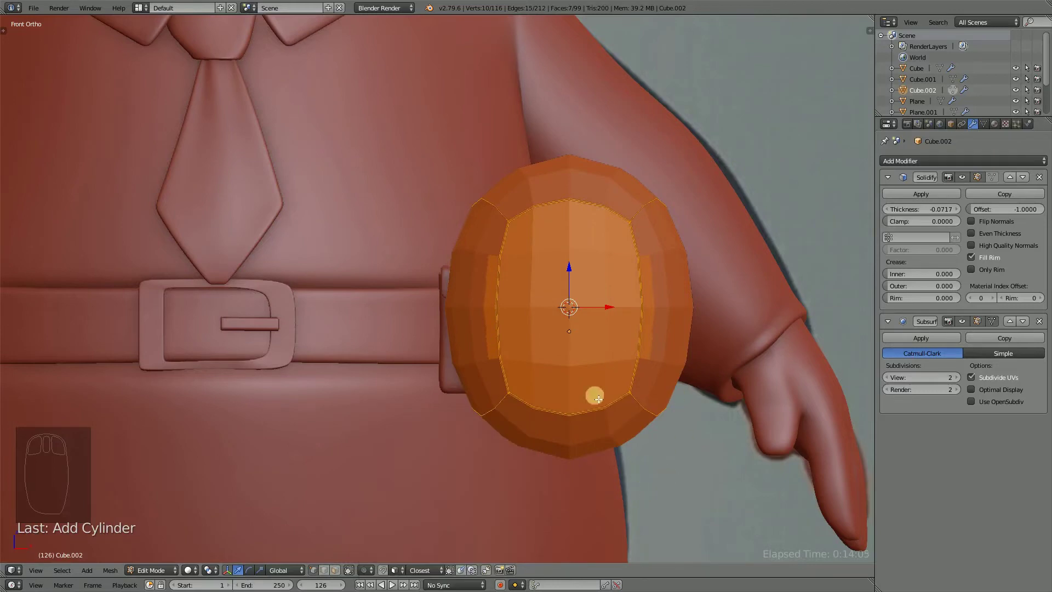
{"action": "left_click_drag", "start_coordinate": [537, 371], "coordinate": [515, 400]}
{"action": "key", "text": "F6"}
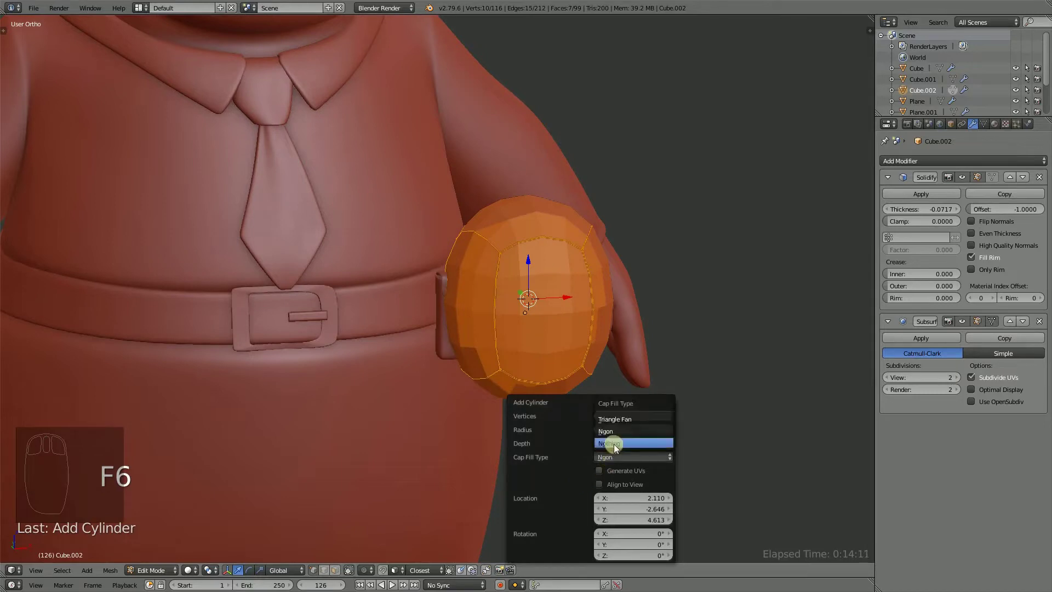
{"action": "scroll", "scroll_direction": "up", "scroll_amount": 3}
{"action": "left_click_drag", "start_coordinate": [509, 309], "coordinate": [629, 341]}
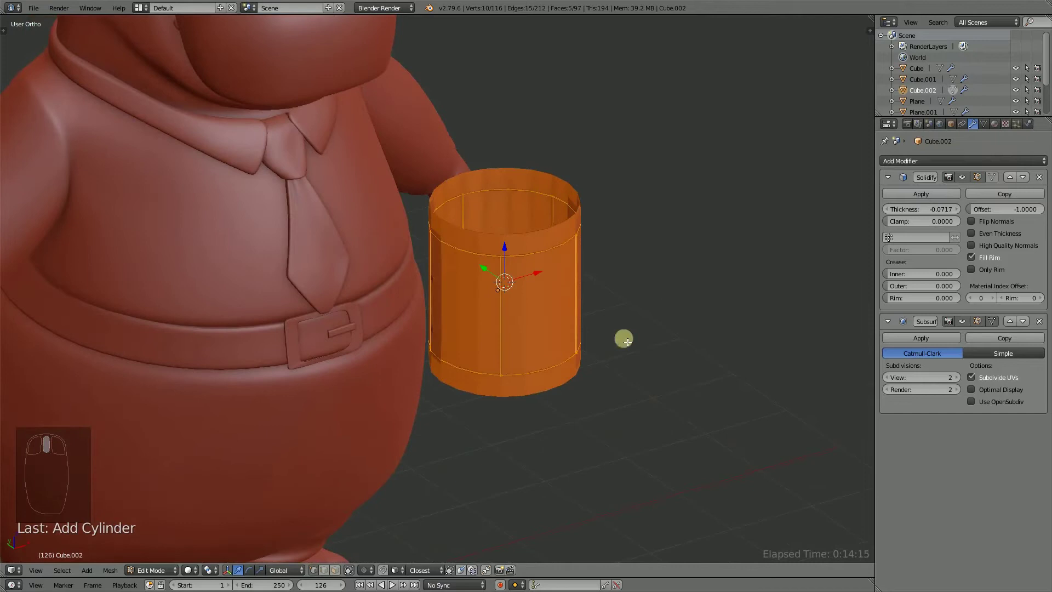
Flatten the cylinder into a short ring and widen it over the pouch flap.
{"action": "left_click_drag", "start_coordinate": [574, 262], "coordinate": [581, 244]}
{"action": "key", "text": "l"}
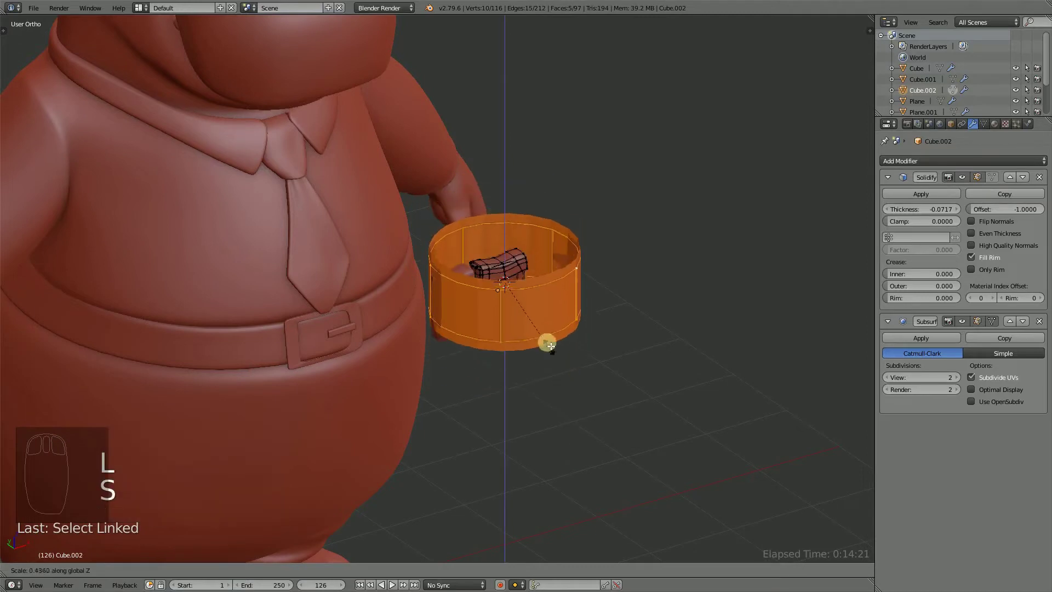
{"action": "left_click_drag", "start_coordinate": [564, 324], "coordinate": [635, 289]}
{"action": "left_click_drag", "start_coordinate": [634, 289], "coordinate": [672, 343]}
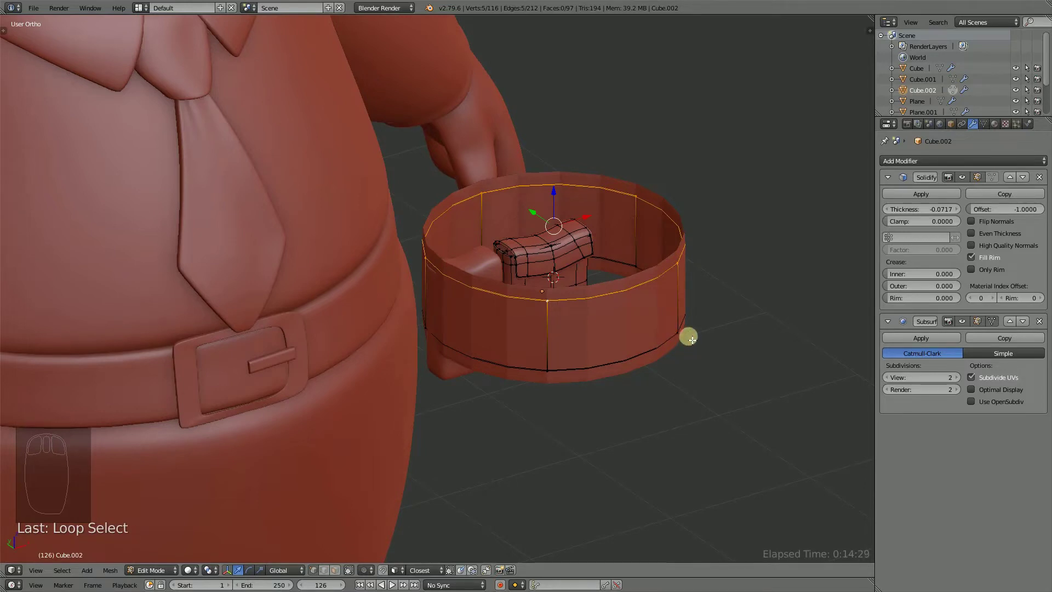
Extrude the top rim, scale it inward to round it, and fill the opening with a face.
{"action": "key", "text": "e"}
{"action": "key", "text": "s"}
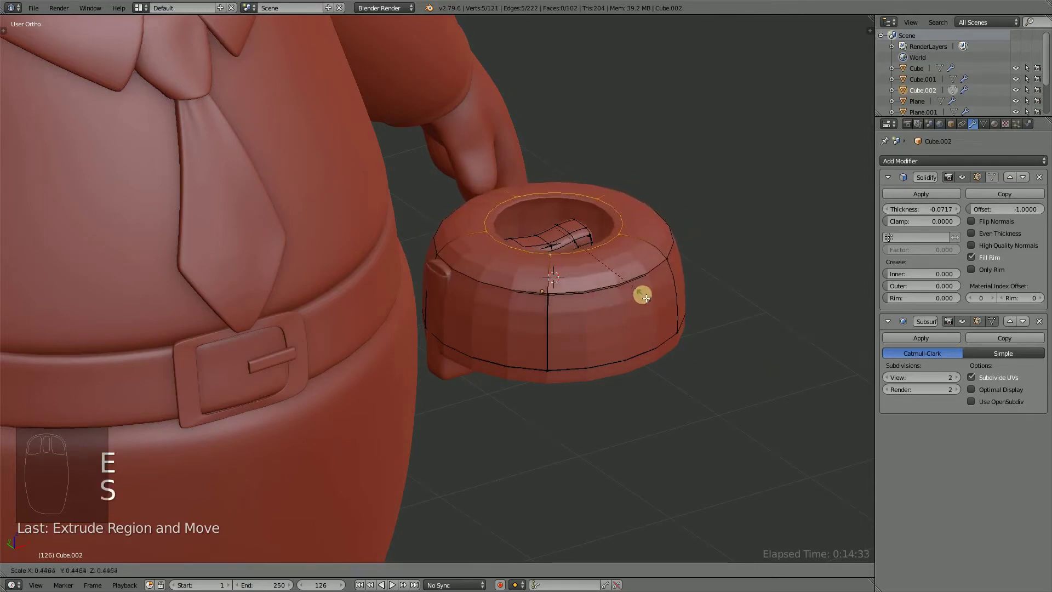
{"action": "key", "text": "f"}
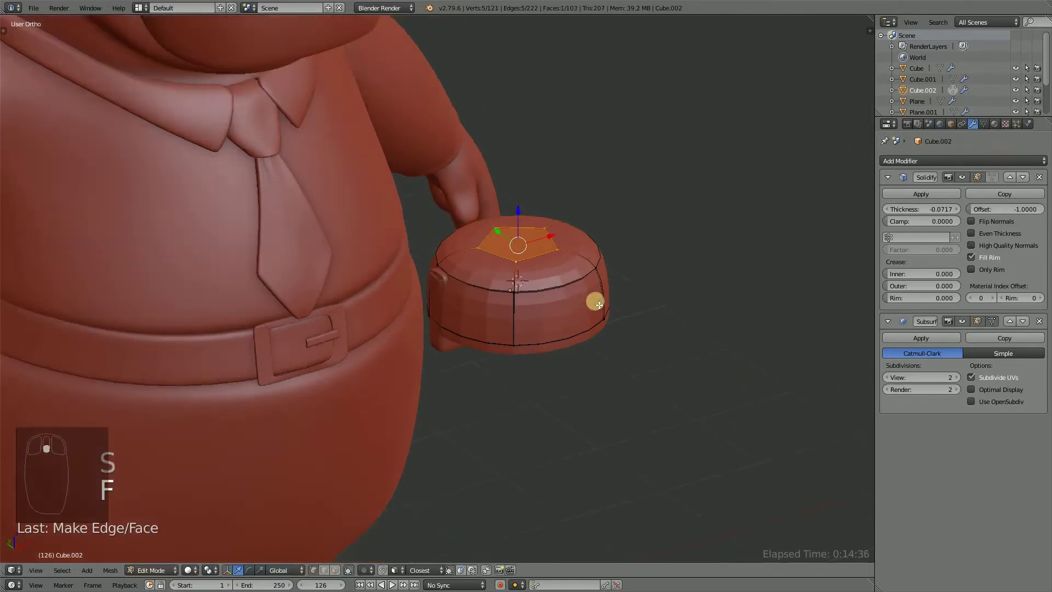
In side view, move the button along one axis onto the flap and confirm.
{"action": "left_click_drag", "start_coordinate": [621, 263], "coordinate": [598, 346]}
{"action": "key", "text": "l"}
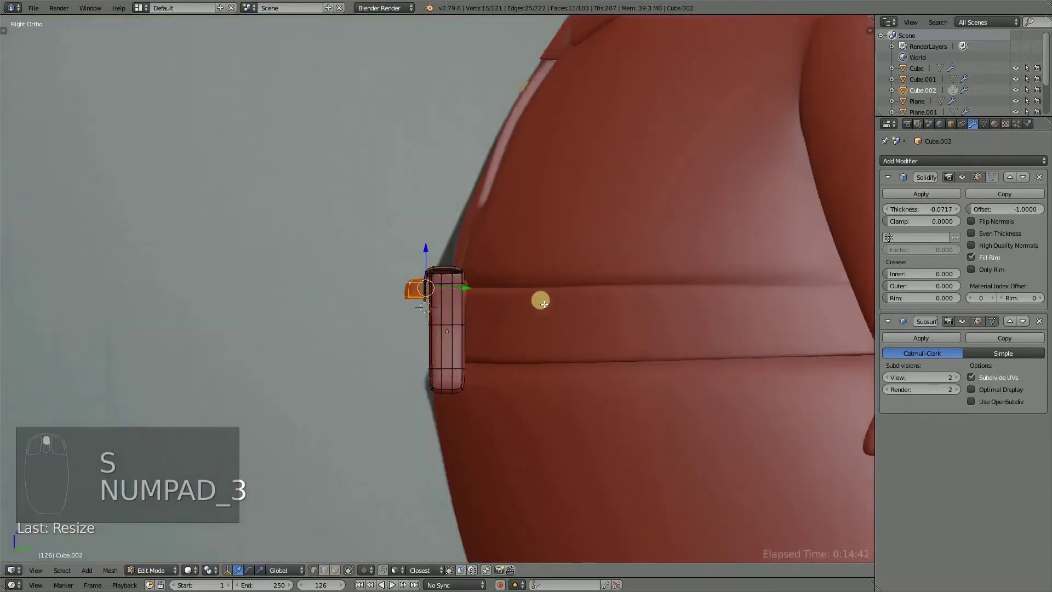
{"action": "middle_click", "coordinate": [535, 338]}
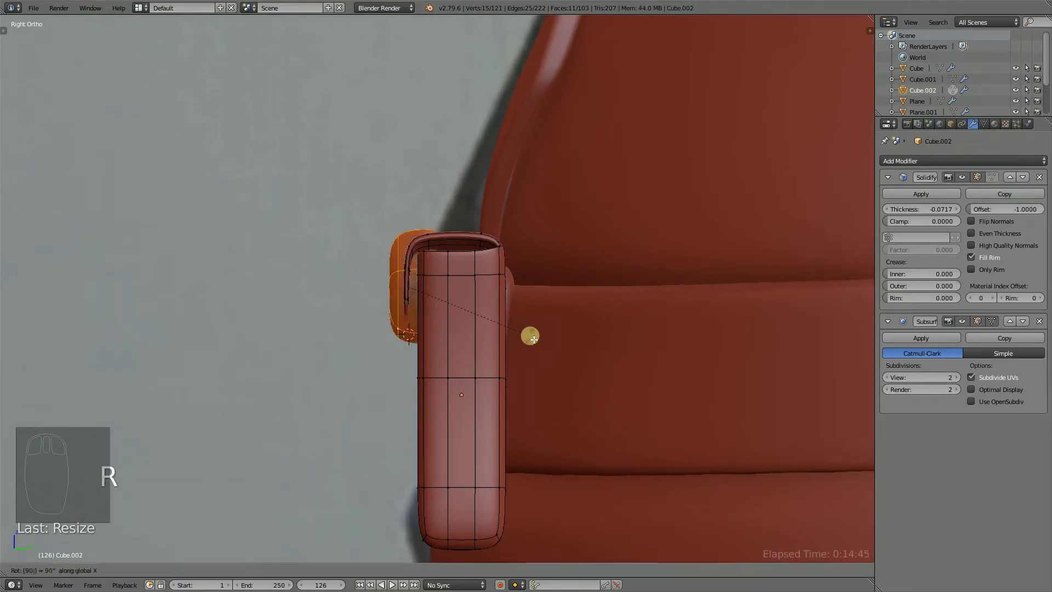
{"action": "key", "text": "s"}
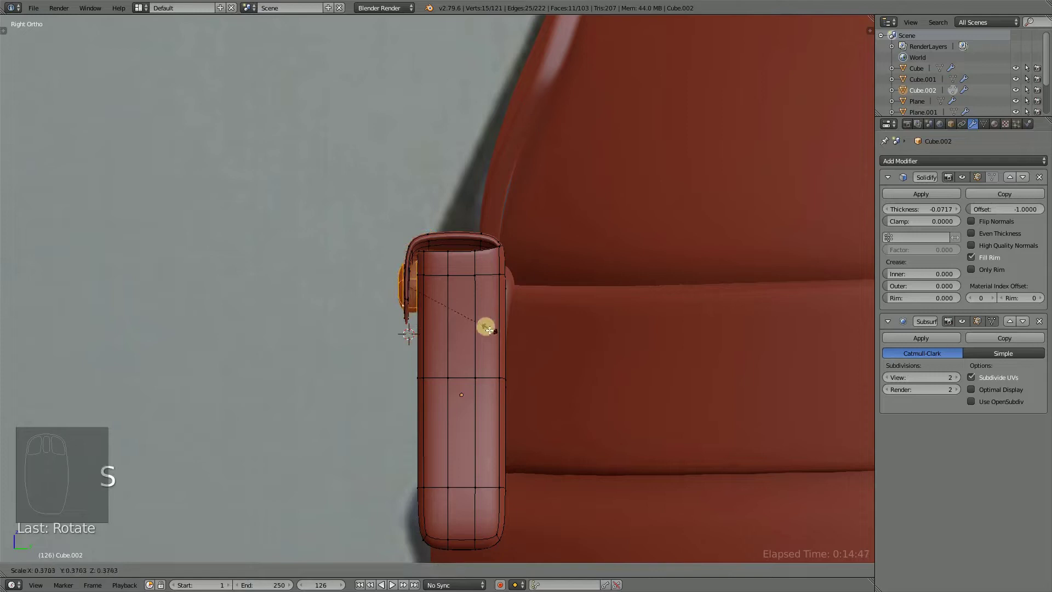
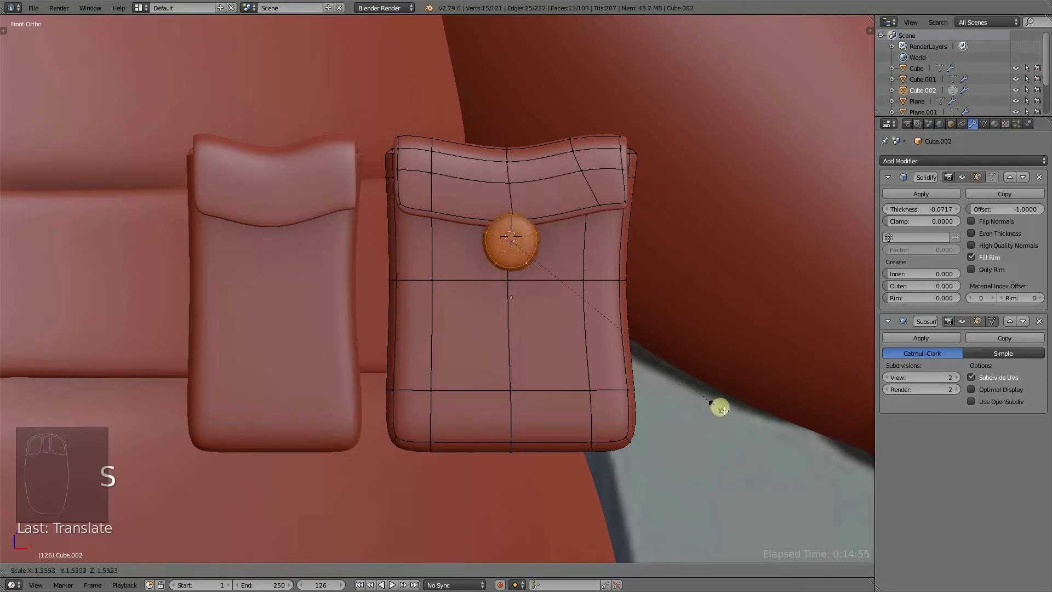
{"action": "left_click_drag", "start_coordinate": [497, 283], "coordinate": [467, 248]}
{"action": "left_click", "coordinate": [467, 248]}
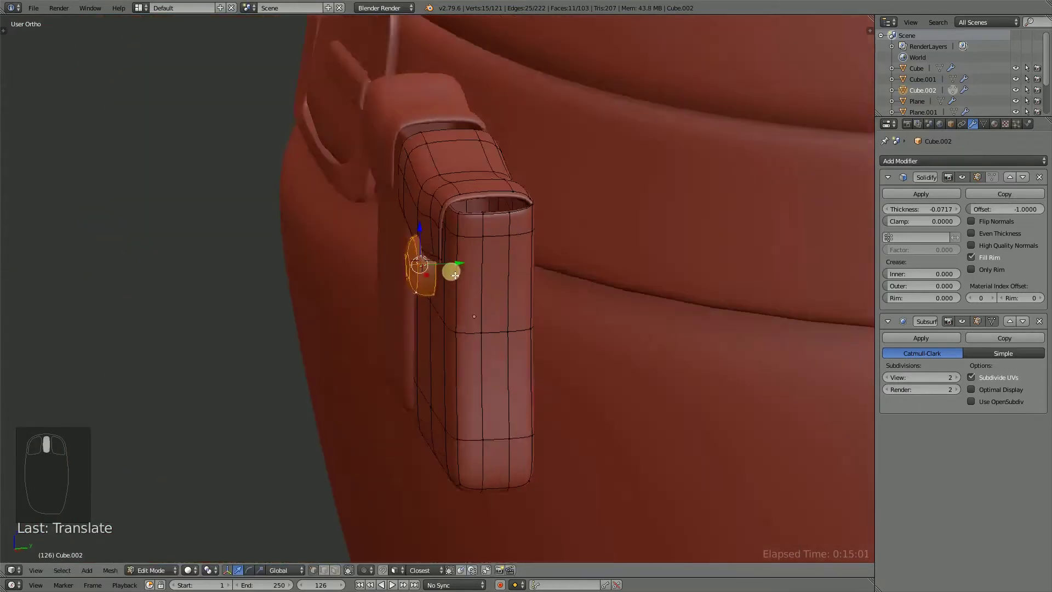
{"action": "middle_click", "coordinate": [485, 273]}
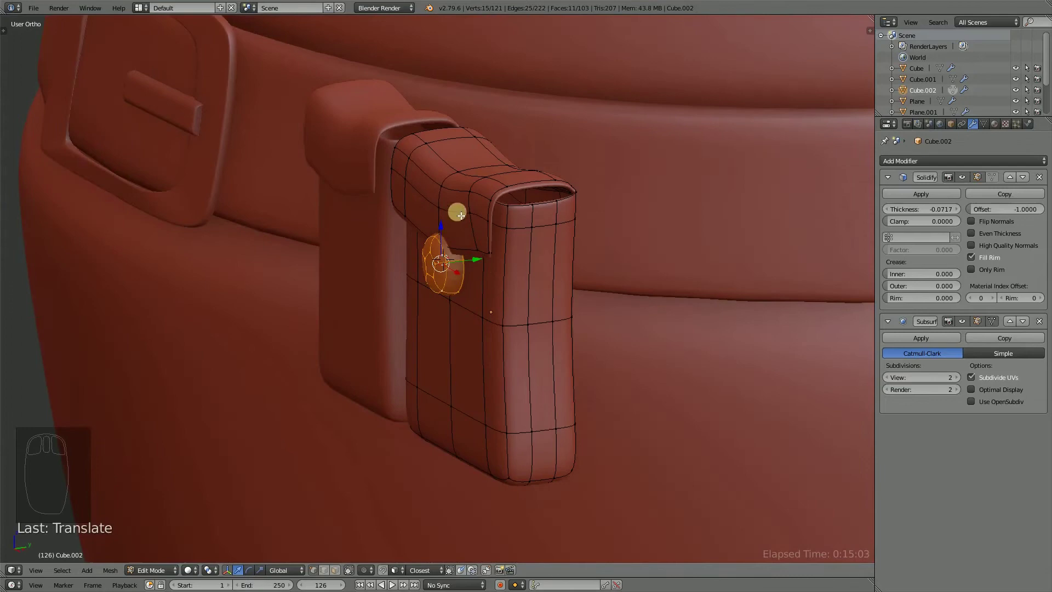
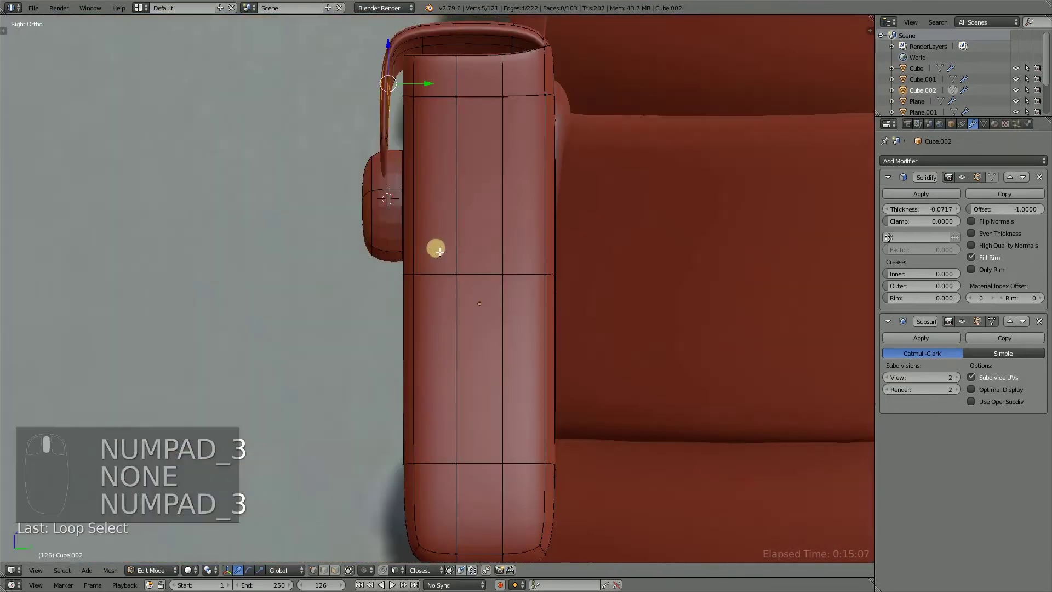
Adjust the flap vertices in Right Ortho so the flap sits over the button.
{"action": "left_click_drag", "start_coordinate": [479, 233], "coordinate": [555, 161]}
{"action": "key", "text": "ctrl+n"}
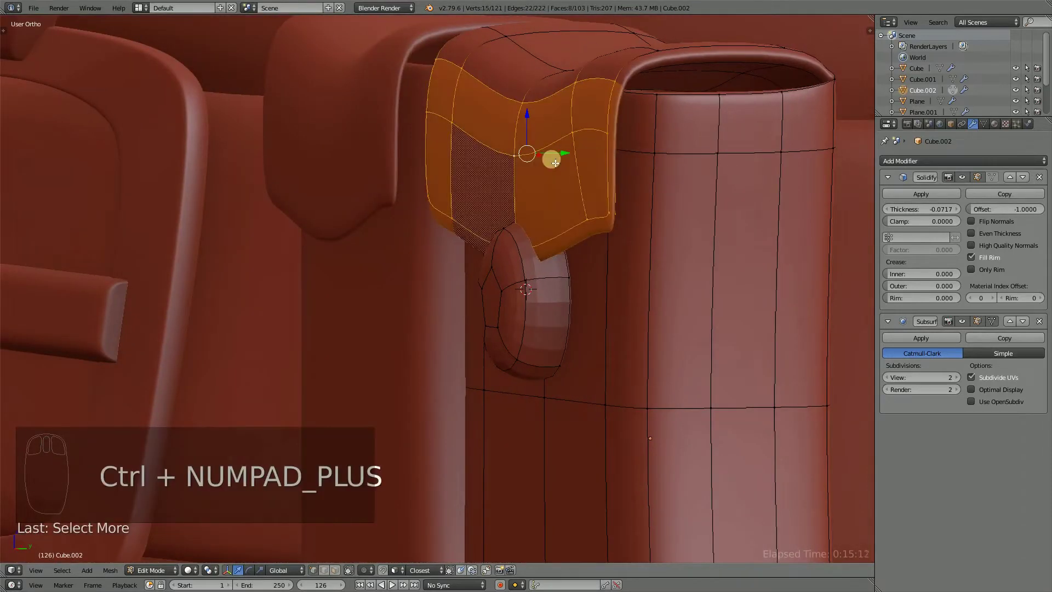
{"action": "left_click_drag", "start_coordinate": [510, 150], "coordinate": [528, 151]}
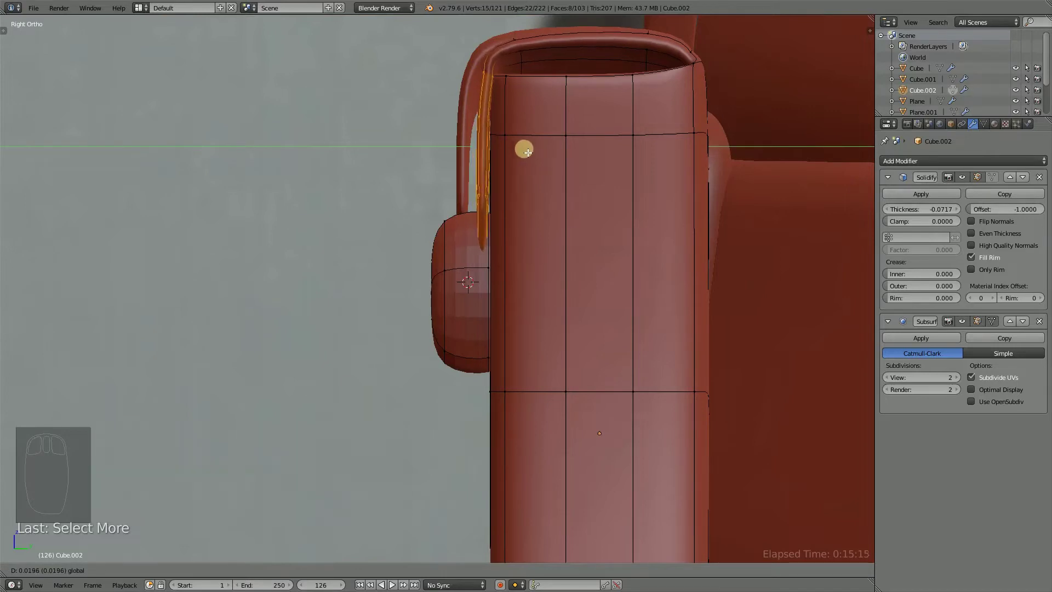
{"action": "left_click_drag", "start_coordinate": [479, 167], "coordinate": [573, 142]}
{"action": "left_click_drag", "start_coordinate": [543, 162], "coordinate": [576, 127]}
{"action": "left_click_drag", "start_coordinate": [570, 128], "coordinate": [586, 79]}
{"action": "left_click_drag", "start_coordinate": [554, 122], "coordinate": [586, 79]}
{"action": "left_click_drag", "start_coordinate": [539, 115], "coordinate": [584, 113]}
{"action": "left_click_drag", "start_coordinate": [586, 79], "coordinate": [626, 144]}
{"action": "left_click_drag", "start_coordinate": [617, 143], "coordinate": [505, 282]}
{"action": "left_click_drag", "start_coordinate": [507, 281], "coordinate": [542, 276]}
Push the snap button against the pouch front and save.
{"action": "key", "text": "l"}
{"action": "left_click_drag", "start_coordinate": [544, 274], "coordinate": [656, 343]}
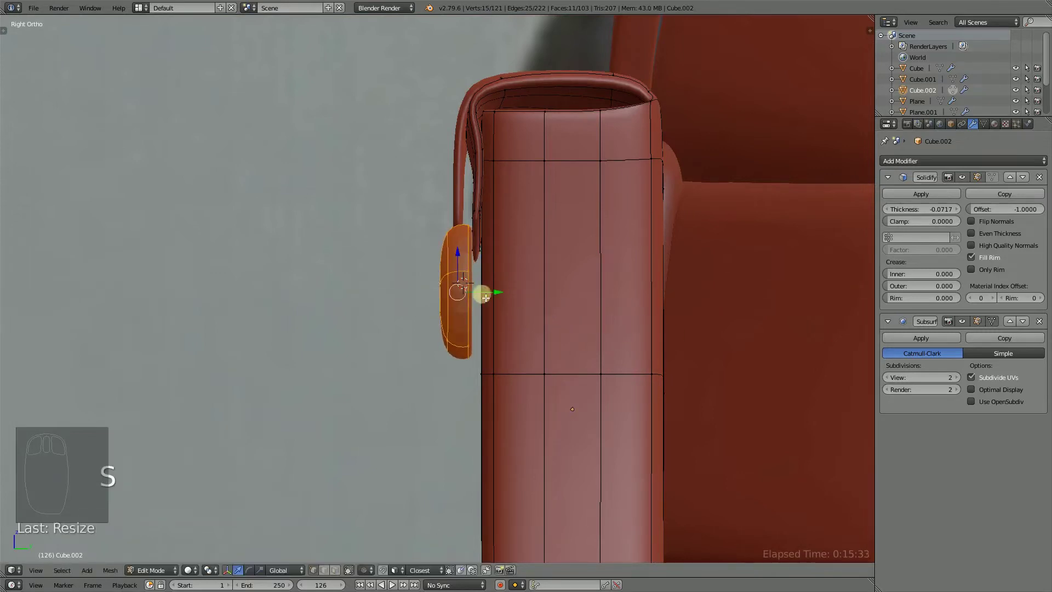
{"action": "left_click", "coordinate": [503, 293]}
{"action": "left_click_drag", "start_coordinate": [439, 310], "coordinate": [594, 318]}
{"action": "key", "text": "ctrl+s"}
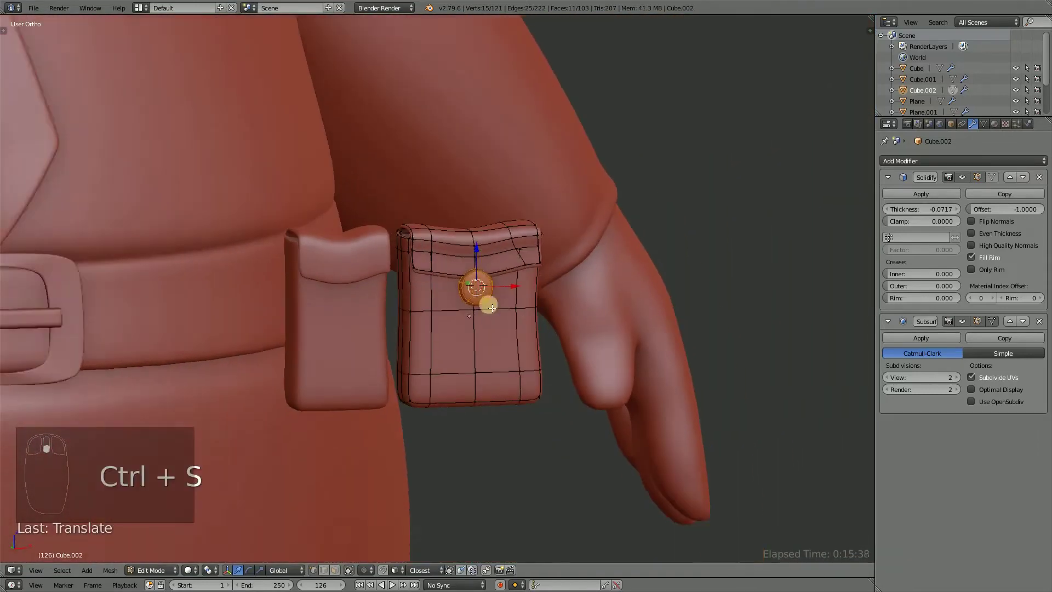
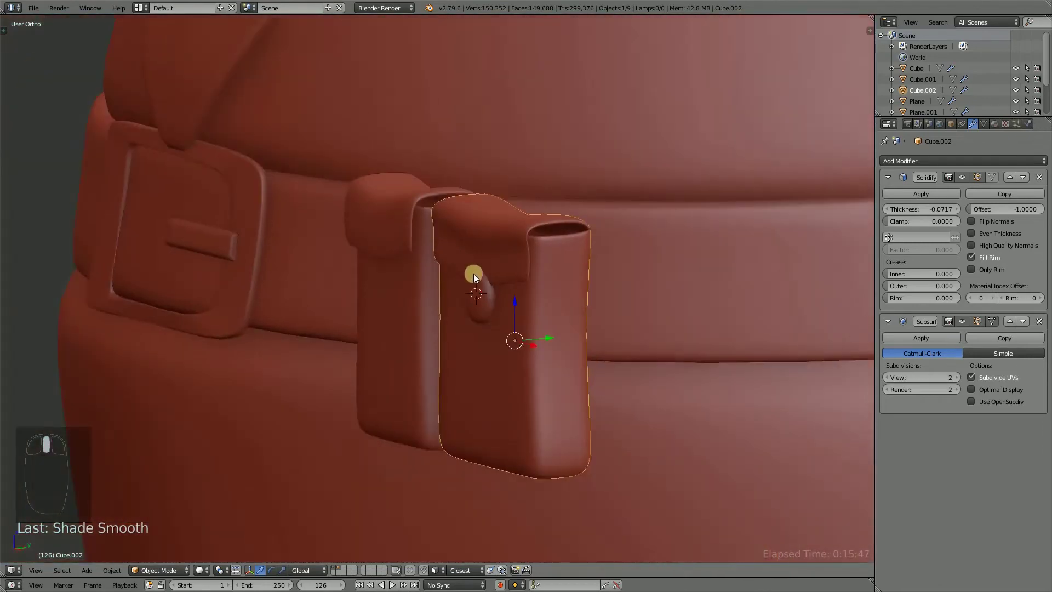
Duplicate the snap button onto the other pouch, separate it, and join it to the narrower pouch.
{"action": "key", "text": "Tab"}
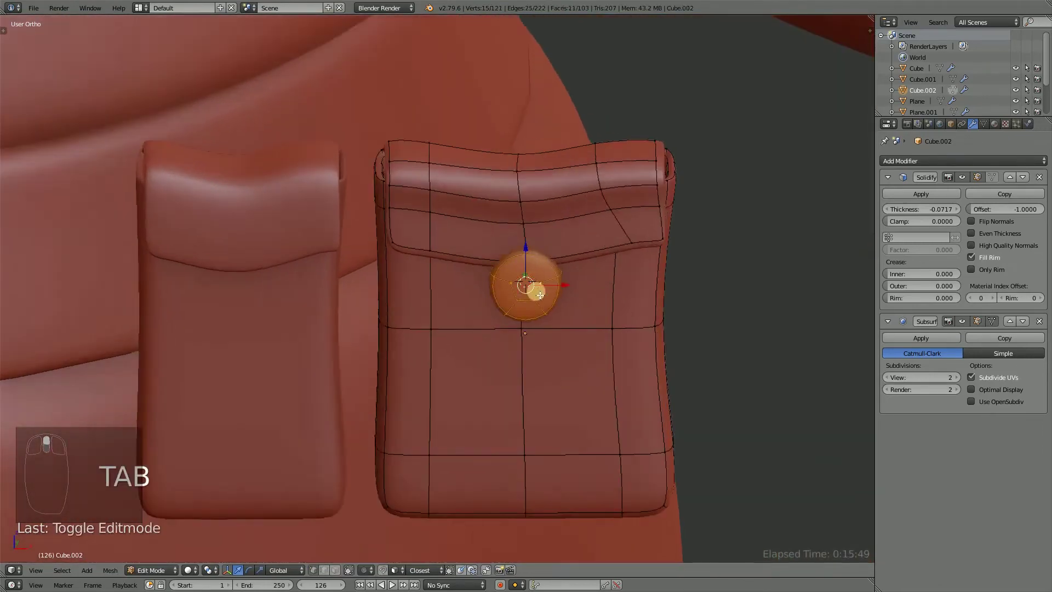
{"action": "middle_click", "coordinate": [570, 306]}
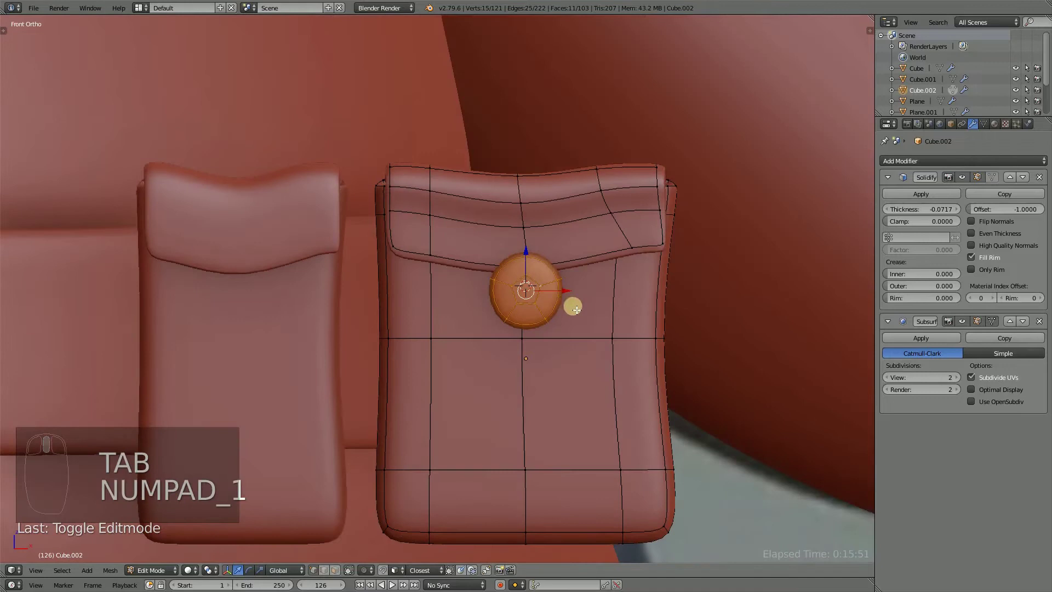
{"action": "key", "text": "shift+d"}
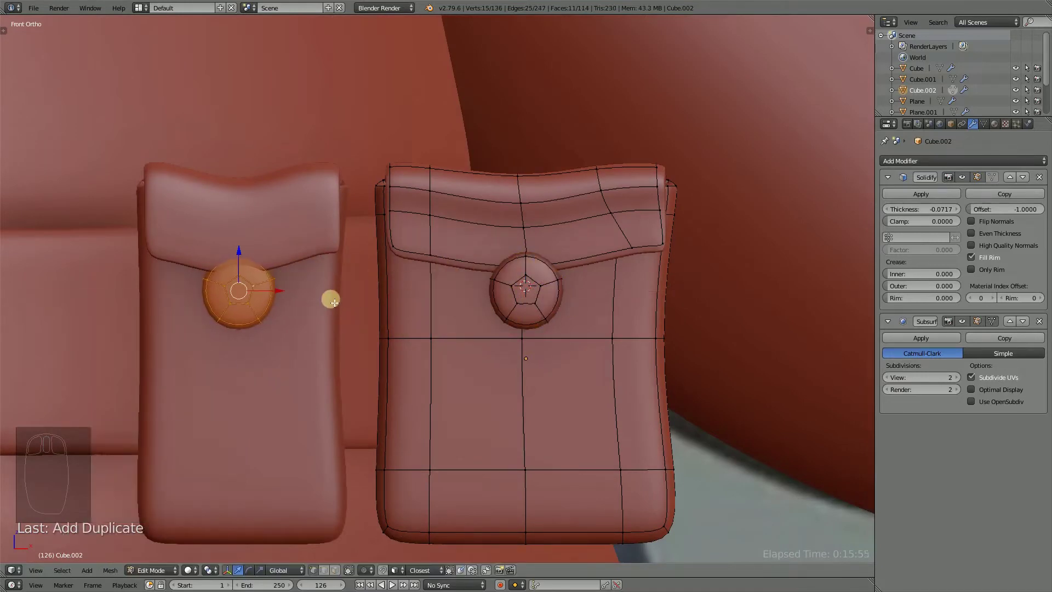
{"action": "key", "text": "p"}
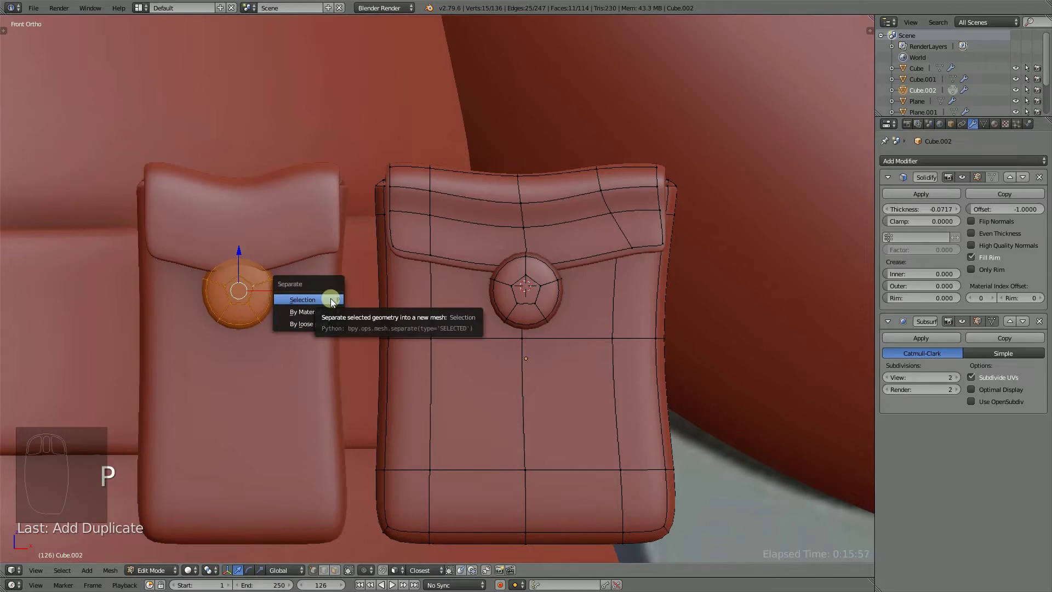
{"action": "key", "text": "Tab"}
{"action": "left_click_drag", "start_coordinate": [325, 304], "coordinate": [475, 359]}
{"action": "key", "text": "ctrl+j"}
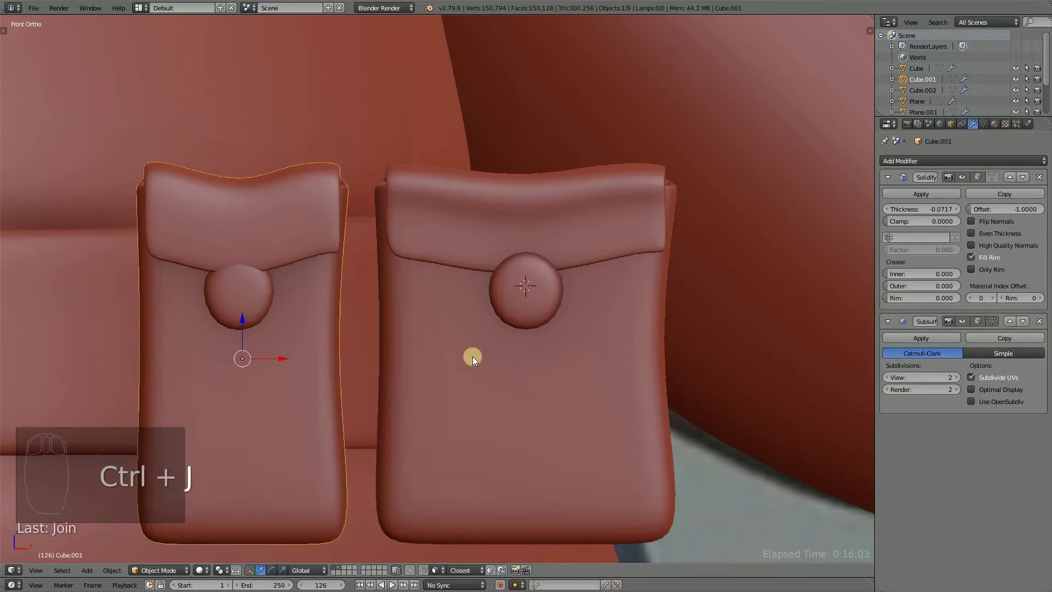
Orbit to the narrower pouch and start resizing its copied button.
{"action": "left_click_drag", "start_coordinate": [364, 329], "coordinate": [296, 290]}
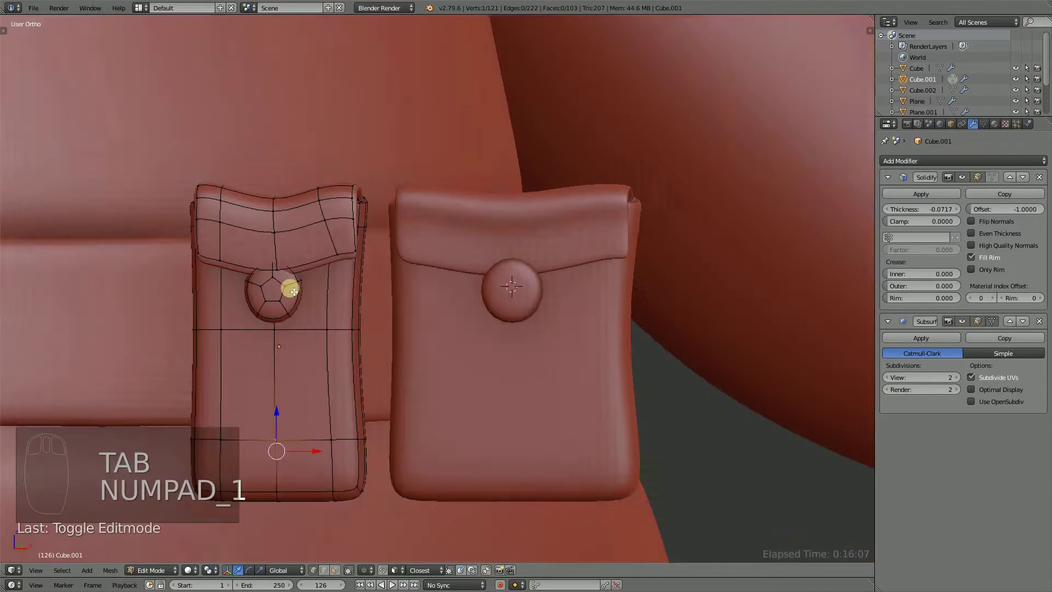
{"action": "left_click_drag", "start_coordinate": [317, 299], "coordinate": [416, 291]}
{"action": "left_click_drag", "start_coordinate": [415, 291], "coordinate": [452, 312]}
{"action": "key", "text": "l"}
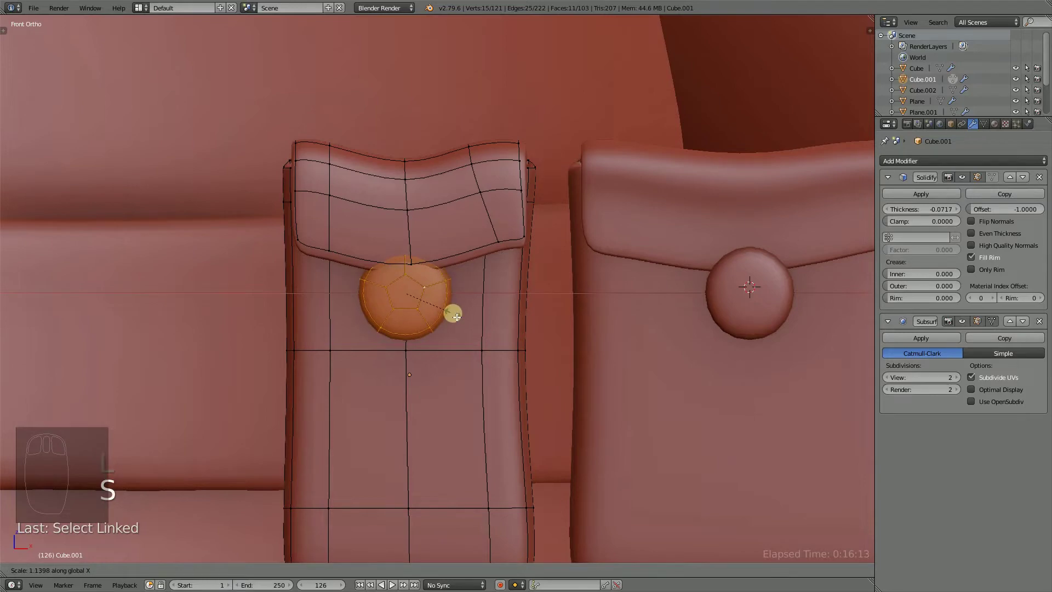
Scale and nudge the copied button until it fits the narrower pouch's flap.
{"action": "left_click_drag", "start_coordinate": [439, 299], "coordinate": [462, 209]}
{"action": "left_click_drag", "start_coordinate": [462, 208], "coordinate": [487, 189]}
{"action": "left_click", "coordinate": [480, 186]}
{"action": "left_click", "coordinate": [490, 192]}
{"action": "left_click_drag", "start_coordinate": [475, 253], "coordinate": [448, 241]}
{"action": "left_click_drag", "start_coordinate": [448, 232], "coordinate": [494, 179]}
{"action": "left_click_drag", "start_coordinate": [466, 184], "coordinate": [469, 159]}
{"action": "left_click", "coordinate": [480, 168]}
{"action": "left_click_drag", "start_coordinate": [467, 152], "coordinate": [472, 144]}
{"action": "left_click_drag", "start_coordinate": [504, 135], "coordinate": [499, 151]}
{"action": "left_click_drag", "start_coordinate": [476, 144], "coordinate": [476, 209]}
{"action": "left_click_drag", "start_coordinate": [382, 154], "coordinate": [405, 122]}
Select both pouches in Top view and line them up side by side on the belt.
{"action": "middle_click", "coordinate": [450, 229]}
{"action": "left_click_drag", "start_coordinate": [482, 206], "coordinate": [368, 247]}
{"action": "left_click_drag", "start_coordinate": [313, 346], "coordinate": [327, 380]}
{"action": "left_click_drag", "start_coordinate": [313, 345], "coordinate": [286, 372]}
{"action": "left_click_drag", "start_coordinate": [286, 371], "coordinate": [435, 381]}
{"action": "key", "text": "s"}
{"action": "left_click_drag", "start_coordinate": [429, 377], "coordinate": [512, 356]}
{"action": "left_click_drag", "start_coordinate": [512, 356], "coordinate": [512, 356]}
{"action": "left_click_drag", "start_coordinate": [573, 376], "coordinate": [584, 394]}
{"action": "key", "text": "r"}
{"action": "key", "text": "g"}
{"action": "key", "text": "s"}
{"action": "left_click_drag", "start_coordinate": [467, 342], "coordinate": [448, 372]}
Leave Edit Mode, save the file, and orbit to check both buttoned pouches.
{"action": "key", "text": "Tab"}
{"action": "key", "text": "ctrl+s"}
{"action": "left_click_drag", "start_coordinate": [485, 365], "coordinate": [528, 250]}
{"action": "left_click_drag", "start_coordinate": [485, 365], "coordinate": [458, 293]}
{"action": "key", "text": "ctrl+s"}
{"action": "left_click_drag", "start_coordinate": [458, 293], "coordinate": [562, 254]}
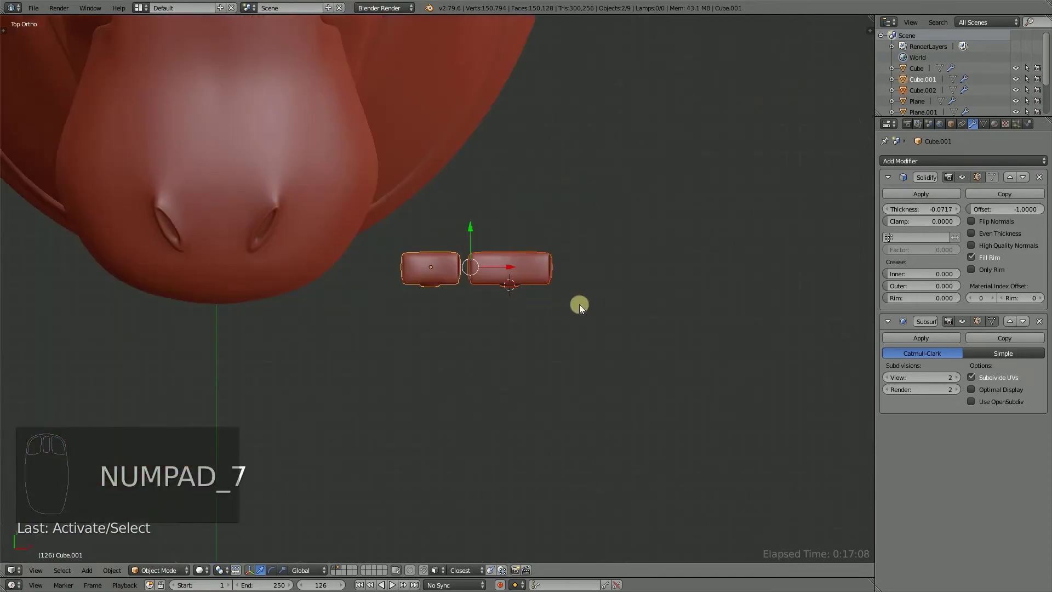
Rotate both pouches about Z in Top view so they follow the belt's curve around the hip.
{"action": "key", "text": "r"}
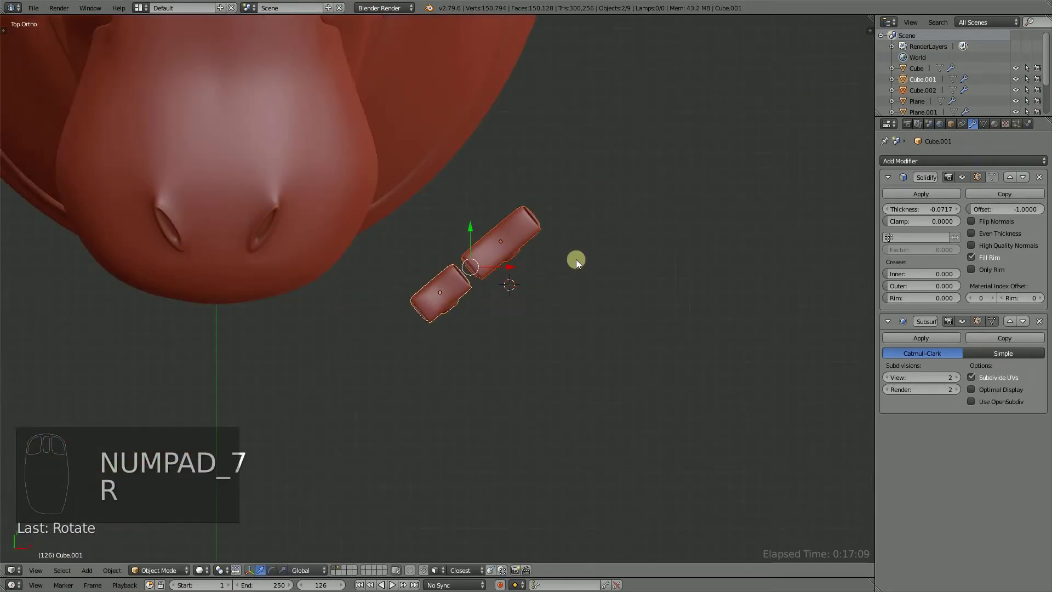
{"action": "key", "text": "z"}
{"action": "left_click_drag", "start_coordinate": [517, 322], "coordinate": [489, 289]}
{"action": "left_click", "coordinate": [488, 290]}
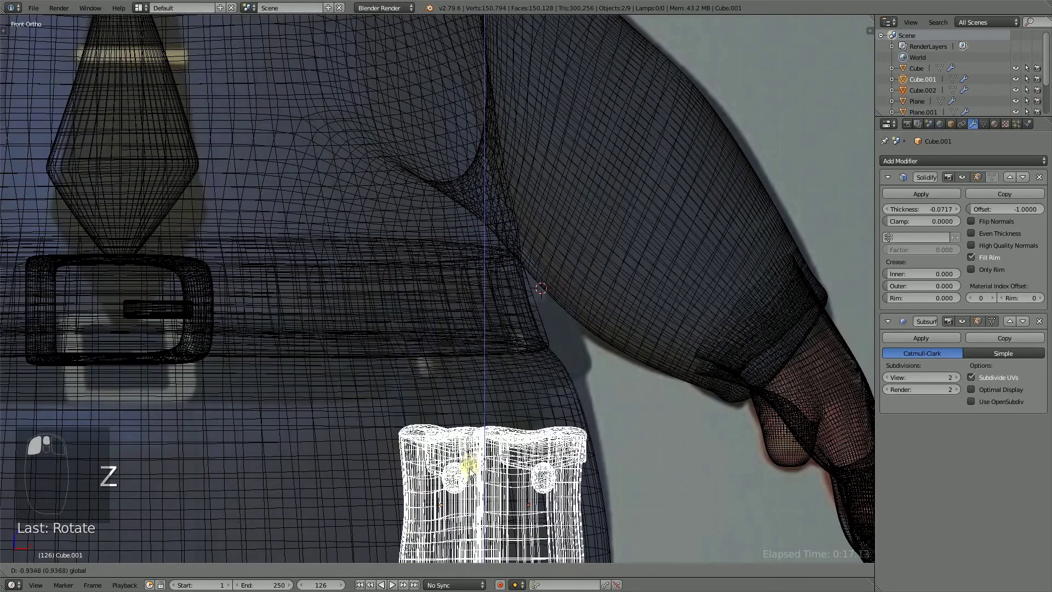
Check the pouches' placement on the belt in see-through wireframe from the front.
{"action": "key", "text": "z"}
{"action": "left_click", "coordinate": [464, 298]}
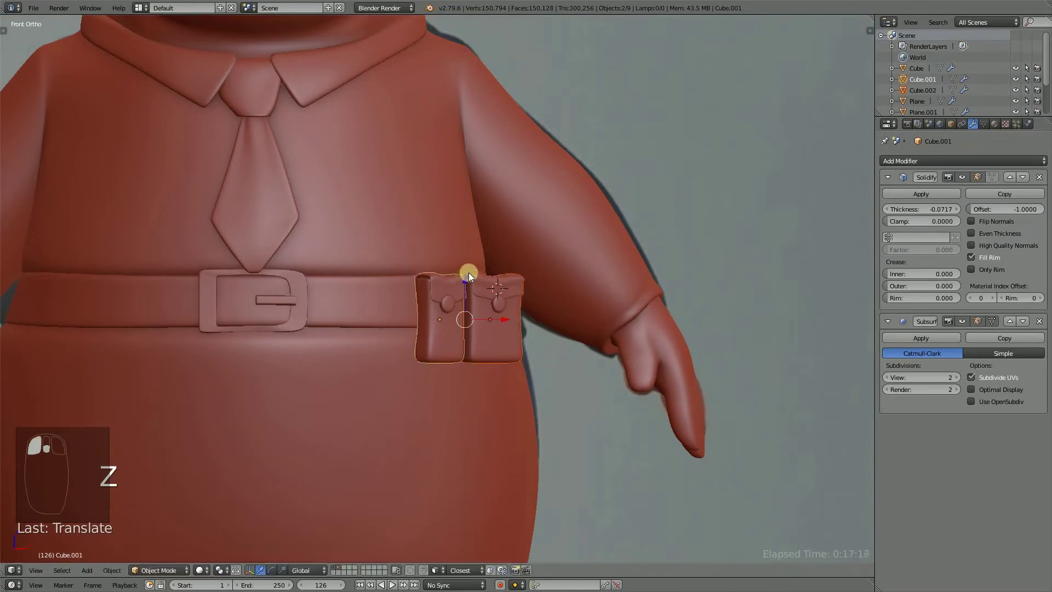
{"action": "left_click_drag", "start_coordinate": [465, 291], "coordinate": [527, 282]}
{"action": "left_click_drag", "start_coordinate": [492, 302], "coordinate": [574, 264]}
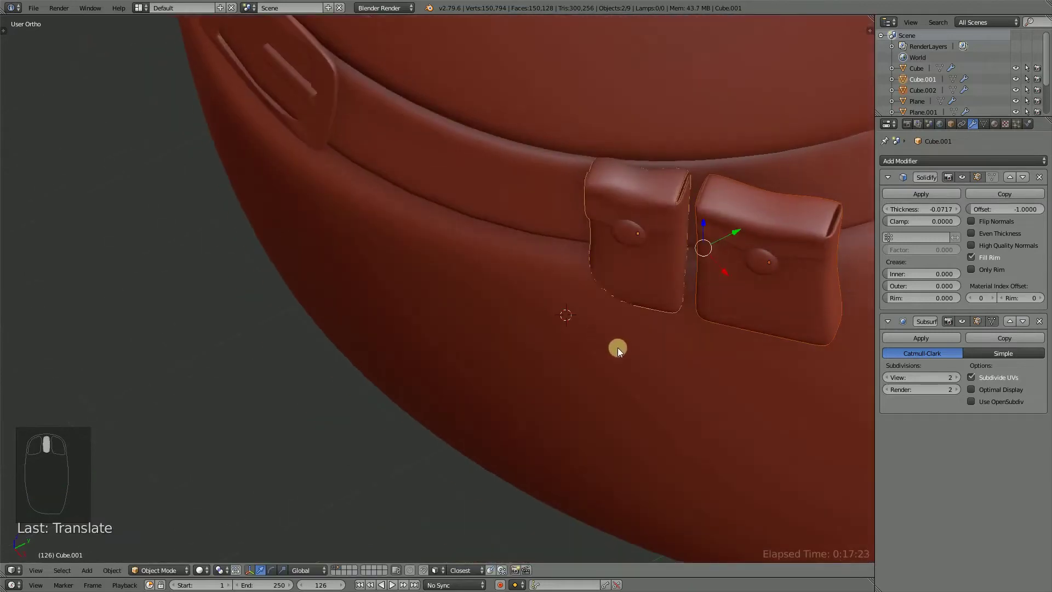
Rotate the first pouch so it sits flush against the curved belt surface.
{"action": "key", "text": "r"}
{"action": "middle_click", "coordinate": [635, 360]}
{"action": "left_click_drag", "start_coordinate": [605, 315], "coordinate": [429, 297]}
{"action": "left_click_drag", "start_coordinate": [439, 295], "coordinate": [406, 275]}
{"action": "middle_click", "coordinate": [478, 253]}
{"action": "middle_click", "coordinate": [415, 258]}
{"action": "left_click_drag", "start_coordinate": [375, 276], "coordinate": [557, 264]}
Rotate the second pouch to match the belt surface and confirm its angle.
{"action": "key", "text": "r"}
{"action": "left_click_drag", "start_coordinate": [473, 288], "coordinate": [433, 277]}
{"action": "left_click_drag", "start_coordinate": [432, 276], "coordinate": [456, 243]}
{"action": "left_click_drag", "start_coordinate": [464, 243], "coordinate": [478, 229]}
{"action": "left_click_drag", "start_coordinate": [481, 226], "coordinate": [275, 573]}
{"action": "left_click", "coordinate": [275, 573]}
{"action": "left_click_drag", "start_coordinate": [428, 334], "coordinate": [450, 336]}
{"action": "left_click", "coordinate": [482, 294]}
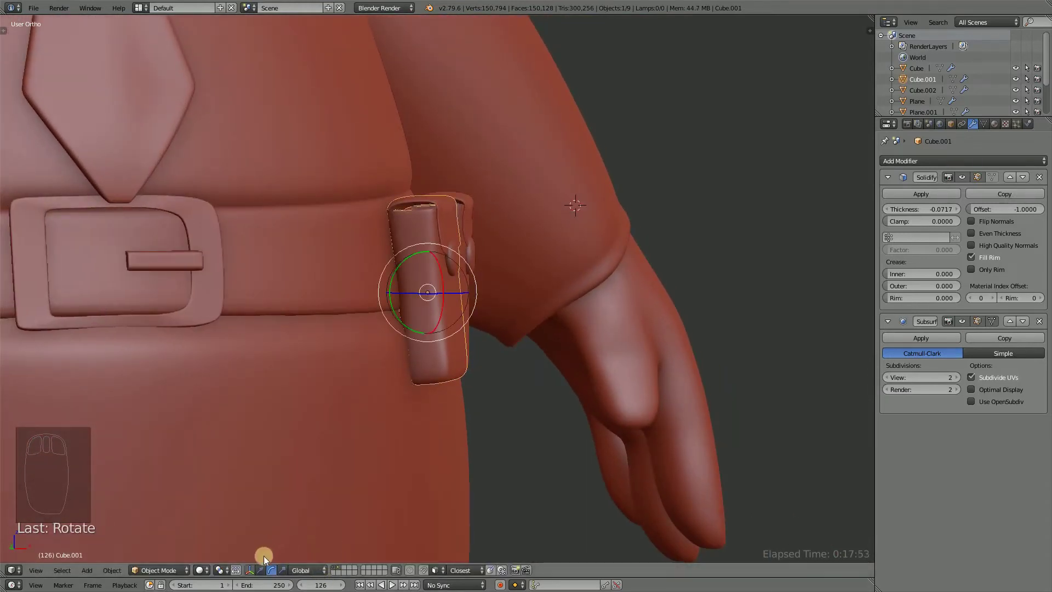
Inspect both pouches from several angles and reselect the one still off the belt.
{"action": "left_click_drag", "start_coordinate": [474, 250], "coordinate": [574, 281]}
{"action": "left_click_drag", "start_coordinate": [512, 237], "coordinate": [567, 261]}
{"action": "left_click", "coordinate": [484, 249]}
{"action": "left_click_drag", "start_coordinate": [594, 312], "coordinate": [415, 333]}
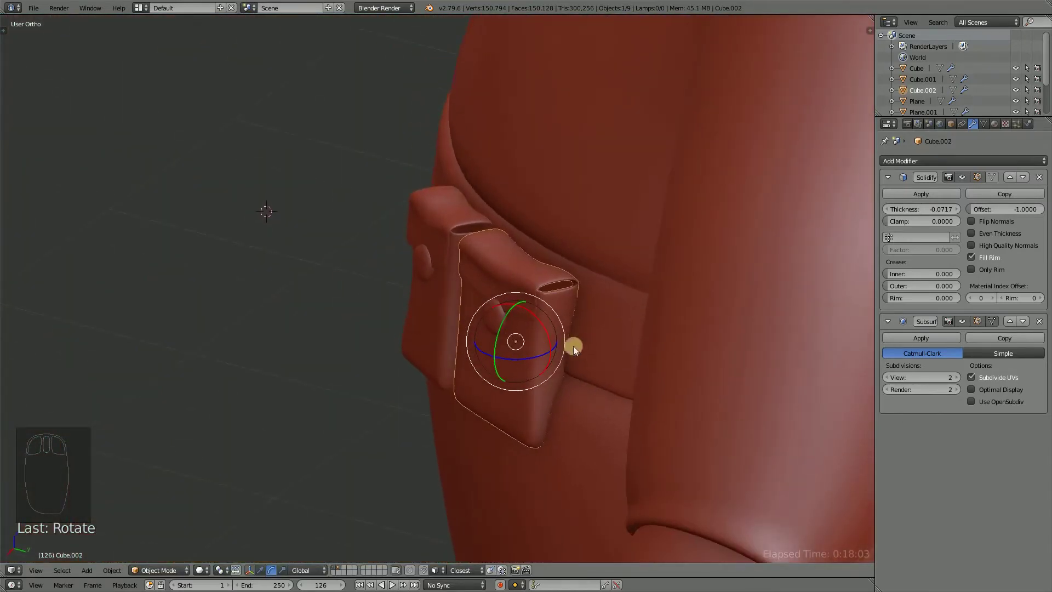
{"action": "left_click", "coordinate": [498, 343]}
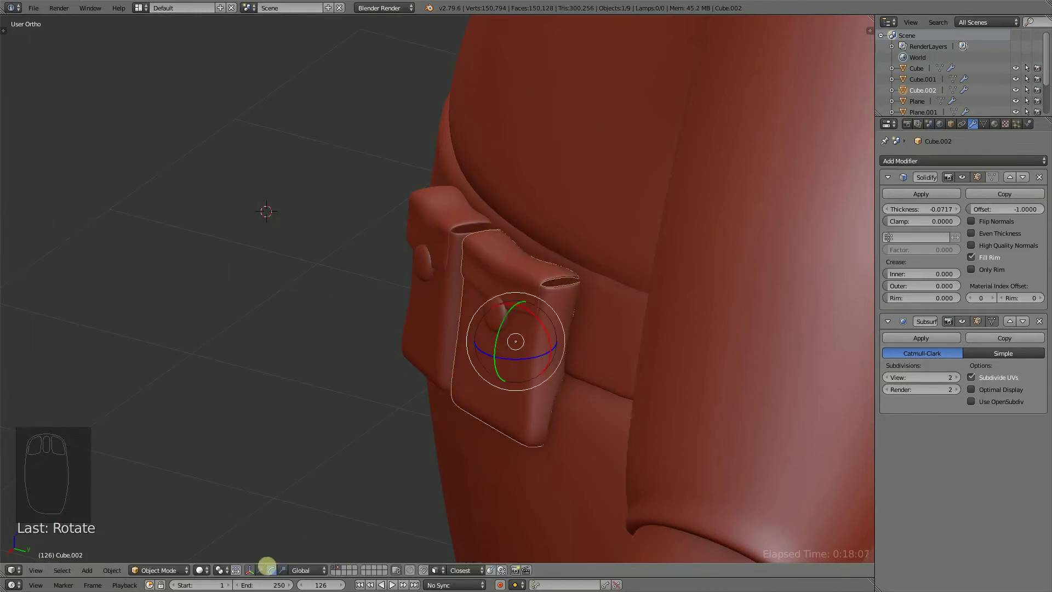
{"action": "left_click_drag", "start_coordinate": [264, 574], "coordinate": [618, 367]}
{"action": "left_click_drag", "start_coordinate": [476, 361], "coordinate": [468, 378]}
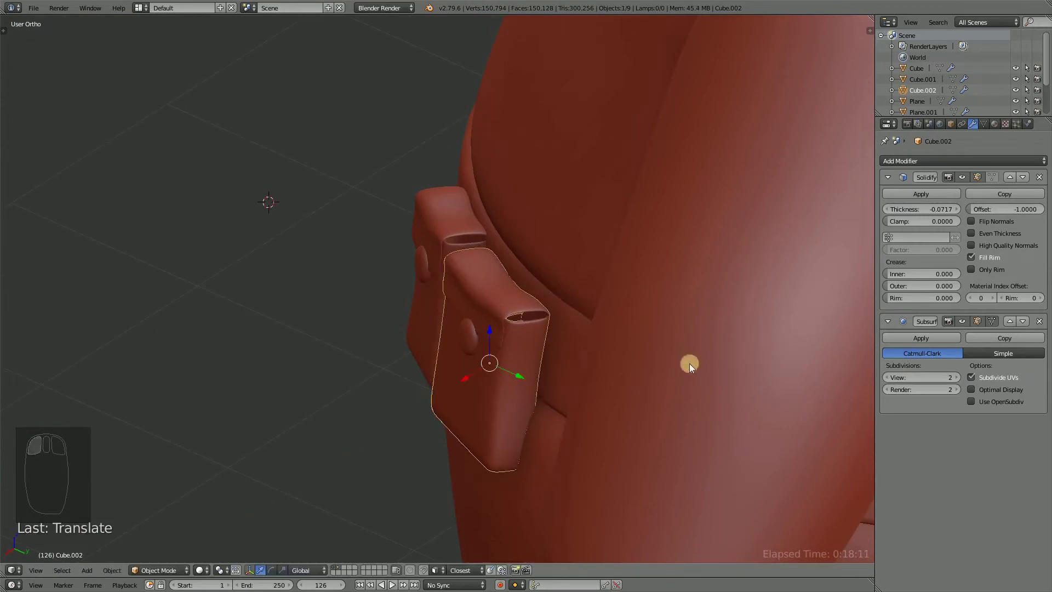
Fine-tune that pouch's rotation until it lies flush, then save the file.
{"action": "key", "text": "r"}
{"action": "left_click_drag", "start_coordinate": [482, 405], "coordinate": [549, 189]}
{"action": "left_click", "coordinate": [544, 186]}
{"action": "key", "text": "r"}
{"action": "middle_click", "coordinate": [573, 241]}
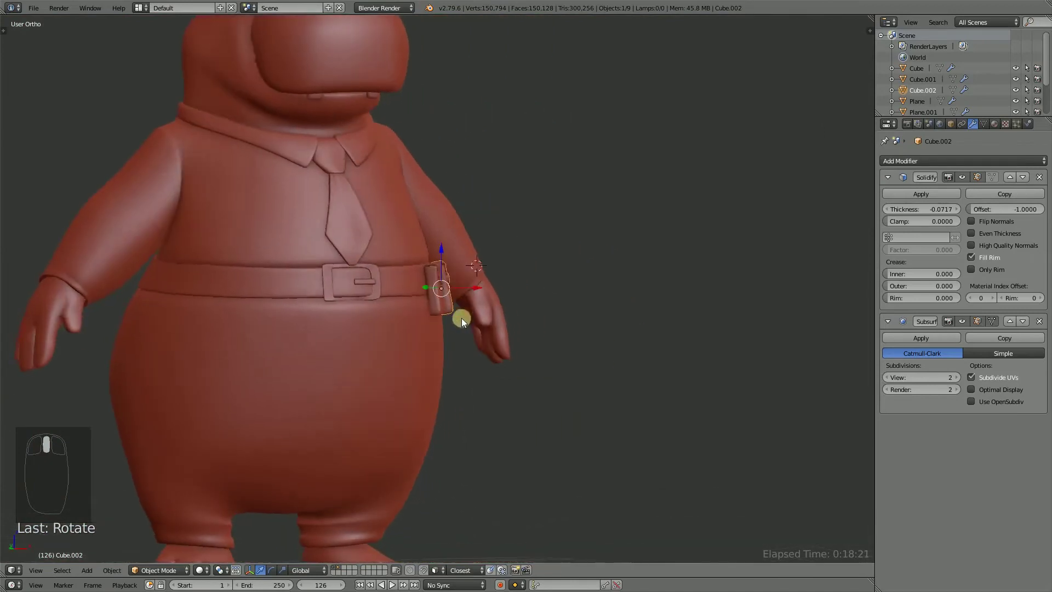
{"action": "left_click_drag", "start_coordinate": [435, 327], "coordinate": [653, 335]}
{"action": "key", "text": "ctrl+s"}
Select both pouches, join them into one object with Ctrl+J and save.
{"action": "left_click_drag", "start_coordinate": [450, 338], "coordinate": [465, 277]}
{"action": "left_click_drag", "start_coordinate": [465, 276], "coordinate": [575, 344]}
{"action": "left_click_drag", "start_coordinate": [556, 327], "coordinate": [561, 347]}
{"action": "key", "text": "ctrl+j"}
{"action": "key", "text": "ctrl+s"}
{"action": "left_click_drag", "start_coordinate": [540, 309], "coordinate": [515, 259]}
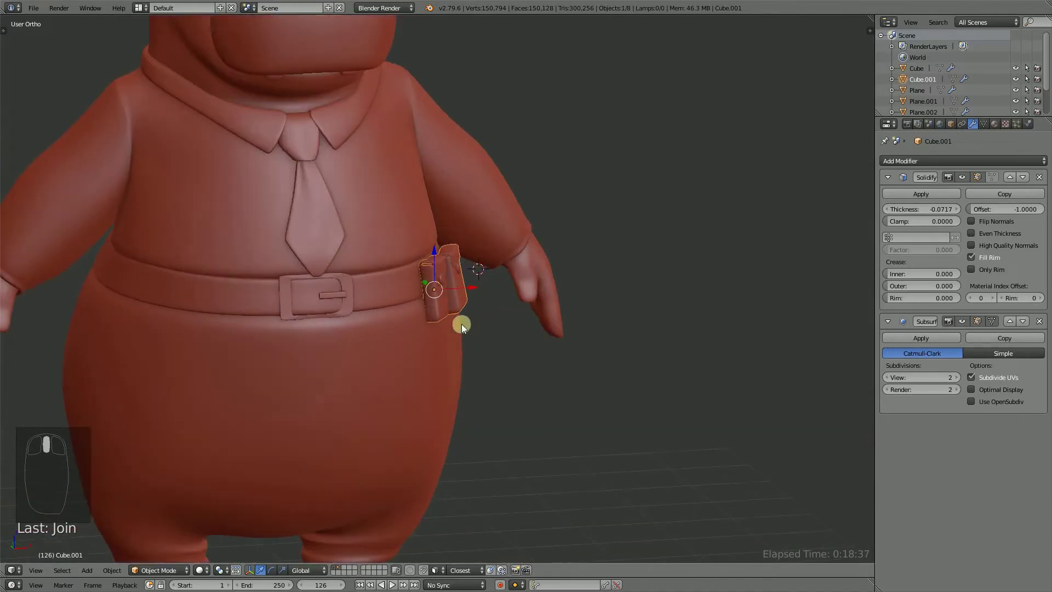
Join the pouches into the mirrored hippo body so a pair appears on the other hip, and save.
{"action": "left_click_drag", "start_coordinate": [461, 344], "coordinate": [494, 298]}
{"action": "left_click_drag", "start_coordinate": [514, 310], "coordinate": [619, 408]}
{"action": "key", "text": "ctrl+j"}
{"action": "left_click_drag", "start_coordinate": [226, 349], "coordinate": [631, 262]}
{"action": "key", "text": "ctrl+s"}
Compare the mirrored pouches against the background reference image in the sidebar and save.
{"action": "key", "text": "n"}
{"action": "left_click_drag", "start_coordinate": [719, 130], "coordinate": [826, 311]}
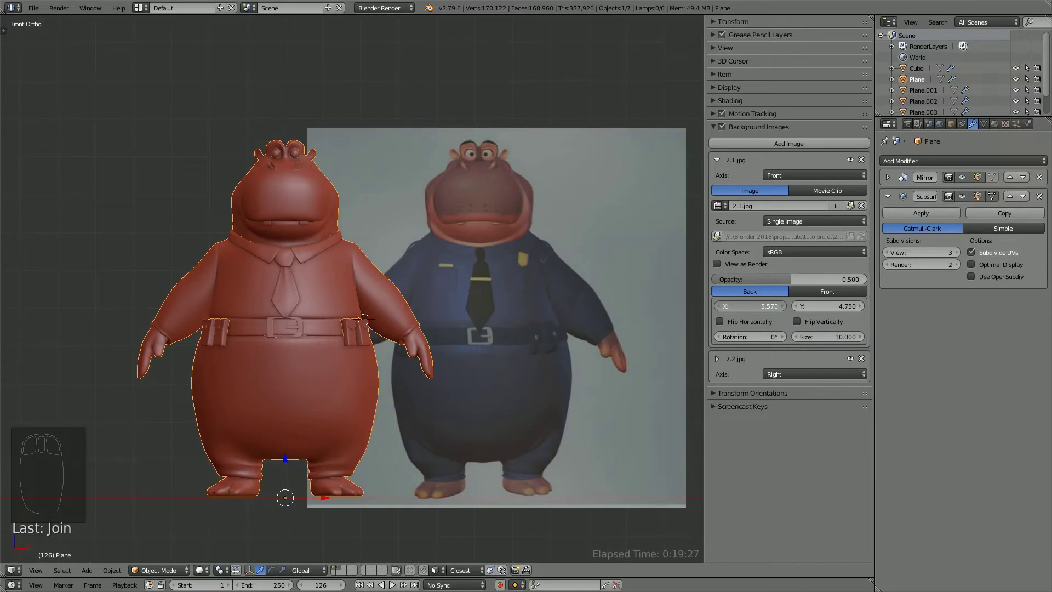
{"action": "left_click_drag", "start_coordinate": [330, 285], "coordinate": [716, 162]}
{"action": "key", "text": "ctrl+s"}
{"action": "left_click_drag", "start_coordinate": [716, 162], "coordinate": [604, 349]}
{"action": "key", "text": "n"}
Review the finished belt in wireframe and move the view down to the scene origin for the next part.
{"action": "middle_click", "coordinate": [554, 310]}
{"action": "key", "text": "z"}
{"action": "left_click_drag", "start_coordinate": [571, 290], "coordinate": [615, 248]}
{"action": "key", "text": "z"}
{"action": "middle_click", "coordinate": [615, 254]}
{"action": "middle_click", "coordinate": [603, 258]}
{"action": "left_click_drag", "start_coordinate": [599, 258], "coordinate": [540, 483]}
{"action": "key", "text": "shift+c"}
Add a new mesh plane, rotate it upright and move it onto the shirt chest beside the tie.
{"action": "key", "text": "shift+a"}
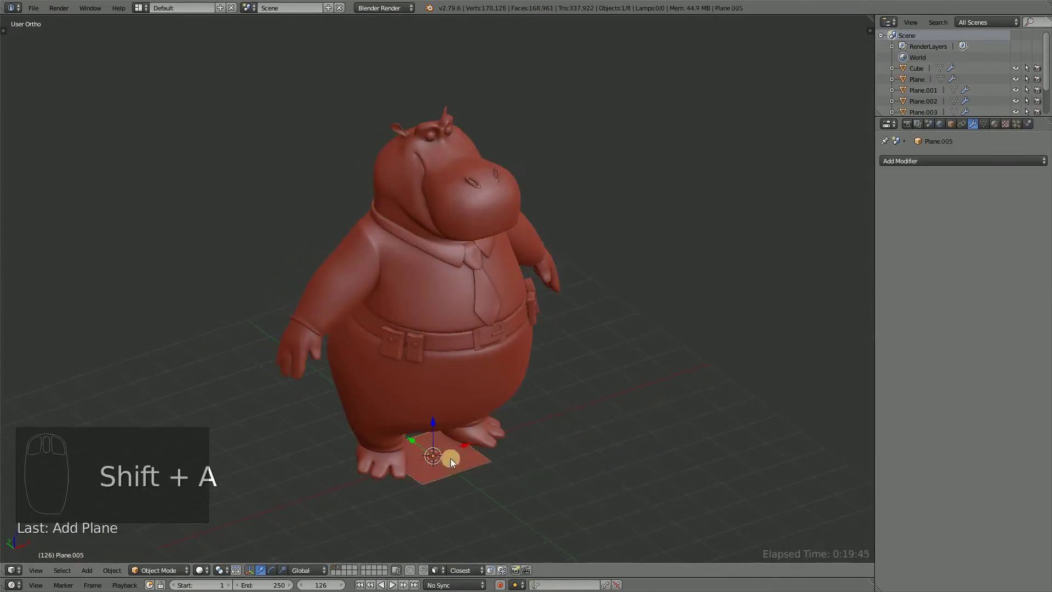
{"action": "left_click_drag", "start_coordinate": [435, 418], "coordinate": [613, 281]}
{"action": "key", "text": "r"}
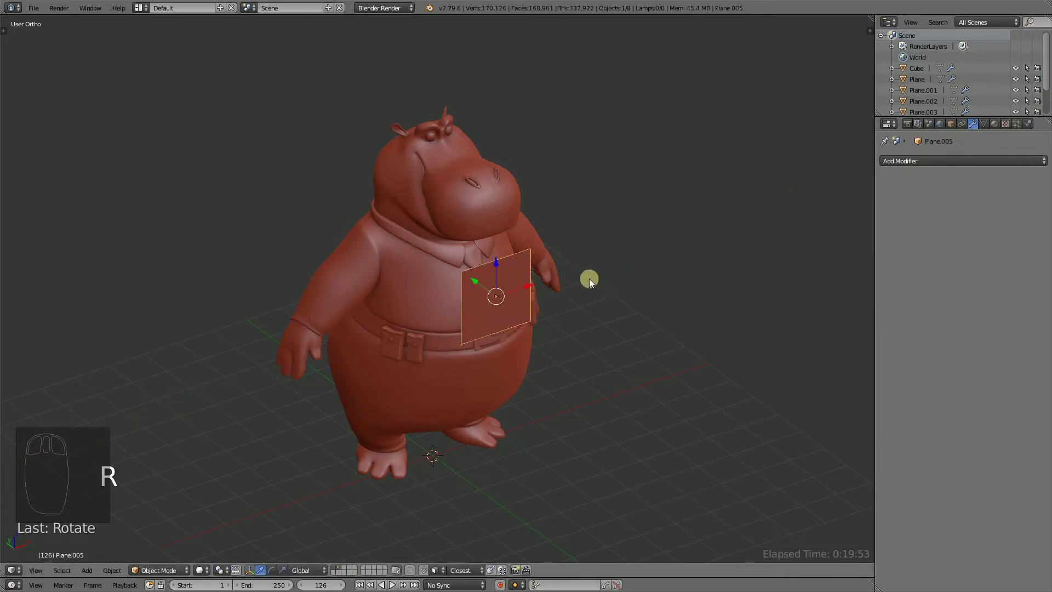
{"action": "left_click_drag", "start_coordinate": [531, 272], "coordinate": [424, 264]}
{"action": "left_click", "coordinate": [424, 264]}
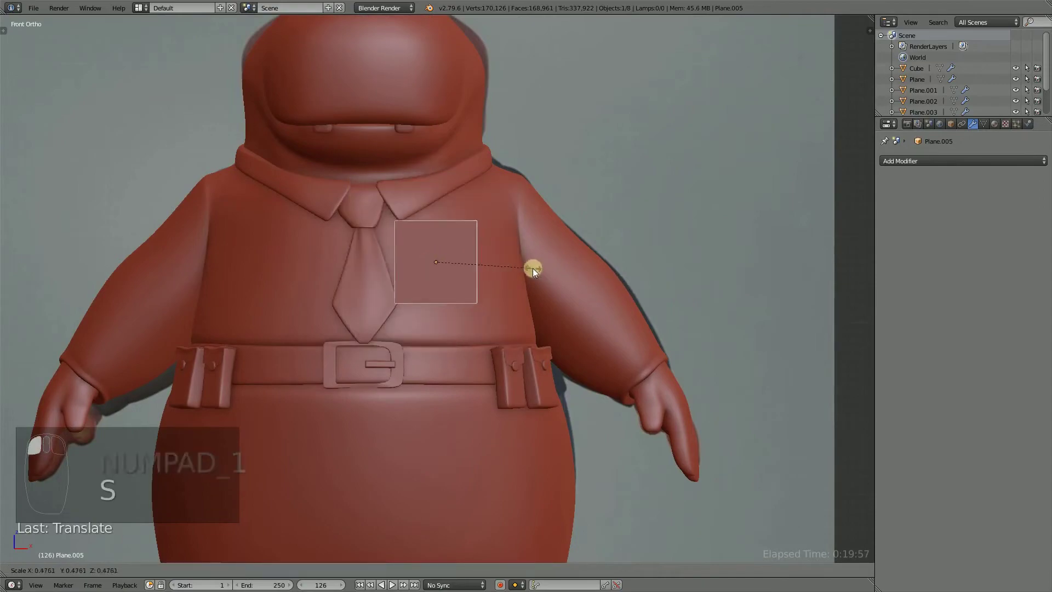
Scale the plane down to chest-pocket size in Front wireframe view.
{"action": "key", "text": "z"}
{"action": "left_click_drag", "start_coordinate": [540, 293], "coordinate": [602, 306]}
{"action": "key", "text": "s"}
{"action": "key", "text": "z"}
{"action": "left_click_drag", "start_coordinate": [508, 276], "coordinate": [431, 292]}
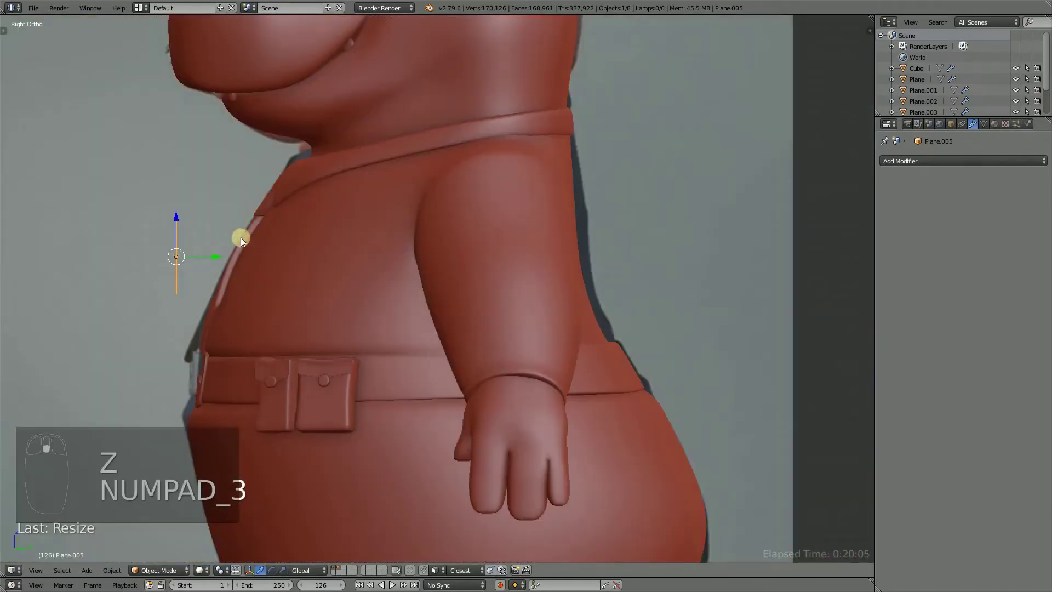
Align the plane against the shirt front in Right view and save.
{"action": "left_click", "coordinate": [216, 262]}
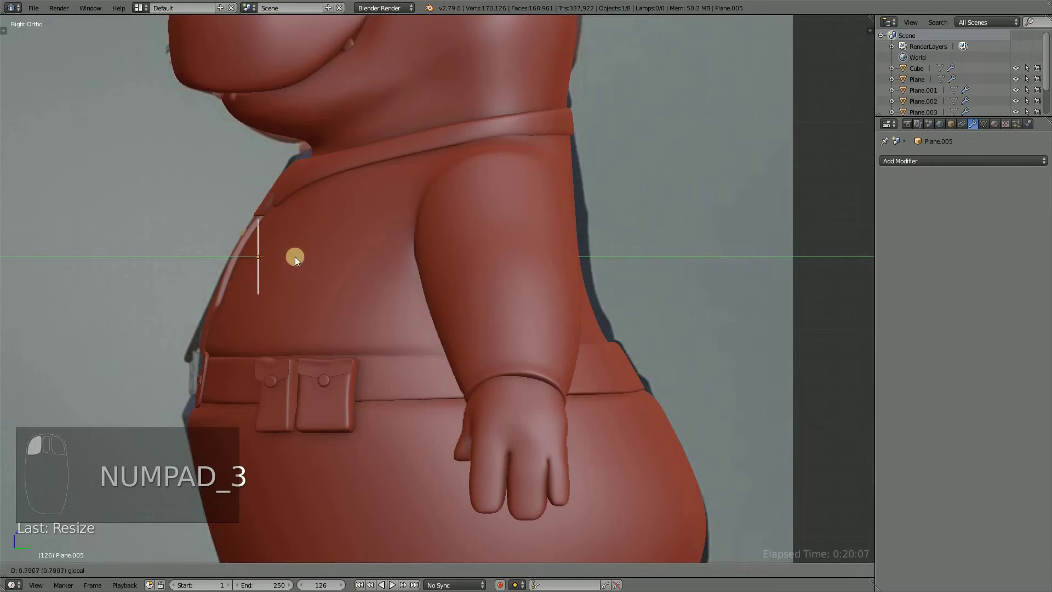
{"action": "left_click_drag", "start_coordinate": [263, 264], "coordinate": [411, 296]}
{"action": "left_click", "coordinate": [417, 291]}
{"action": "key", "text": "ctrl+s"}
{"action": "left_click_drag", "start_coordinate": [458, 300], "coordinate": [619, 288]}
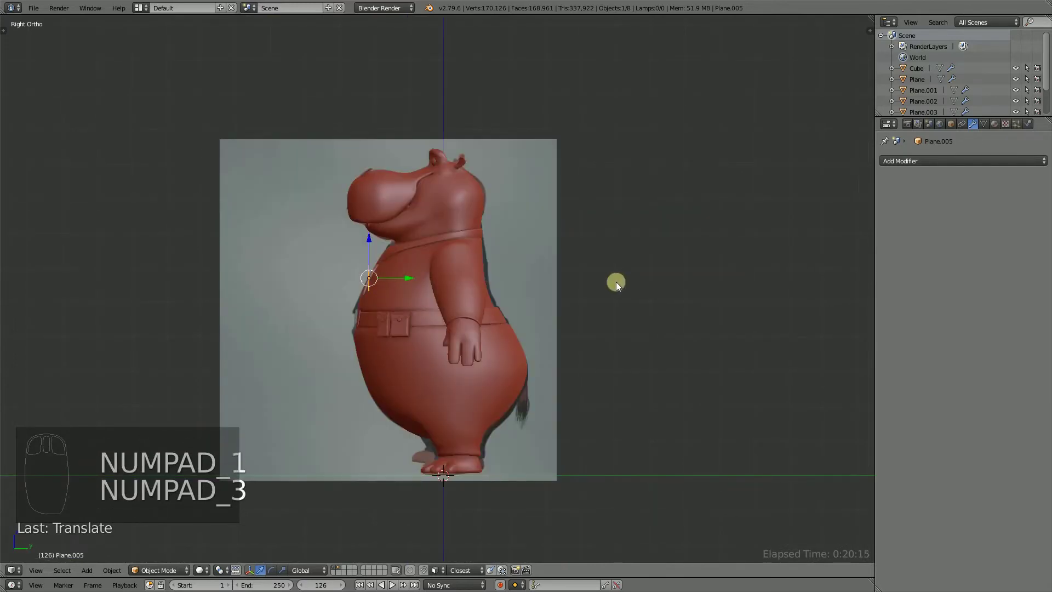
Check the chest plane against the reference image, then enter Edit Mode on it.
{"action": "key", "text": "n"}
{"action": "left_click_drag", "start_coordinate": [719, 129], "coordinate": [536, 300]}
{"action": "left_click_drag", "start_coordinate": [544, 298], "coordinate": [509, 209]}
{"action": "key", "text": "n"}
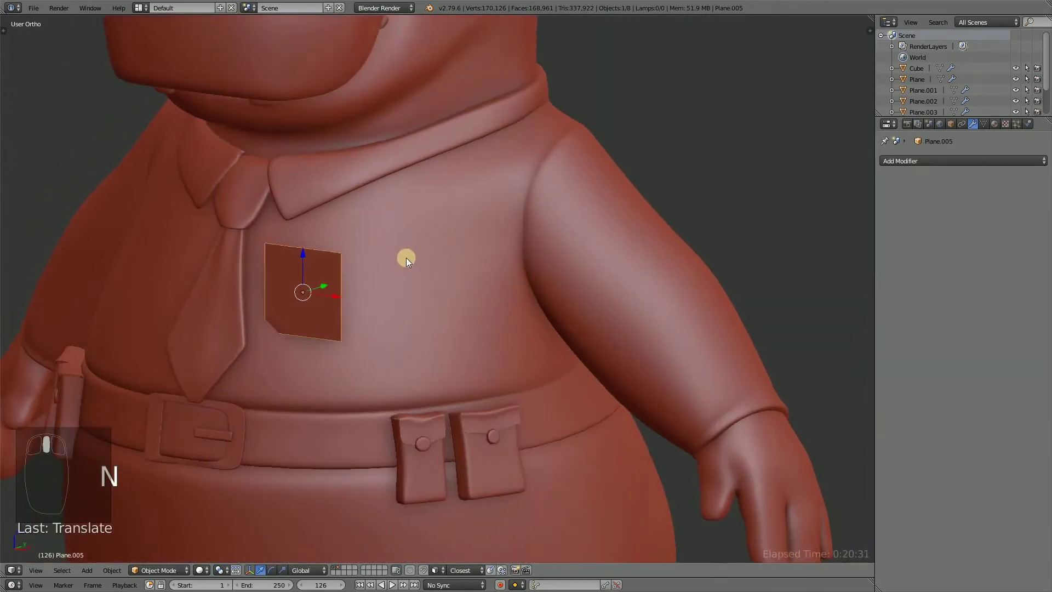
{"action": "key", "text": "Tab"}
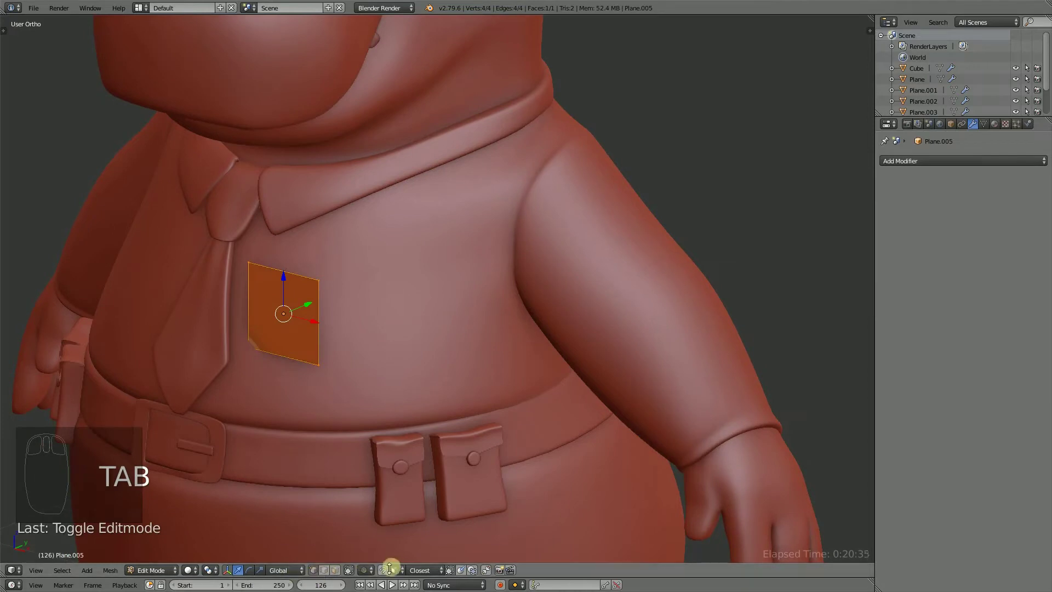
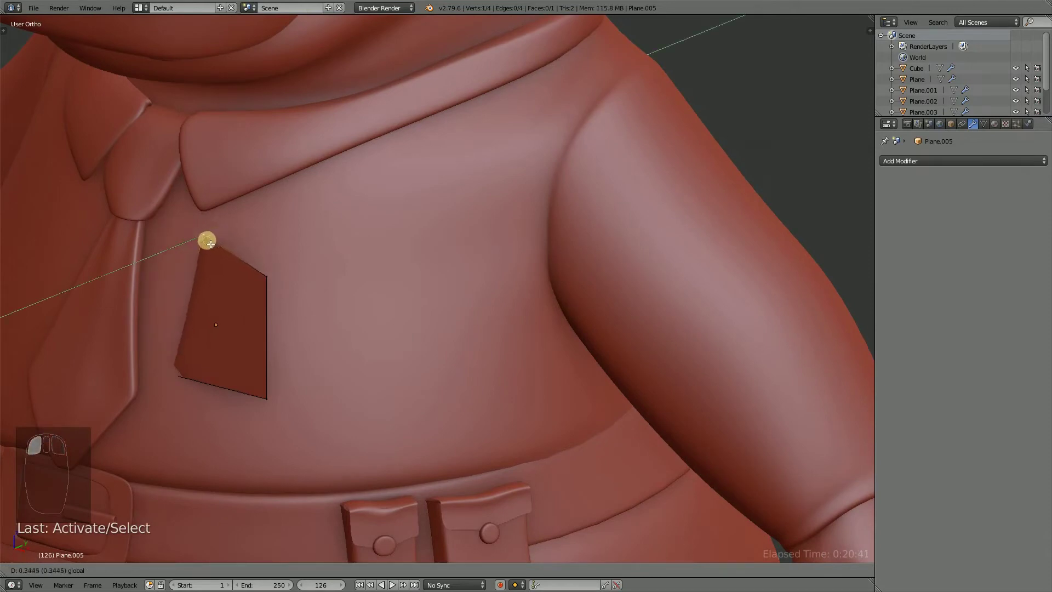
Move the plane's corners to start outlining the pocket shape.
{"action": "left_click_drag", "start_coordinate": [282, 280], "coordinate": [325, 259]}
{"action": "left_click", "coordinate": [296, 266]}
{"action": "left_click", "coordinate": [359, 251]}
{"action": "left_click", "coordinate": [365, 248]}
{"action": "left_click_drag", "start_coordinate": [298, 314], "coordinate": [222, 357]}
{"action": "left_click_drag", "start_coordinate": [171, 361], "coordinate": [222, 357]}
{"action": "left_click", "coordinate": [193, 357]}
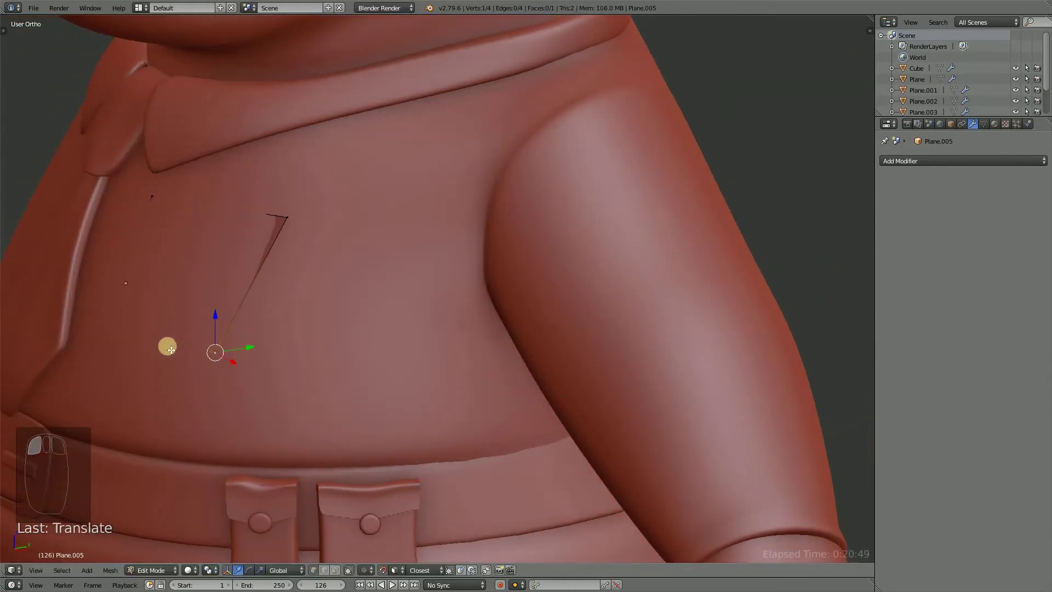
Reposition the remaining outline vertices from the front in wireframe to finish the pocket rectangle.
{"action": "key", "text": "z"}
{"action": "left_click_drag", "start_coordinate": [111, 330], "coordinate": [88, 328]}
{"action": "key", "text": "z"}
{"action": "left_click", "coordinate": [128, 326]}
{"action": "left_click_drag", "start_coordinate": [120, 330], "coordinate": [378, 216]}
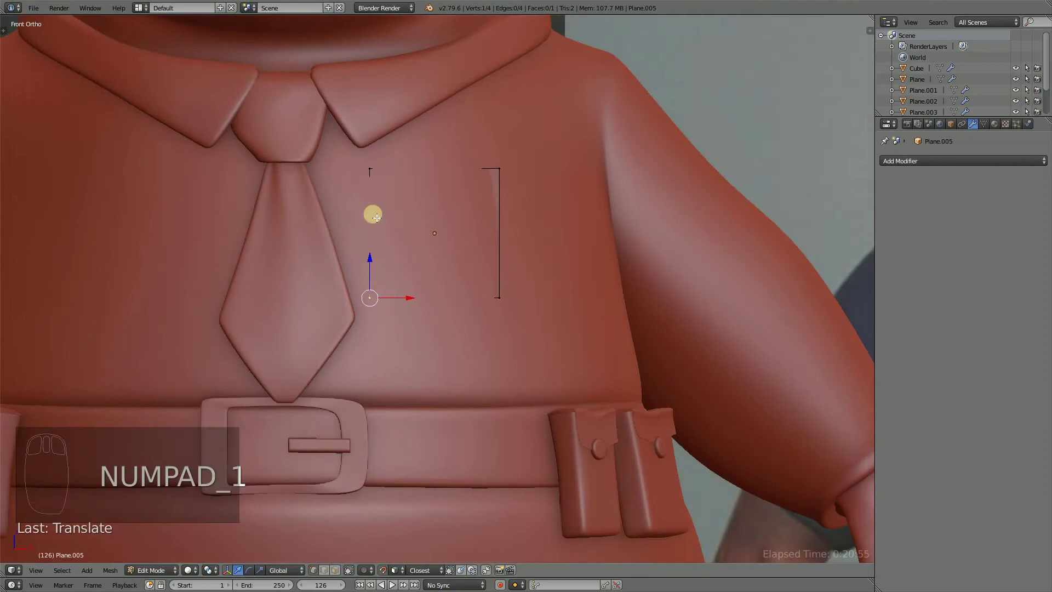
{"action": "key", "text": "z"}
{"action": "left_click_drag", "start_coordinate": [527, 195], "coordinate": [428, 579]}
{"action": "key", "text": "z"}
{"action": "left_click", "coordinate": [391, 575]}
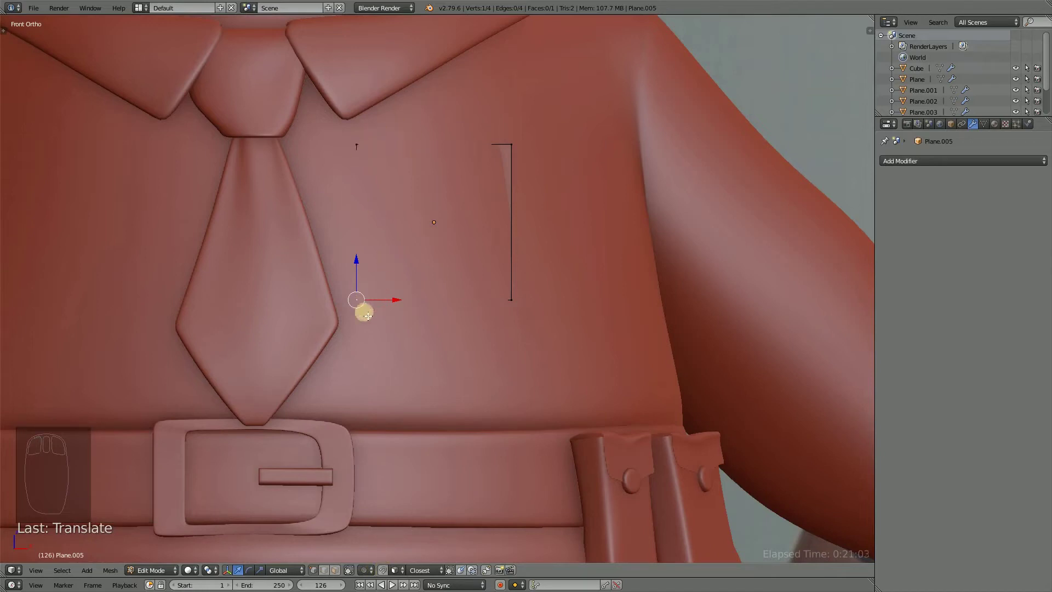
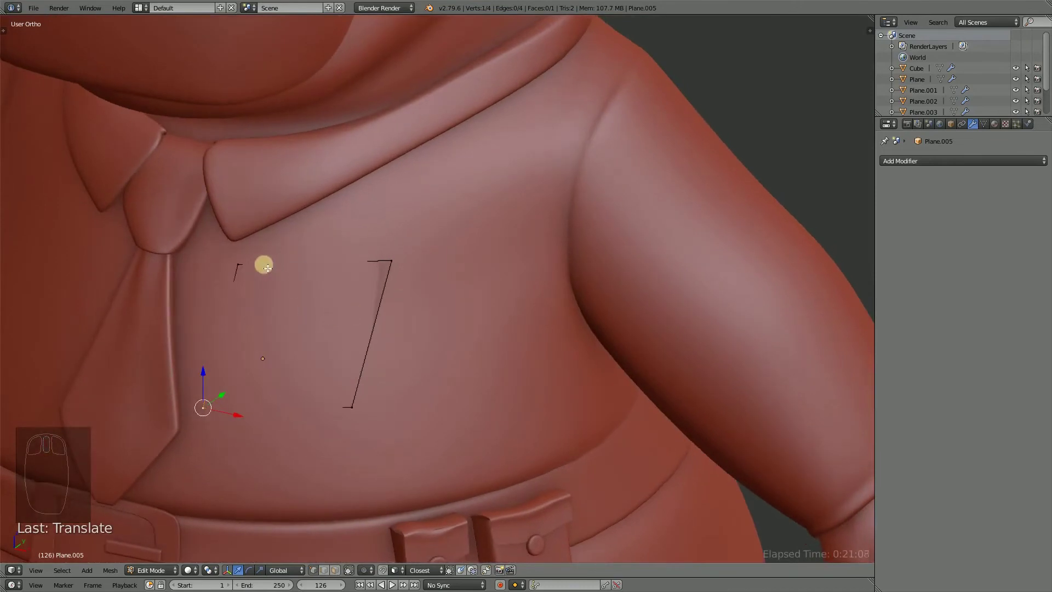
Extrude the pocket's top edge upward into a flap strip and scale it to width.
{"action": "left_click_drag", "start_coordinate": [246, 265], "coordinate": [432, 250]}
{"action": "key", "text": "e"}
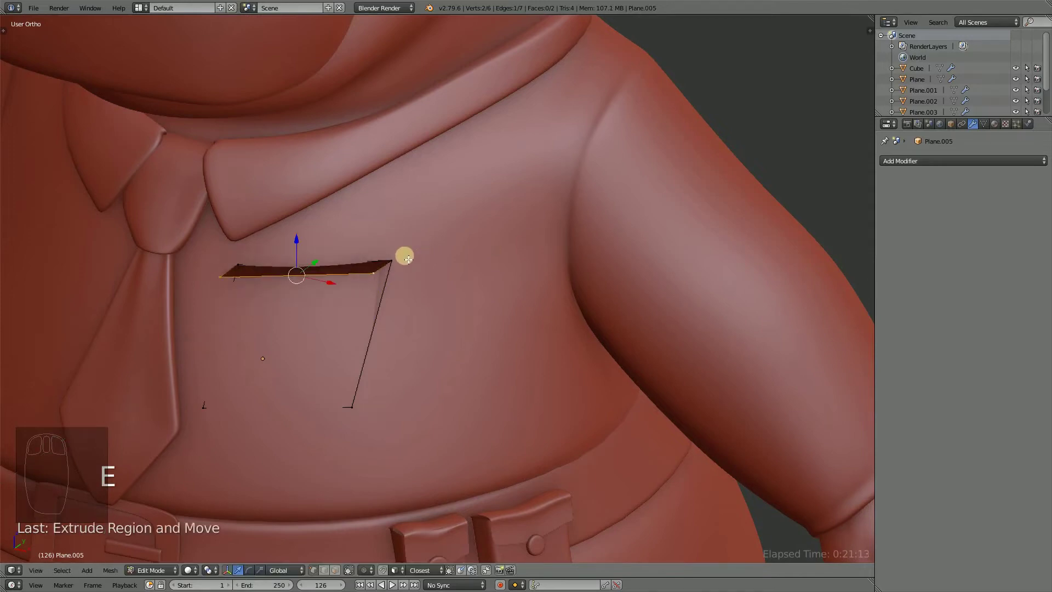
{"action": "left_click", "coordinate": [442, 143]}
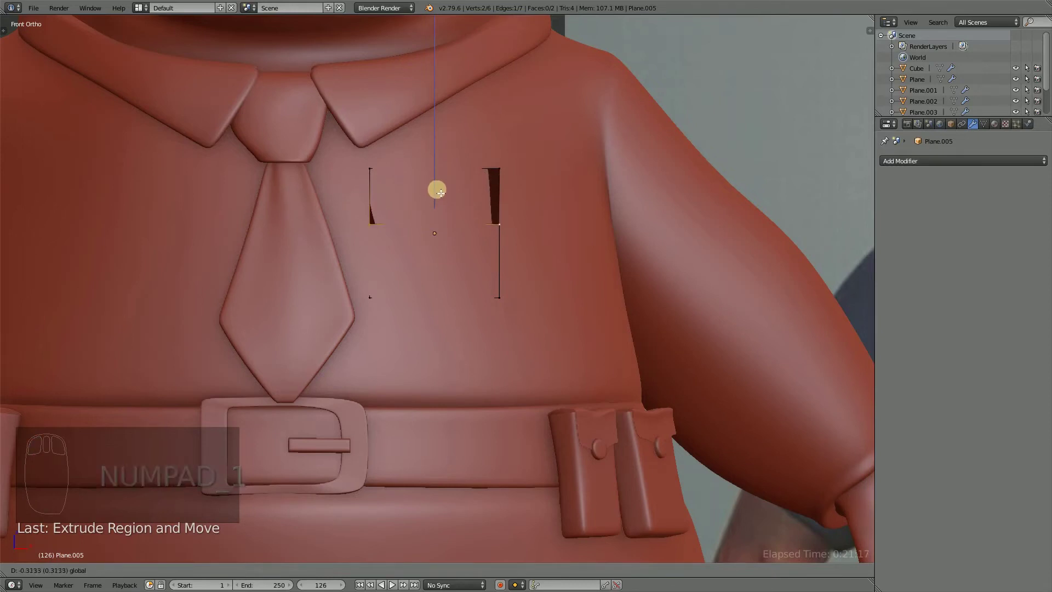
{"action": "left_click_drag", "start_coordinate": [474, 230], "coordinate": [491, 338]}
{"action": "left_click", "coordinate": [252, 252]}
{"action": "key", "text": "s"}
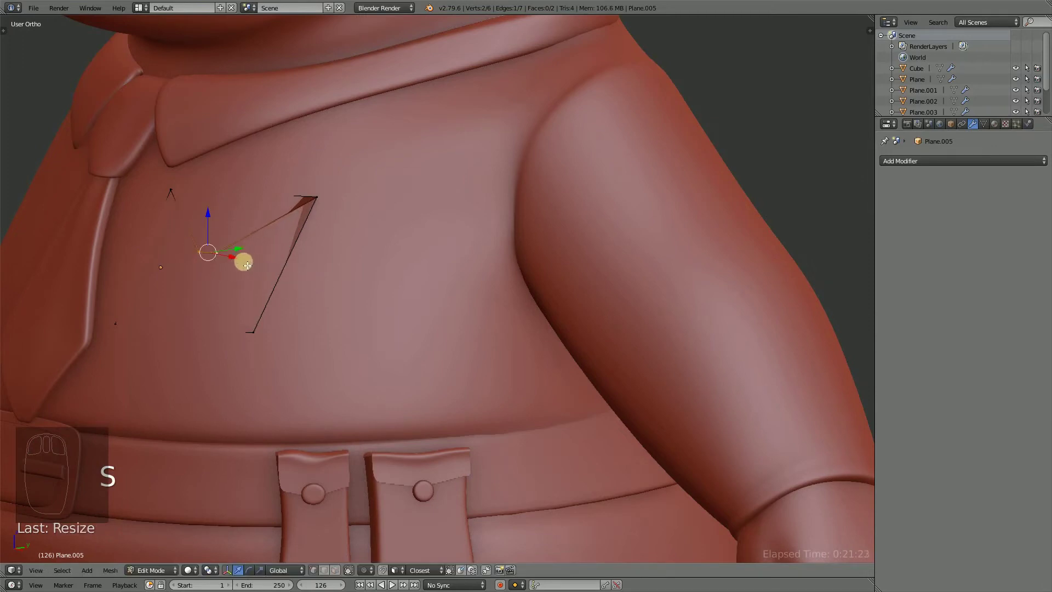
{"action": "left_click_drag", "start_coordinate": [241, 267], "coordinate": [214, 227]}
{"action": "left_click", "coordinate": [186, 240]}
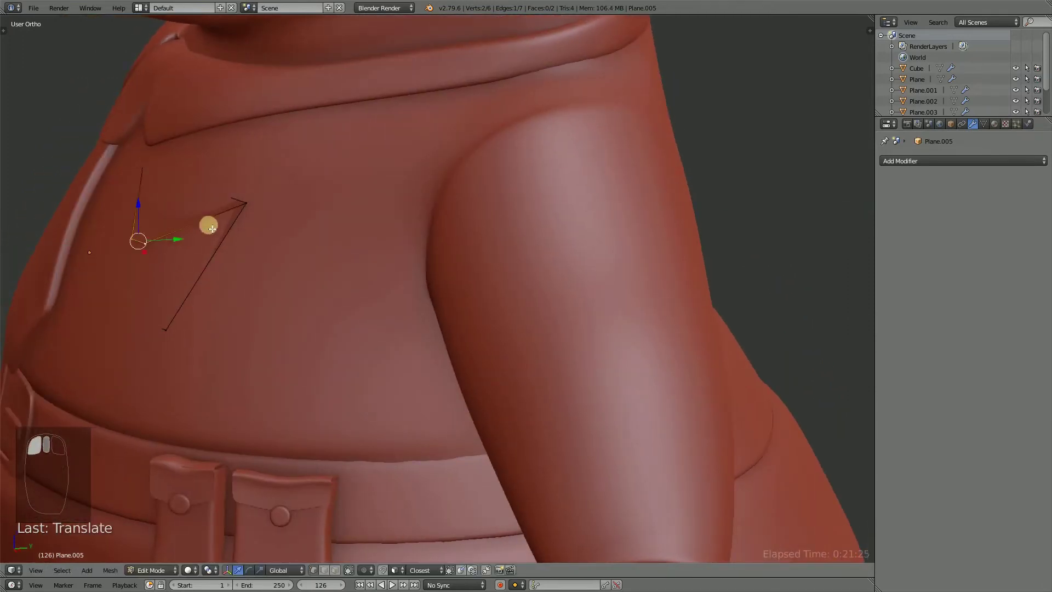
Add loop cuts across the flap to give it a centre vertex for the point.
{"action": "left_click_drag", "start_coordinate": [346, 203], "coordinate": [477, 242]}
{"action": "left_click", "coordinate": [479, 260]}
{"action": "left_click_drag", "start_coordinate": [438, 265], "coordinate": [250, 241]}
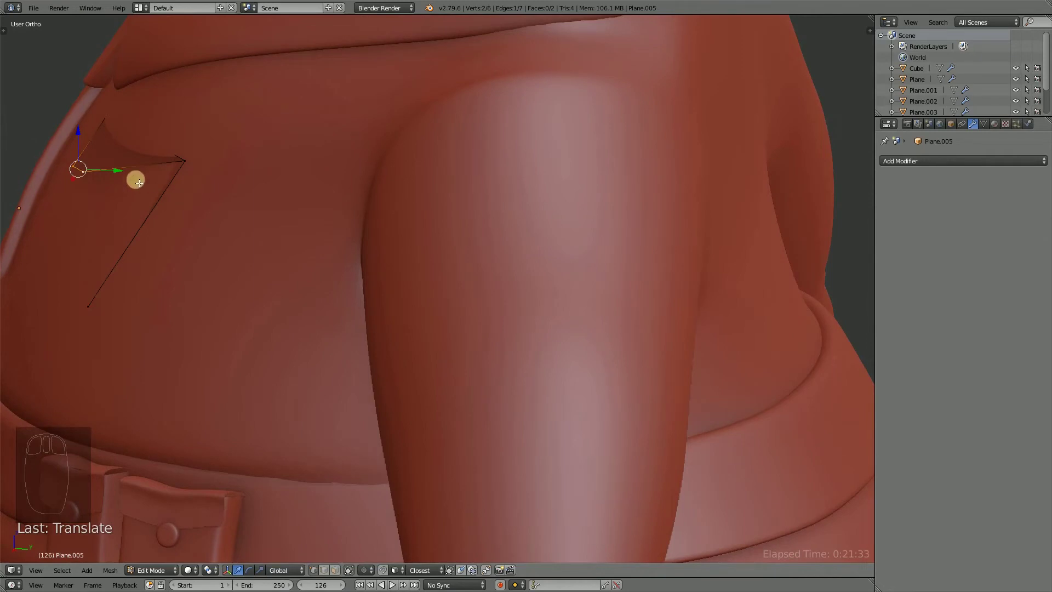
{"action": "key", "text": "ctrl+r"}
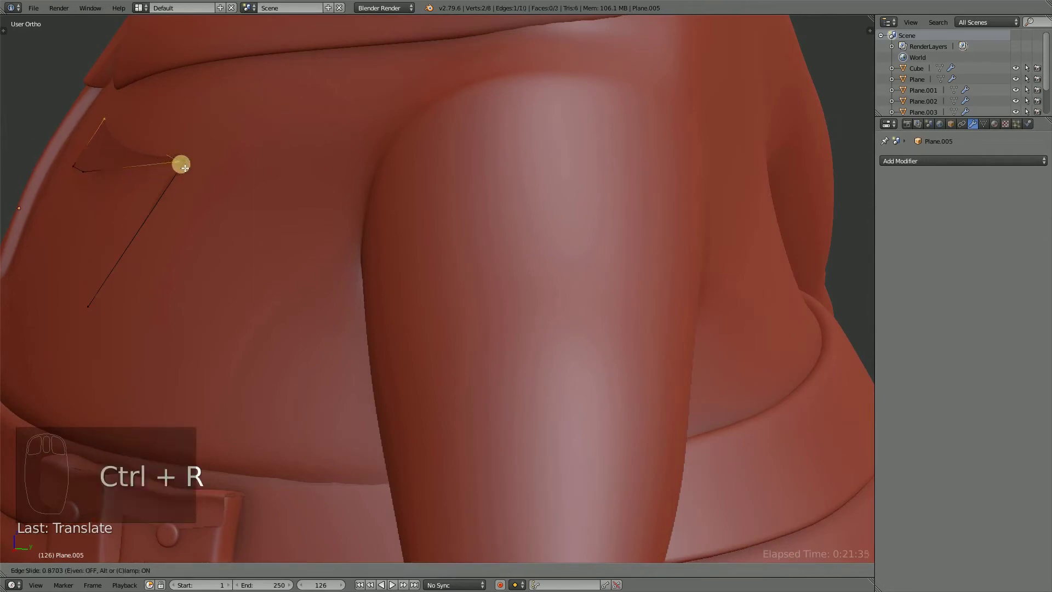
{"action": "left_click_drag", "start_coordinate": [146, 110], "coordinate": [257, 195]}
{"action": "left_click_drag", "start_coordinate": [174, 153], "coordinate": [324, 234]}
{"action": "key", "text": "ctrl+r"}
Pull the flap's centre and edges down to form the pointed V tip folded over the pocket.
{"action": "left_click_drag", "start_coordinate": [366, 242], "coordinate": [153, 257]}
{"action": "left_click_drag", "start_coordinate": [152, 256], "coordinate": [293, 249]}
{"action": "left_click_drag", "start_coordinate": [187, 258], "coordinate": [321, 234]}
{"action": "left_click_drag", "start_coordinate": [293, 247], "coordinate": [274, 237]}
{"action": "left_click_drag", "start_coordinate": [313, 251], "coordinate": [260, 241]}
{"action": "left_click", "coordinate": [274, 237]}
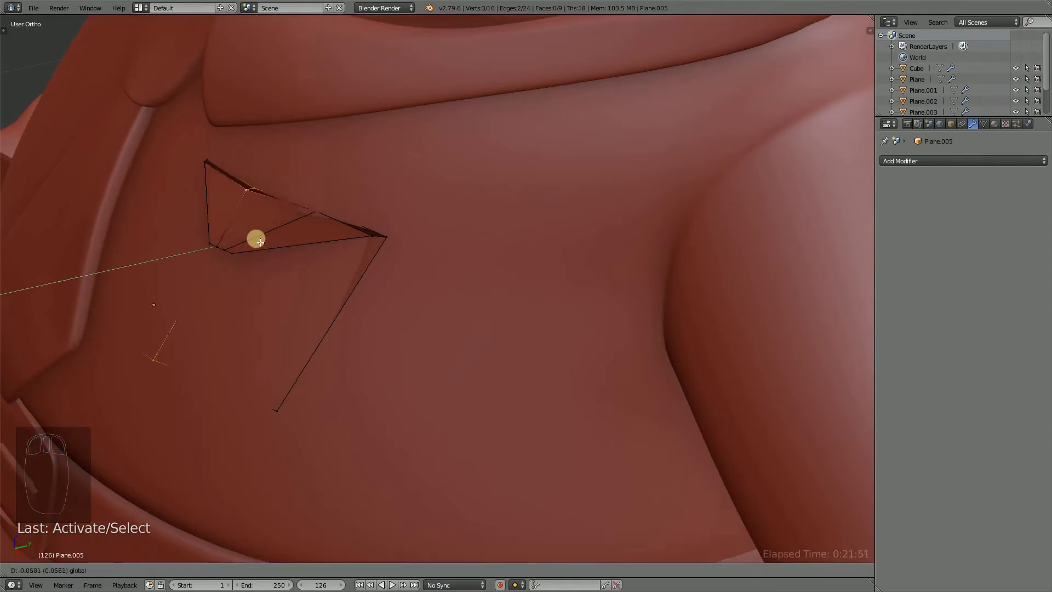
{"action": "left_click_drag", "start_coordinate": [303, 225], "coordinate": [318, 267]}
{"action": "left_click", "coordinate": [330, 262]}
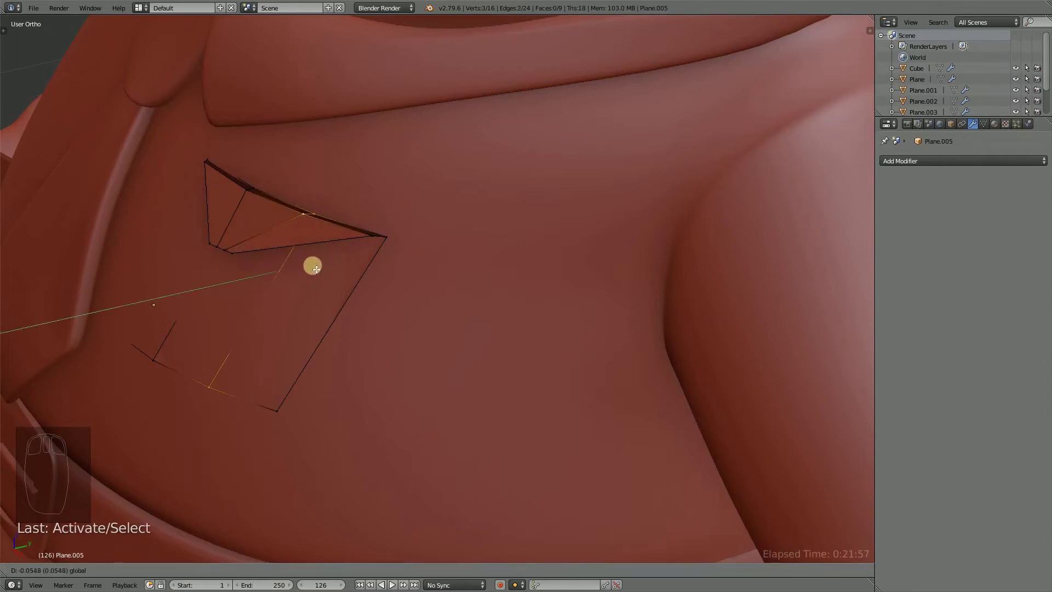
{"action": "left_click_drag", "start_coordinate": [328, 265], "coordinate": [450, 251]}
Save, recalculate the normals on all faces and leave Edit Mode to see the finished pocket.
{"action": "key", "text": "ctrl+s"}
{"action": "key", "text": "a"}
{"action": "key", "text": "ctrl+n"}
{"action": "key", "text": "a"}
{"action": "left_click_drag", "start_coordinate": [378, 211], "coordinate": [939, 160]}
{"action": "key", "text": "Tab"}
Add a Solidify modifier (Thickness 0.074, Offset -1) and a Subdivision Surface modifier to the pocket.
{"action": "left_click", "coordinate": [920, 165]}
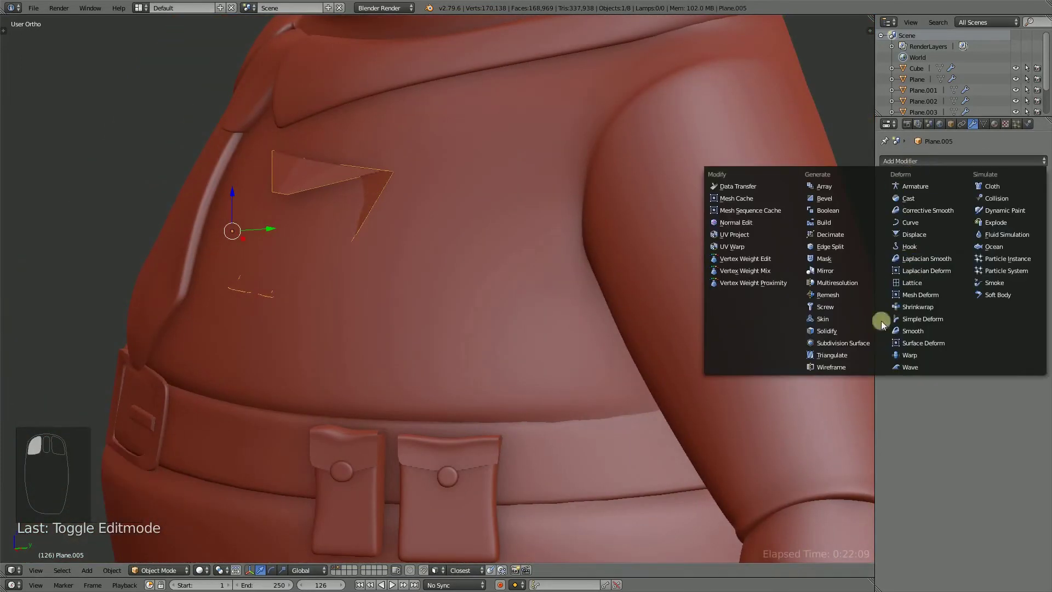
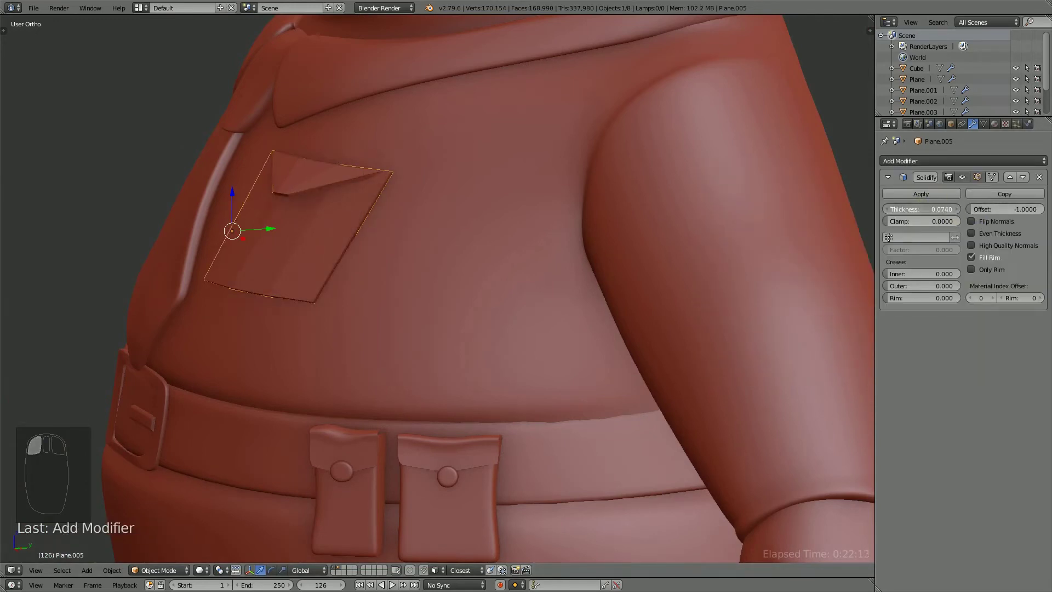
{"action": "left_click_drag", "start_coordinate": [891, 178], "coordinate": [856, 348]}
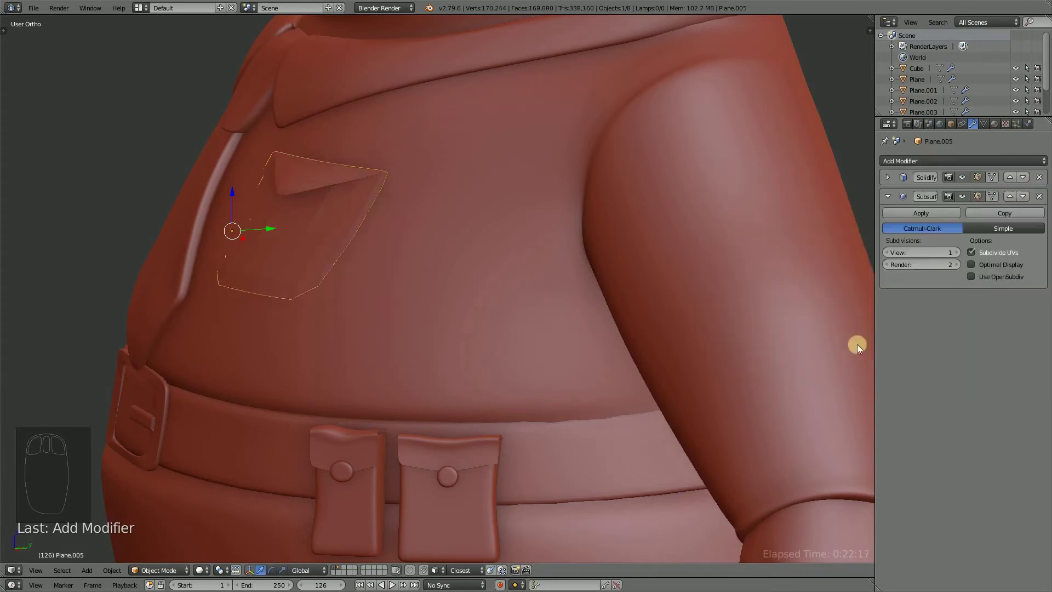
{"action": "left_click_drag", "start_coordinate": [540, 247], "coordinate": [620, 236]}
{"action": "key", "text": "ctrl+s"}
Back in Edit Mode, select the flap edge and start a loop cut along it.
{"action": "left_click_drag", "start_coordinate": [609, 265], "coordinate": [46, 128]}
{"action": "key", "text": "t"}
{"action": "left_click", "coordinate": [46, 128]}
{"action": "key", "text": "t"}
{"action": "left_click_drag", "start_coordinate": [520, 247], "coordinate": [408, 344]}
{"action": "key", "text": "Tab"}
{"action": "key", "text": "ctrl+r"}
{"action": "left_click_drag", "start_coordinate": [378, 298], "coordinate": [451, 364]}
{"action": "left_click_drag", "start_coordinate": [434, 375], "coordinate": [427, 372]}
{"action": "left_click_drag", "start_coordinate": [459, 346], "coordinate": [436, 372]}
From side view, add two supporting edge loops near the flap's top border.
{"action": "left_click", "coordinate": [414, 369]}
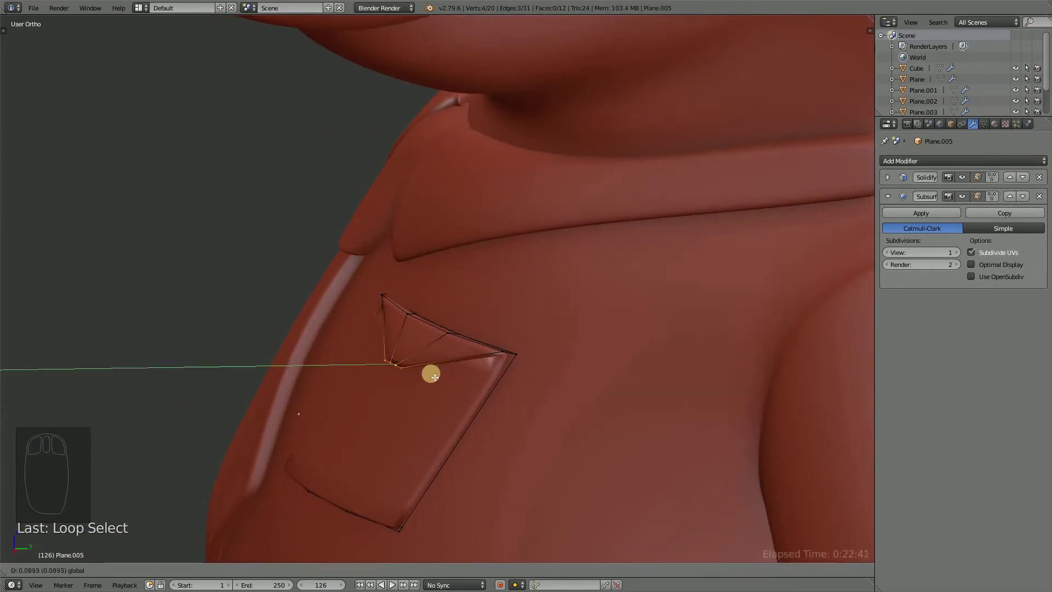
{"action": "left_click_drag", "start_coordinate": [459, 343], "coordinate": [542, 259]}
{"action": "left_click_drag", "start_coordinate": [542, 259], "coordinate": [554, 269]}
{"action": "key", "text": "g"}
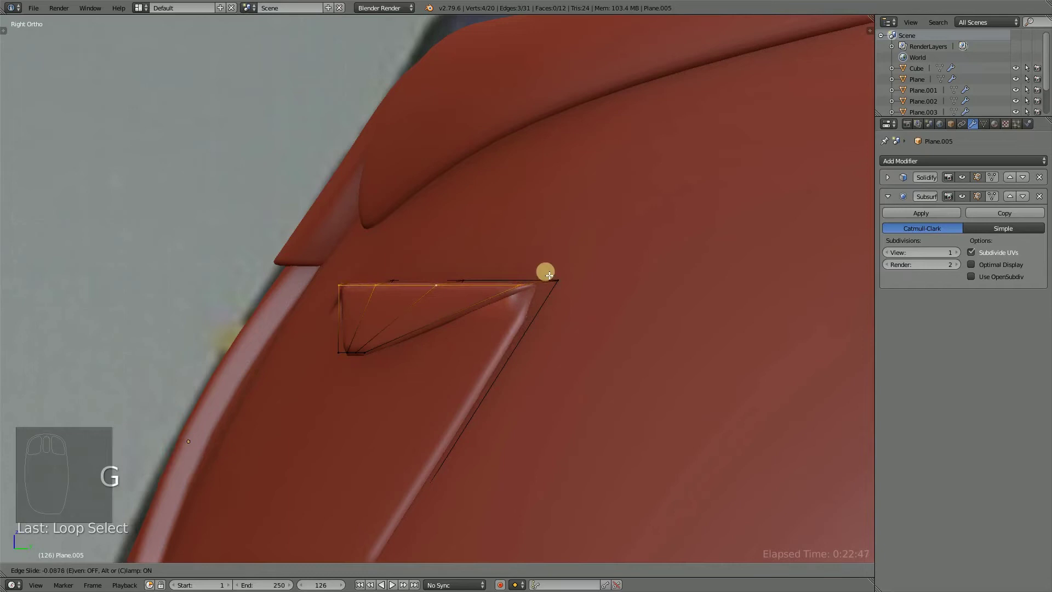
{"action": "left_click_drag", "start_coordinate": [519, 301], "coordinate": [397, 347]}
{"action": "left_click", "coordinate": [394, 346]}
{"action": "left_click_drag", "start_coordinate": [428, 349], "coordinate": [457, 367]}
{"action": "key", "text": "ctrl+r"}
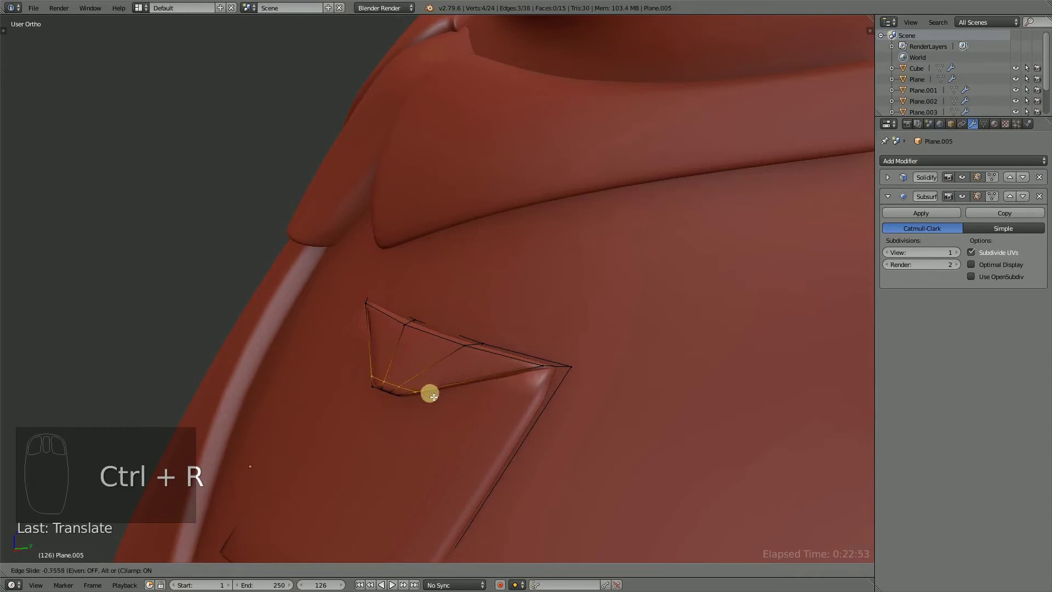
{"action": "key", "text": "ctrl+r"}
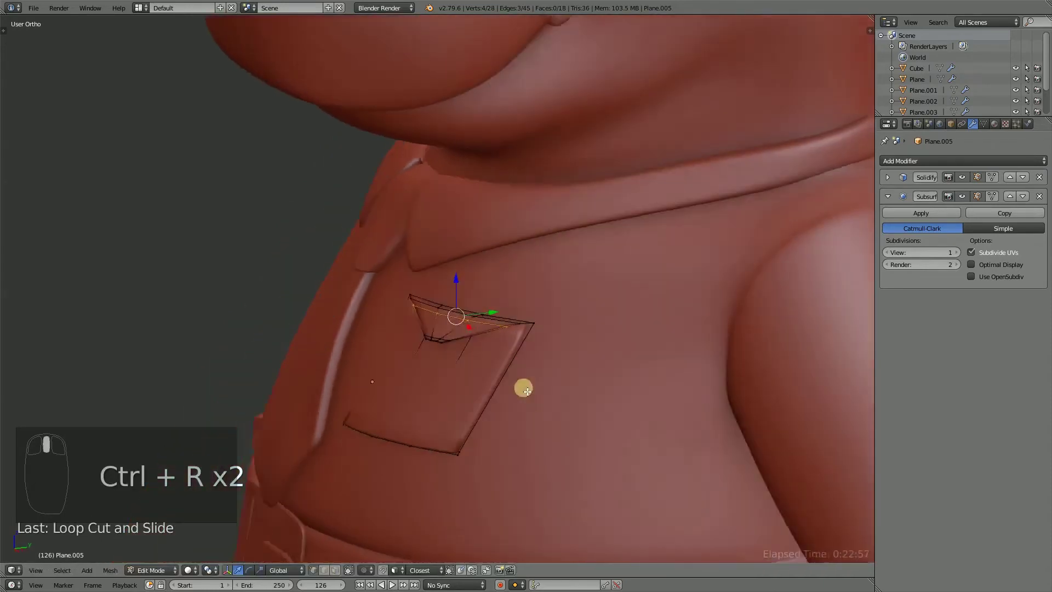
From the front, add further loop cuts around the pocket borders to keep them crisp.
{"action": "left_click_drag", "start_coordinate": [578, 384], "coordinate": [537, 507]}
{"action": "key", "text": "r"}
{"action": "key", "text": "r"}
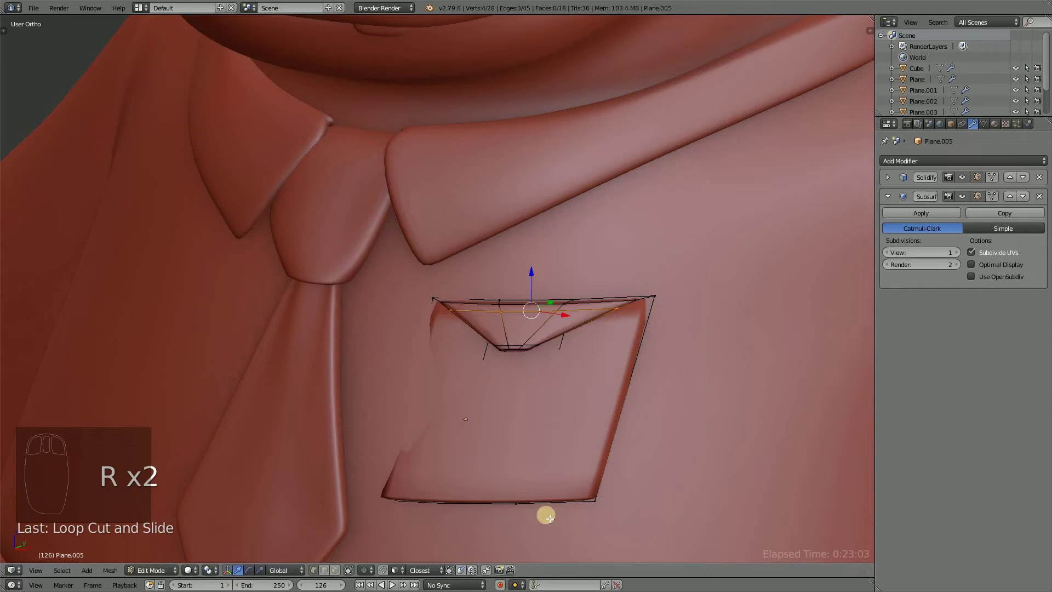
{"action": "key", "text": "r"}
{"action": "key", "text": "a"}
{"action": "key", "text": "ctrl+s"}
{"action": "key", "text": "ctrl+r"}
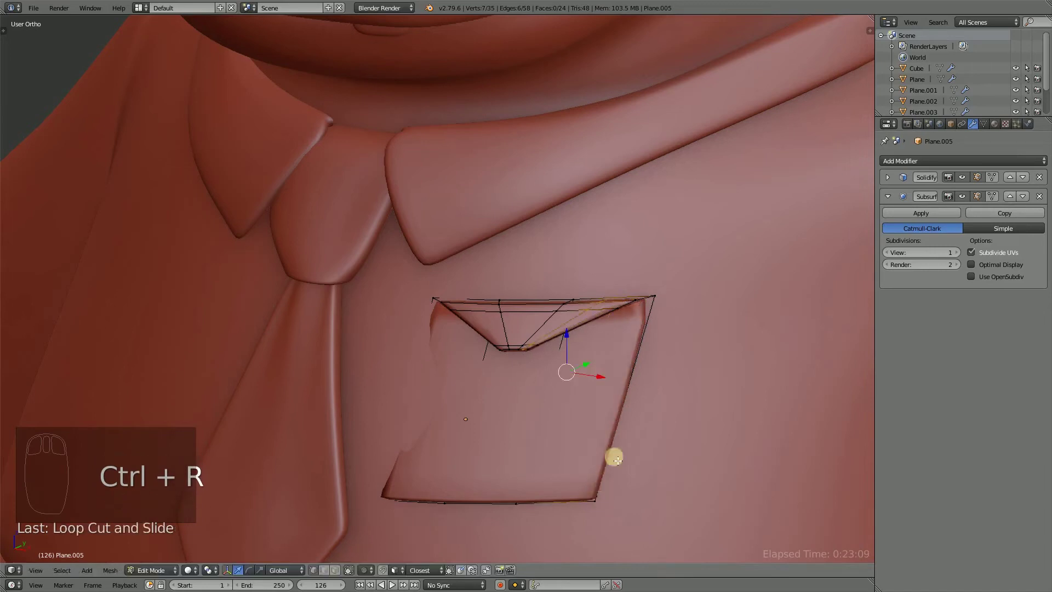
{"action": "key", "text": "x"}
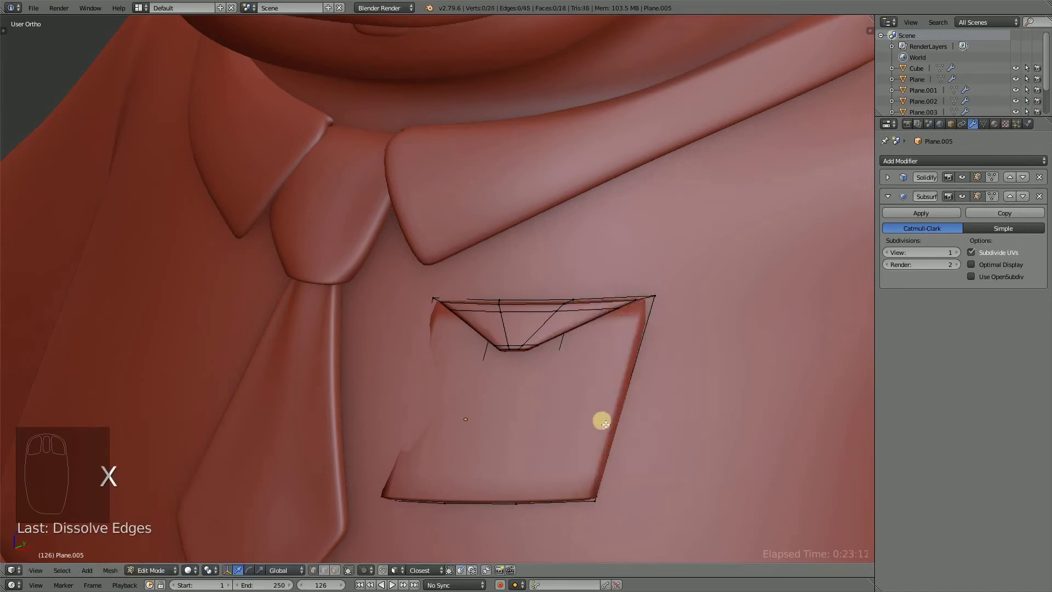
{"action": "key", "text": "ctrl+r"}
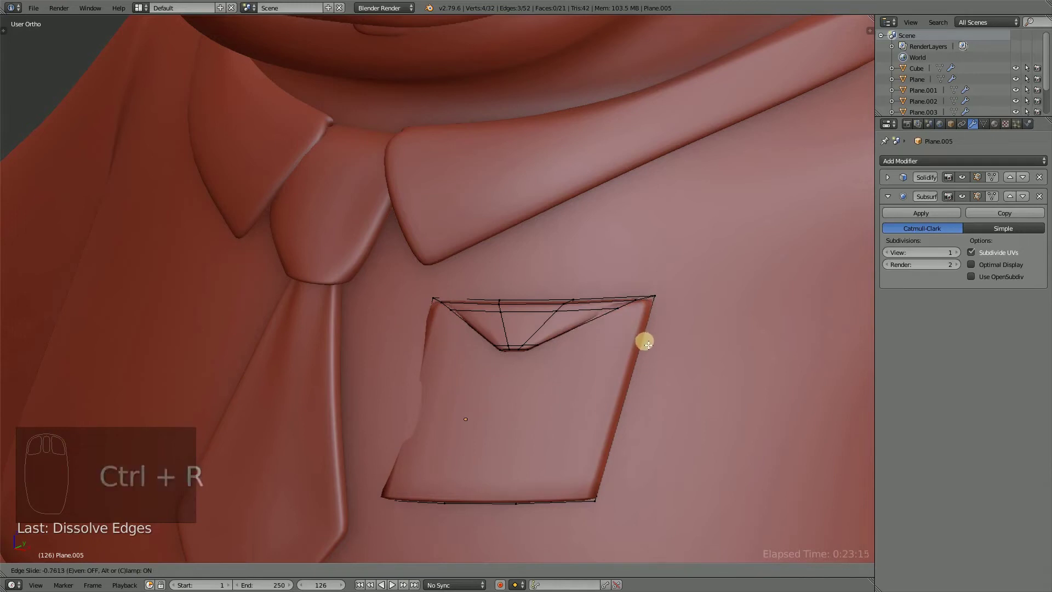
Pull the flap's corner points in so the flap hugs the shirt at an angle.
{"action": "left_click_drag", "start_coordinate": [584, 362], "coordinate": [466, 392]}
{"action": "left_click_drag", "start_coordinate": [420, 385], "coordinate": [456, 391]}
{"action": "left_click", "coordinate": [466, 392]}
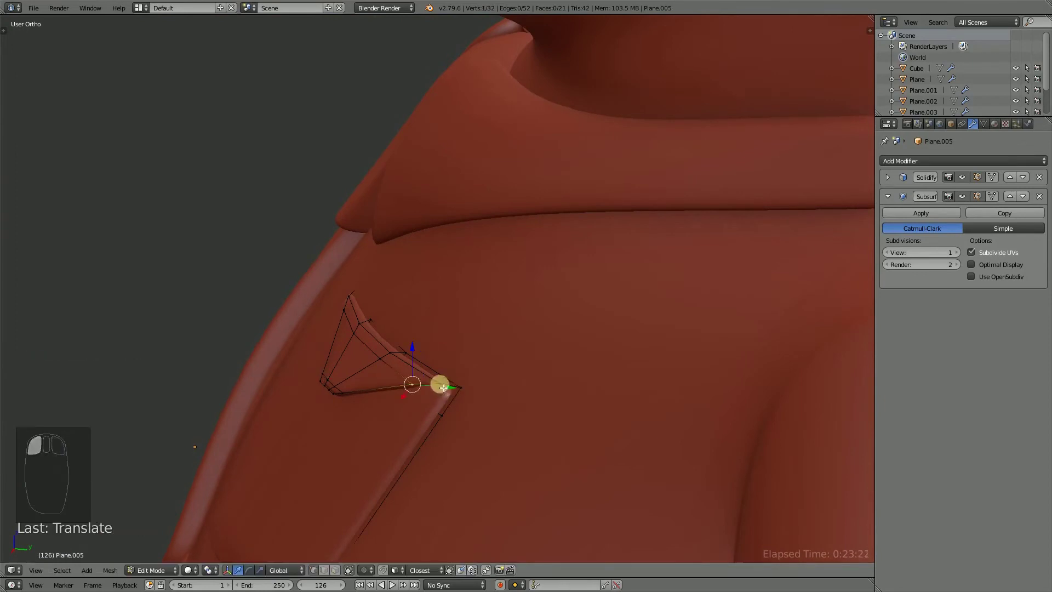
{"action": "left_click_drag", "start_coordinate": [443, 385], "coordinate": [472, 388]}
{"action": "left_click", "coordinate": [481, 391]}
{"action": "left_click", "coordinate": [436, 355]}
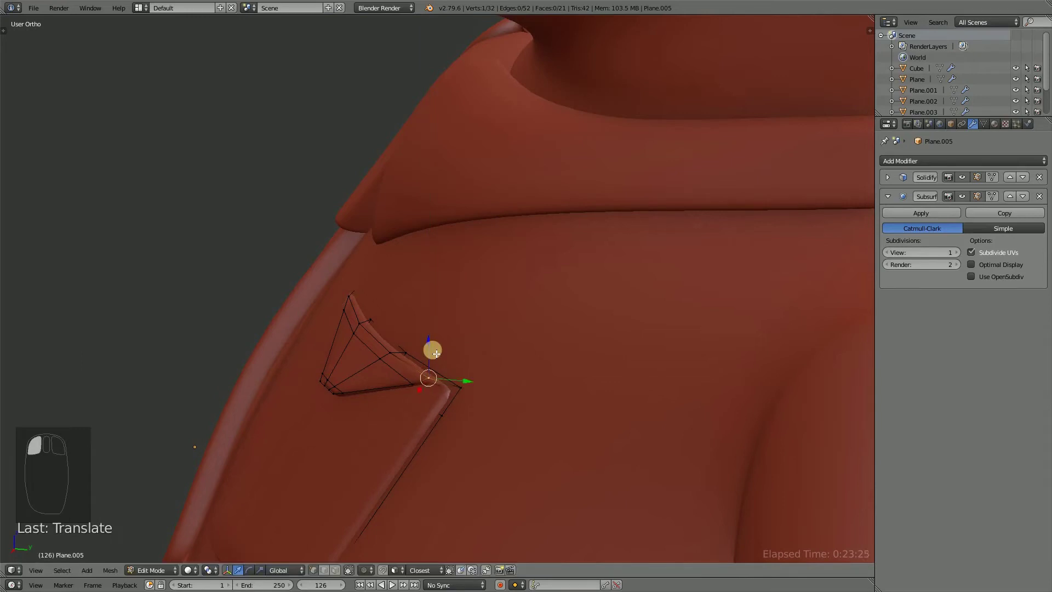
{"action": "left_click_drag", "start_coordinate": [424, 371], "coordinate": [438, 337]}
{"action": "left_click_drag", "start_coordinate": [448, 340], "coordinate": [438, 338]}
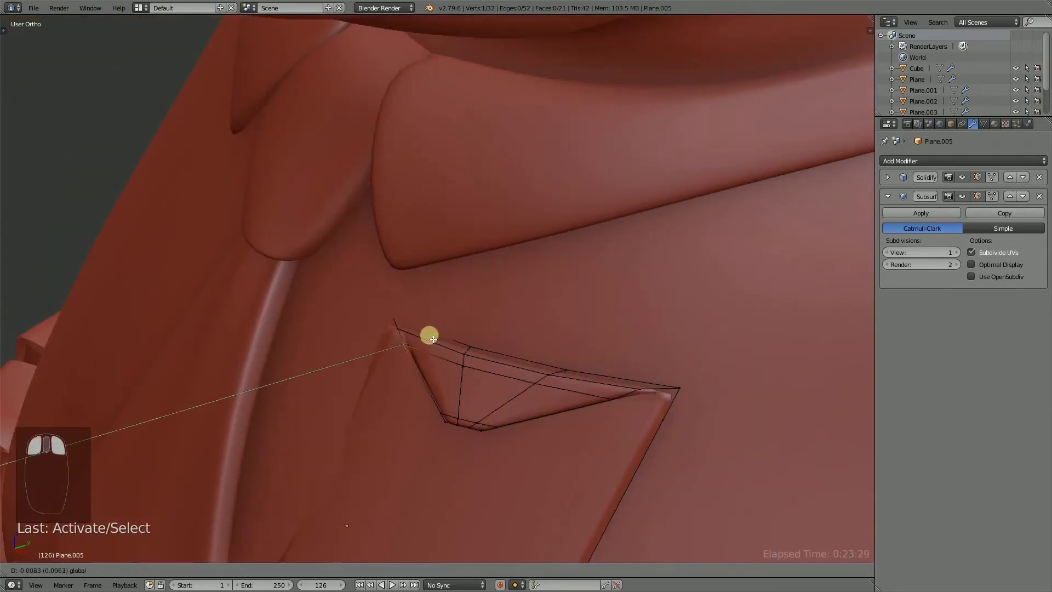
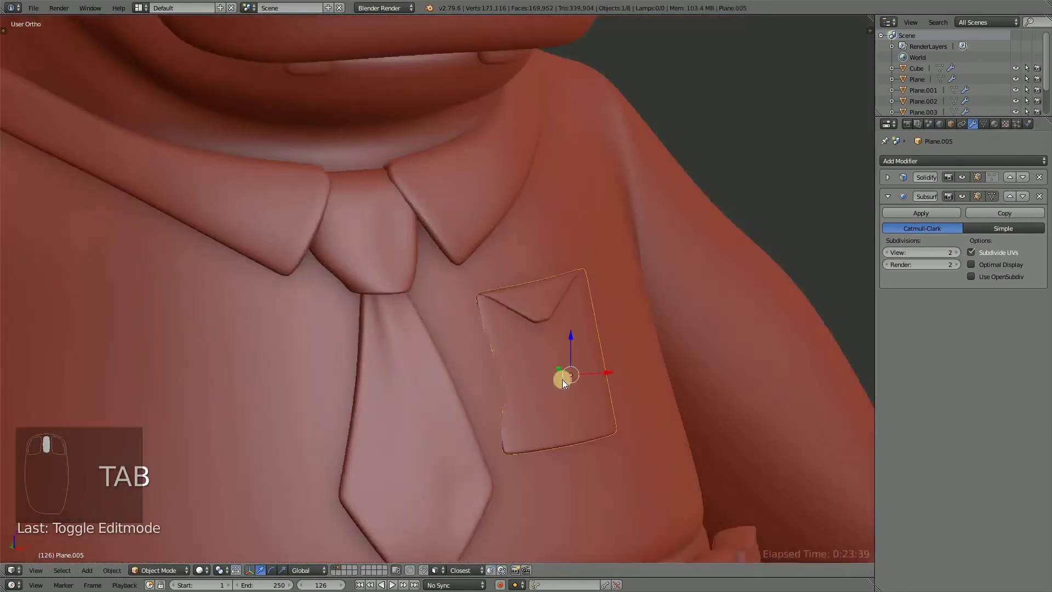
Add edge loops across the pocket body and select vertices along its side.
{"action": "key", "text": "Tab"}
{"action": "key", "text": "ctrl+r"}
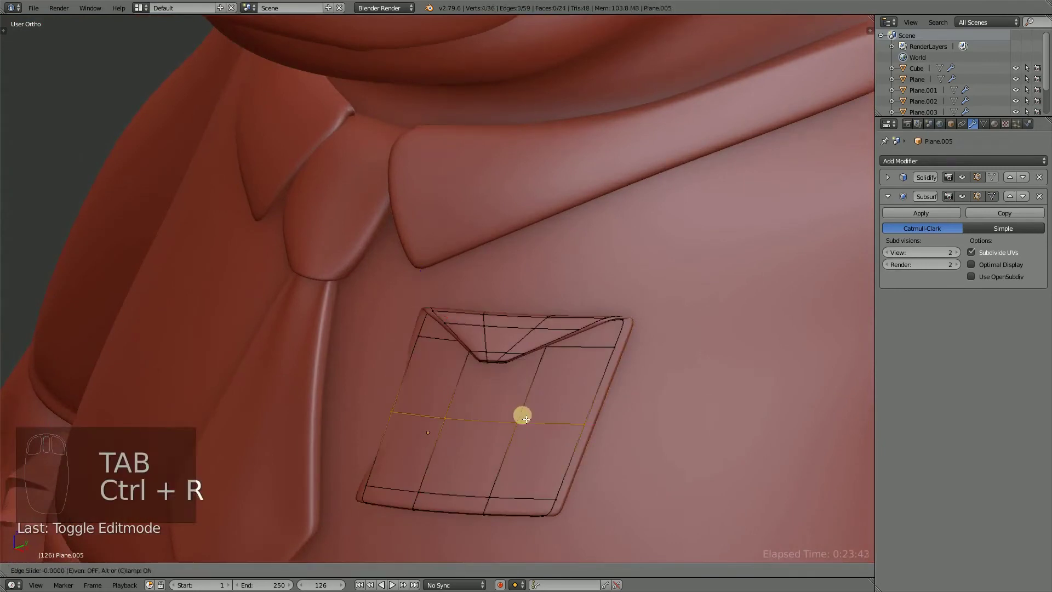
{"action": "left_click_drag", "start_coordinate": [457, 425], "coordinate": [379, 425]}
{"action": "left_click_drag", "start_coordinate": [352, 429], "coordinate": [413, 450]}
{"action": "left_click", "coordinate": [384, 424]}
{"action": "right_click", "coordinate": [413, 452]}
{"action": "right_click", "coordinate": [435, 445]}
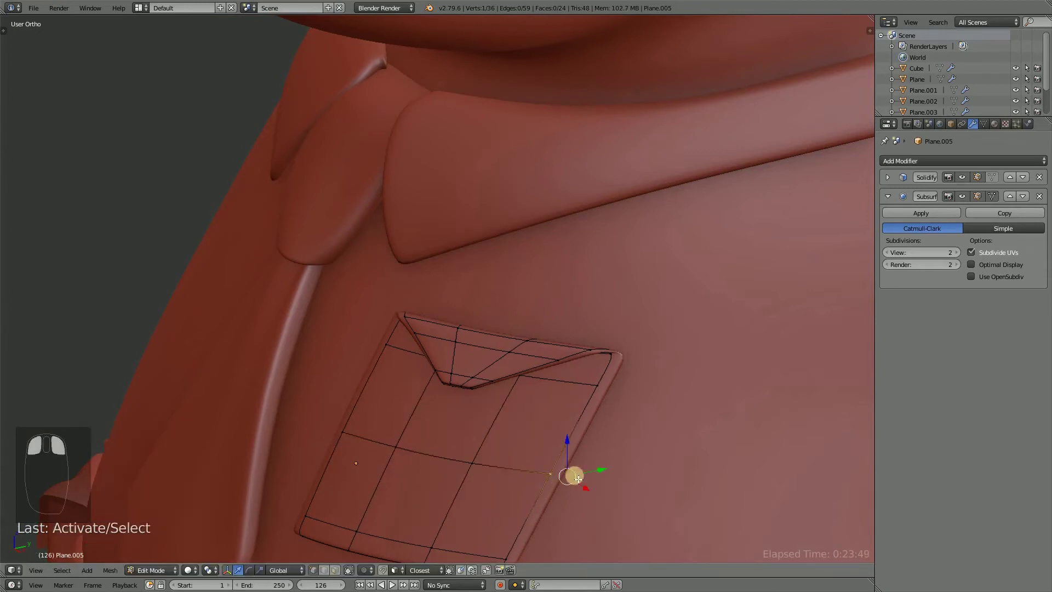
{"action": "right_click", "coordinate": [500, 398]}
Move the flap's pointed tip so it dips at the centre, then leave Edit Mode.
{"action": "left_click", "coordinate": [509, 386]}
{"action": "left_click_drag", "start_coordinate": [509, 385], "coordinate": [543, 386]}
{"action": "left_click_drag", "start_coordinate": [499, 387], "coordinate": [757, 387]}
{"action": "key", "text": "s"}
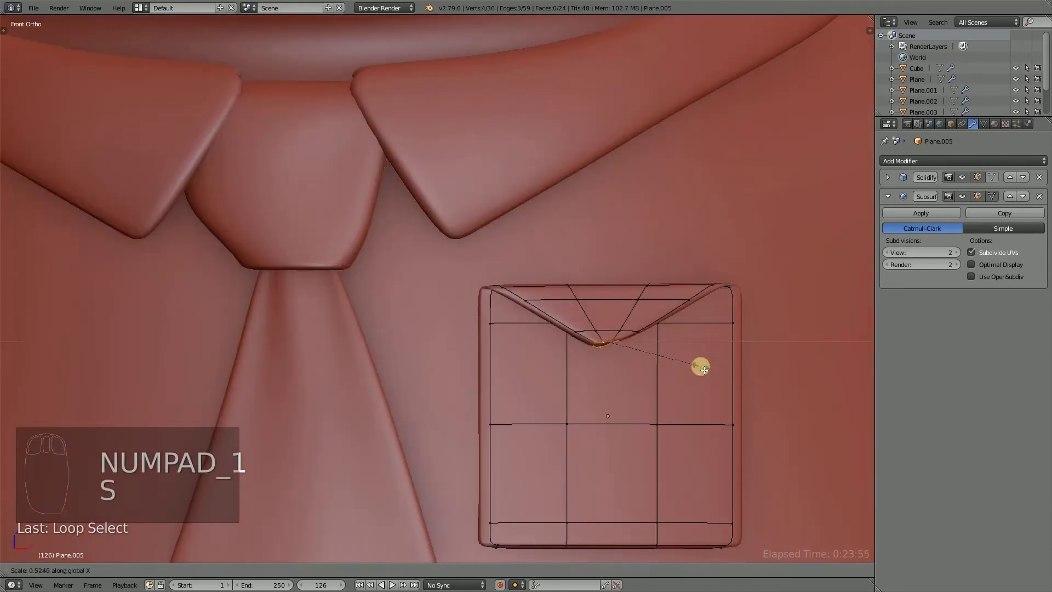
{"action": "key", "text": "s"}
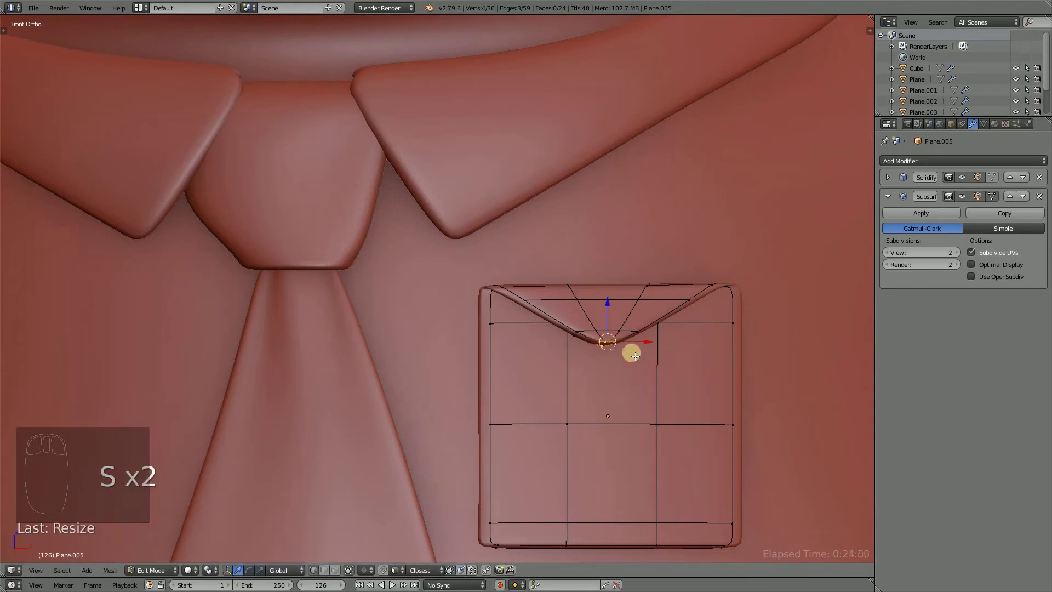
{"action": "left_click", "coordinate": [607, 306]}
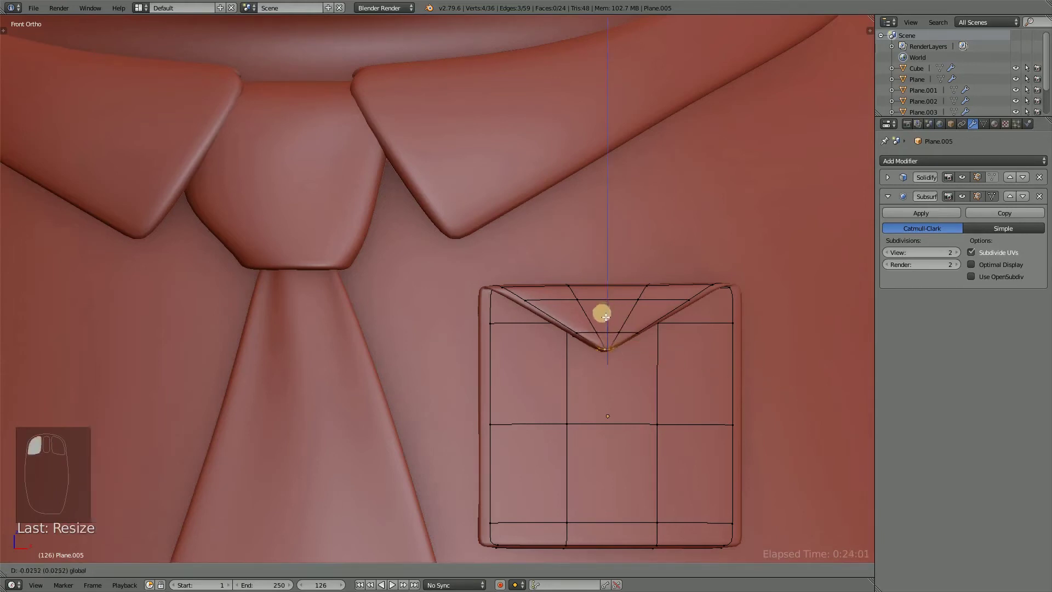
{"action": "middle_click", "coordinate": [616, 335]}
{"action": "left_click_drag", "start_coordinate": [583, 345], "coordinate": [654, 375]}
{"action": "key", "text": "Tab"}
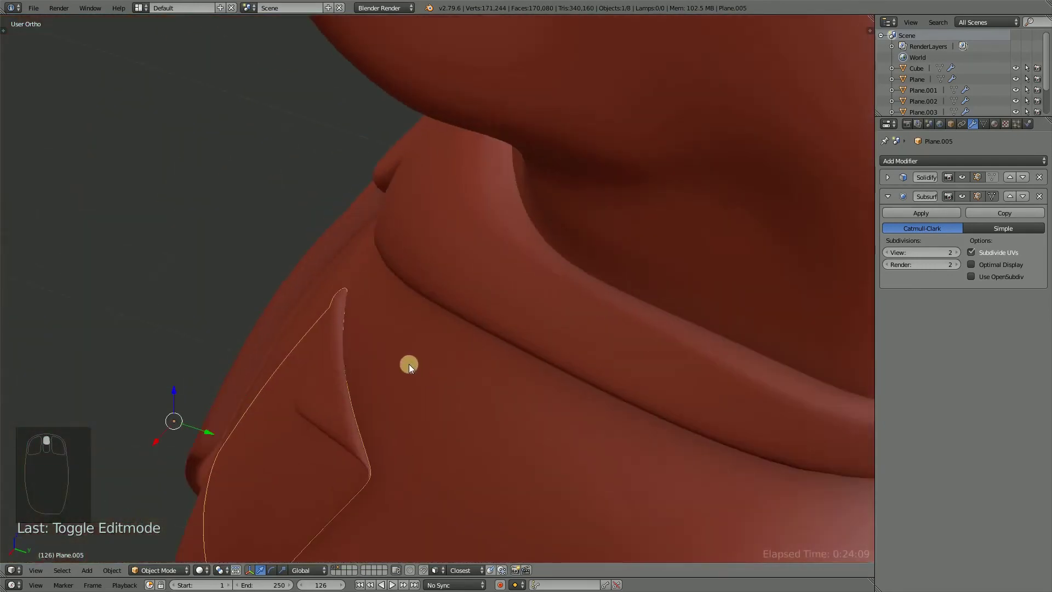
Tweak pocket edge vertices in side view and place the pocket onto the chest beside the tie.
{"action": "key", "text": "Tab"}
{"action": "left_click_drag", "start_coordinate": [343, 358], "coordinate": [347, 351]}
{"action": "left_click_drag", "start_coordinate": [313, 348], "coordinate": [343, 350]}
{"action": "left_click", "coordinate": [347, 351]}
{"action": "left_click", "coordinate": [346, 350]}
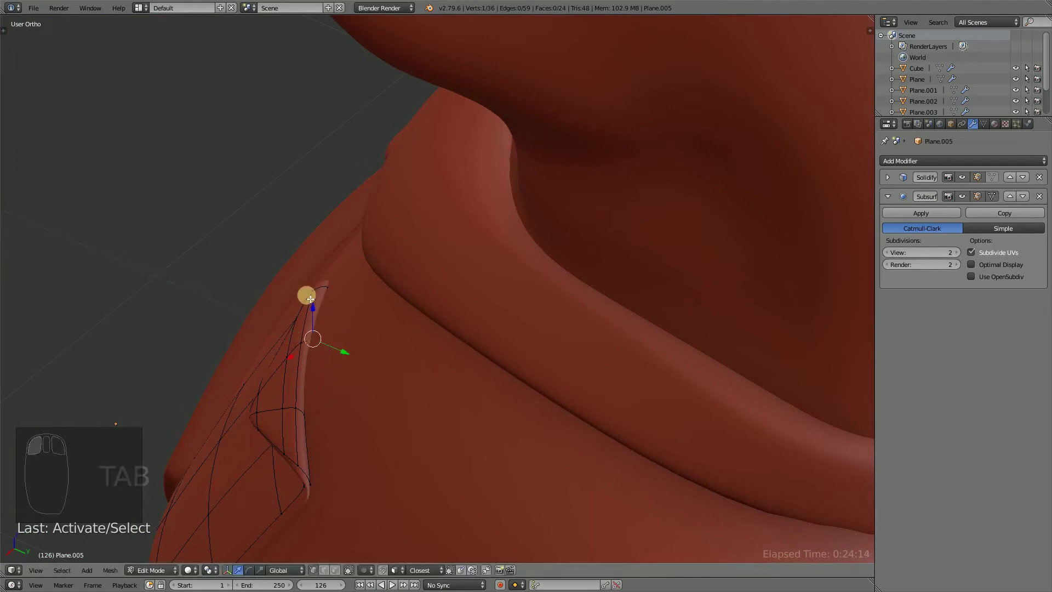
{"action": "left_click_drag", "start_coordinate": [317, 295], "coordinate": [351, 288]}
{"action": "left_click_drag", "start_coordinate": [315, 250], "coordinate": [305, 413]}
{"action": "right_click", "coordinate": [305, 413]}
{"action": "left_click", "coordinate": [332, 424]}
{"action": "left_click_drag", "start_coordinate": [353, 432], "coordinate": [635, 349]}
{"action": "key", "text": "Tab"}
{"action": "key", "text": "ctrl+s"}
In Front Ortho, raise the pocket's bottom edge to shorten it and finish editing.
{"action": "left_click_drag", "start_coordinate": [592, 362], "coordinate": [478, 355]}
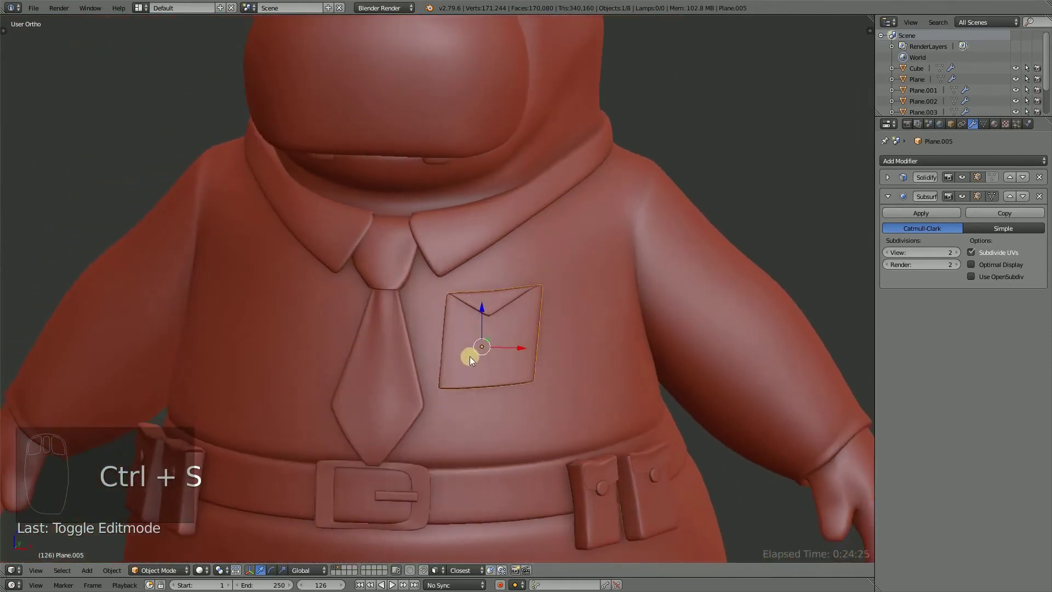
{"action": "left_click_drag", "start_coordinate": [492, 386], "coordinate": [517, 435]}
{"action": "key", "text": "Tab"}
{"action": "left_click_drag", "start_coordinate": [517, 435], "coordinate": [535, 414]}
{"action": "left_click_drag", "start_coordinate": [536, 414], "coordinate": [535, 401]}
{"action": "left_click_drag", "start_coordinate": [535, 400], "coordinate": [527, 363]}
{"action": "left_click", "coordinate": [524, 380]}
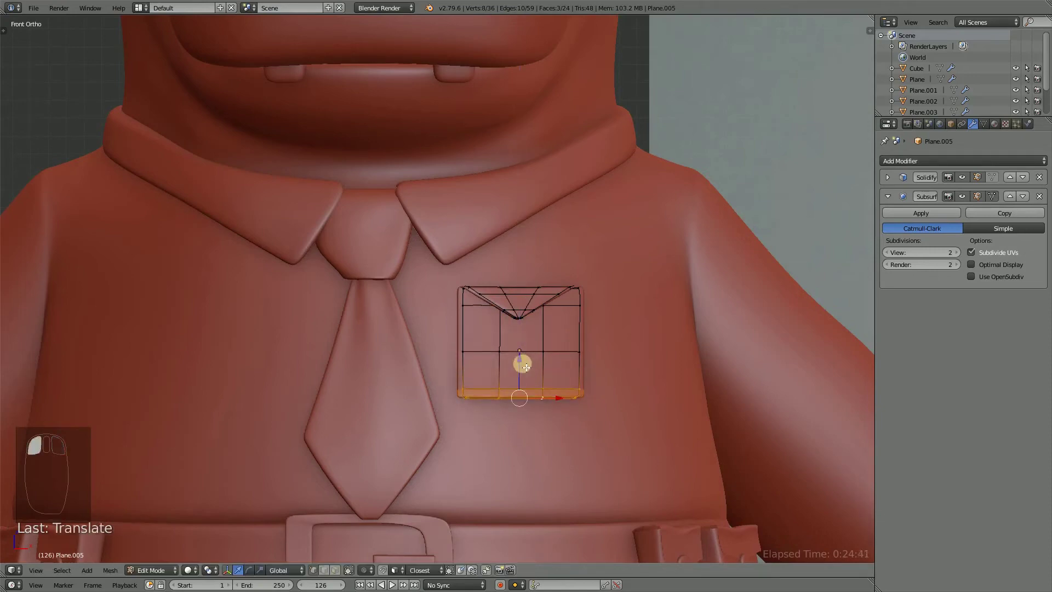
{"action": "key", "text": "a"}
{"action": "key", "text": "Tab"}
{"action": "left_click_drag", "start_coordinate": [522, 345], "coordinate": [646, 357]}
{"action": "key", "text": "ctrl+s"}
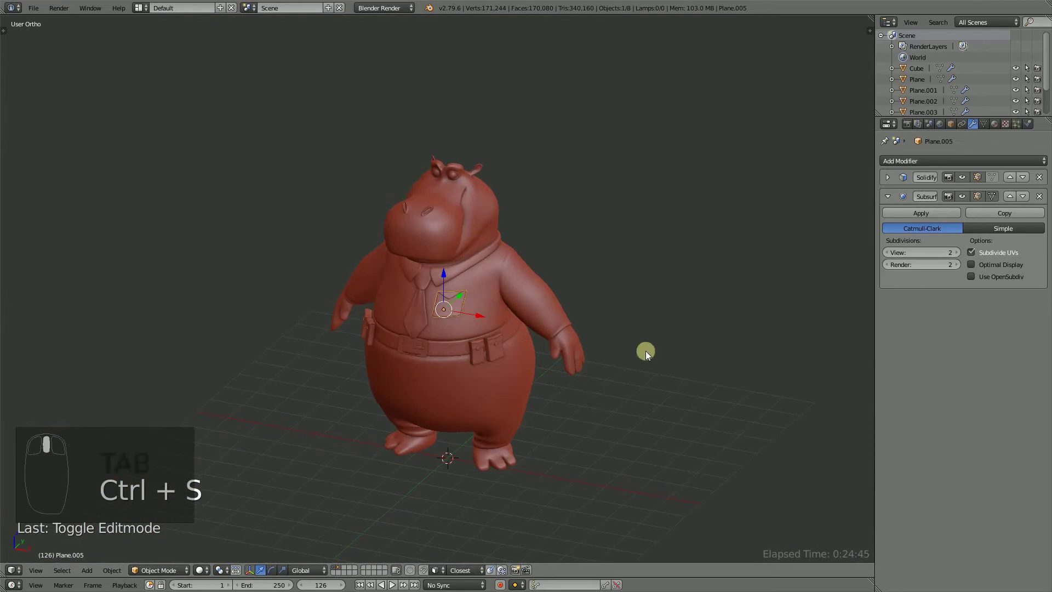
Orbit and zoom around the hippo to compare the pocket with the reference image.
{"action": "key", "text": "a"}
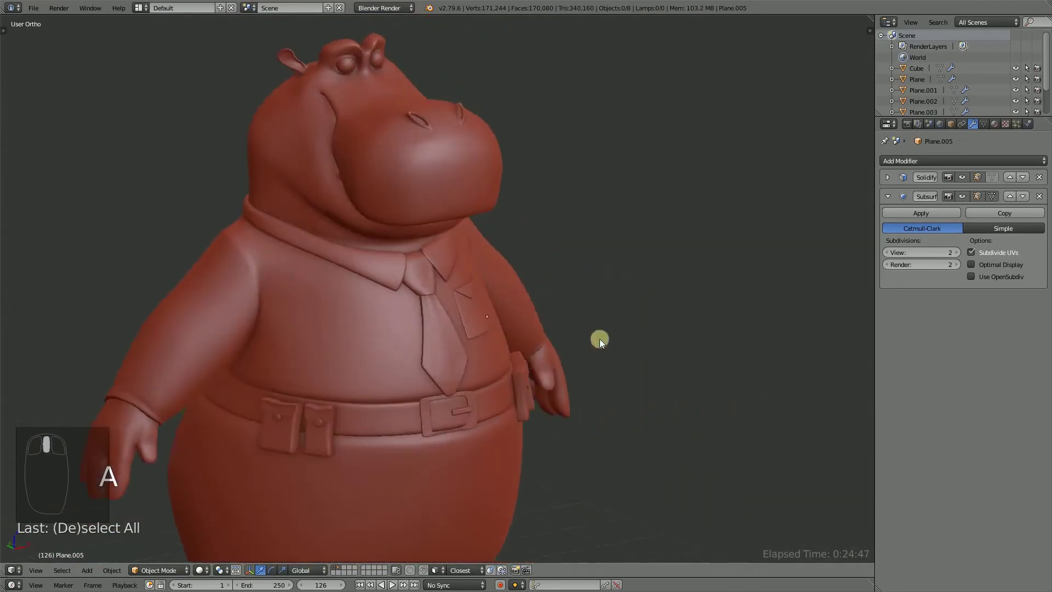
{"action": "middle_click", "coordinate": [526, 335]}
{"action": "scroll", "scroll_direction": "up", "scroll_amount": 3}
{"action": "scroll", "scroll_direction": "up", "scroll_amount": 3}
{"action": "scroll", "scroll_direction": "up", "scroll_amount": 3}
{"action": "left_click_drag", "start_coordinate": [560, 347], "coordinate": [449, 382]}
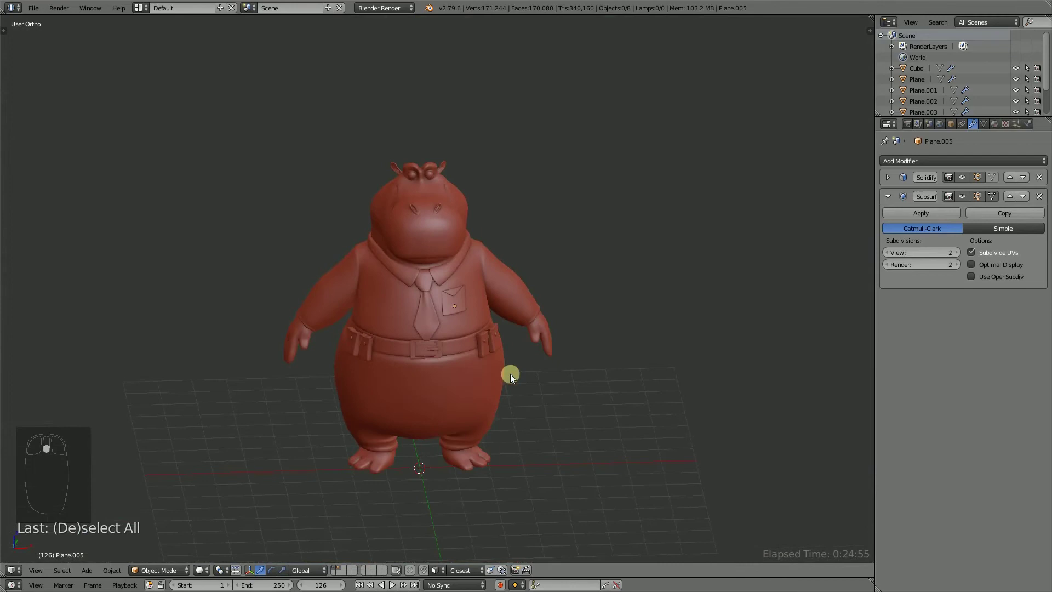
{"action": "scroll", "scroll_direction": "up", "scroll_amount": 3}
{"action": "left_click_drag", "start_coordinate": [515, 379], "coordinate": [540, 371]}
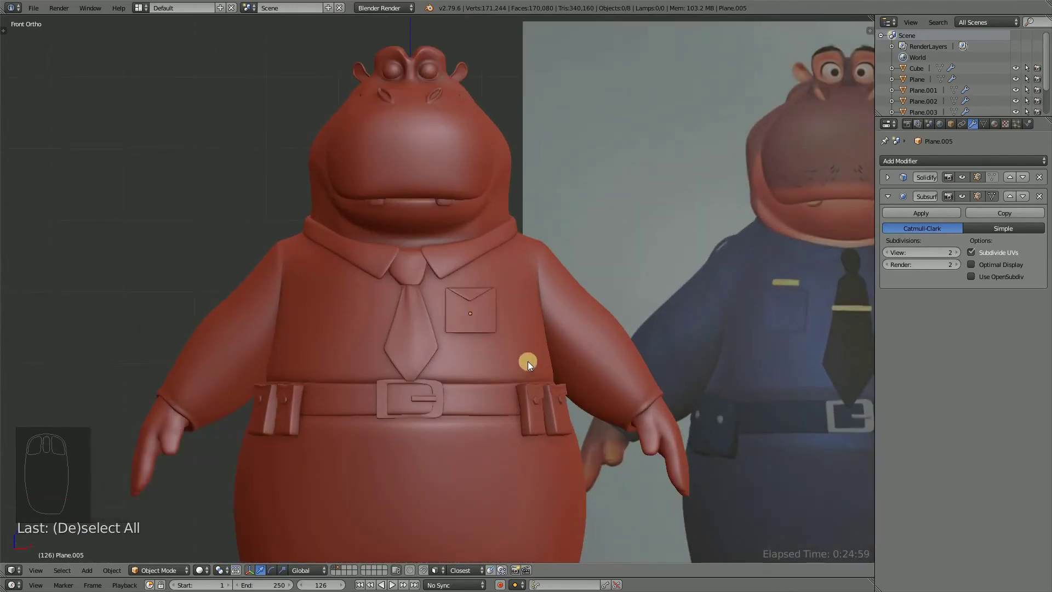
{"action": "left_click_drag", "start_coordinate": [522, 362], "coordinate": [448, 334]}
Re-enter Edit Mode and straighten the flap's top edge loop against the shirt.
{"action": "key", "text": "Tab"}
{"action": "left_click_drag", "start_coordinate": [290, 278], "coordinate": [421, 321]}
{"action": "key", "text": "s"}
{"action": "left_click_drag", "start_coordinate": [271, 298], "coordinate": [489, 225]}
{"action": "left_click", "coordinate": [494, 223]}
{"action": "left_click_drag", "start_coordinate": [468, 275], "coordinate": [291, 421]}
{"action": "left_click_drag", "start_coordinate": [290, 421], "coordinate": [289, 443]}
{"action": "left_click", "coordinate": [278, 444]}
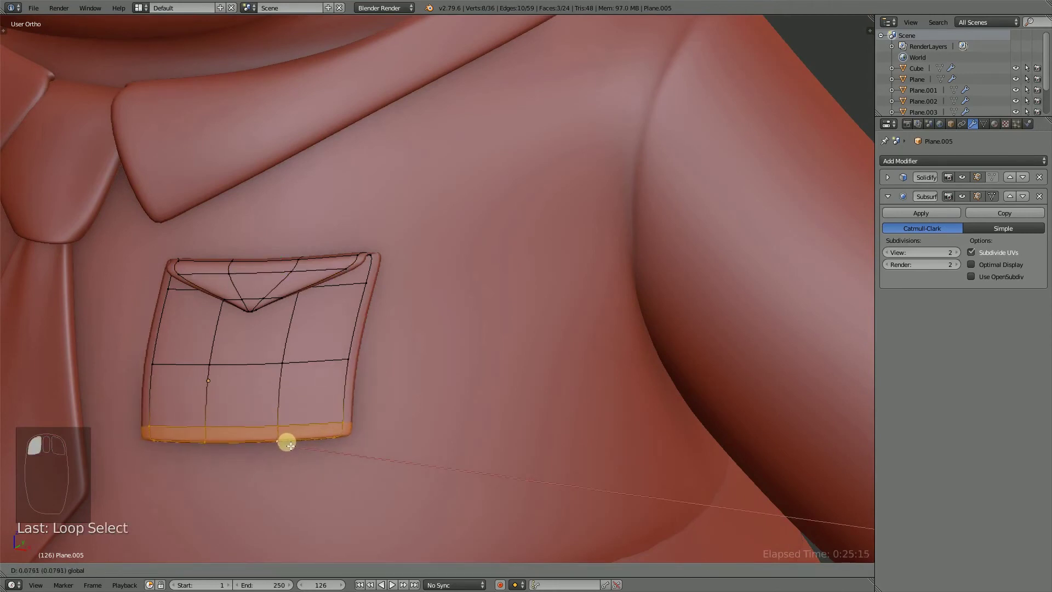
Place a horizontal edge loop across the pocket and one lower down.
{"action": "left_click_drag", "start_coordinate": [253, 369], "coordinate": [395, 329]}
{"action": "left_click_drag", "start_coordinate": [301, 361], "coordinate": [404, 345]}
{"action": "middle_click", "coordinate": [395, 328]}
{"action": "left_click", "coordinate": [404, 326]}
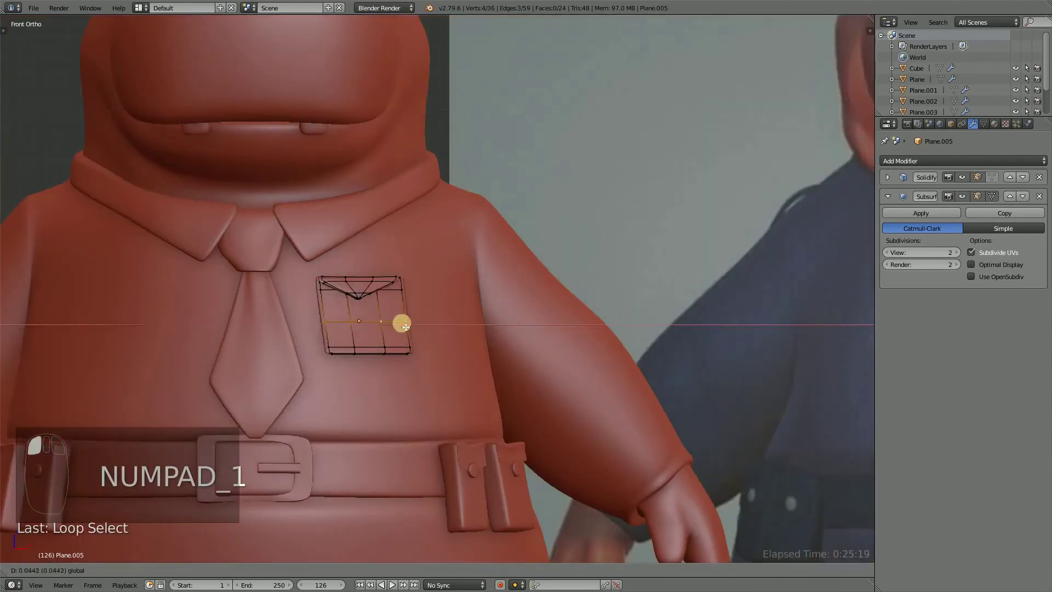
{"action": "left_click_drag", "start_coordinate": [417, 352], "coordinate": [400, 437]}
{"action": "left_click_drag", "start_coordinate": [353, 354], "coordinate": [361, 424]}
{"action": "left_click", "coordinate": [361, 424]}
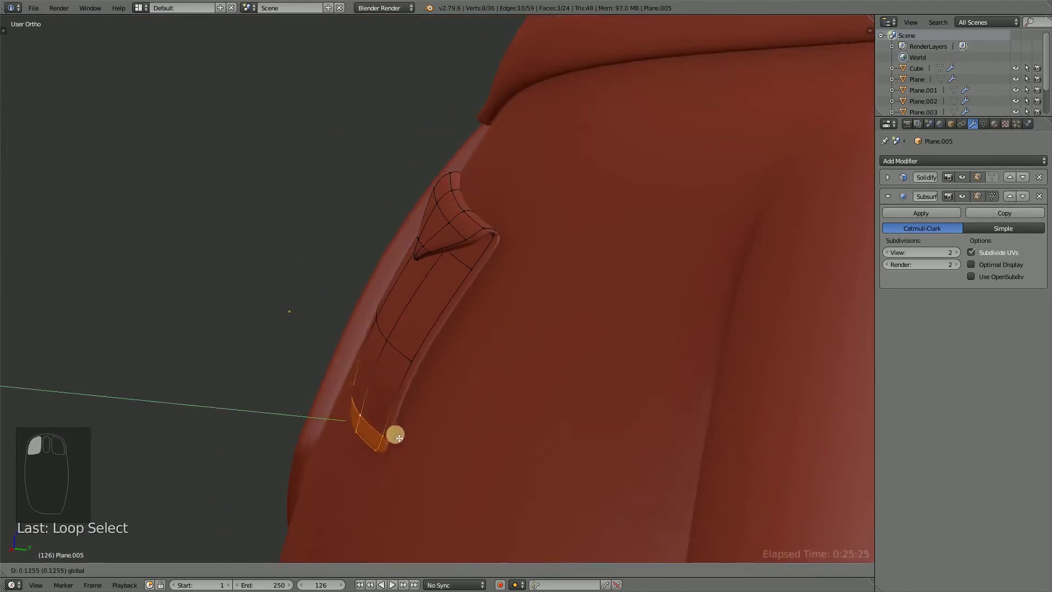
Move the edge loops so the pocket bends to follow the rounded chest surface.
{"action": "left_click_drag", "start_coordinate": [445, 435], "coordinate": [548, 438]}
{"action": "key", "text": "r"}
{"action": "left_click_drag", "start_coordinate": [328, 348], "coordinate": [441, 280]}
{"action": "left_click_drag", "start_coordinate": [309, 349], "coordinate": [432, 279]}
{"action": "left_click", "coordinate": [423, 276]}
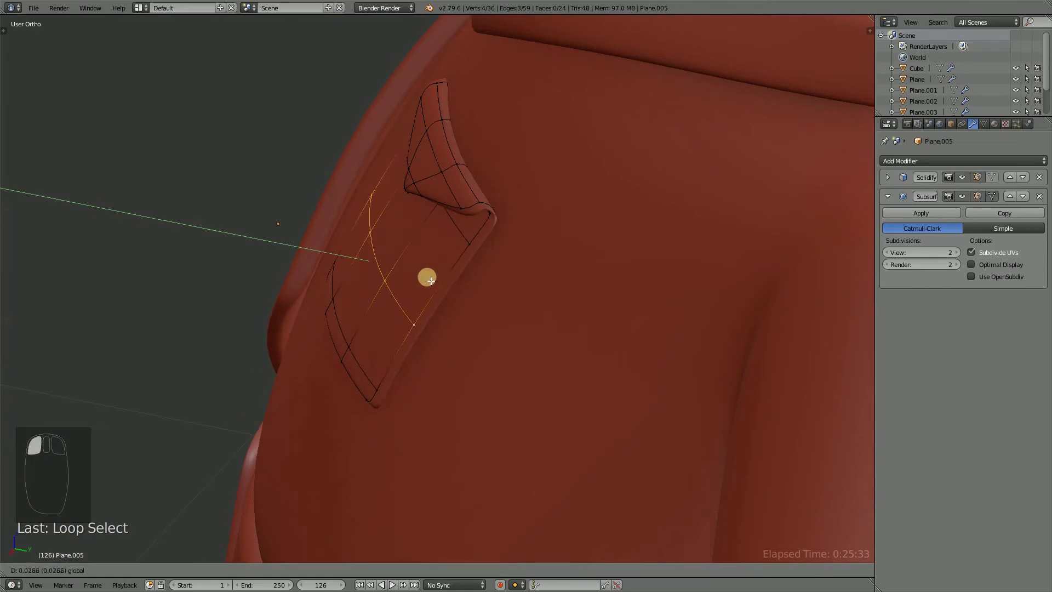
{"action": "key", "text": "r"}
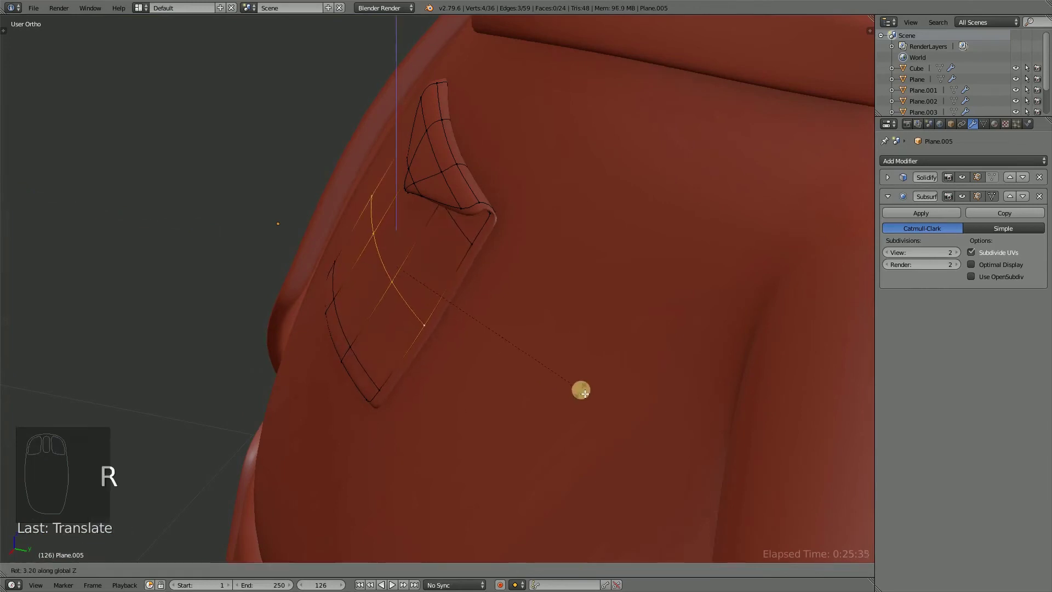
{"action": "left_click_drag", "start_coordinate": [485, 230], "coordinate": [385, 446]}
{"action": "key", "text": "r"}
{"action": "left_click_drag", "start_coordinate": [386, 445], "coordinate": [355, 448]}
{"action": "left_click", "coordinate": [352, 446]}
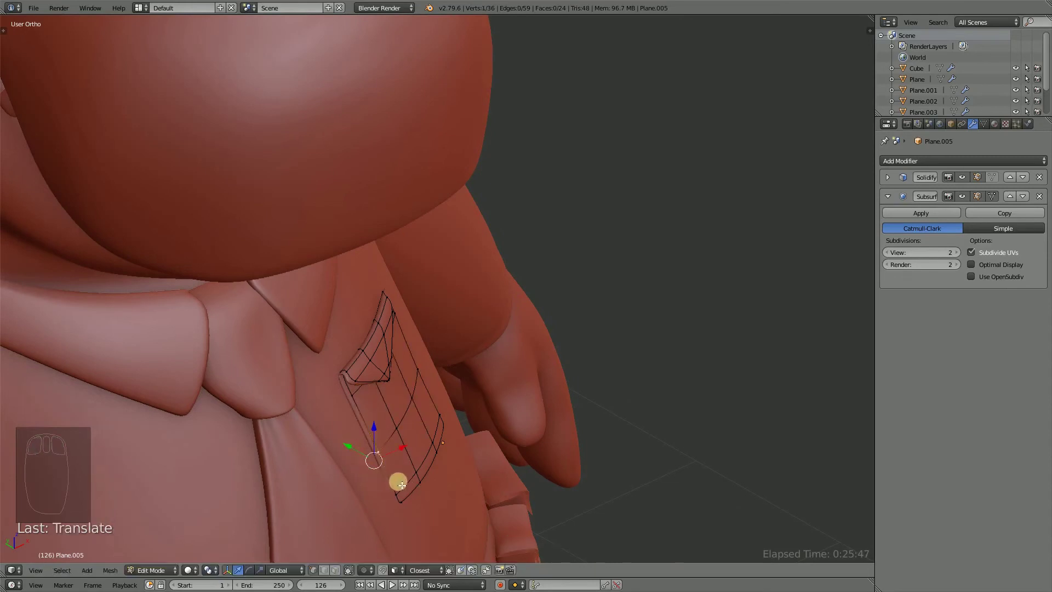
Extrude the pocket's side edge into a thickened rim and save.
{"action": "left_click_drag", "start_coordinate": [403, 484], "coordinate": [309, 425]}
{"action": "left_click_drag", "start_coordinate": [423, 470], "coordinate": [306, 425]}
{"action": "left_click", "coordinate": [306, 425]}
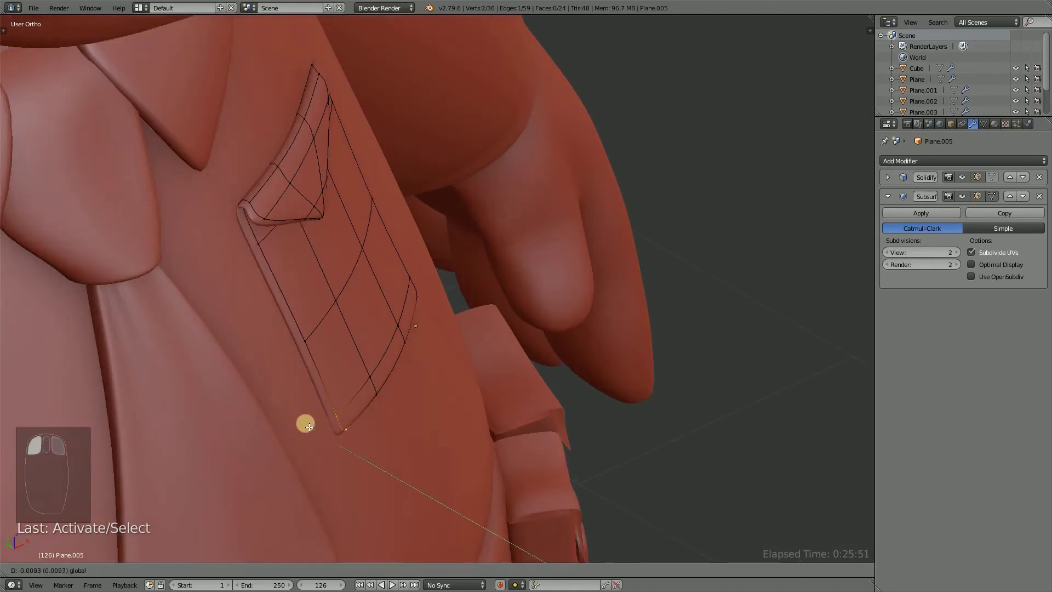
{"action": "left_click_drag", "start_coordinate": [525, 324], "coordinate": [436, 339]}
{"action": "key", "text": "ctrl+s"}
{"action": "key", "text": "Tab"}
{"action": "key", "text": "ctrl+s"}
Add a vertical edge loop to tighten the pocket's side edge and leave Edit Mode.
{"action": "middle_click", "coordinate": [469, 279]}
{"action": "middle_click", "coordinate": [469, 305]}
{"action": "key", "text": "Tab"}
{"action": "left_click_drag", "start_coordinate": [438, 348], "coordinate": [454, 477]}
{"action": "key", "text": "ctrl+r"}
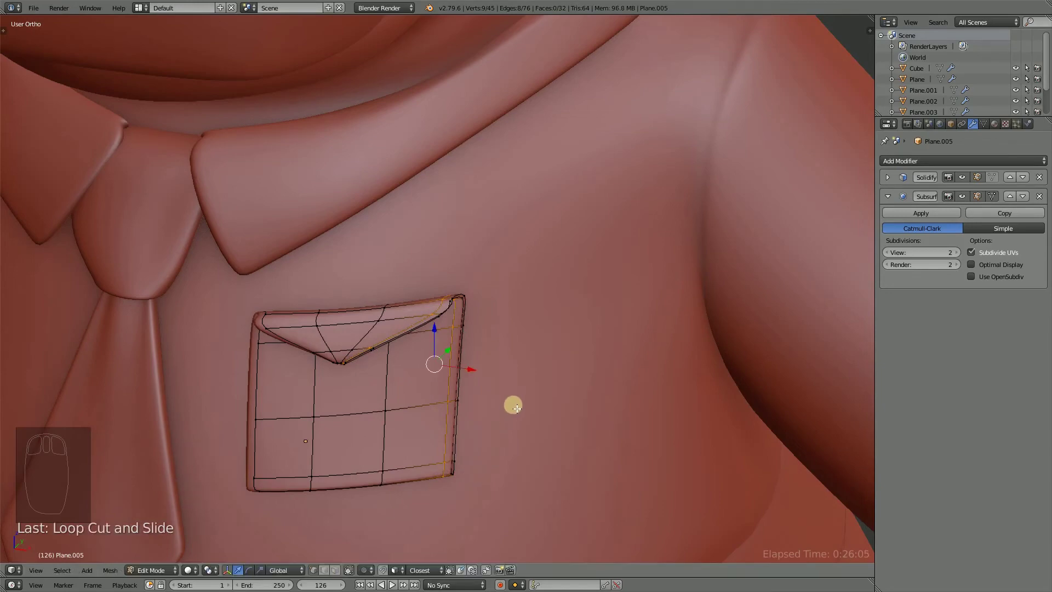
{"action": "left_click_drag", "start_coordinate": [490, 410], "coordinate": [513, 403]}
{"action": "key", "text": "Tab"}
Finish editing the pocket mesh, save, and attempt a first join that gets undone.
{"action": "key", "text": "x"}
{"action": "left_click_drag", "start_coordinate": [429, 367], "coordinate": [503, 342]}
{"action": "key", "text": "Tab"}
{"action": "key", "text": "ctrl+s"}
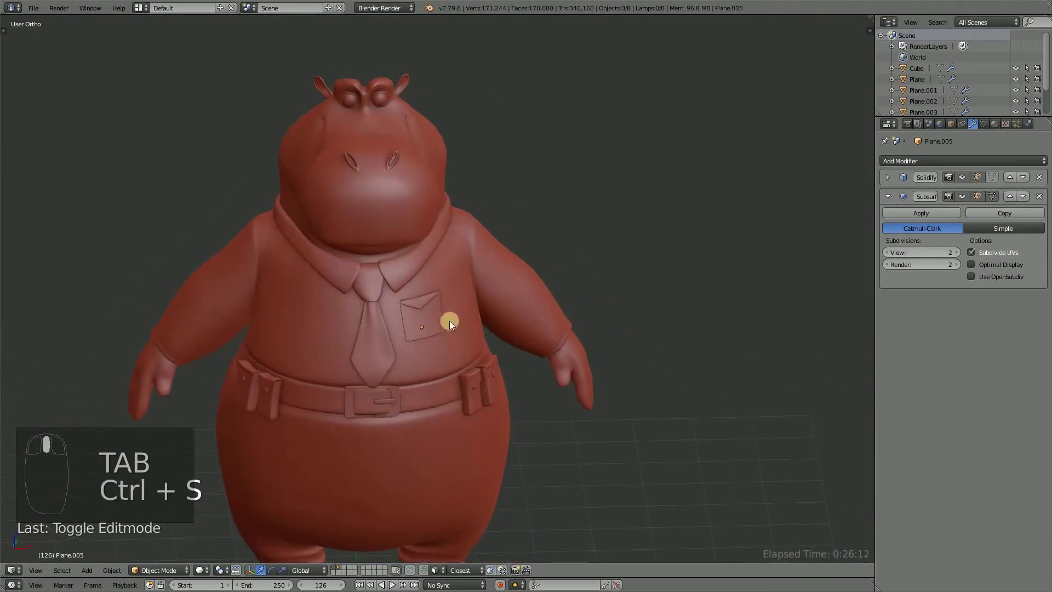
{"action": "left_click_drag", "start_coordinate": [486, 323], "coordinate": [563, 327]}
{"action": "key", "text": "ctrl+j"}
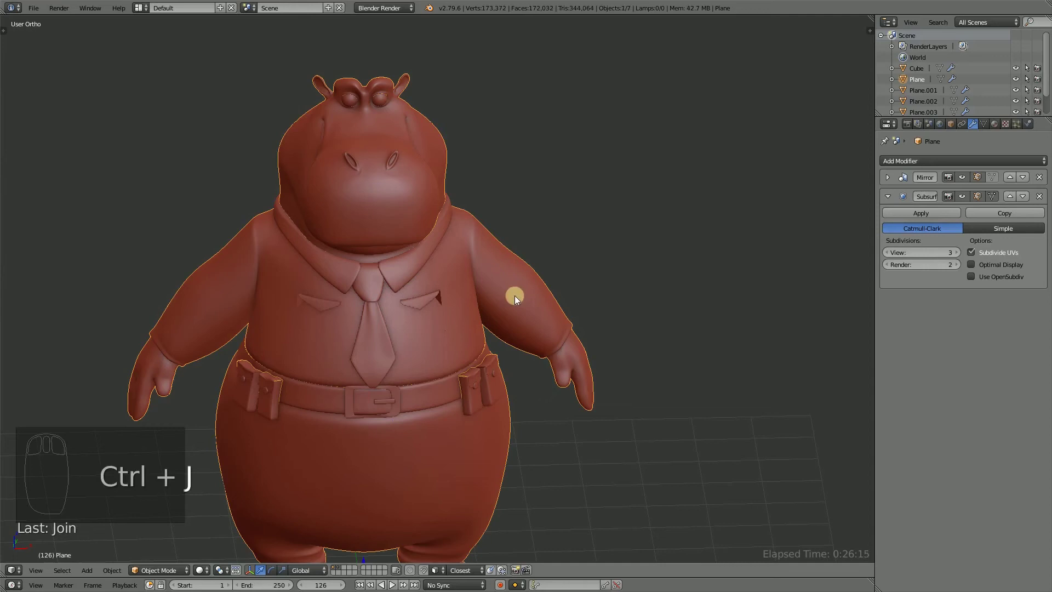
{"action": "key", "text": "ctrl+z"}
Select the pocket with the mirrored body, join them with Ctrl+J and save the file.
{"action": "middle_click", "coordinate": [497, 310]}
{"action": "left_click_drag", "start_coordinate": [439, 318], "coordinate": [878, 191]}
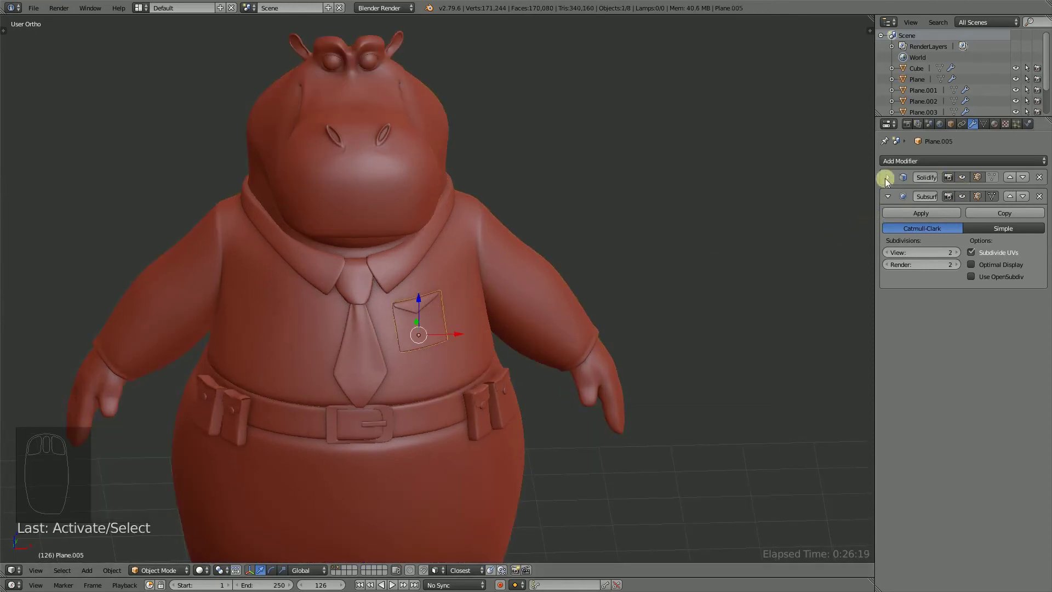
{"action": "left_click_drag", "start_coordinate": [894, 181], "coordinate": [524, 307]}
{"action": "left_click_drag", "start_coordinate": [524, 307], "coordinate": [524, 306]}
{"action": "key", "text": "ctrl+j"}
{"action": "key", "text": "ctrl+s"}
{"action": "left_click_drag", "start_coordinate": [486, 319], "coordinate": [534, 373]}
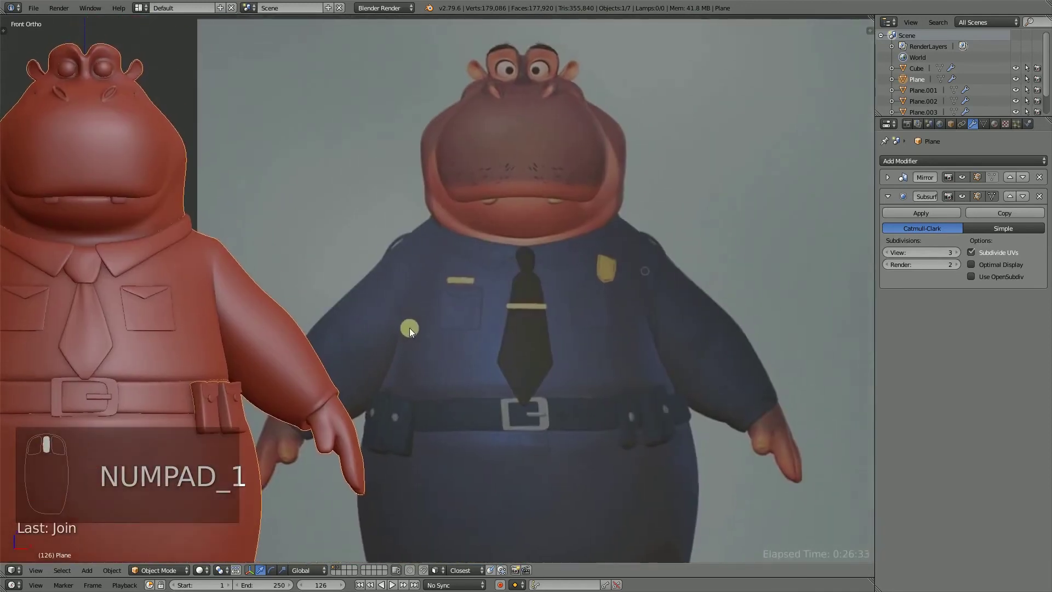
Orbit and zoom to compare both chest pockets against the reference.
{"action": "left_click_drag", "start_coordinate": [759, 279], "coordinate": [263, 260]}
{"action": "scroll", "scroll_direction": "up", "scroll_amount": 3}
{"action": "left_click_drag", "start_coordinate": [399, 269], "coordinate": [589, 238]}
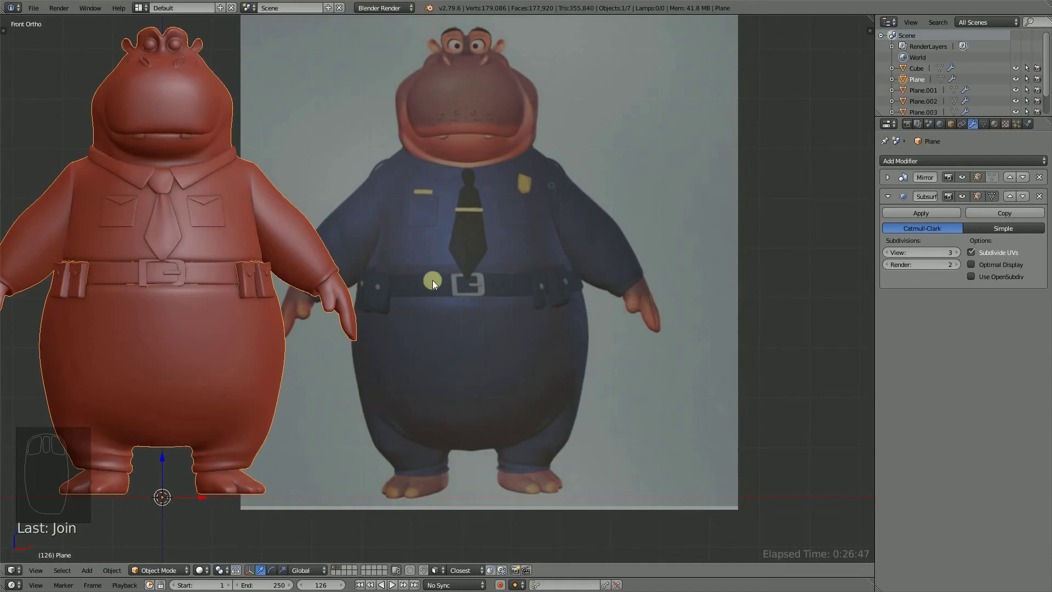
{"action": "middle_click", "coordinate": [323, 296]}
{"action": "left_click_drag", "start_coordinate": [309, 252], "coordinate": [322, 204]}
Inspect the pocket topology in Edit Mode with the wireframe overlay shown over the model.
{"action": "key", "text": "Tab"}
{"action": "middle_click", "coordinate": [323, 204]}
{"action": "key", "text": "ctrl+r"}
{"action": "left_click_drag", "start_coordinate": [332, 203], "coordinate": [334, 196]}
{"action": "left_click_drag", "start_coordinate": [334, 197], "coordinate": [545, 242]}
{"action": "key", "text": "x"}
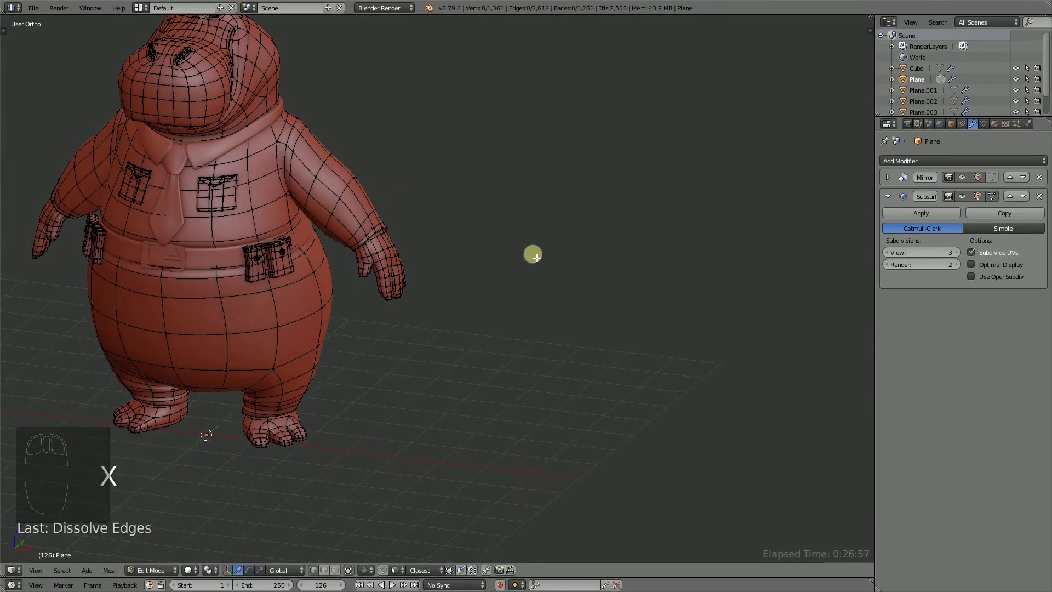
{"action": "key", "text": "Tab"}
Save the file and start adding a new plane object to the scene.
{"action": "left_click_drag", "start_coordinate": [335, 260], "coordinate": [423, 289]}
{"action": "key", "text": "ctrl+s"}
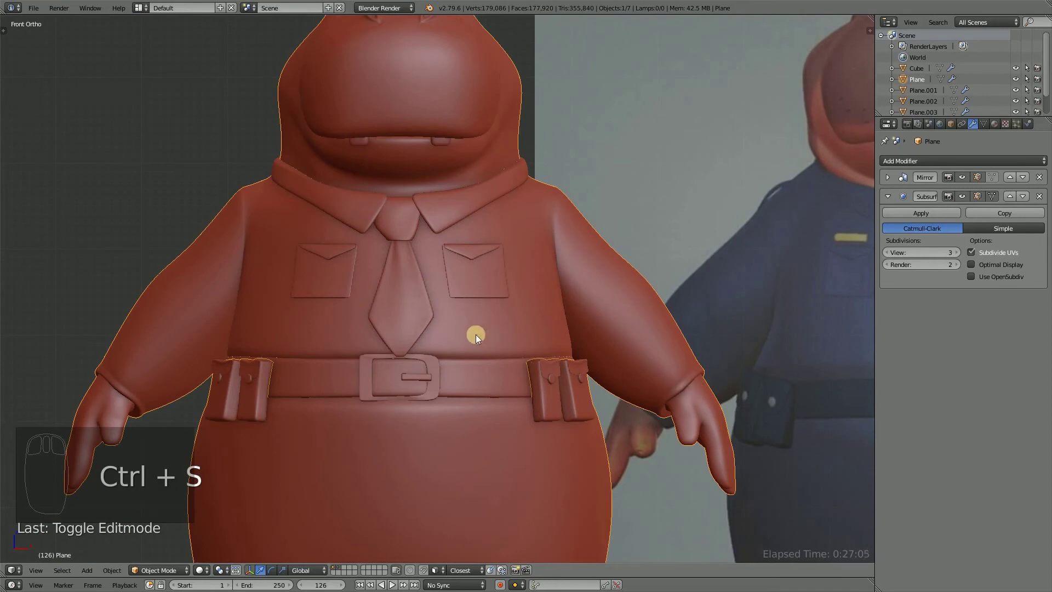
{"action": "key", "text": "shift+a"}
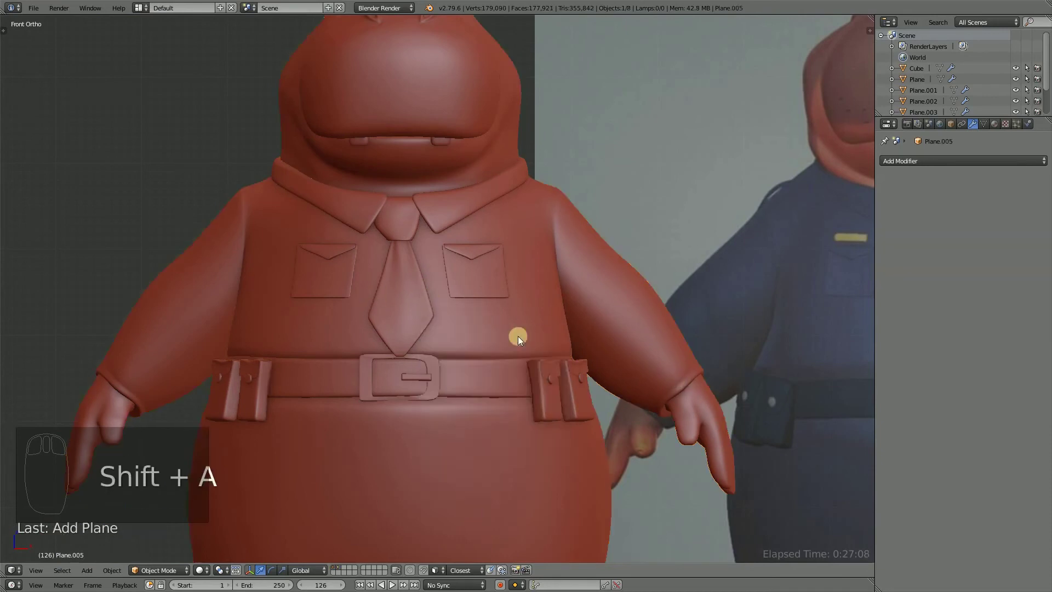
Add the plane and scale it into a small wide flat bar at tie clip size.
{"action": "left_click_drag", "start_coordinate": [435, 415], "coordinate": [432, 272]}
{"action": "left_click", "coordinate": [436, 417]}
{"action": "left_click_drag", "start_coordinate": [447, 278], "coordinate": [429, 289]}
{"action": "left_click", "coordinate": [504, 281]}
{"action": "key", "text": "r"}
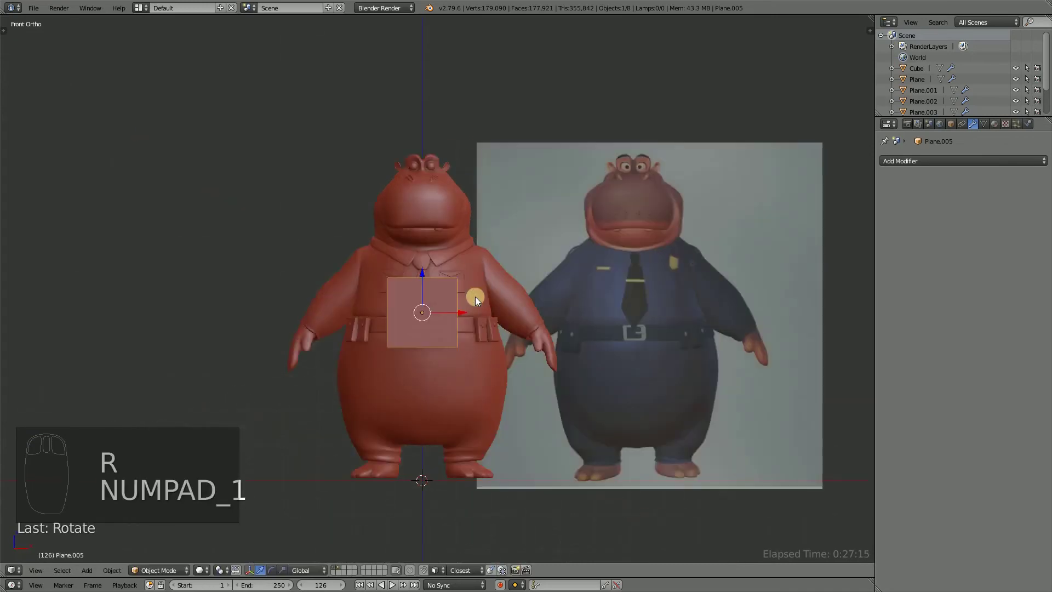
{"action": "key", "text": "s"}
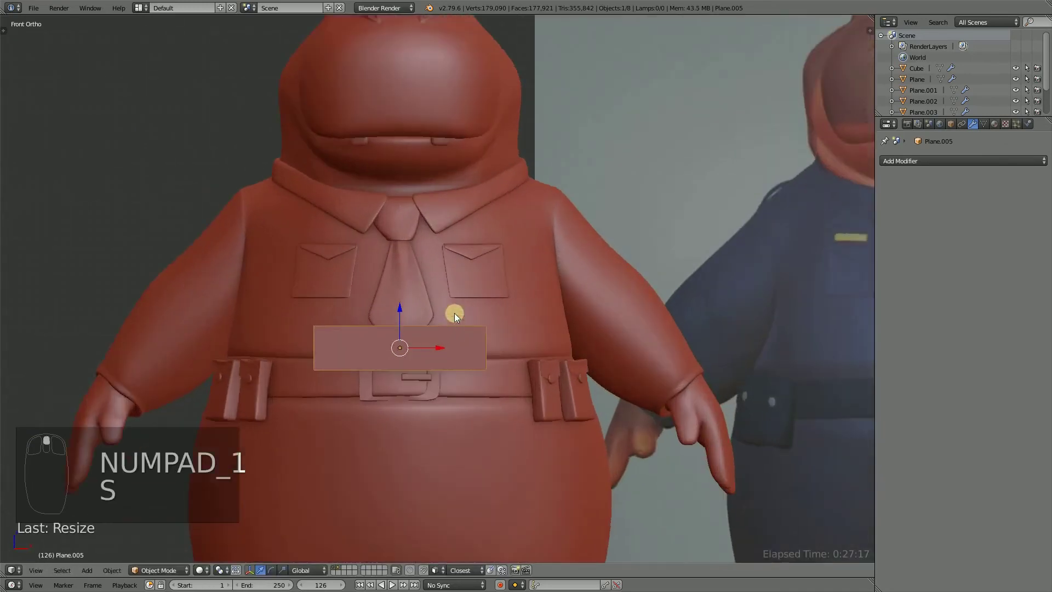
{"action": "left_click", "coordinate": [406, 304]}
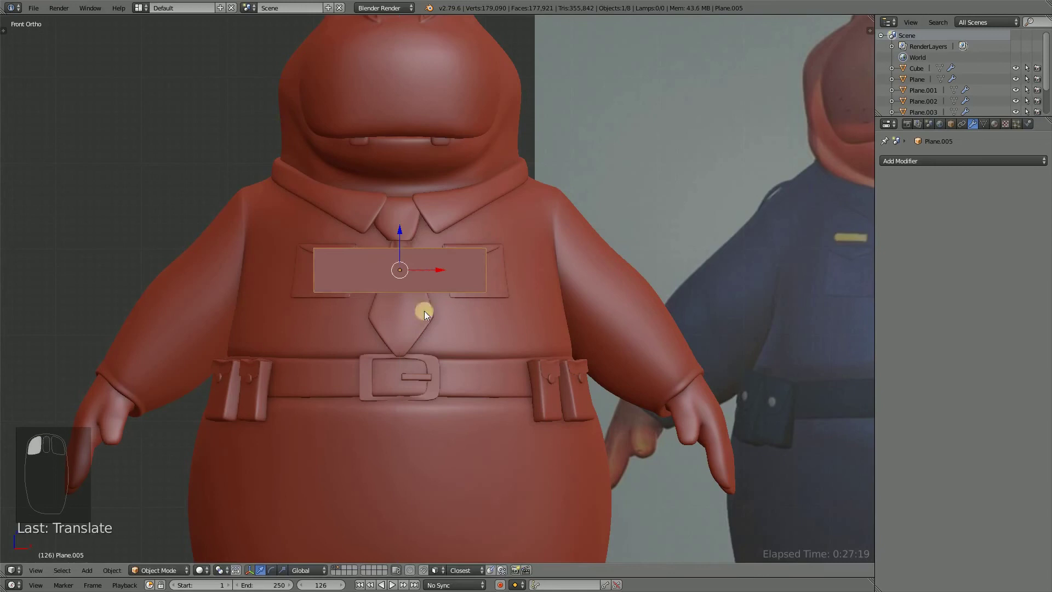
{"action": "key", "text": "s"}
{"action": "key", "text": "s"}
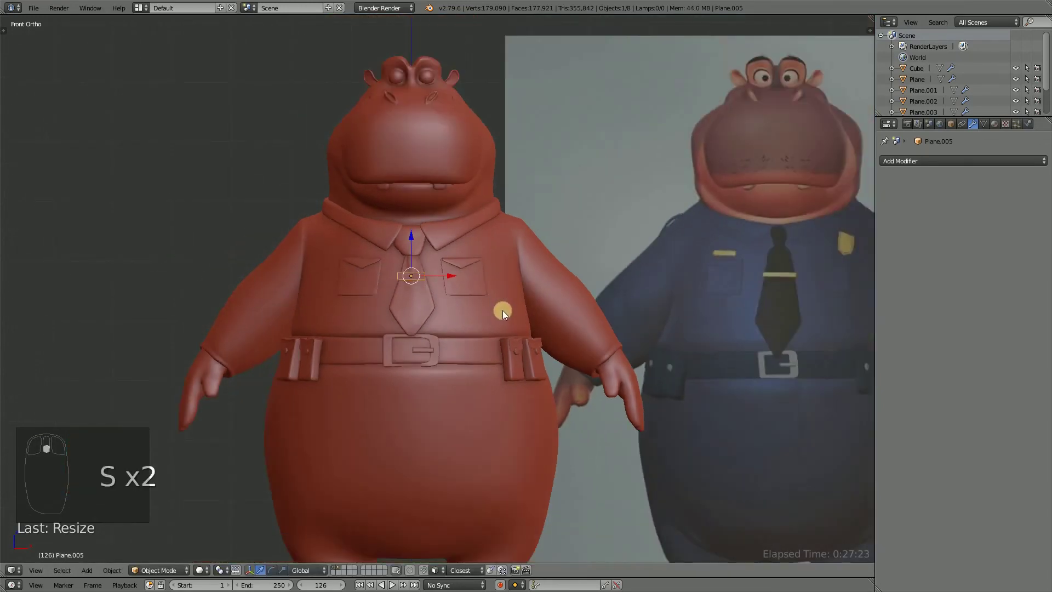
Bring the chest into close view and rotate the small plane to follow the chest.
{"action": "left_click_drag", "start_coordinate": [500, 318], "coordinate": [422, 265]}
{"action": "left_click", "coordinate": [422, 266]}
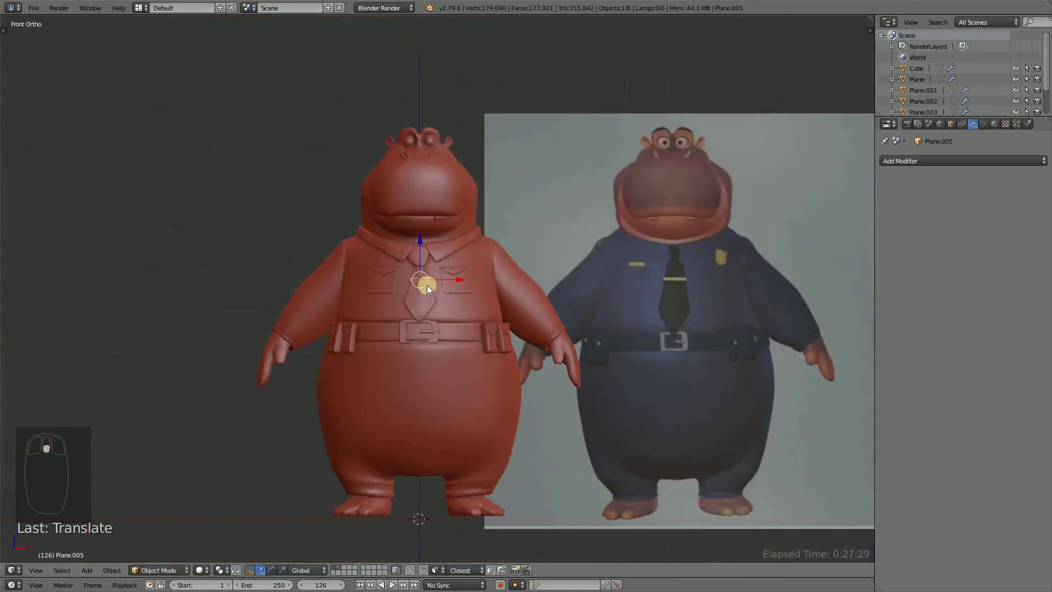
{"action": "left_click_drag", "start_coordinate": [430, 284], "coordinate": [423, 236]}
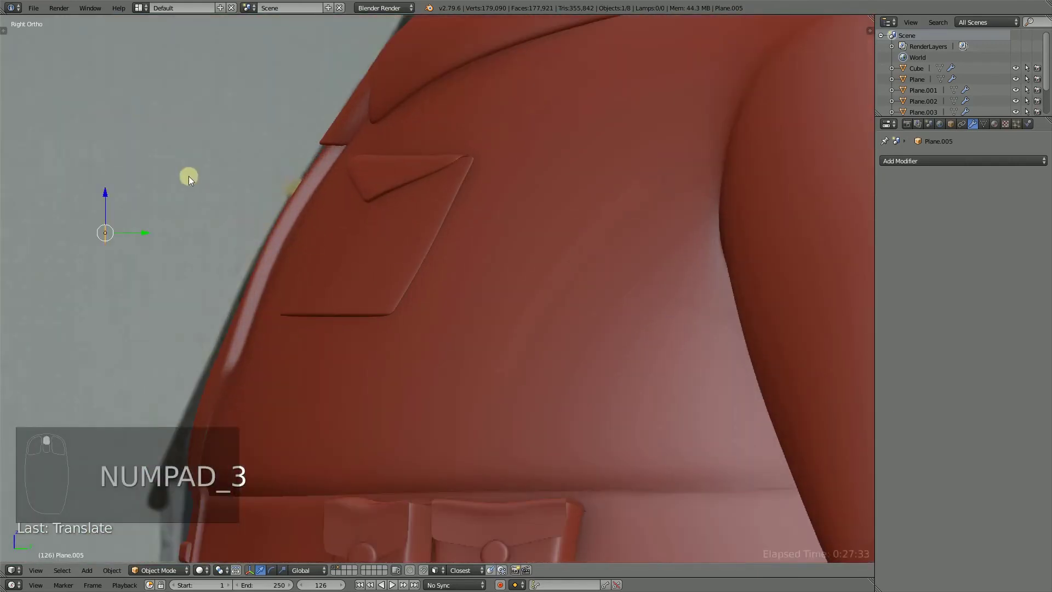
{"action": "left_click_drag", "start_coordinate": [157, 233], "coordinate": [306, 233]}
{"action": "key", "text": "r"}
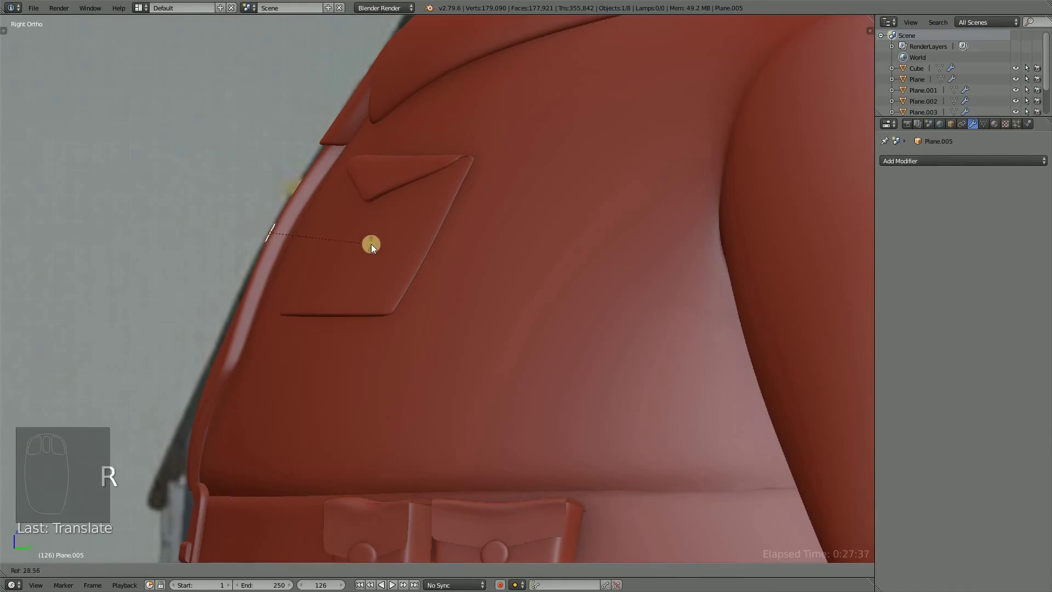
{"action": "left_click_drag", "start_coordinate": [238, 268], "coordinate": [275, 233]}
{"action": "left_click", "coordinate": [276, 233]}
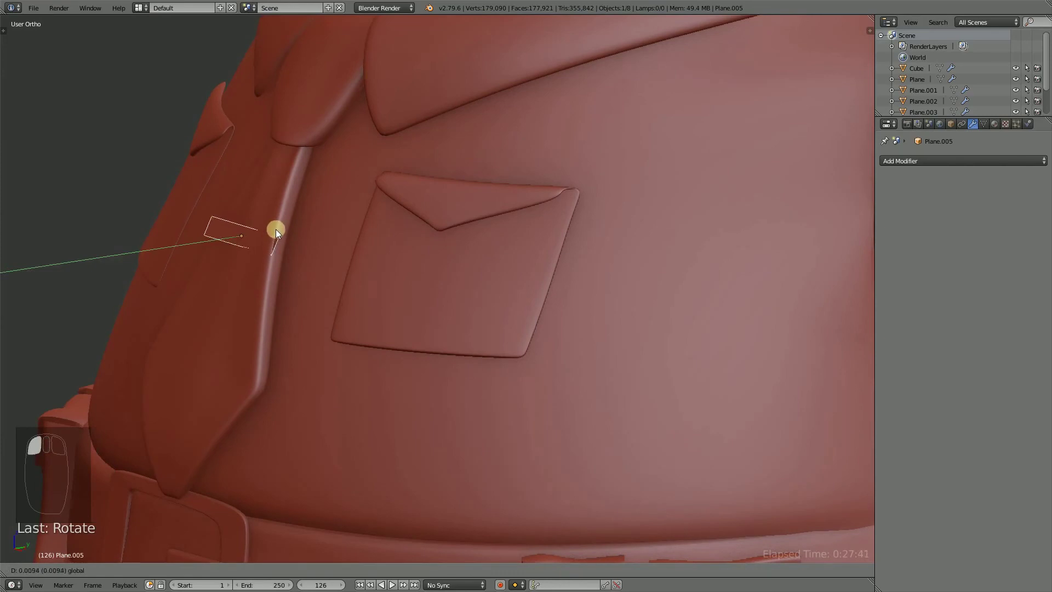
From an angled view, move the small plane onto the tie and confirm its placement.
{"action": "left_click_drag", "start_coordinate": [266, 257], "coordinate": [532, 308]}
{"action": "key", "text": "r"}
{"action": "left_click_drag", "start_coordinate": [395, 293], "coordinate": [403, 283]}
{"action": "key", "text": "Tab"}
{"action": "key", "text": "e"}
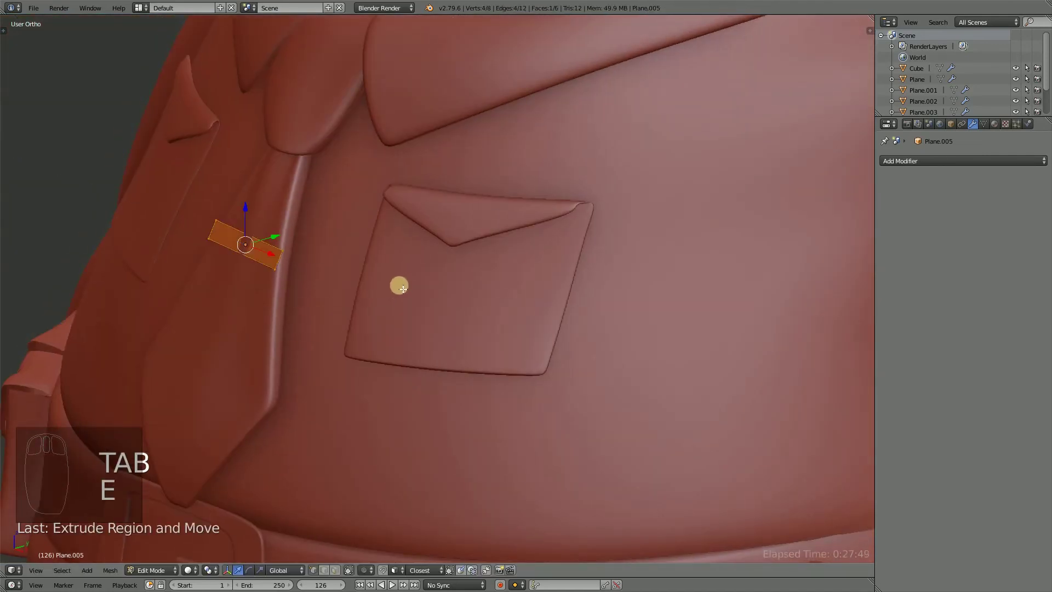
{"action": "left_click", "coordinate": [279, 238]}
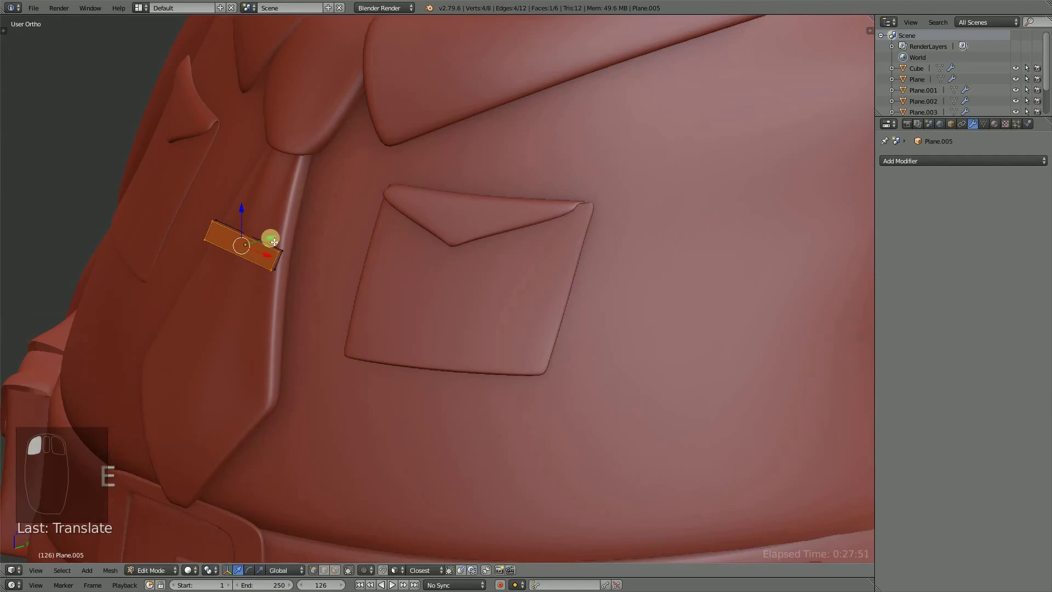
Stretch the plane across the tie, add a Subdivision Surface modifier and give it thickness.
{"action": "left_click_drag", "start_coordinate": [259, 252], "coordinate": [216, 268]}
{"action": "key", "text": "Tab"}
{"action": "left_click_drag", "start_coordinate": [245, 256], "coordinate": [493, 297]}
{"action": "key", "text": "ctrl+2"}
{"action": "left_click_drag", "start_coordinate": [464, 323], "coordinate": [377, 279]}
{"action": "key", "text": "Tab"}
Add loop cuts to shape the rounded tie clip bar and leave mesh editing.
{"action": "key", "text": "ctrl+r"}
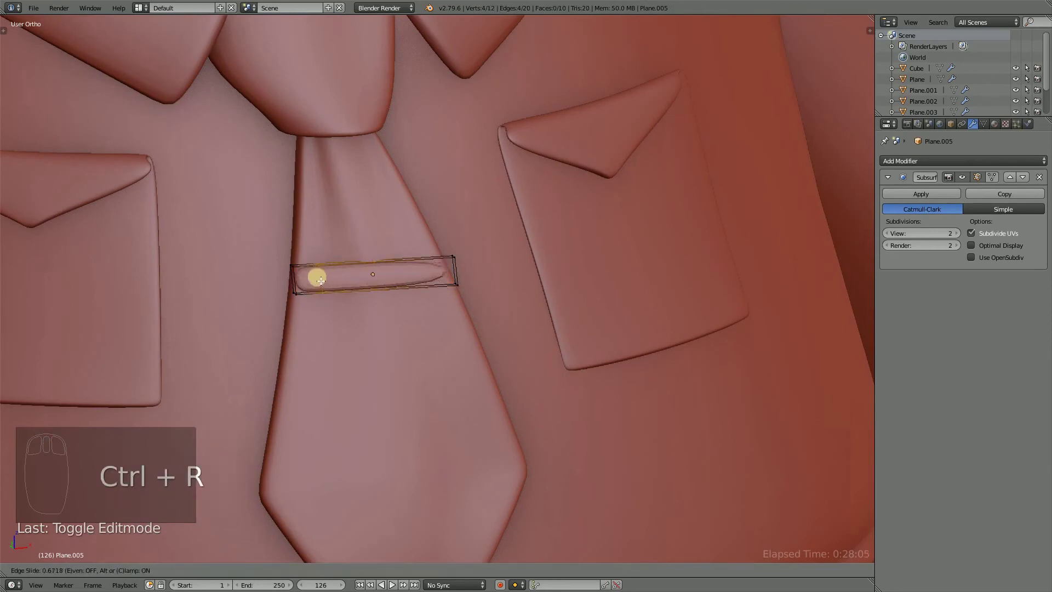
{"action": "key", "text": "ctrl+r"}
{"action": "left_click_drag", "start_coordinate": [415, 302], "coordinate": [386, 313]}
{"action": "left_click_drag", "start_coordinate": [366, 302], "coordinate": [509, 273]}
{"action": "key", "text": "ctrl+r"}
{"action": "key", "text": "Tab"}
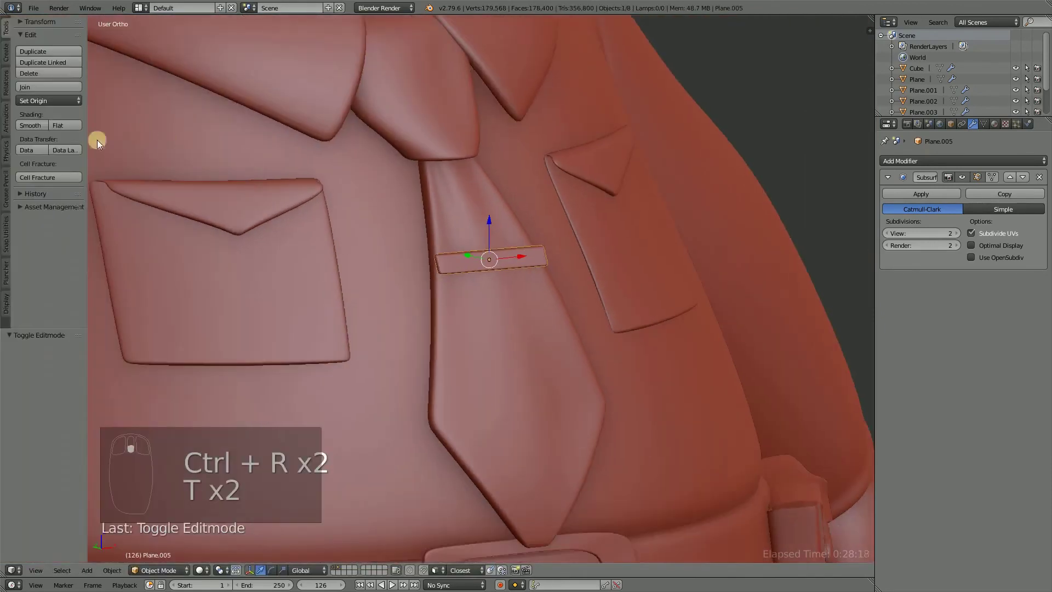
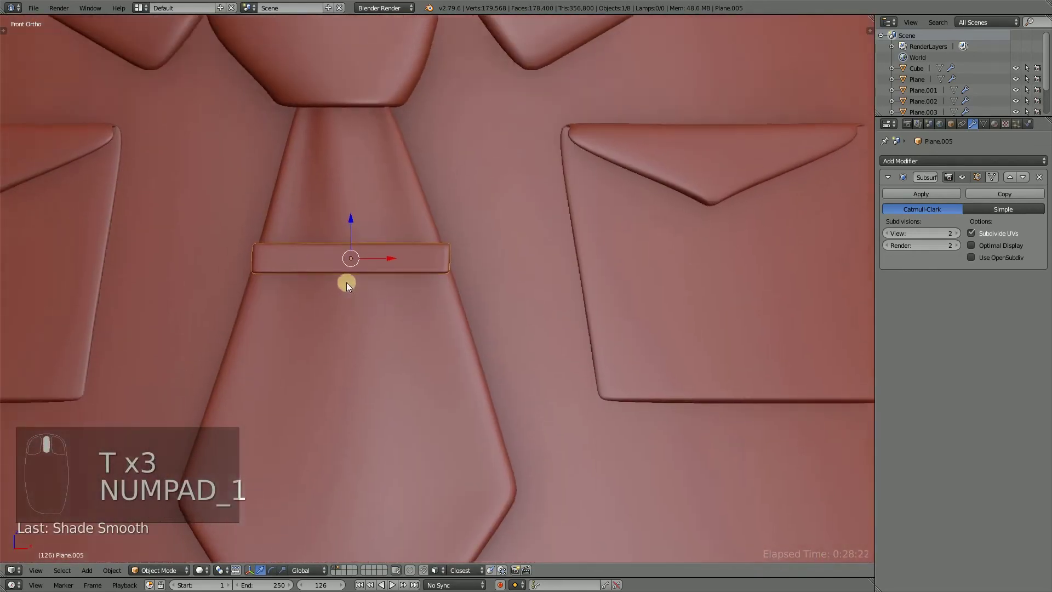
Check the bar across the tie from the front, save, and return to editing its mesh.
{"action": "middle_click", "coordinate": [392, 260]}
{"action": "left_click", "coordinate": [397, 271]}
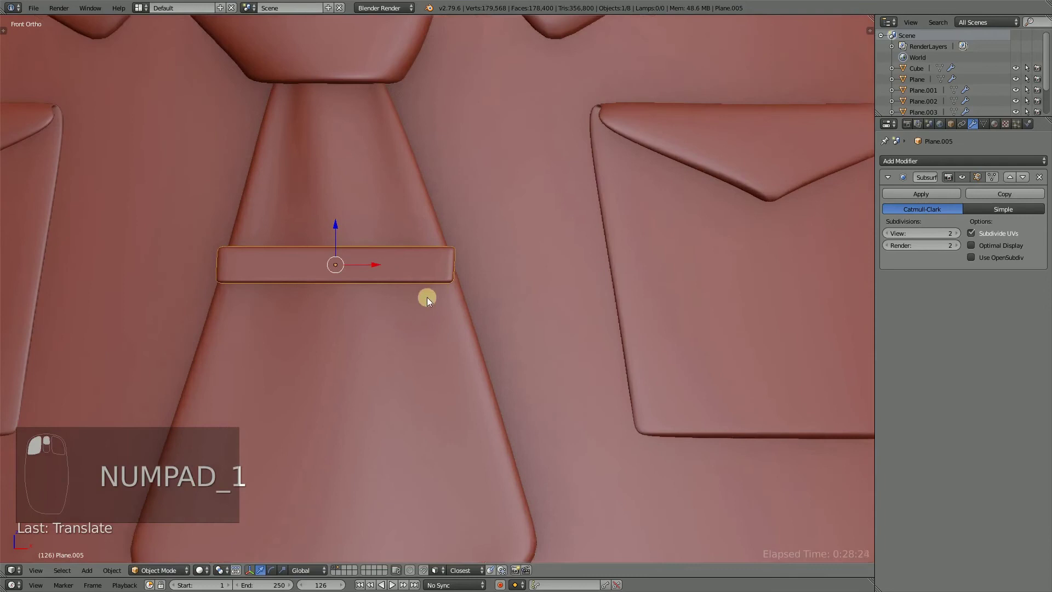
{"action": "left_click_drag", "start_coordinate": [381, 310], "coordinate": [312, 325]}
{"action": "key", "text": "ctrl+s"}
{"action": "key", "text": "Tab"}
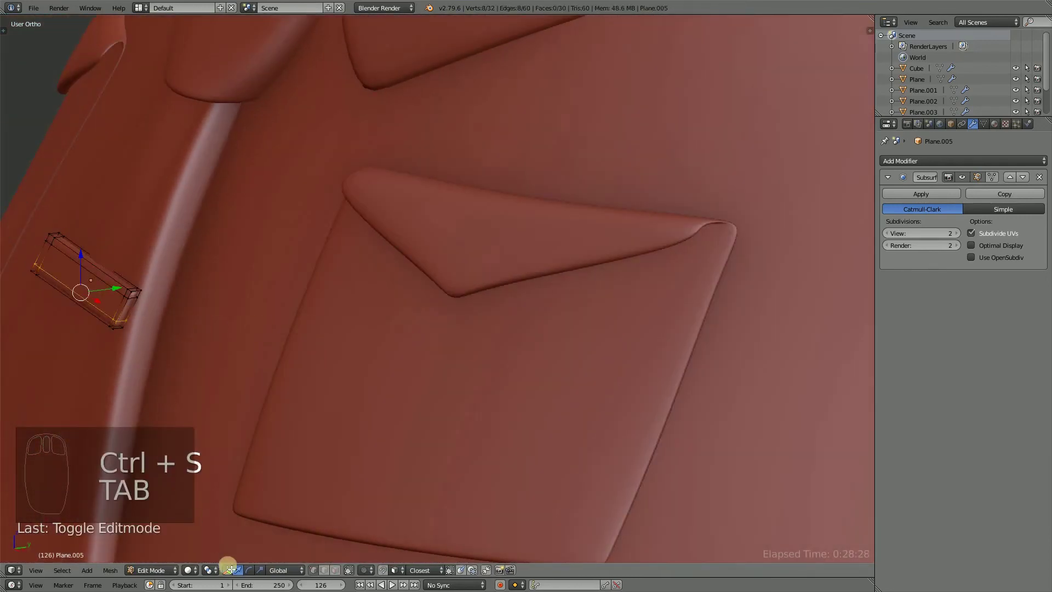
Select the bar's end from the front and add a loop cut near its right end.
{"action": "left_click", "coordinate": [342, 578]}
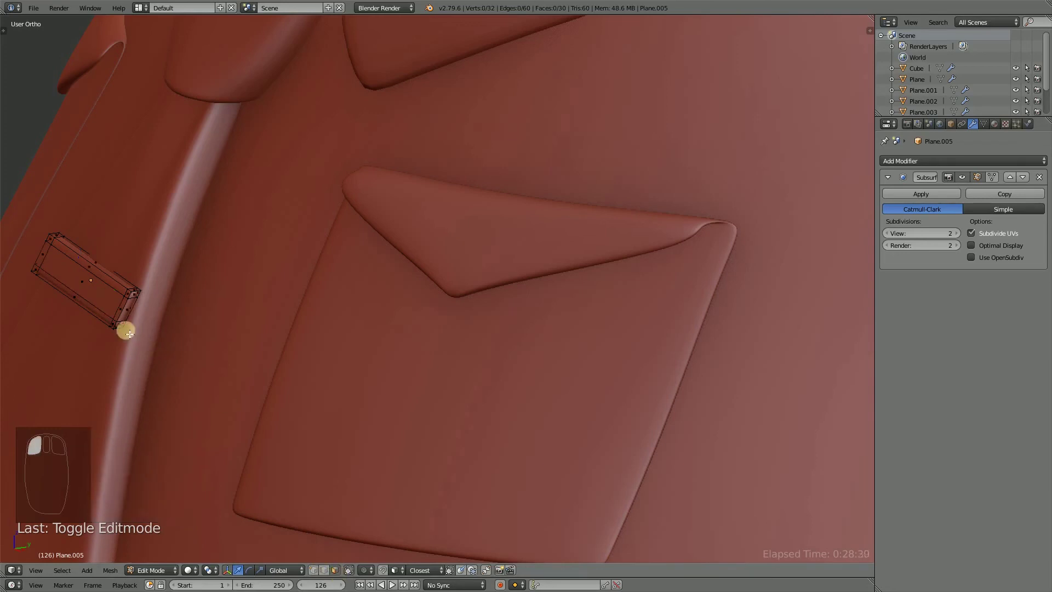
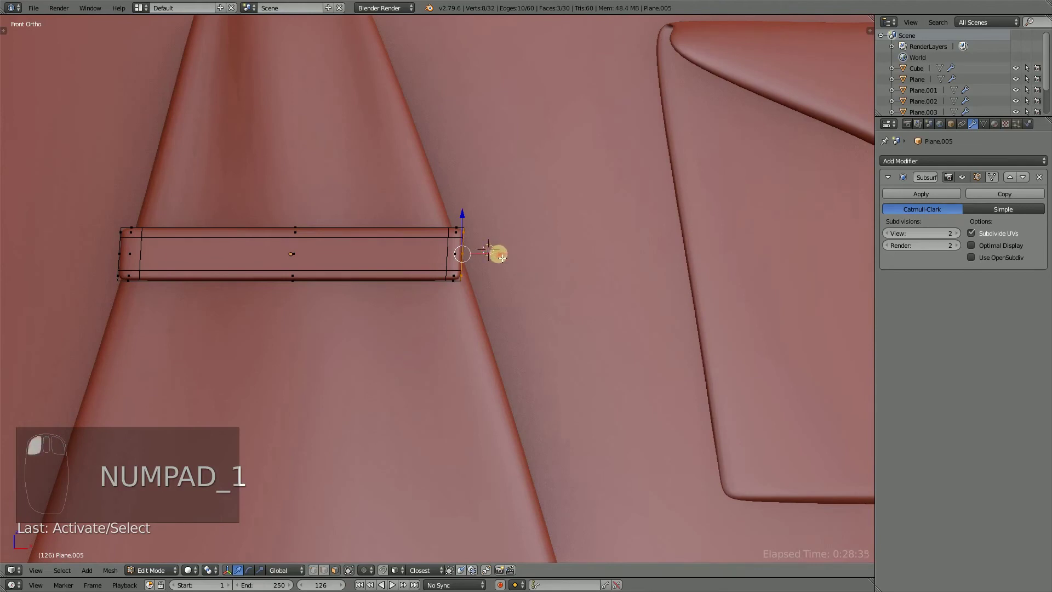
{"action": "key", "text": "r"}
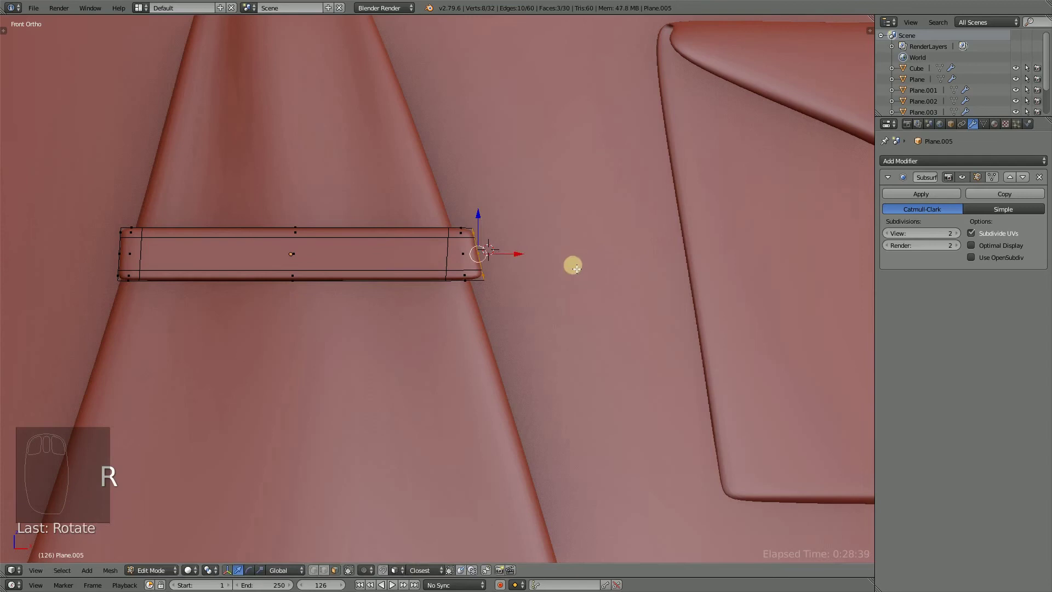
{"action": "left_click", "coordinate": [523, 260]}
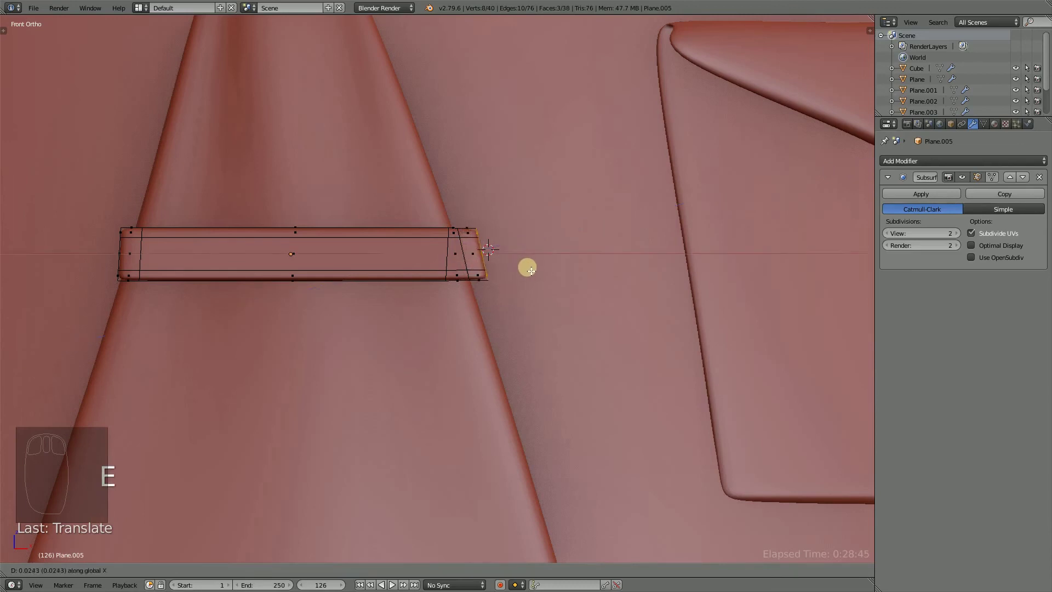
{"action": "left_click_drag", "start_coordinate": [522, 303], "coordinate": [281, 422]}
{"action": "left_click", "coordinate": [280, 422]}
Extrude the bar's end twice around the tie edge and push the new section behind the tie.
{"action": "left_click_drag", "start_coordinate": [273, 381], "coordinate": [151, 305]}
{"action": "left_click_drag", "start_coordinate": [151, 305], "coordinate": [351, 424]}
{"action": "left_click_drag", "start_coordinate": [256, 303], "coordinate": [351, 424]}
{"action": "key", "text": "e"}
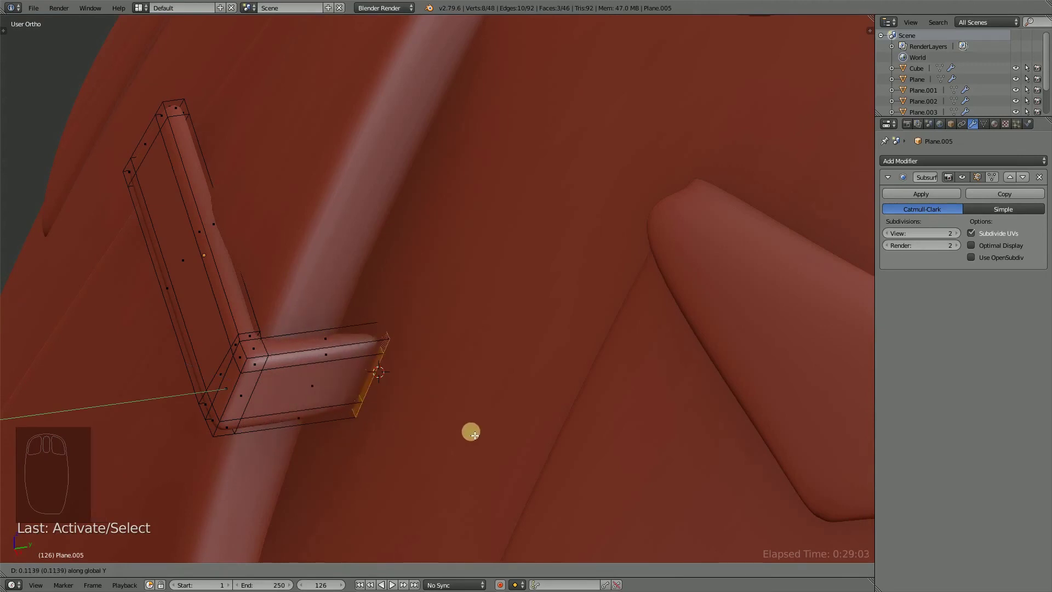
{"action": "key", "text": "e"}
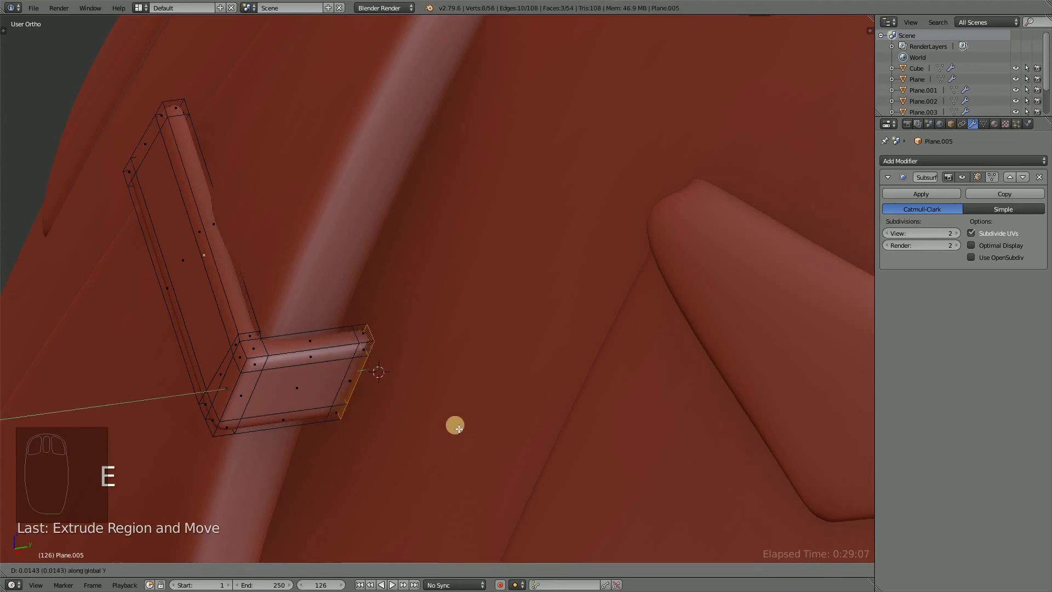
{"action": "left_click_drag", "start_coordinate": [343, 415], "coordinate": [400, 346]}
{"action": "key", "text": "Tab"}
{"action": "left_click_drag", "start_coordinate": [383, 352], "coordinate": [446, 375]}
{"action": "key", "text": "Tab"}
Check the wrapped end against the tie, add a loop close to the corner to keep it firm, and save.
{"action": "middle_click", "coordinate": [456, 392]}
{"action": "left_click_drag", "start_coordinate": [467, 397], "coordinate": [500, 408]}
{"action": "left_click", "coordinate": [500, 408]}
{"action": "middle_click", "coordinate": [476, 388]}
{"action": "left_click_drag", "start_coordinate": [441, 387], "coordinate": [314, 572]}
{"action": "left_click", "coordinate": [313, 572]}
{"action": "left_click_drag", "start_coordinate": [540, 405], "coordinate": [606, 438]}
{"action": "key", "text": "x"}
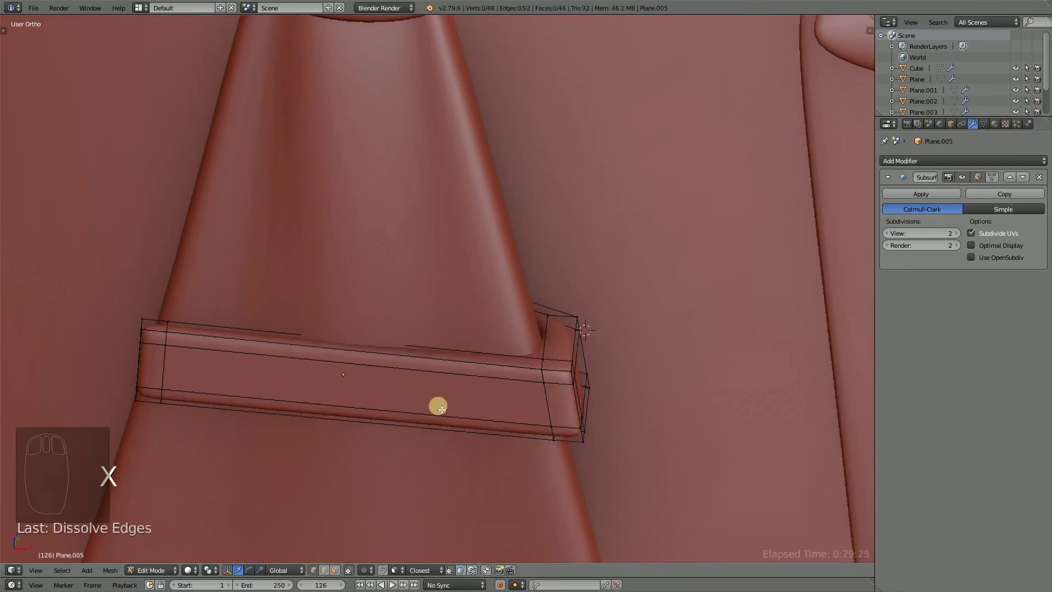
{"action": "key", "text": "ctrl+r"}
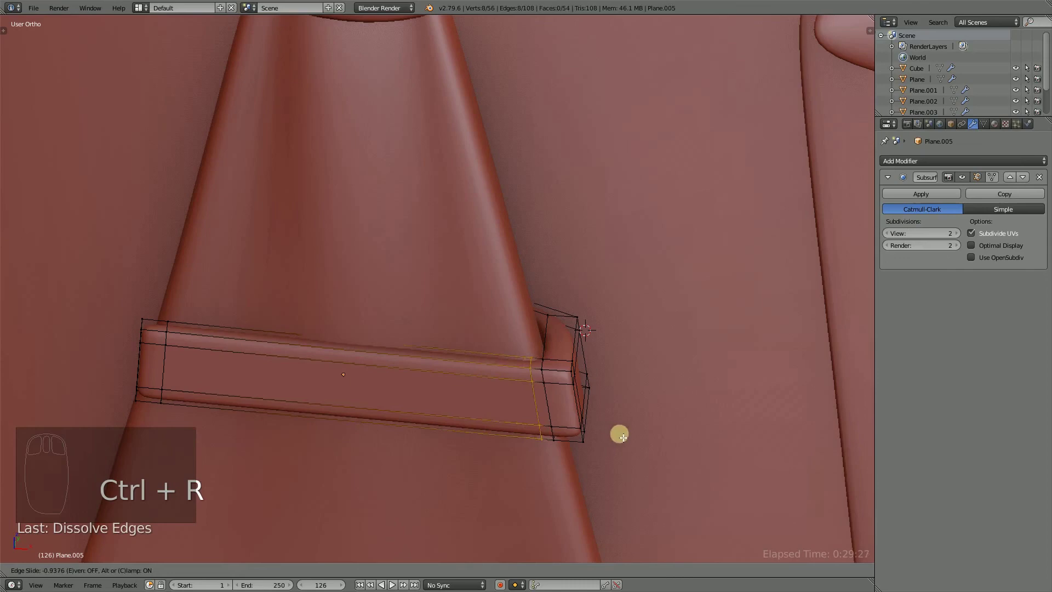
{"action": "left_click_drag", "start_coordinate": [411, 386], "coordinate": [496, 357]}
{"action": "key", "text": "ctrl+s"}
Finish editing the tie clip mesh and zoom out to see the whole hippo.
{"action": "key", "text": "Tab"}
{"action": "left_click_drag", "start_coordinate": [443, 346], "coordinate": [523, 312]}
{"action": "key", "text": "alt+a"}
{"action": "key", "text": "a"}
{"action": "left_click_drag", "start_coordinate": [519, 328], "coordinate": [462, 386]}
{"action": "key", "text": "alt+a"}
{"action": "left_click_drag", "start_coordinate": [462, 386], "coordinate": [482, 506]}
{"action": "key", "text": "ctrl+s"}
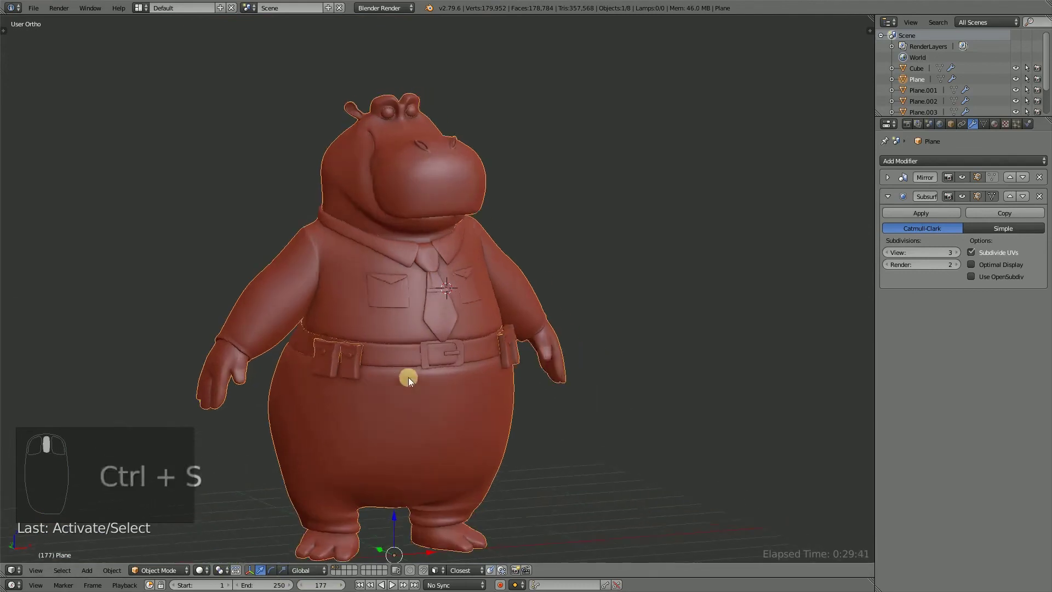
{"action": "left_click_drag", "start_coordinate": [417, 380], "coordinate": [494, 345]}
{"action": "left_click_drag", "start_coordinate": [590, 254], "coordinate": [550, 273]}
{"action": "left_click_drag", "start_coordinate": [569, 338], "coordinate": [297, 204]}
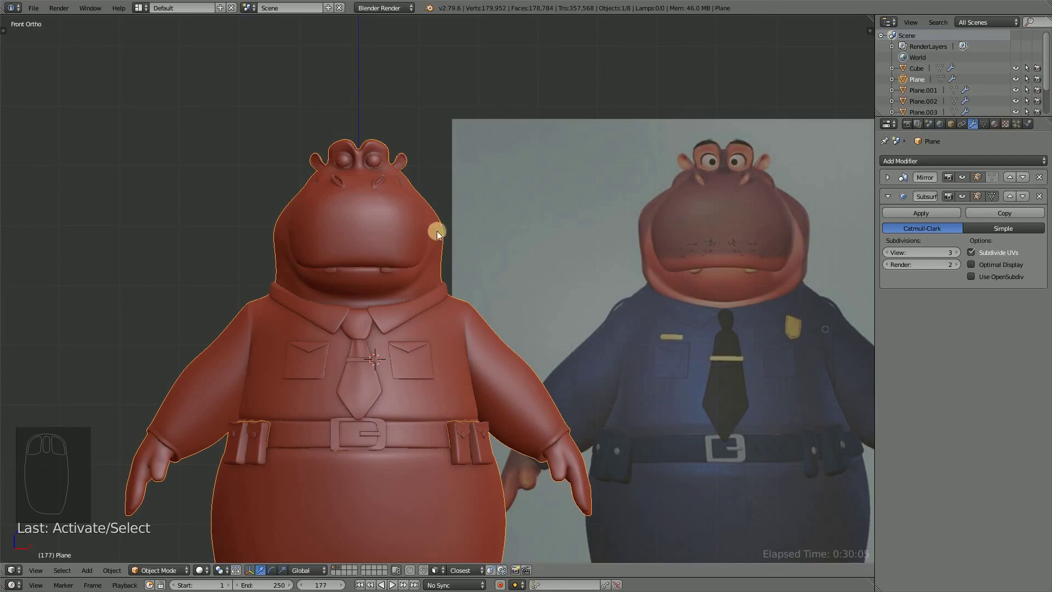
{"action": "key", "text": "Tab"}
{"action": "left_click_drag", "start_coordinate": [450, 248], "coordinate": [478, 198]}
{"action": "left_click_drag", "start_coordinate": [478, 197], "coordinate": [493, 189]}
{"action": "key", "text": "o"}
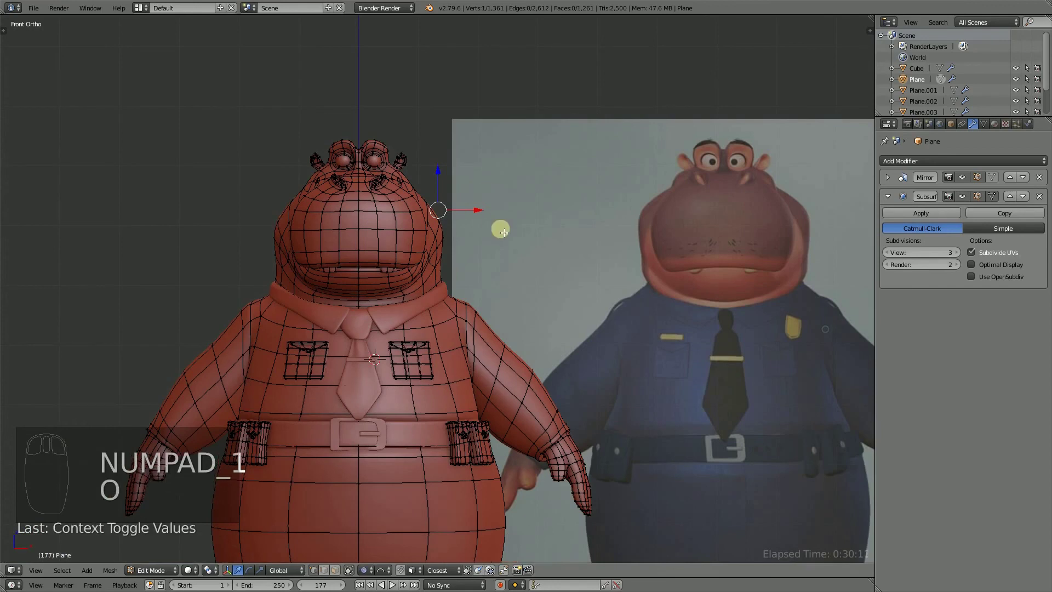
{"action": "key", "text": "g"}
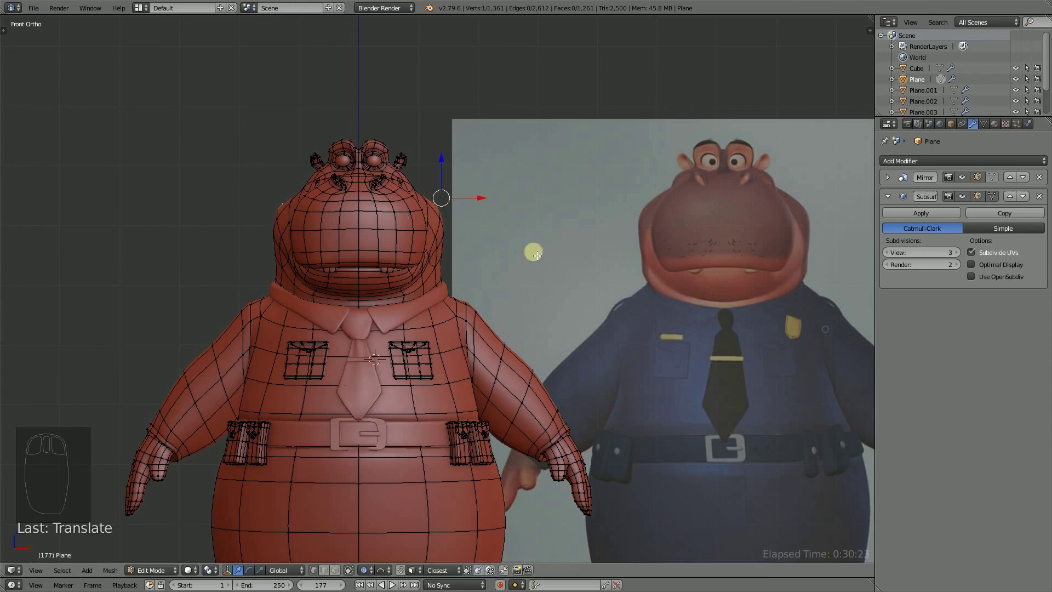
{"action": "left_click_drag", "start_coordinate": [516, 216], "coordinate": [497, 267]}
{"action": "key", "text": "a"}
{"action": "key", "text": "Tab"}
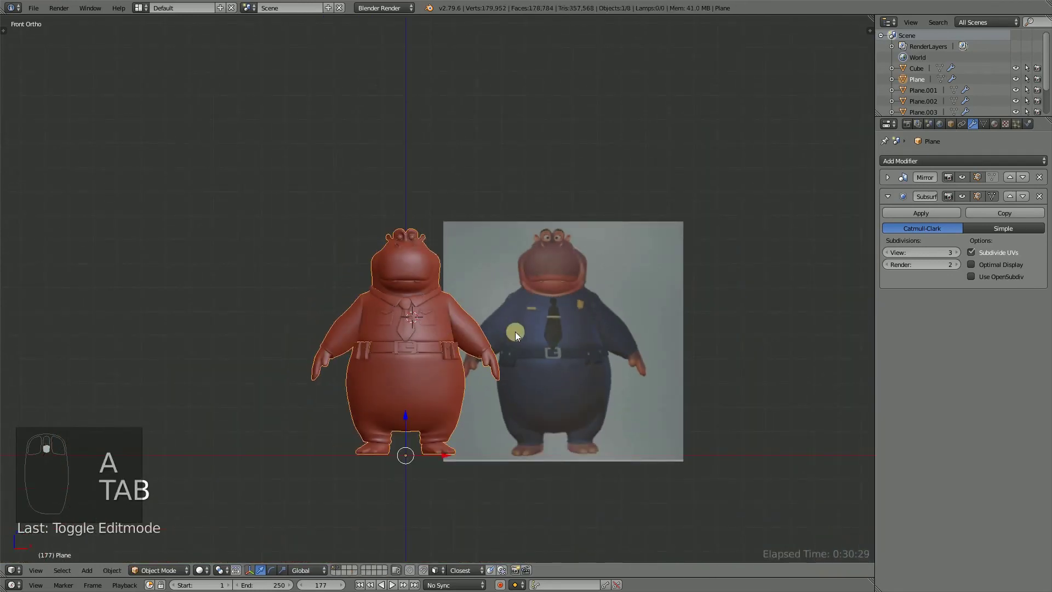
{"action": "key", "text": "ctrl+s"}
{"action": "left_click_drag", "start_coordinate": [547, 369], "coordinate": [529, 275]}
{"action": "left_click_drag", "start_coordinate": [528, 275], "coordinate": [674, 381]}
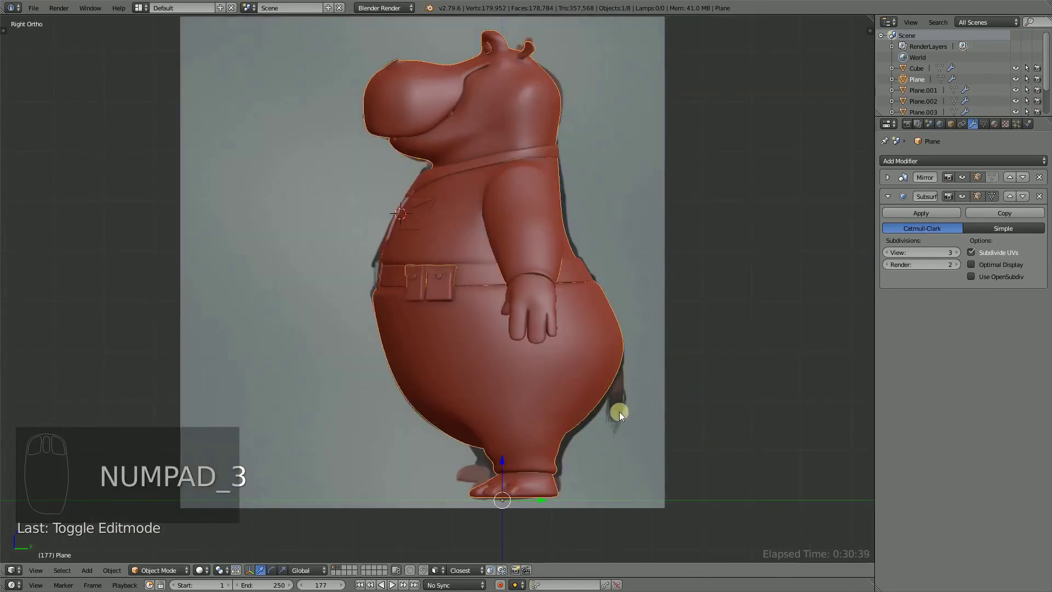
{"action": "left_click_drag", "start_coordinate": [593, 326], "coordinate": [474, 329]}
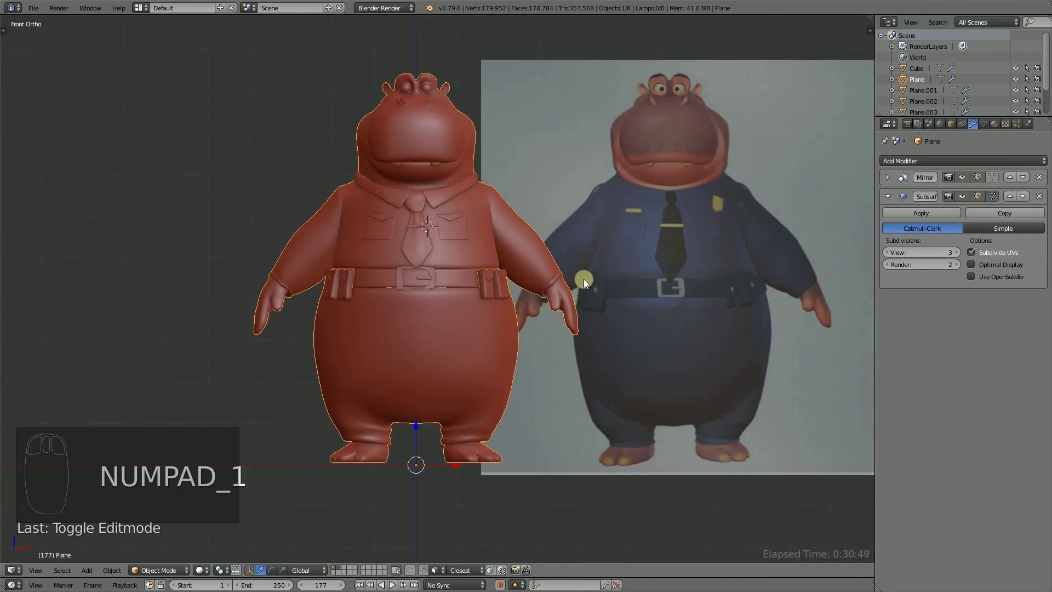
{"action": "left_click_drag", "start_coordinate": [464, 193], "coordinate": [511, 249]}
{"action": "key", "text": "ctrl+s"}
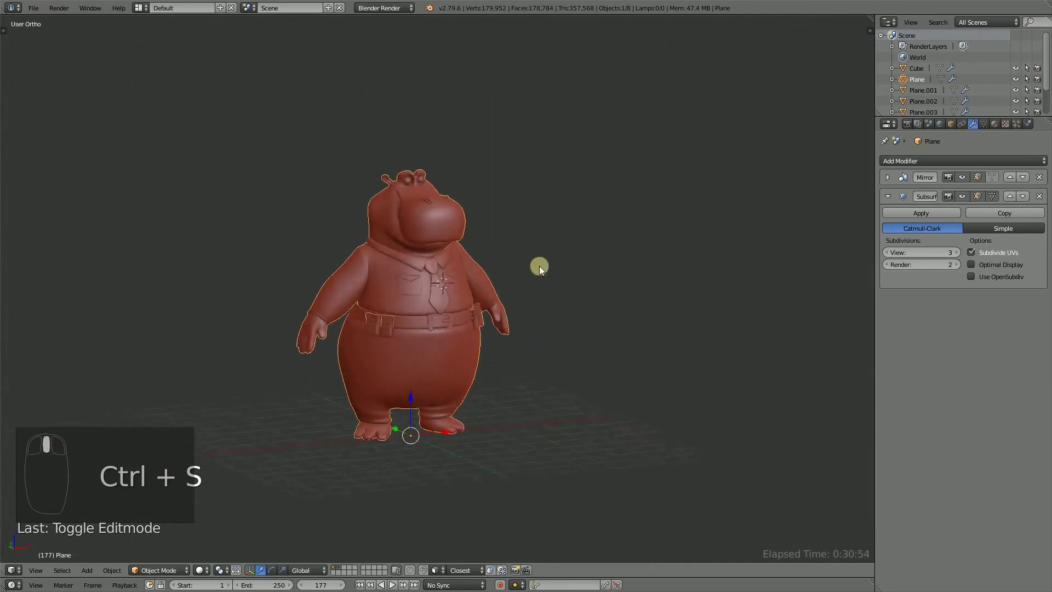